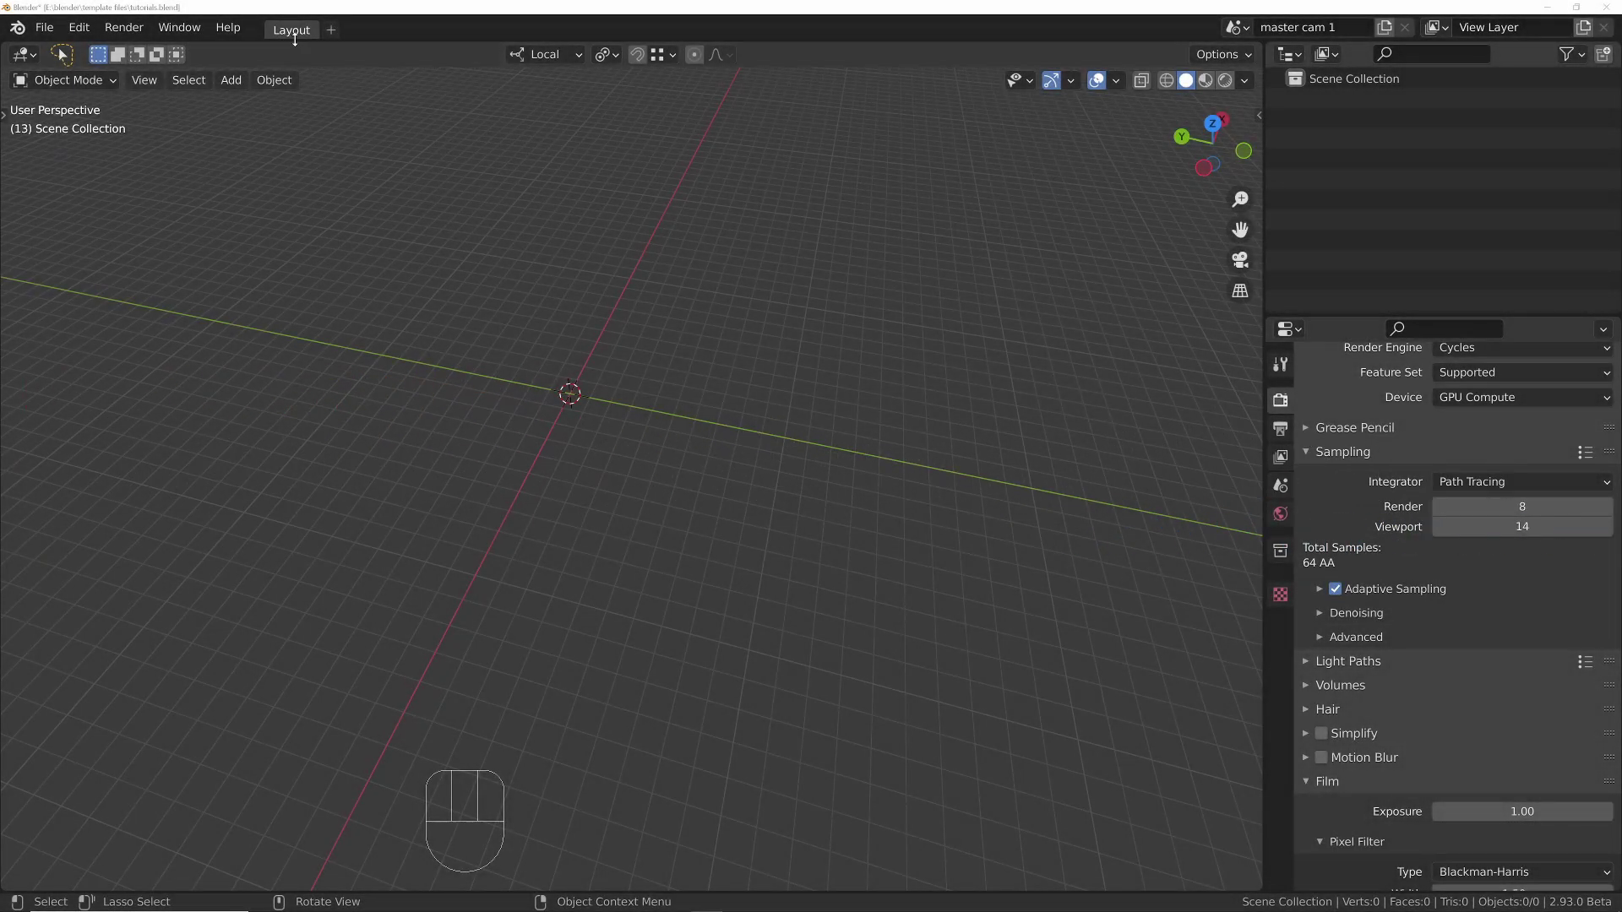
Step: Duplicate the Layout workspace as 'lighting' and split its 3D view into two areas
drag(526, 399, 517, 384)
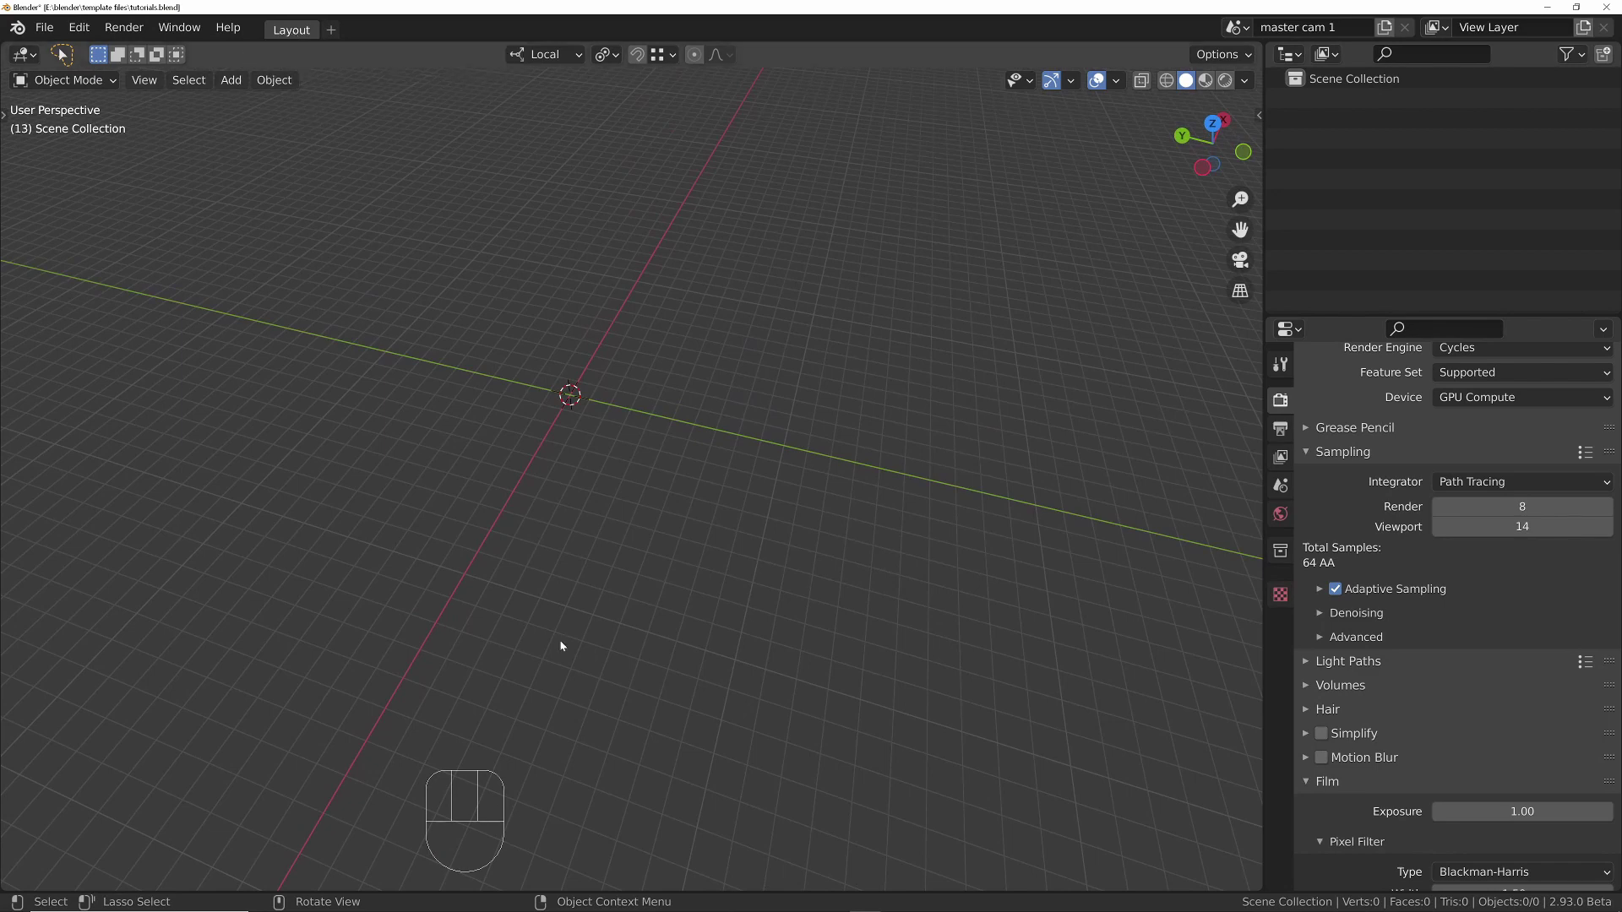
drag(293, 30, 242, 74)
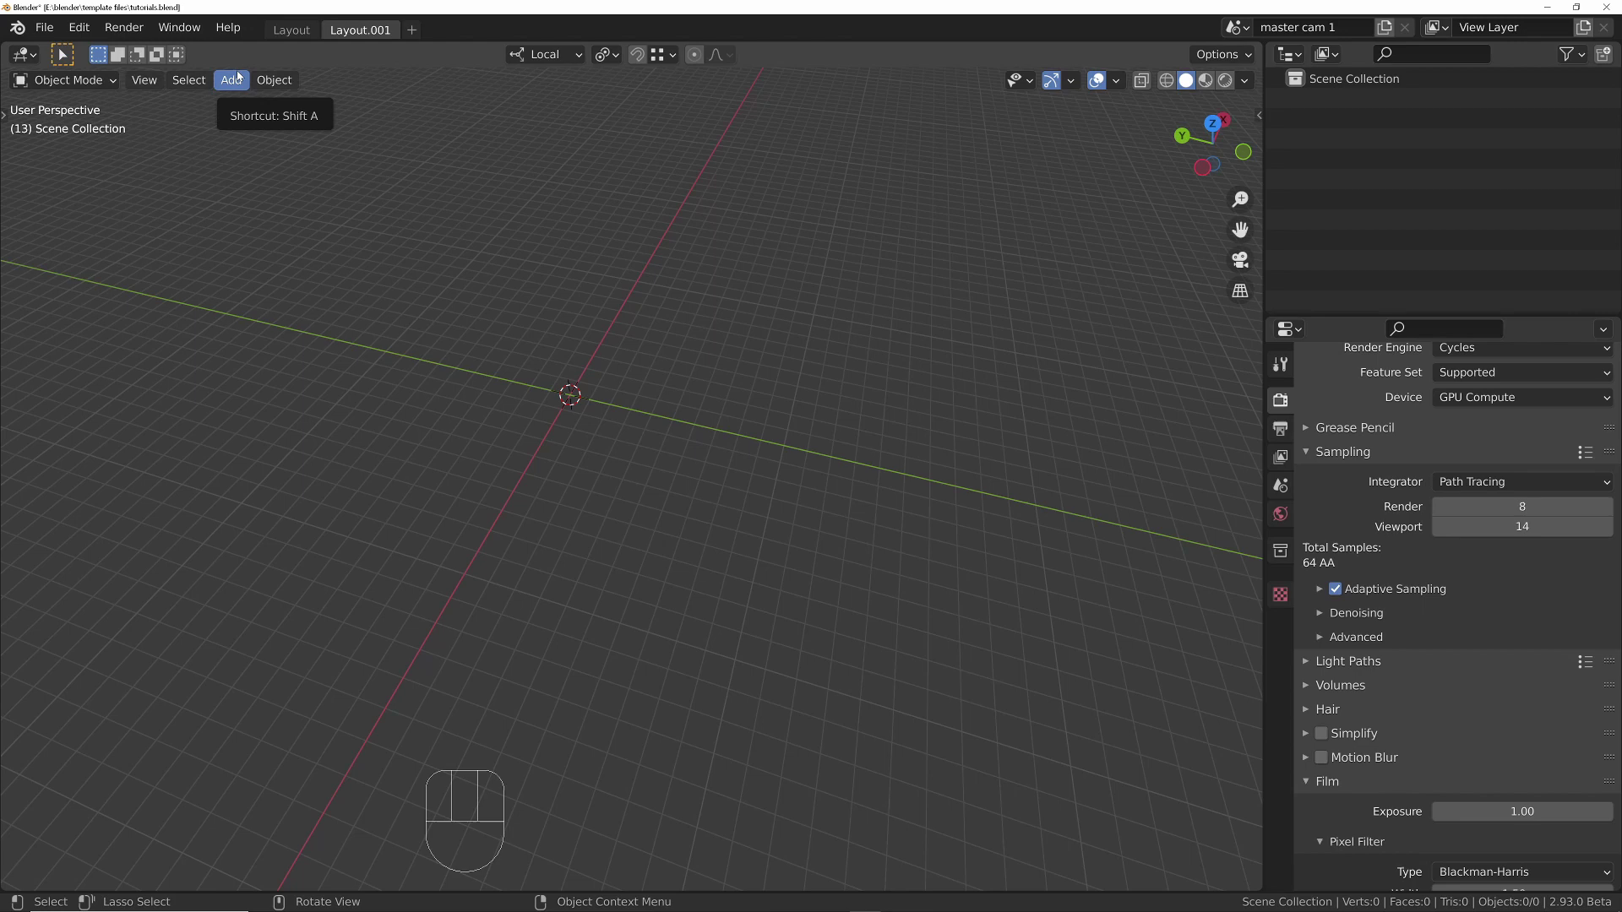
click(368, 37)
drag(368, 38, 365, 36)
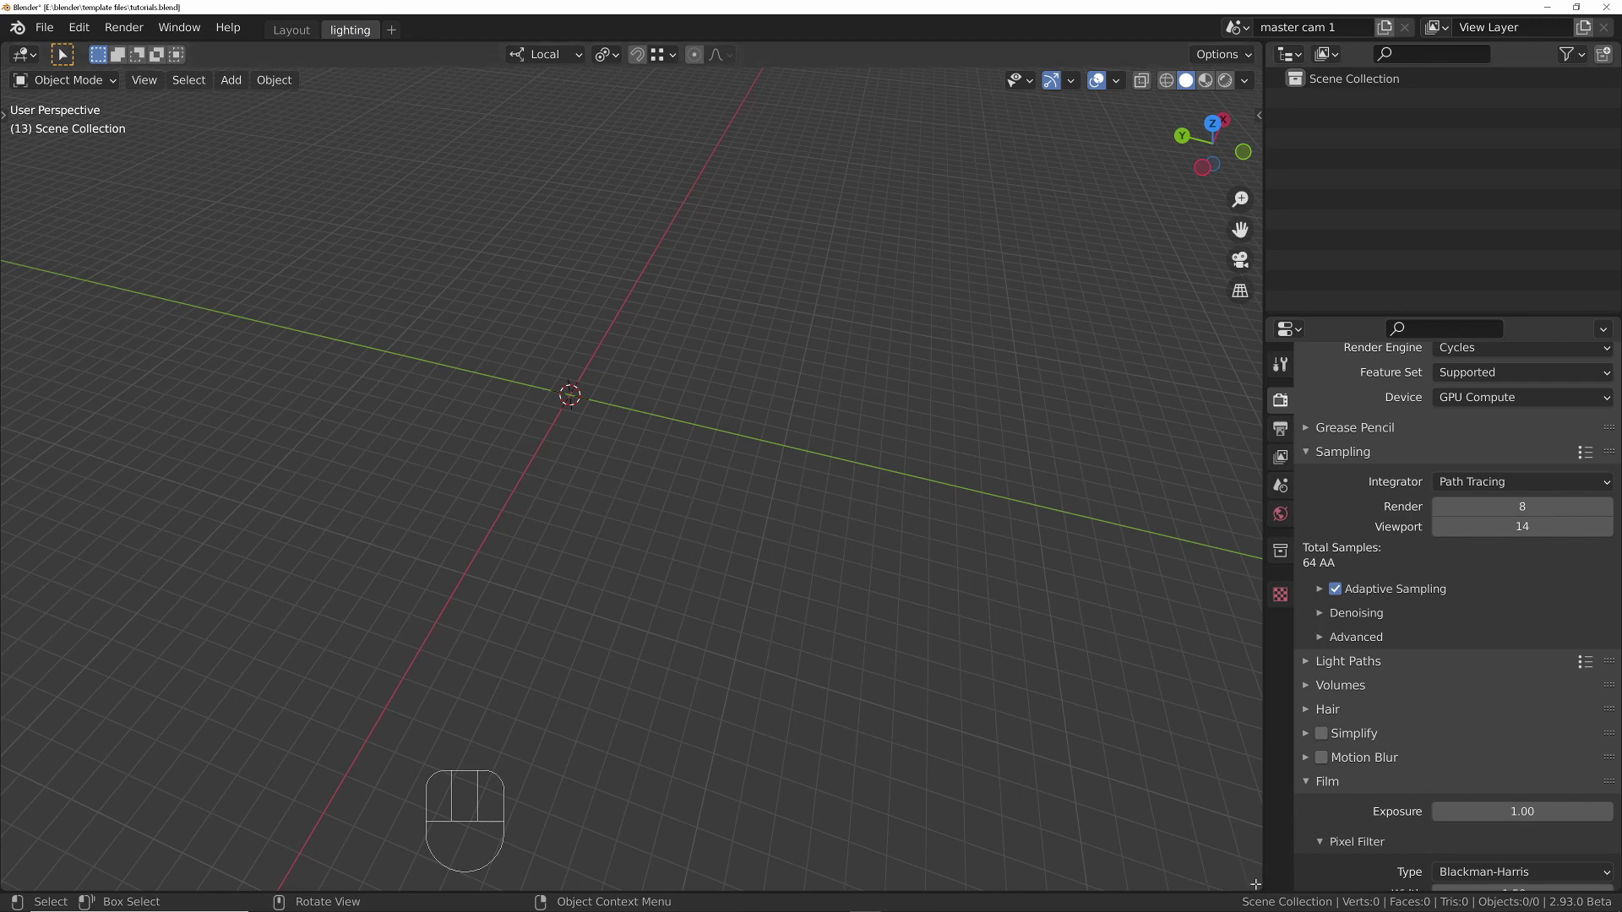
drag(572, 388, 775, 877)
Step: Make the right area a World Shader Editor with nodes enabled and its sidebar hidden
drag(807, 58, 844, 254)
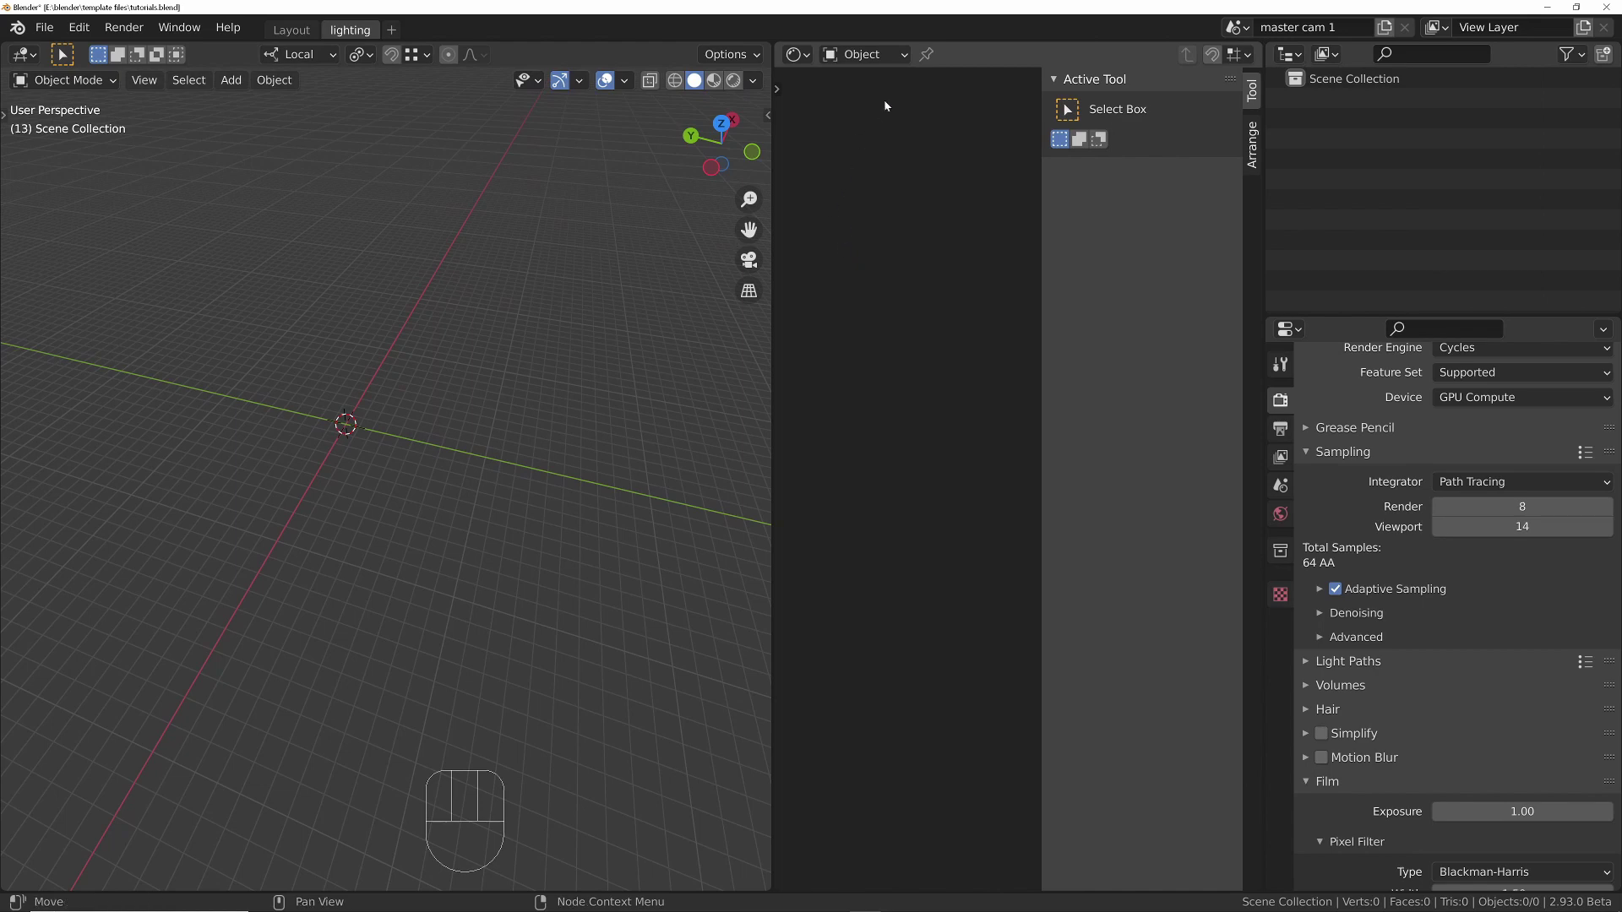
drag(903, 53, 878, 95)
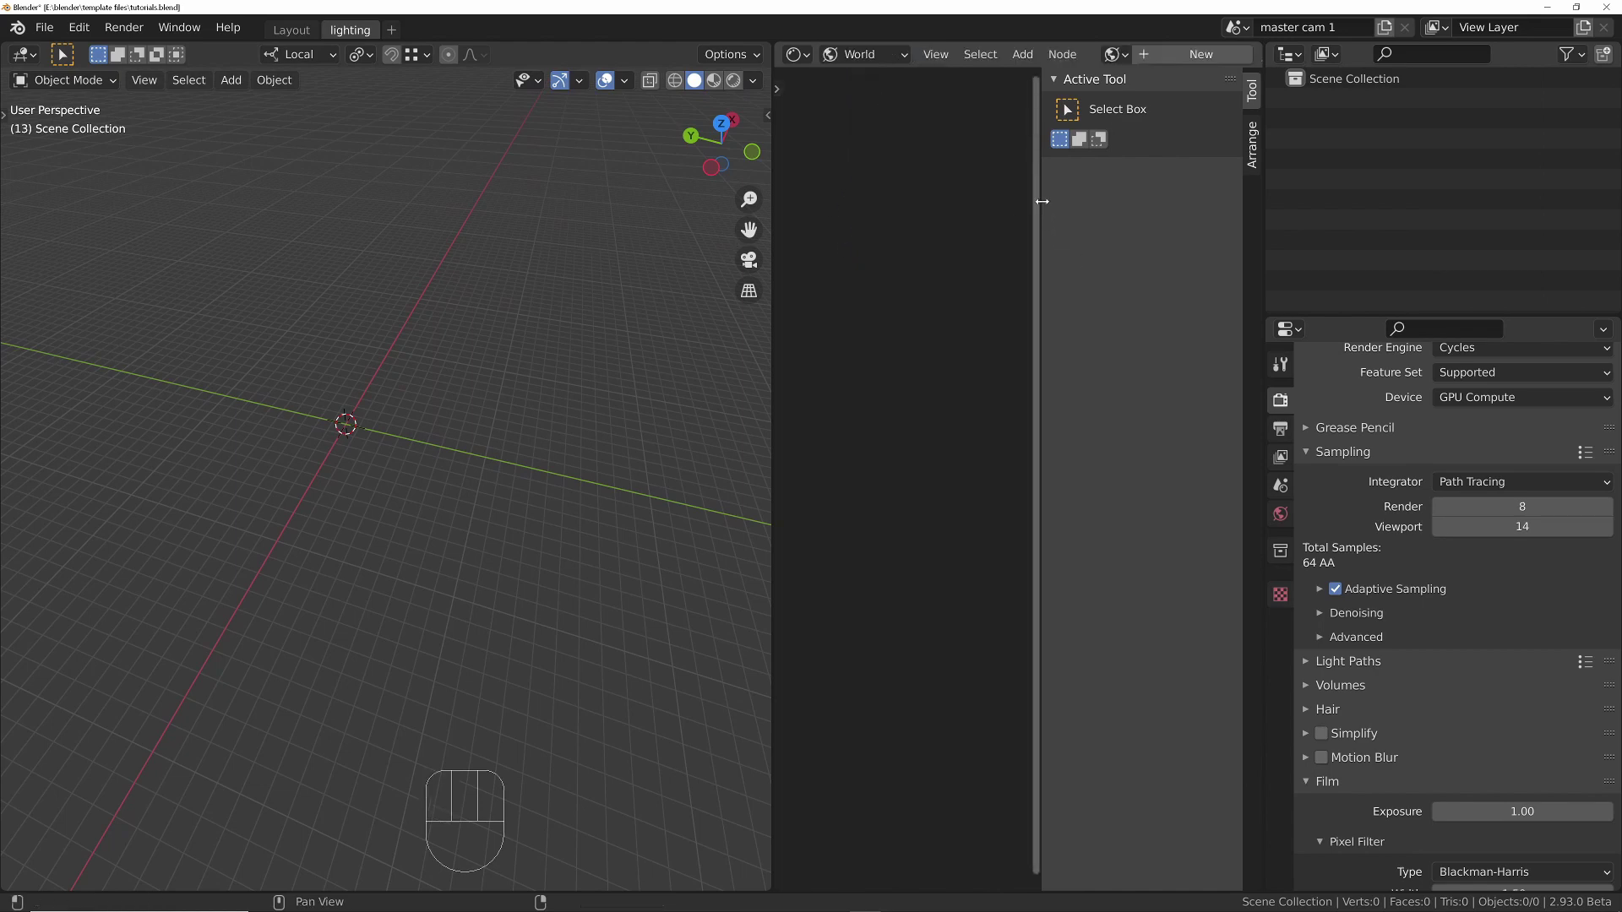
key(n)
key(n)
key(n)
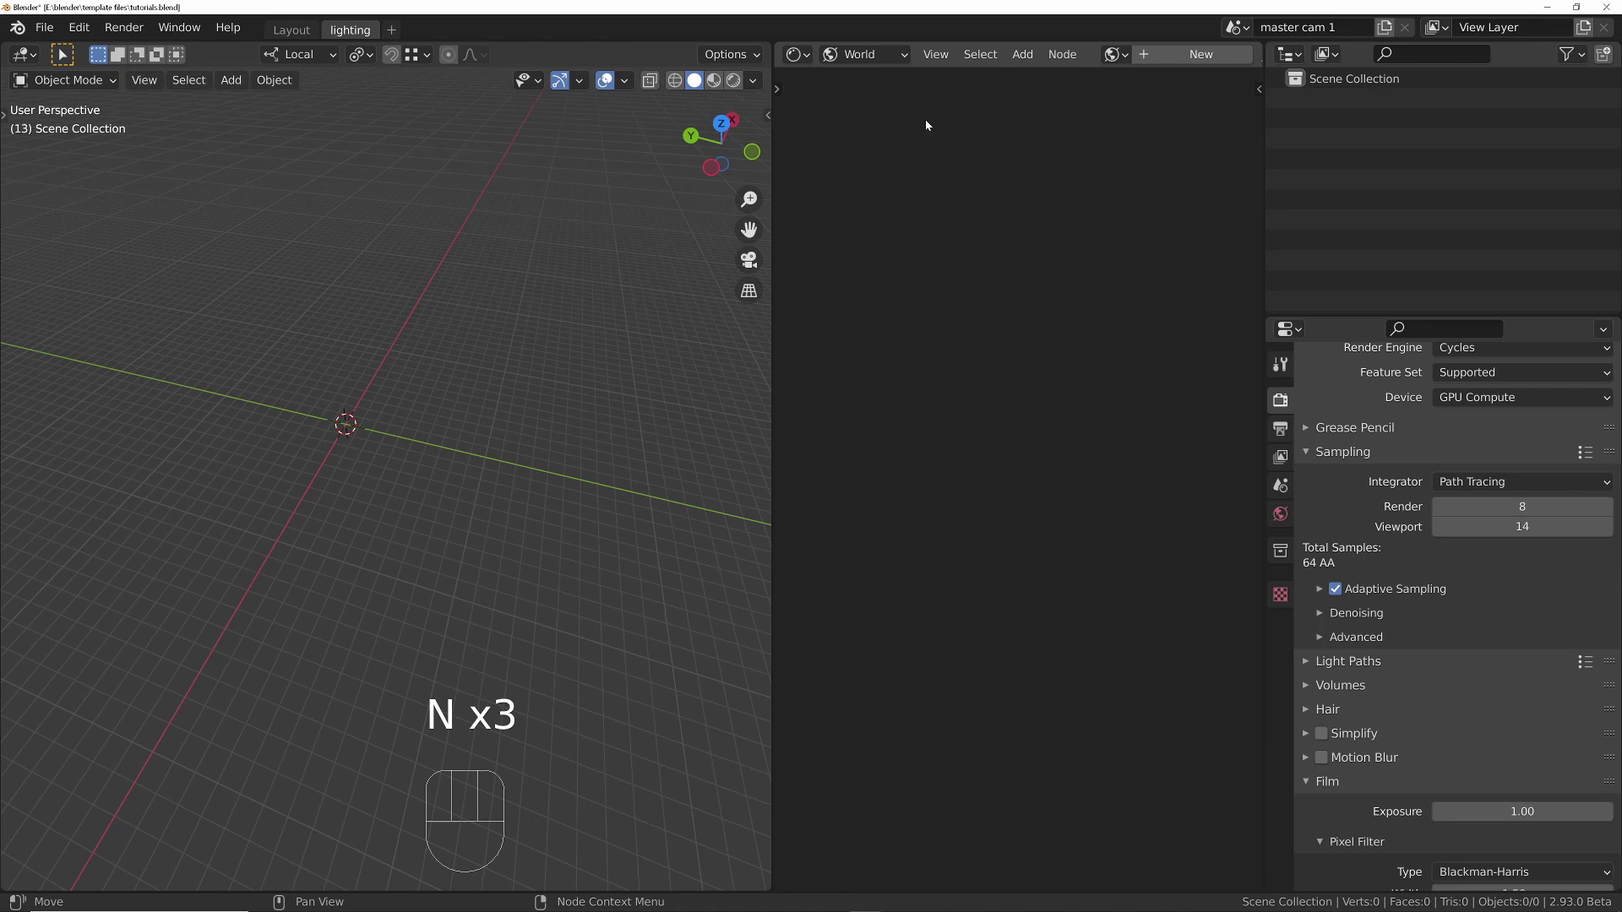
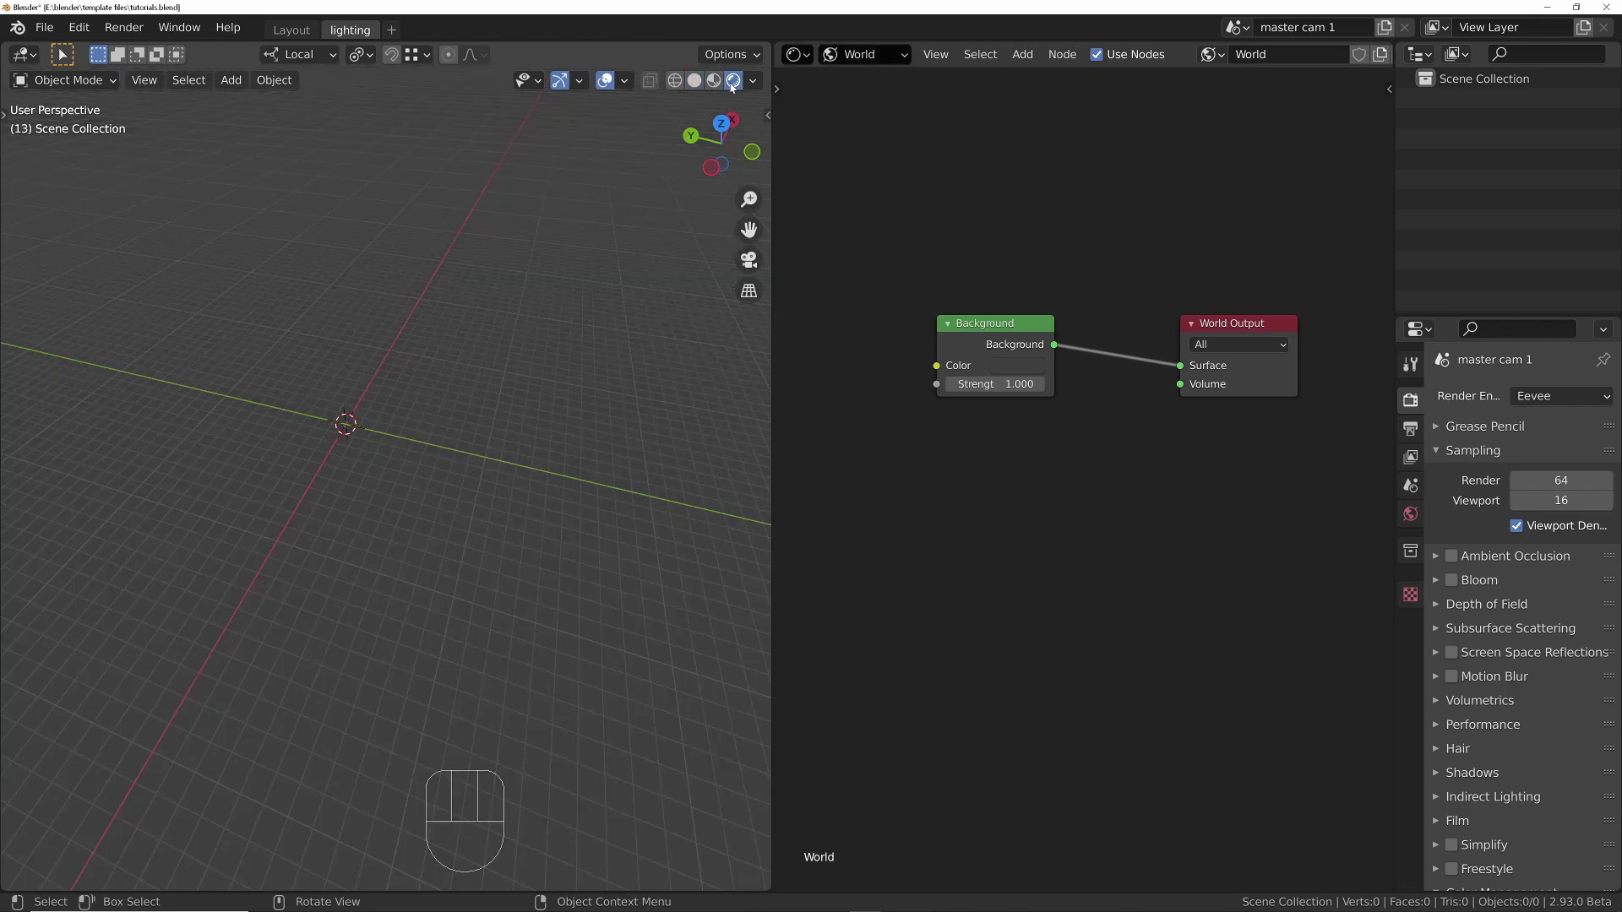
Step: Add an Environment Texture with beach_parking_4k.hdr feeding the Background colour
drag(370, 410, 426, 337)
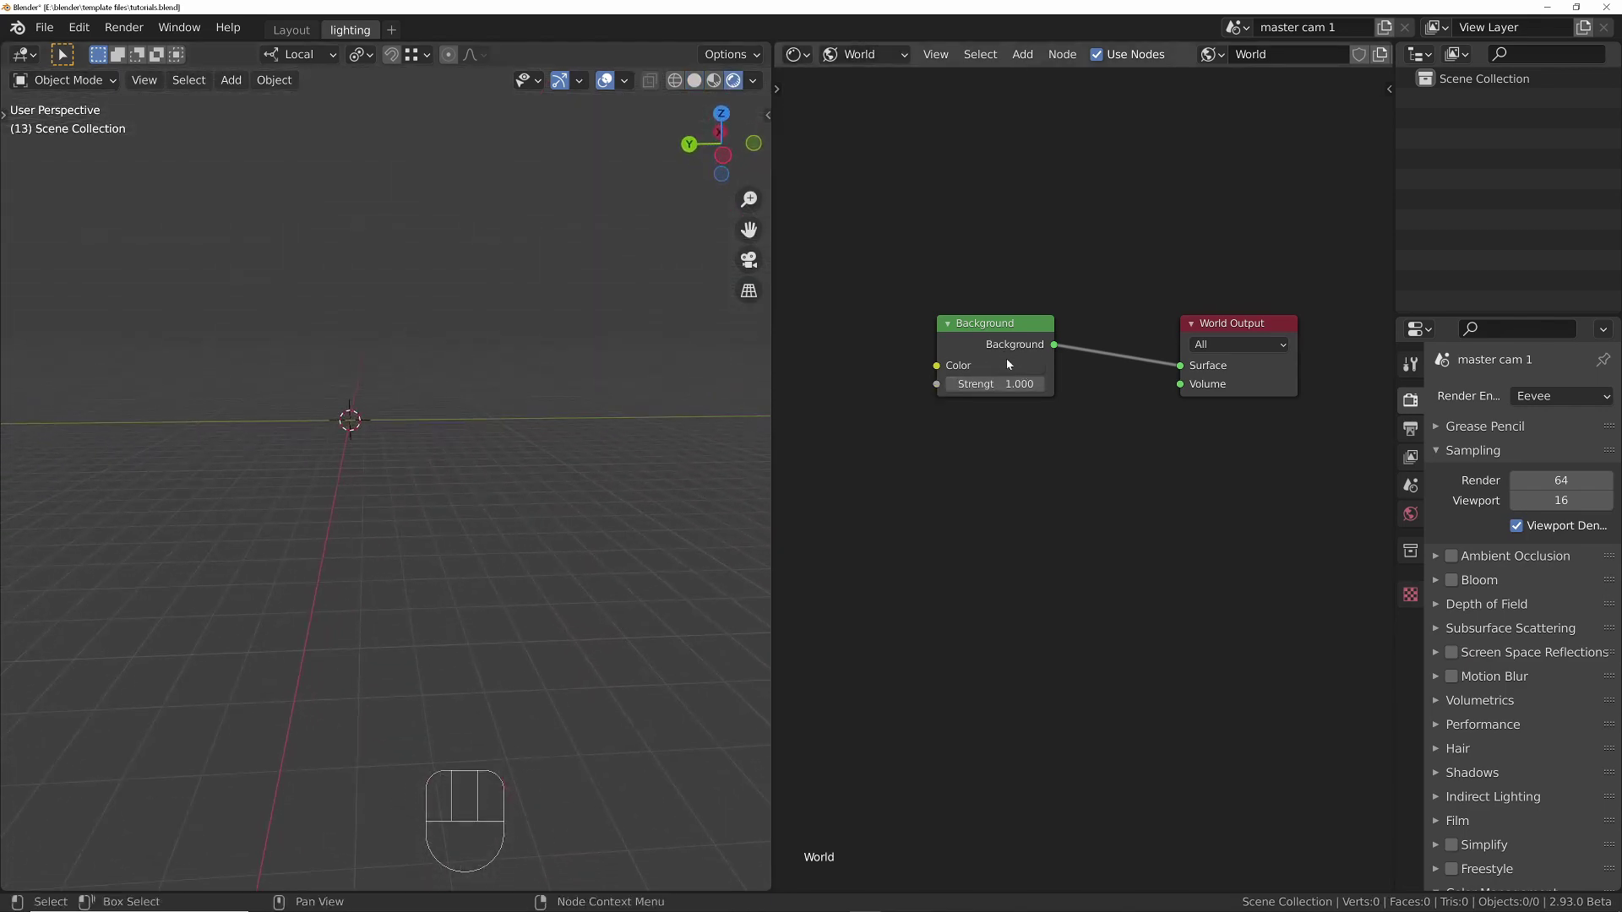
click(998, 327)
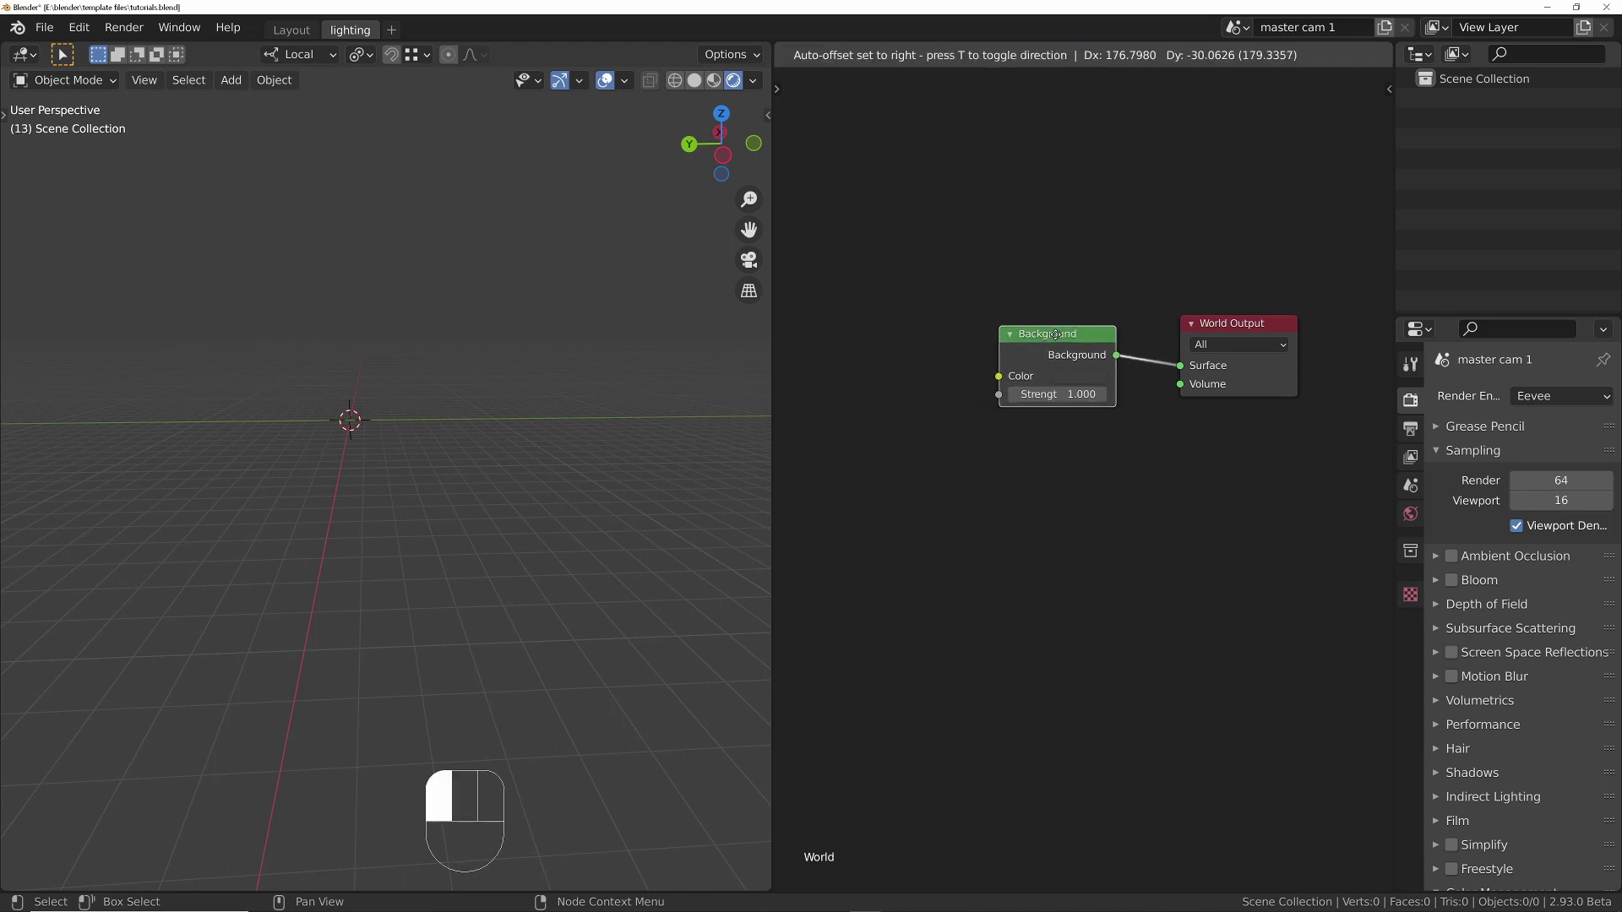
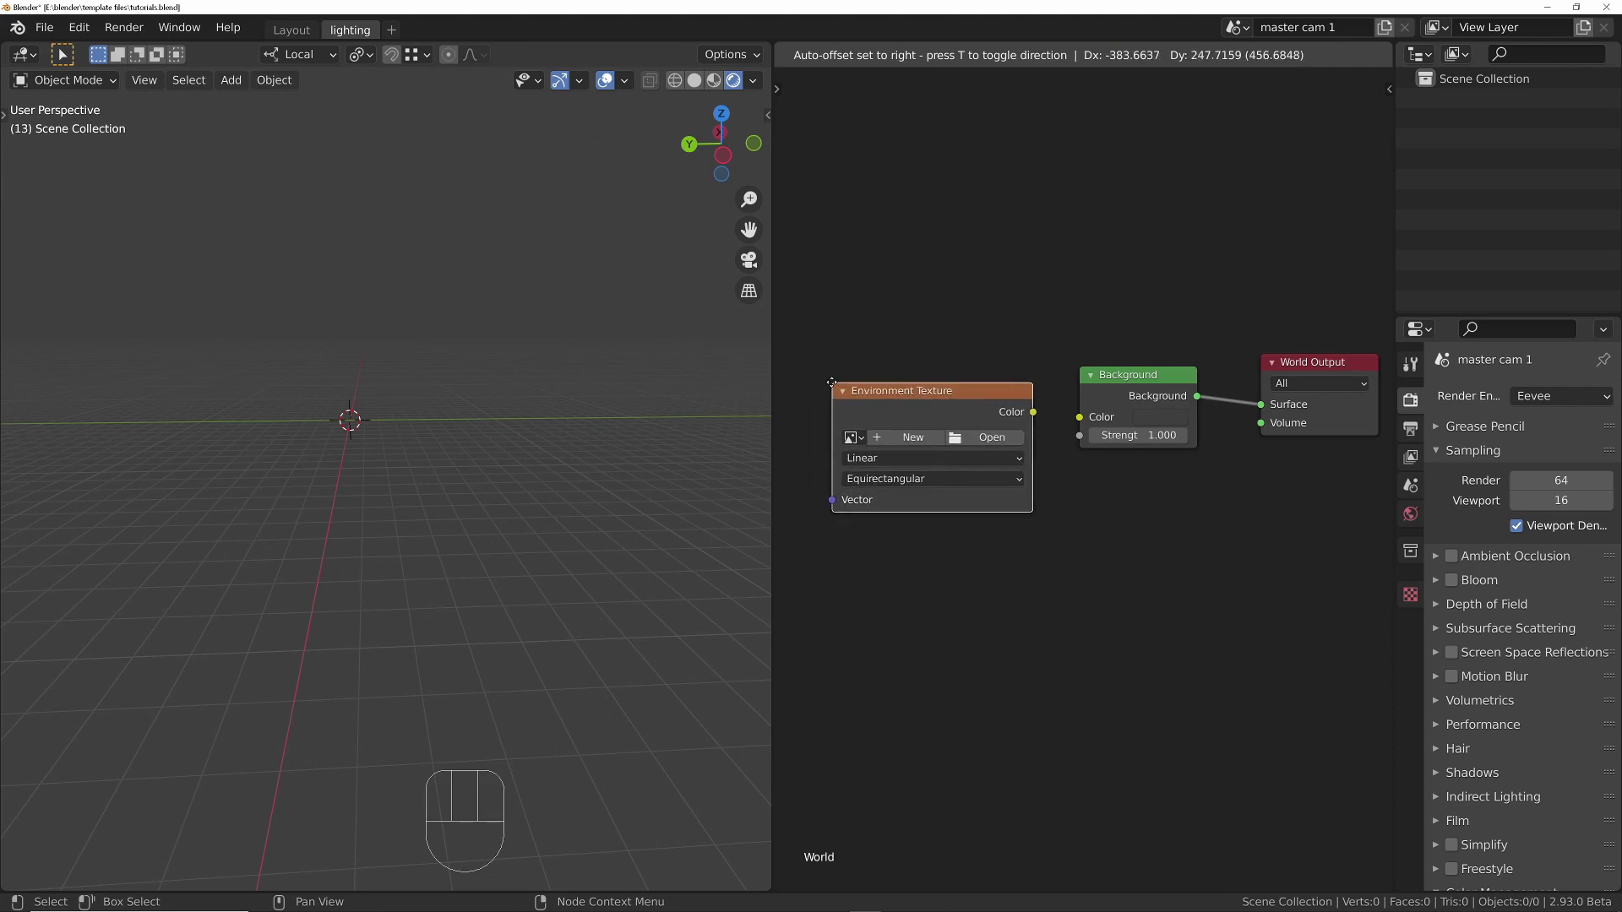
click(1074, 421)
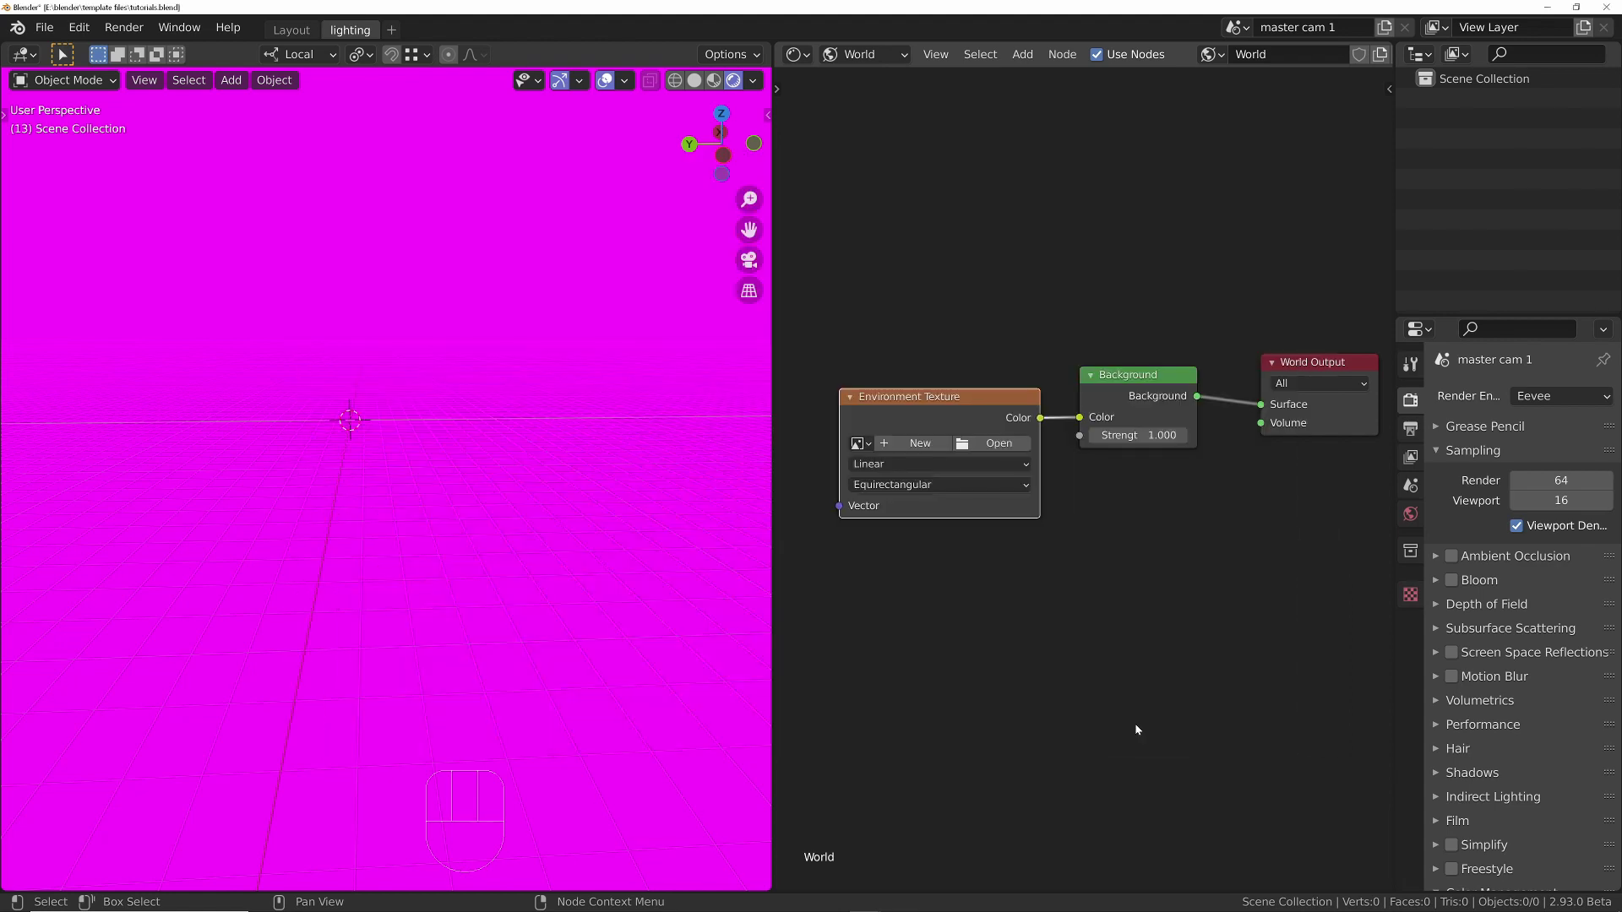
Step: Add Texture Coordinate and Mapping nodes (Ctrl+T) feeding the environment image's Vector
middle_click(918, 577)
drag(414, 433, 550, 421)
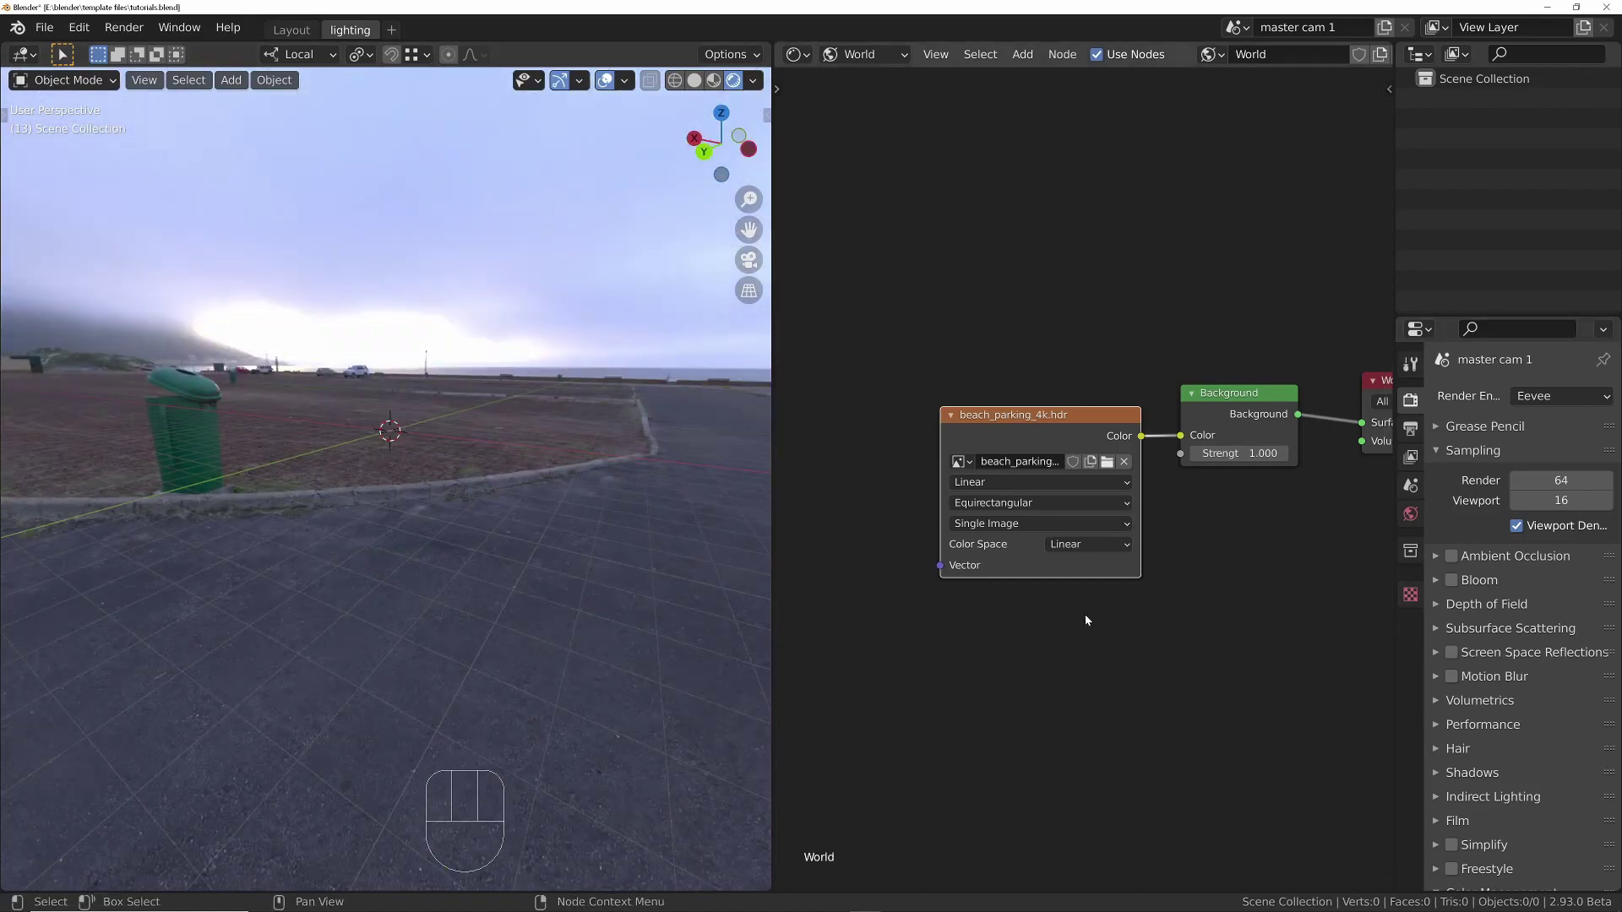
middle_click(1204, 629)
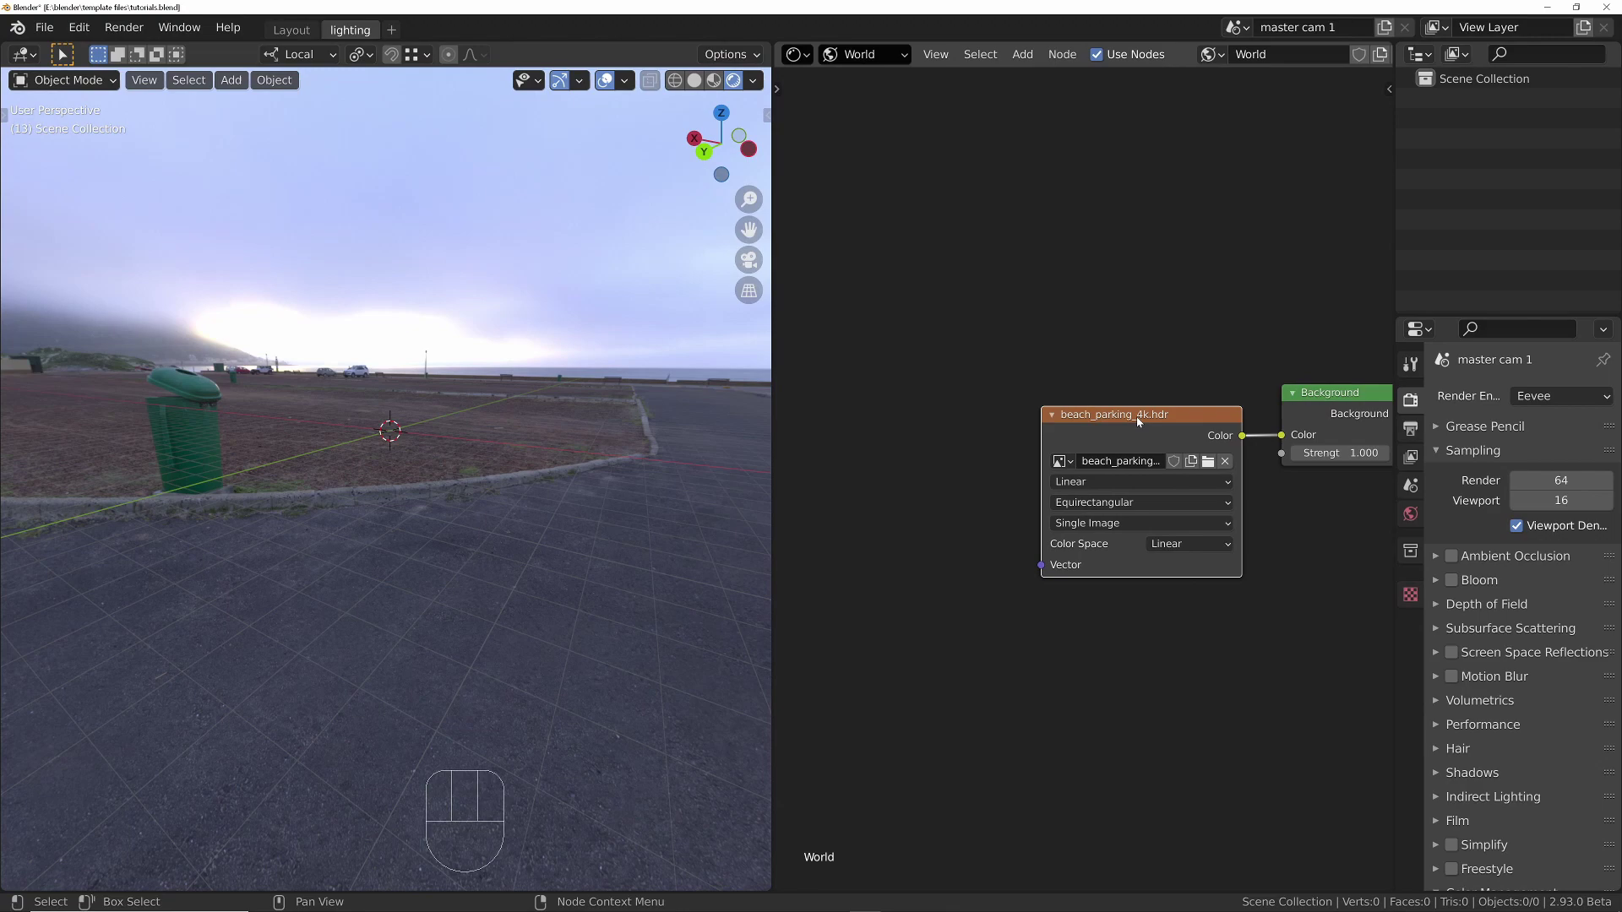
key(ctrl+t)
middle_click(955, 551)
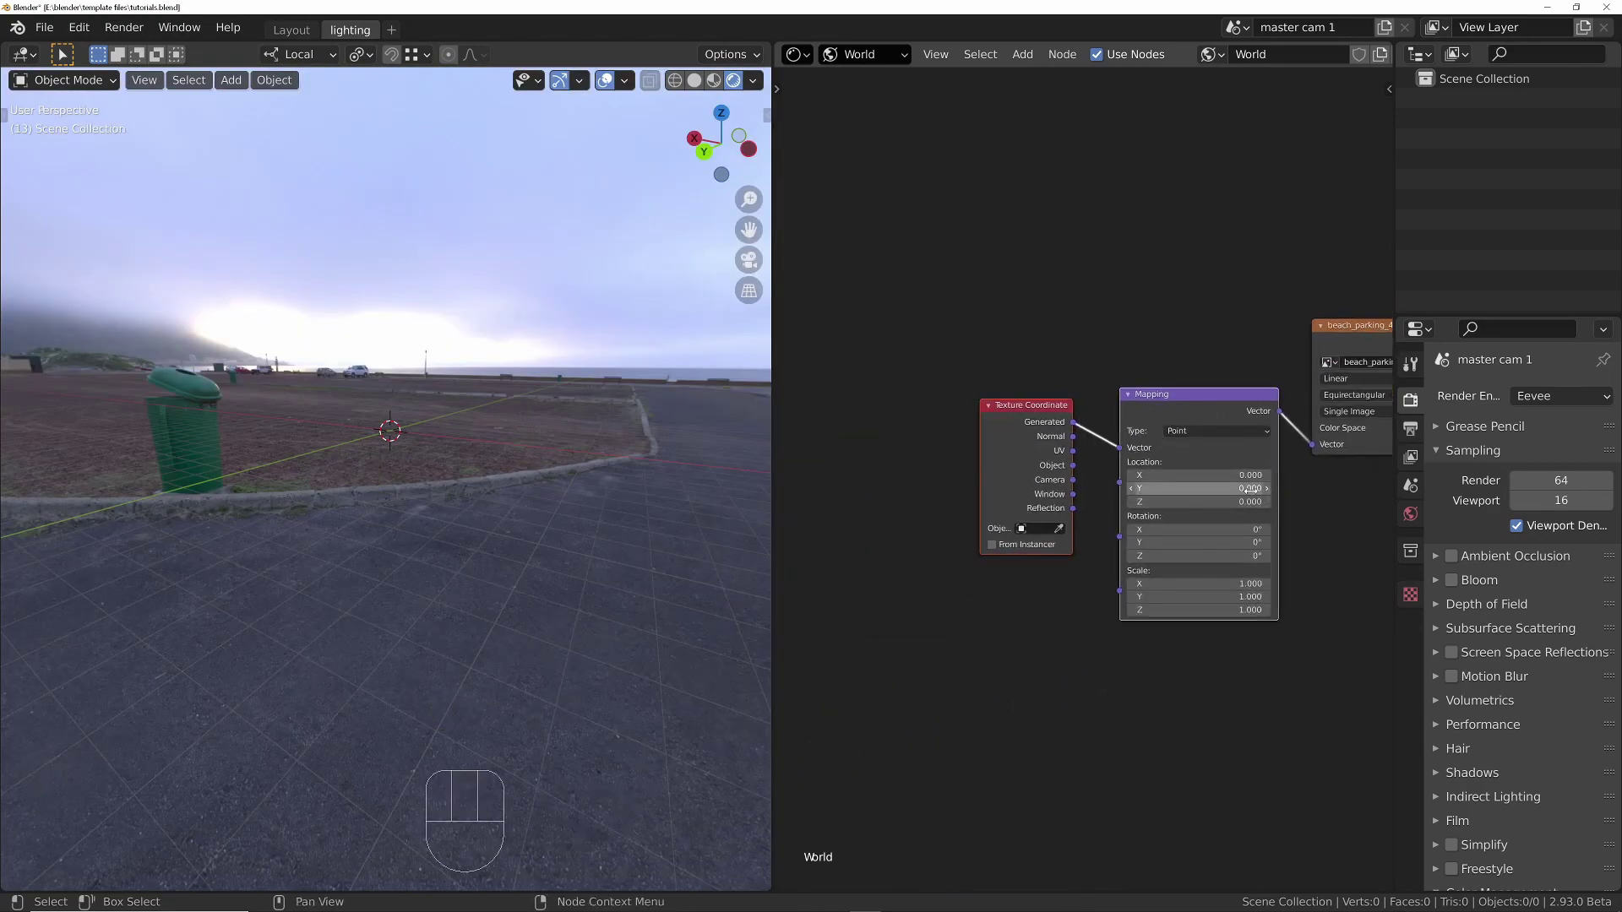
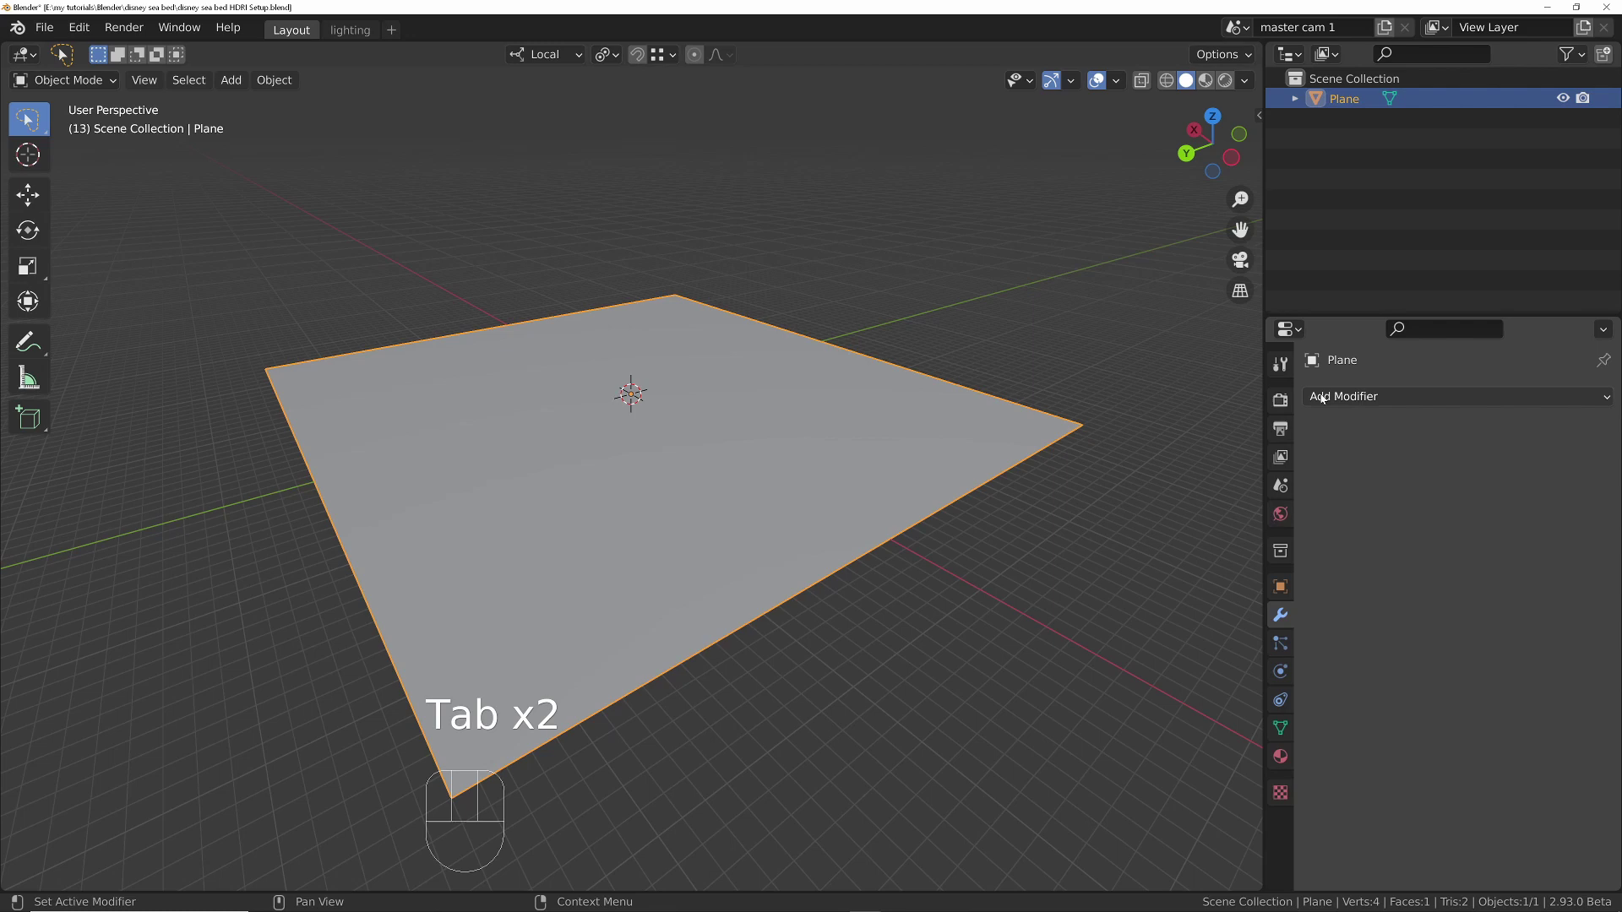
Step: Give the plane a Simple Subdivision modifier at 6 viewport levels and apply it
drag(1324, 399, 1195, 764)
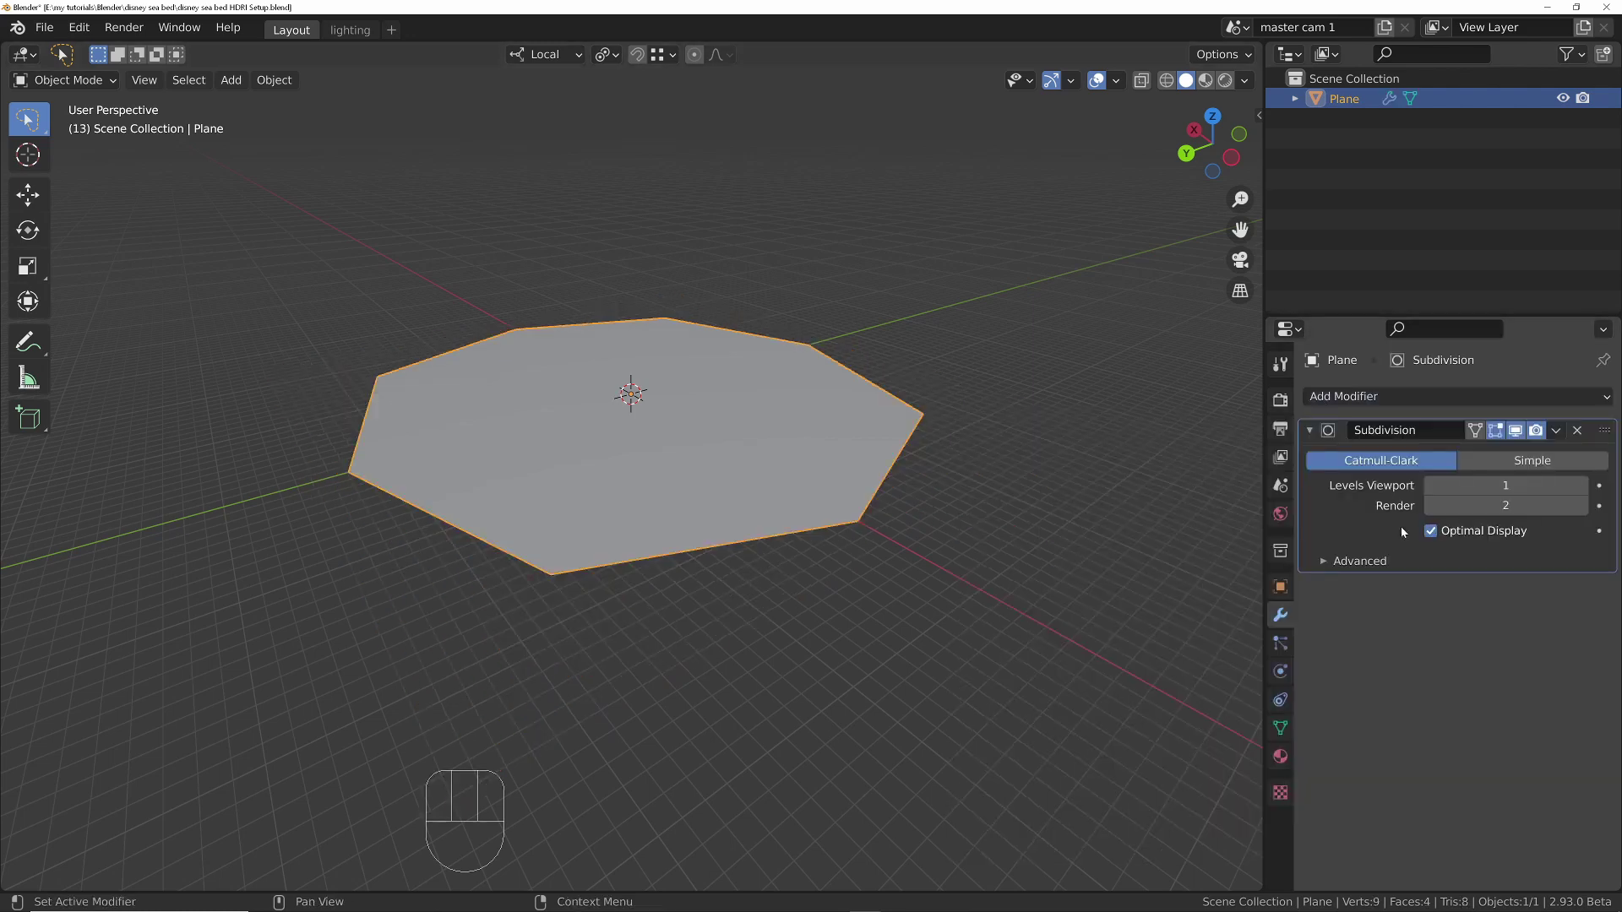
drag(641, 397, 1526, 476)
click(1554, 463)
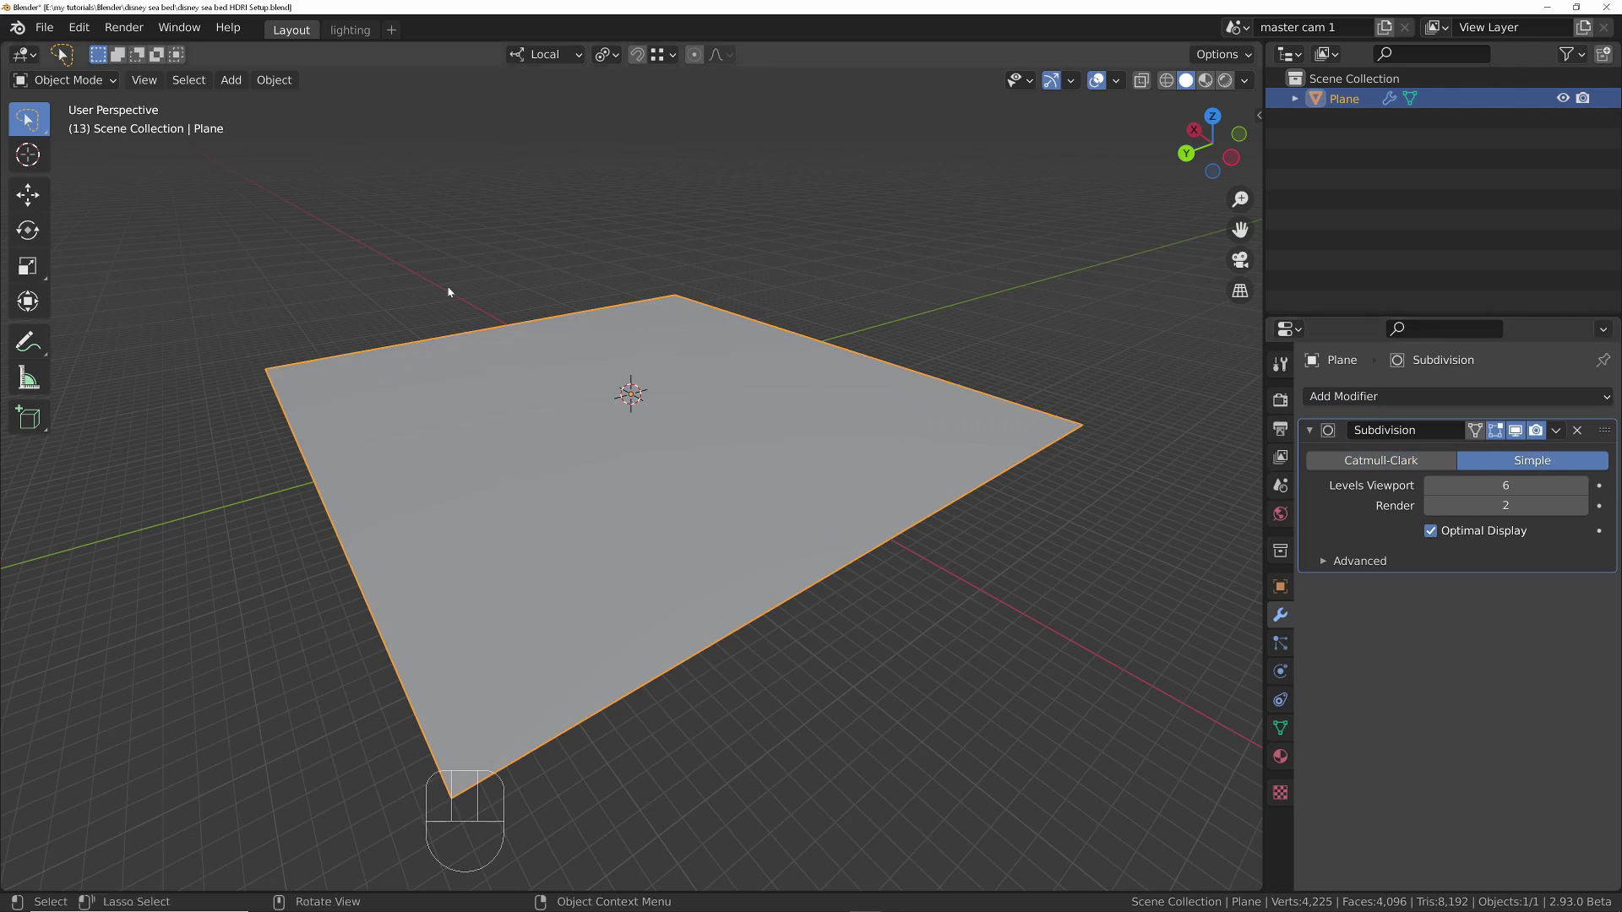
middle_click(638, 442)
middle_click(647, 419)
drag(674, 449, 631, 402)
middle_click(630, 366)
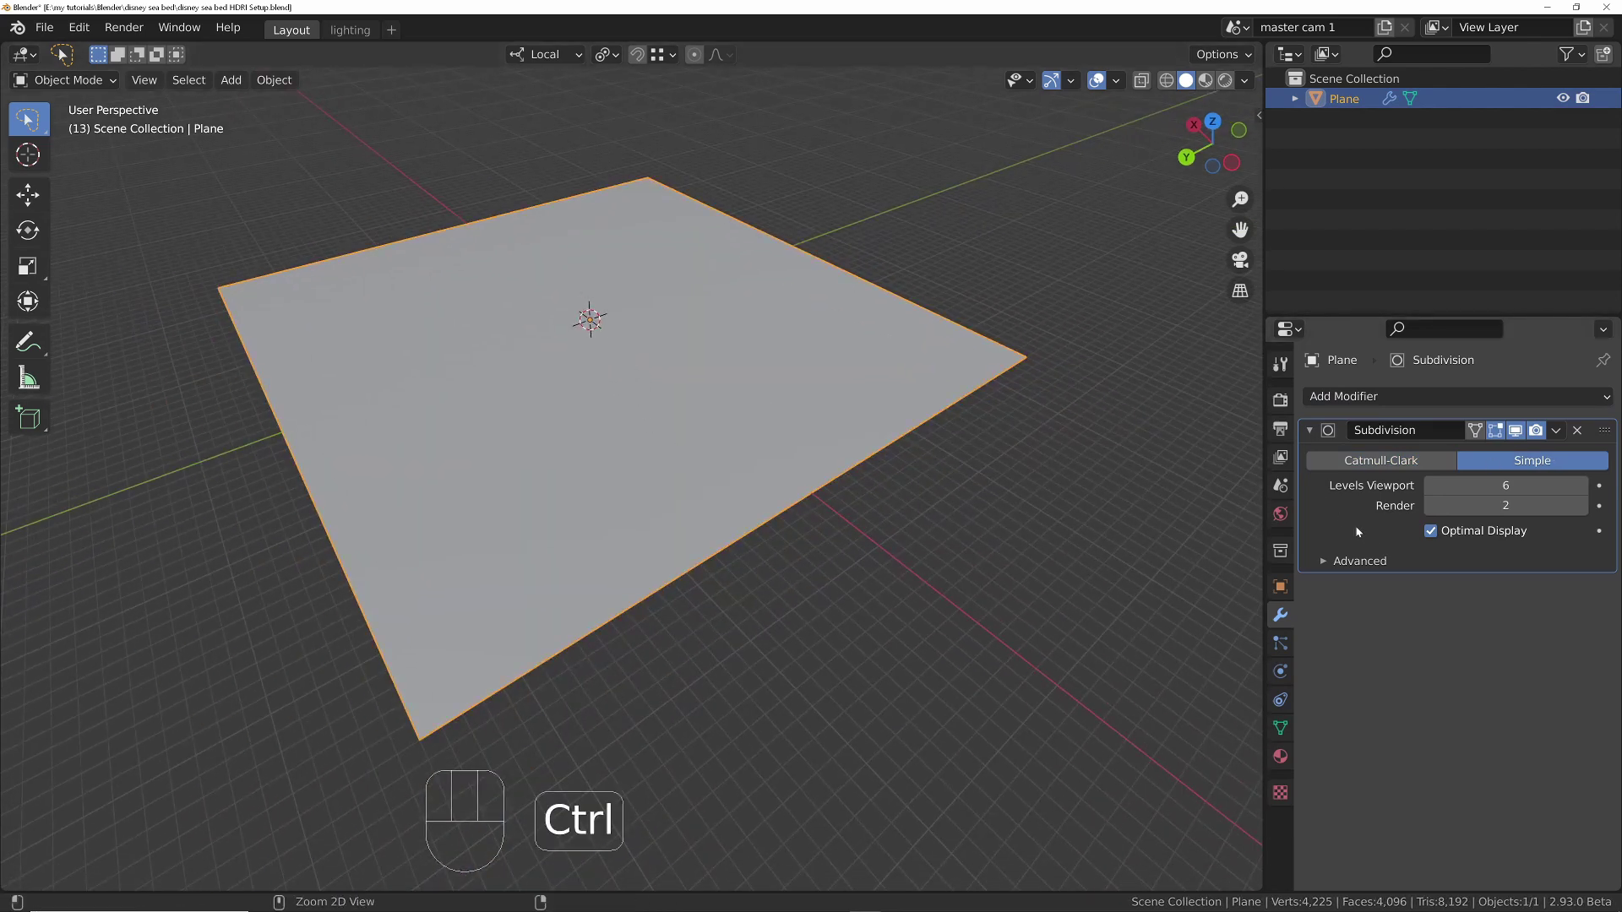
key(ctrl+a)
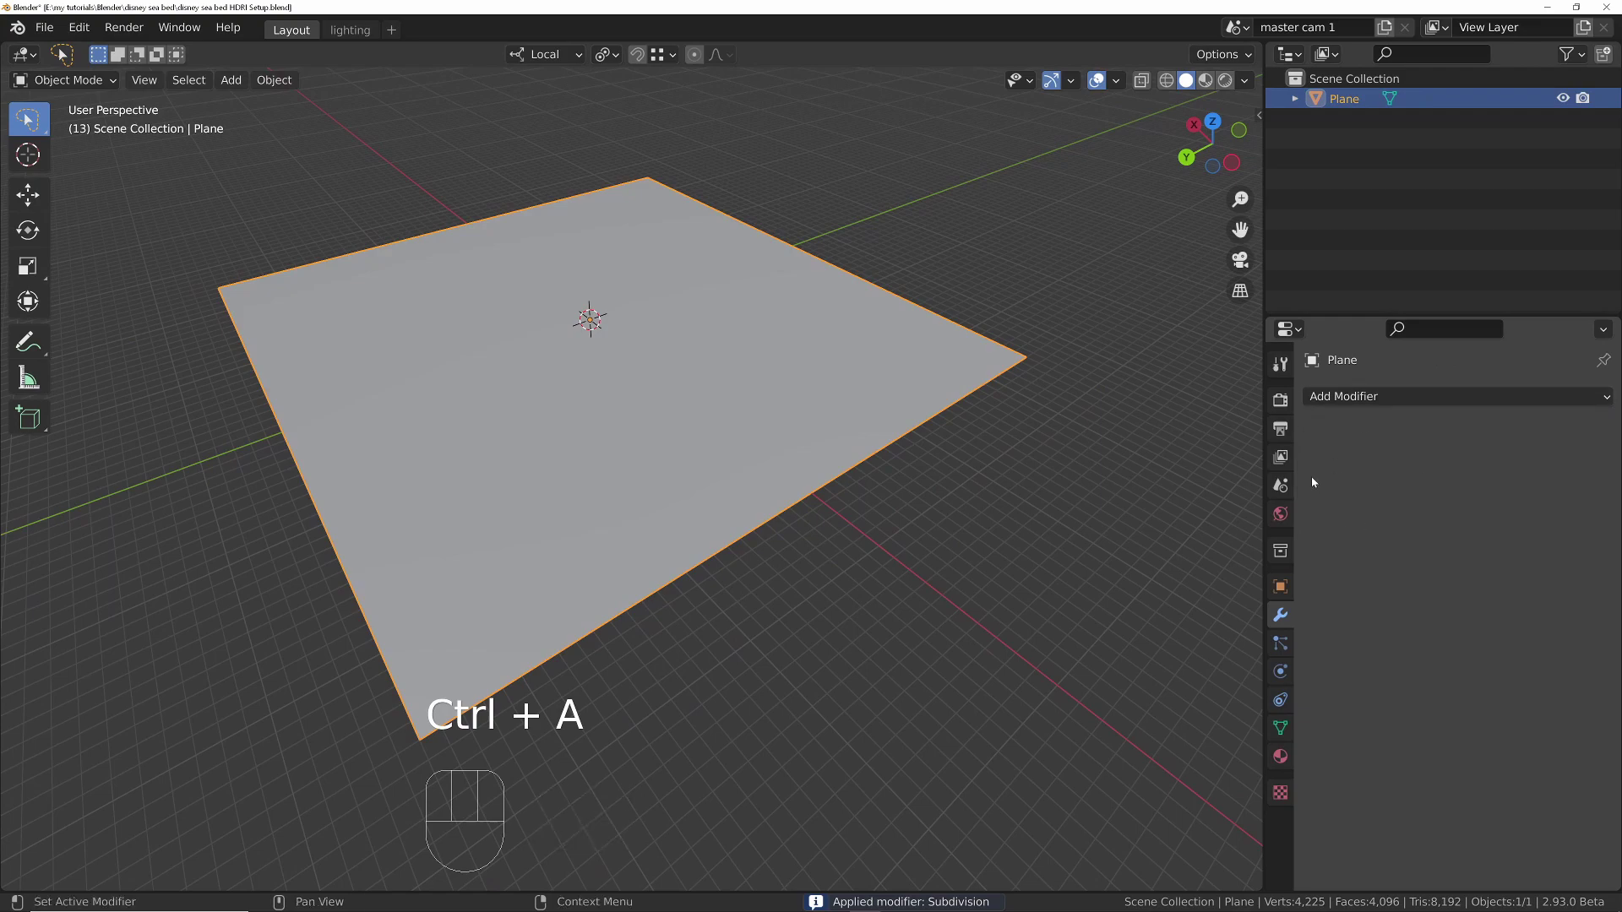
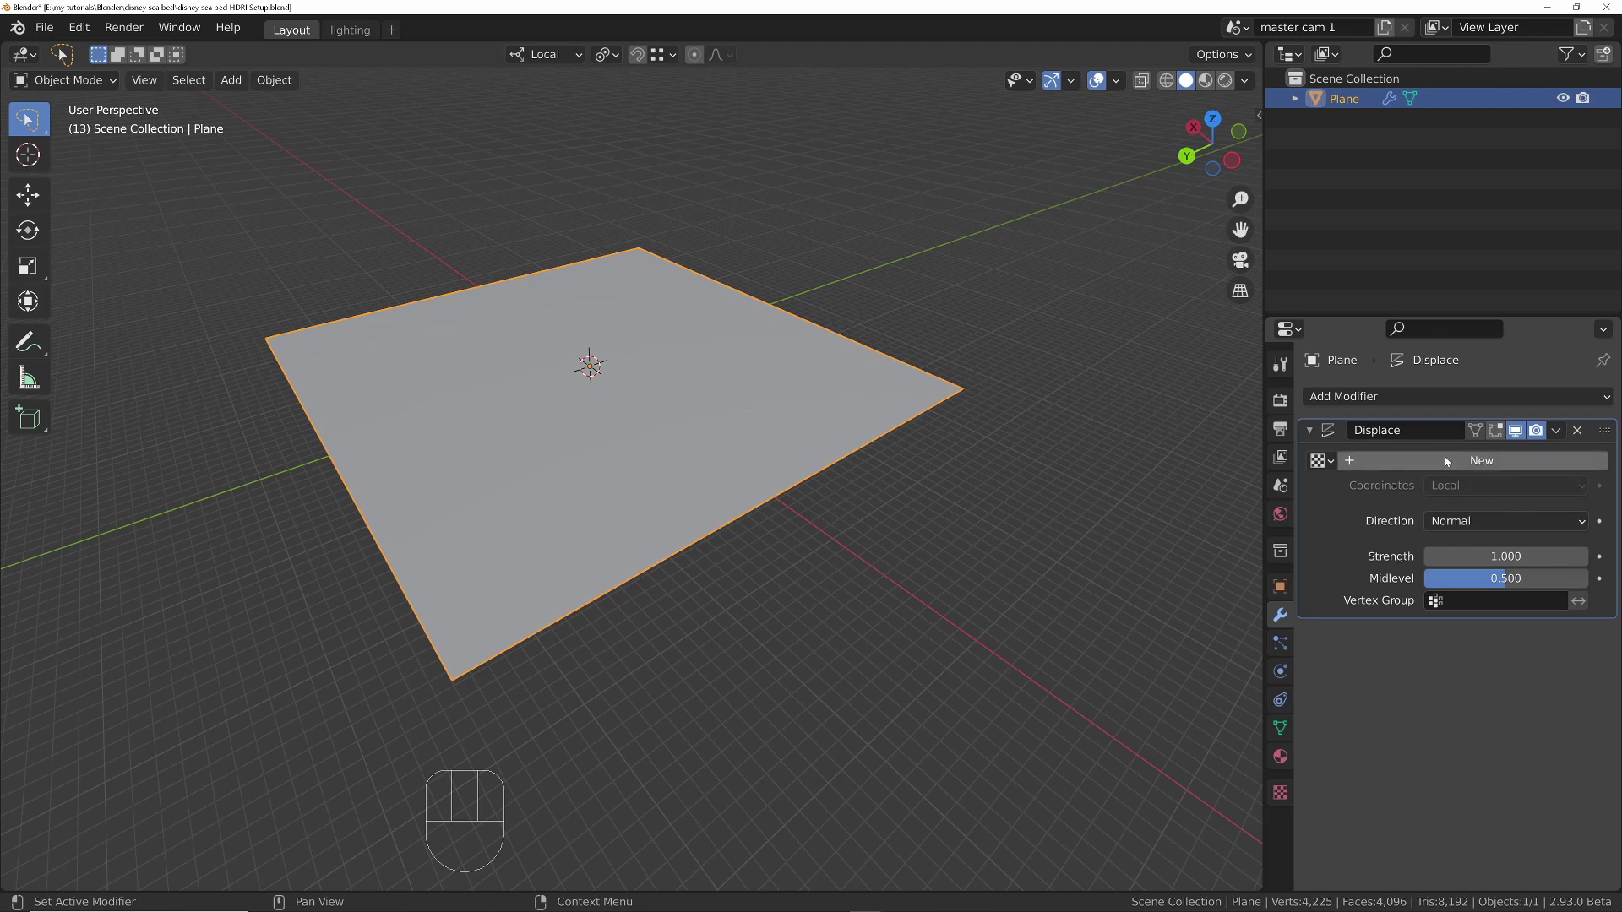
Step: Create a new Clouds texture for the Displace modifier to bump the plane
click(1495, 463)
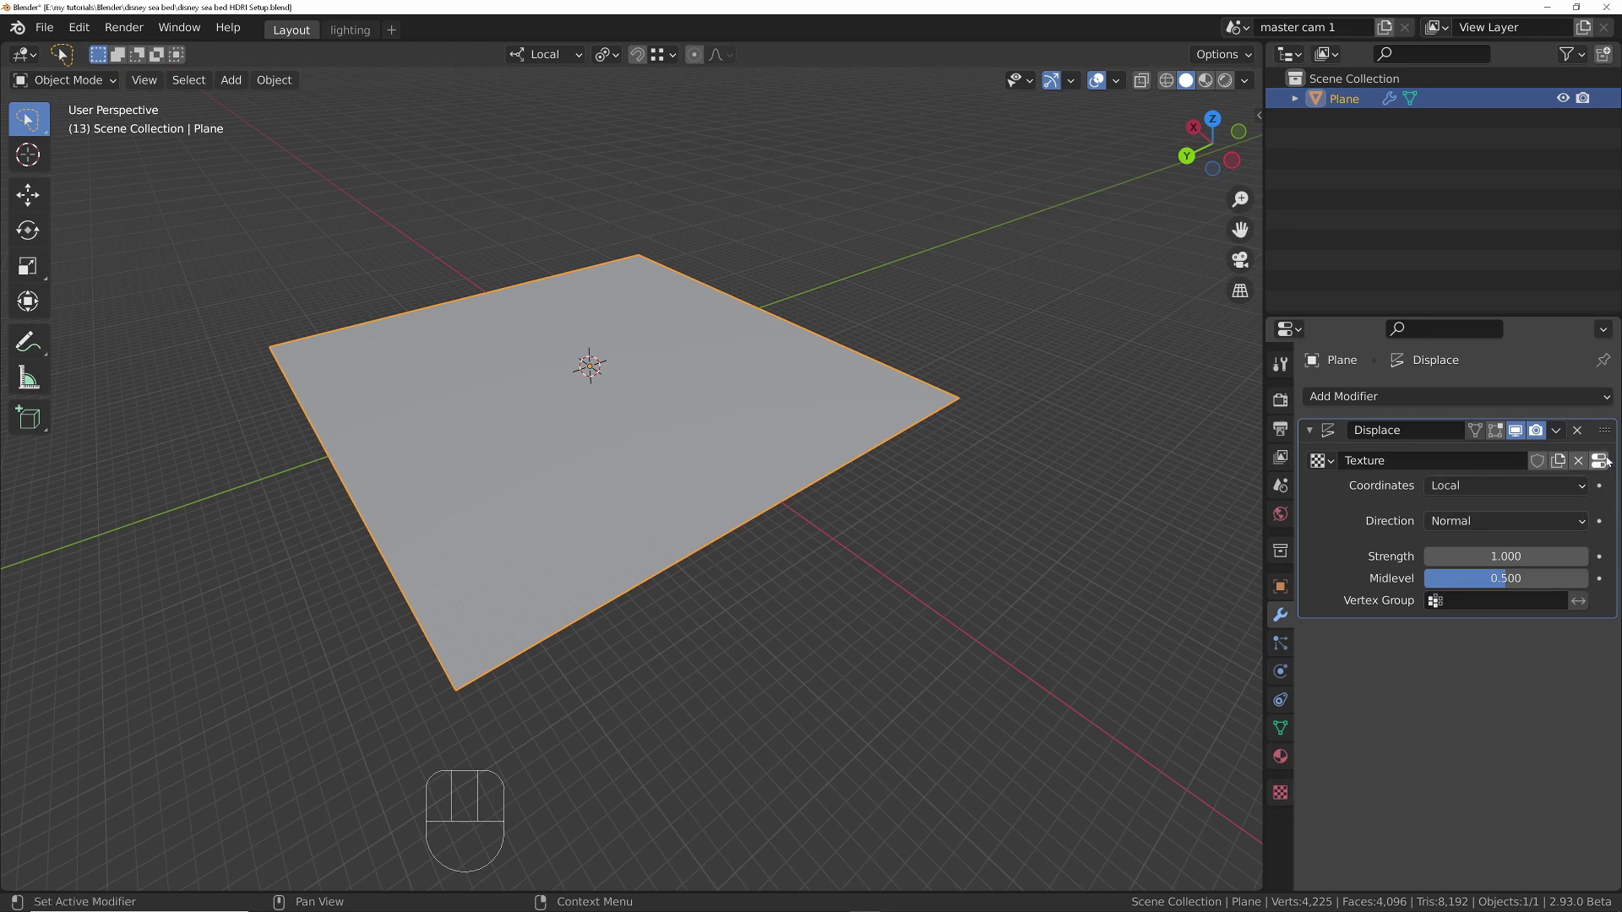
click(1609, 461)
drag(1429, 460, 1423, 526)
middle_click(664, 486)
drag(691, 476, 704, 418)
Step: Shade the terrain smooth via F3 search and apply the displacement
key(F3)
key(o)
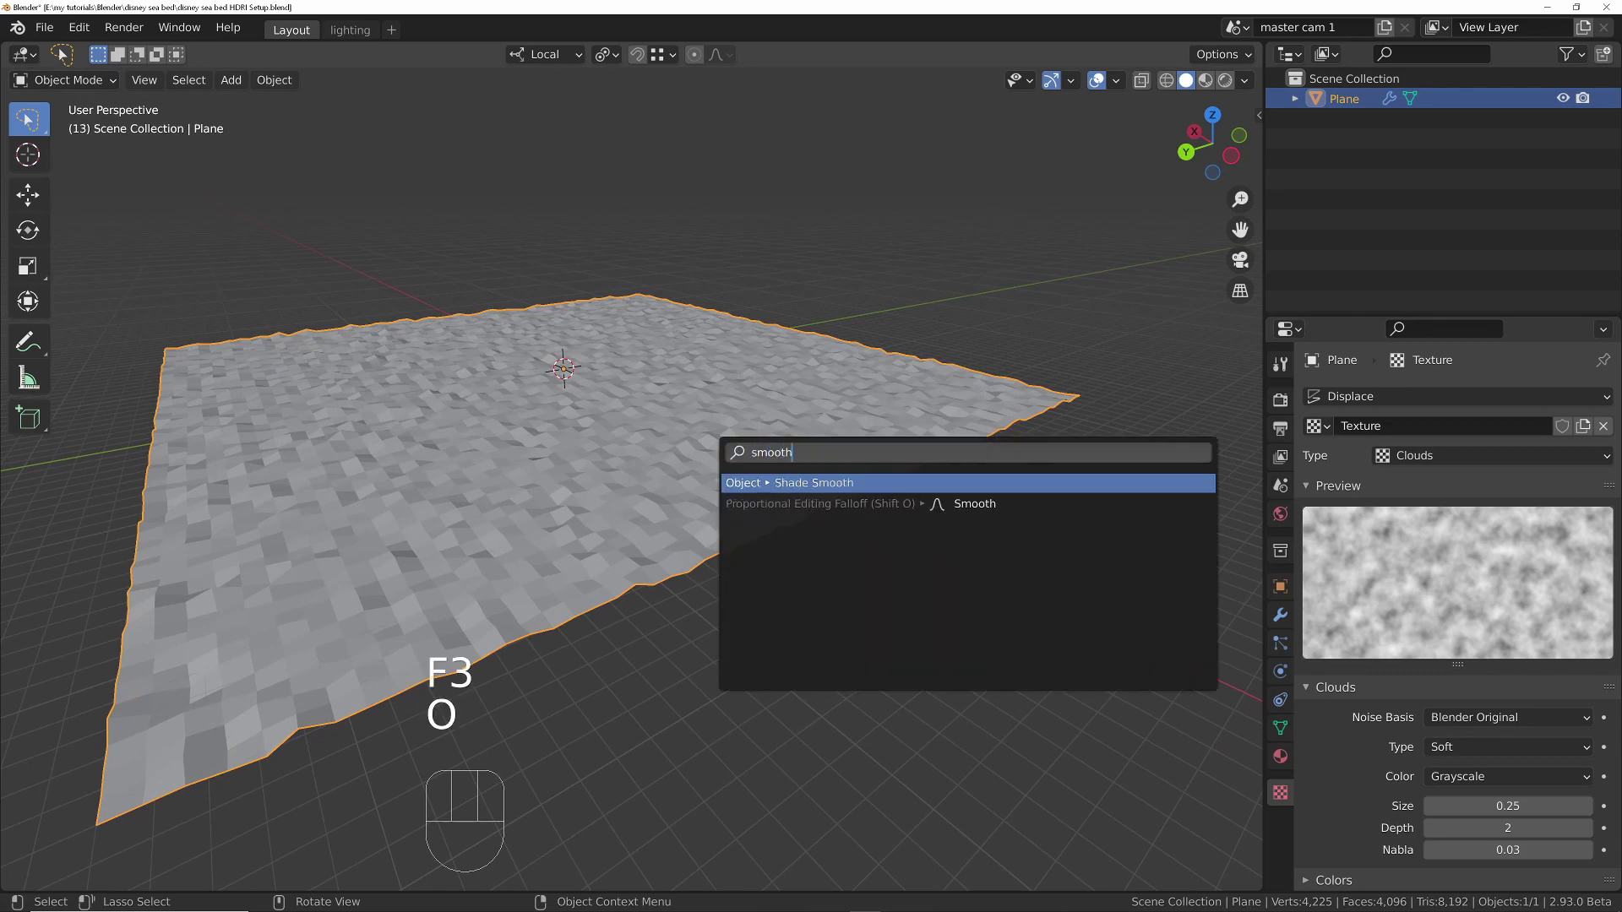
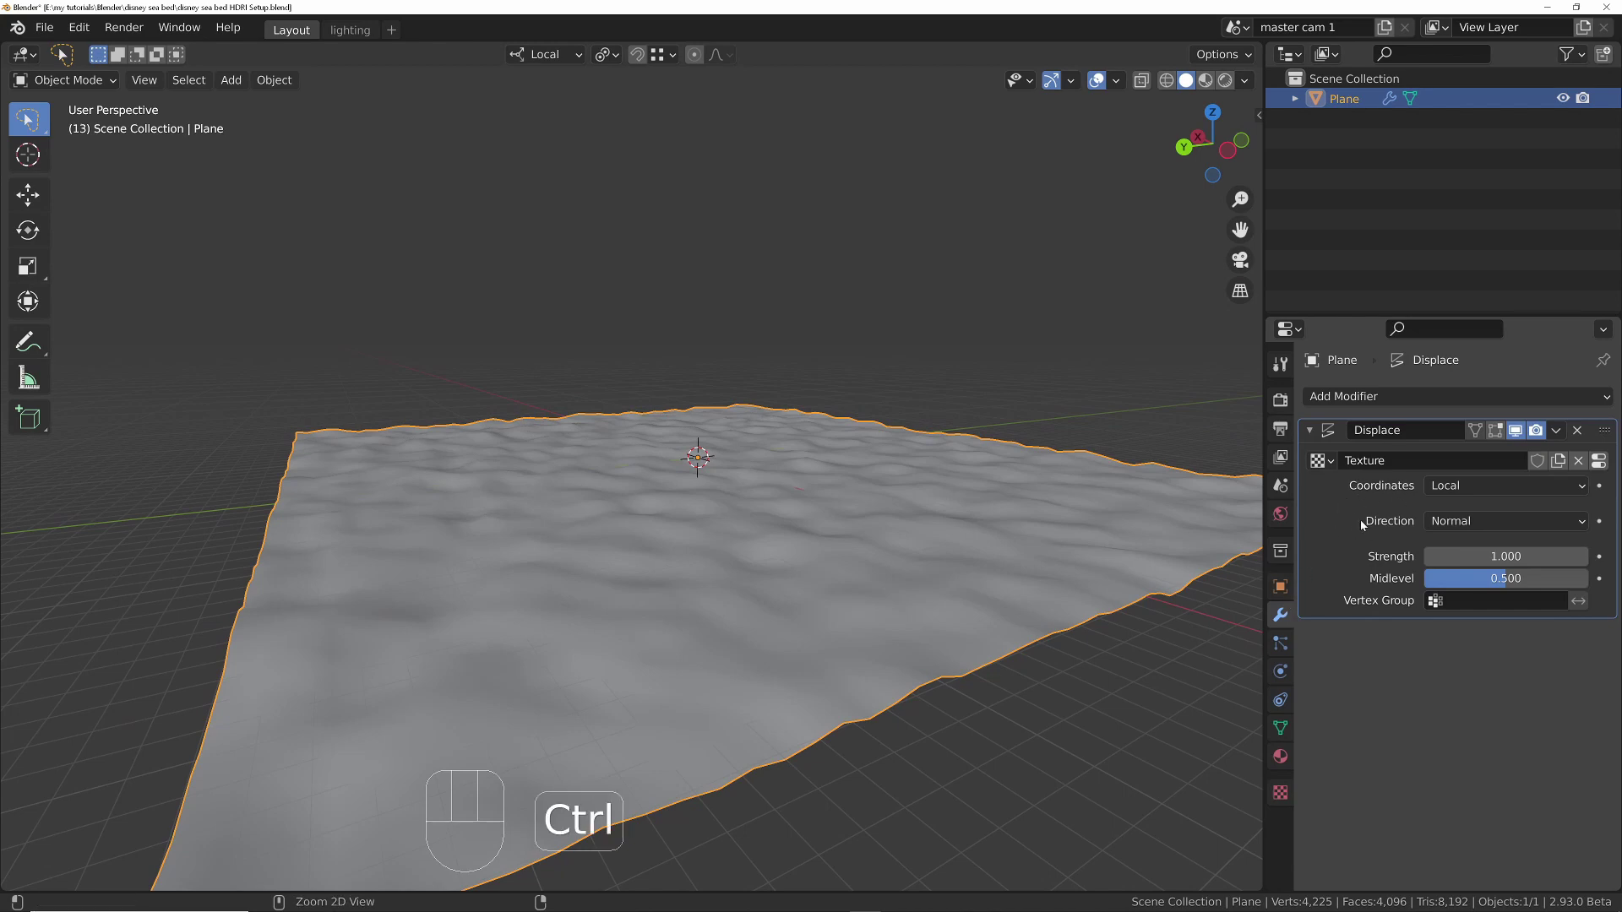
key(ctrl+a)
middle_click(836, 483)
drag(857, 541, 742, 514)
middle_click(741, 520)
drag(1346, 400, 1373, 518)
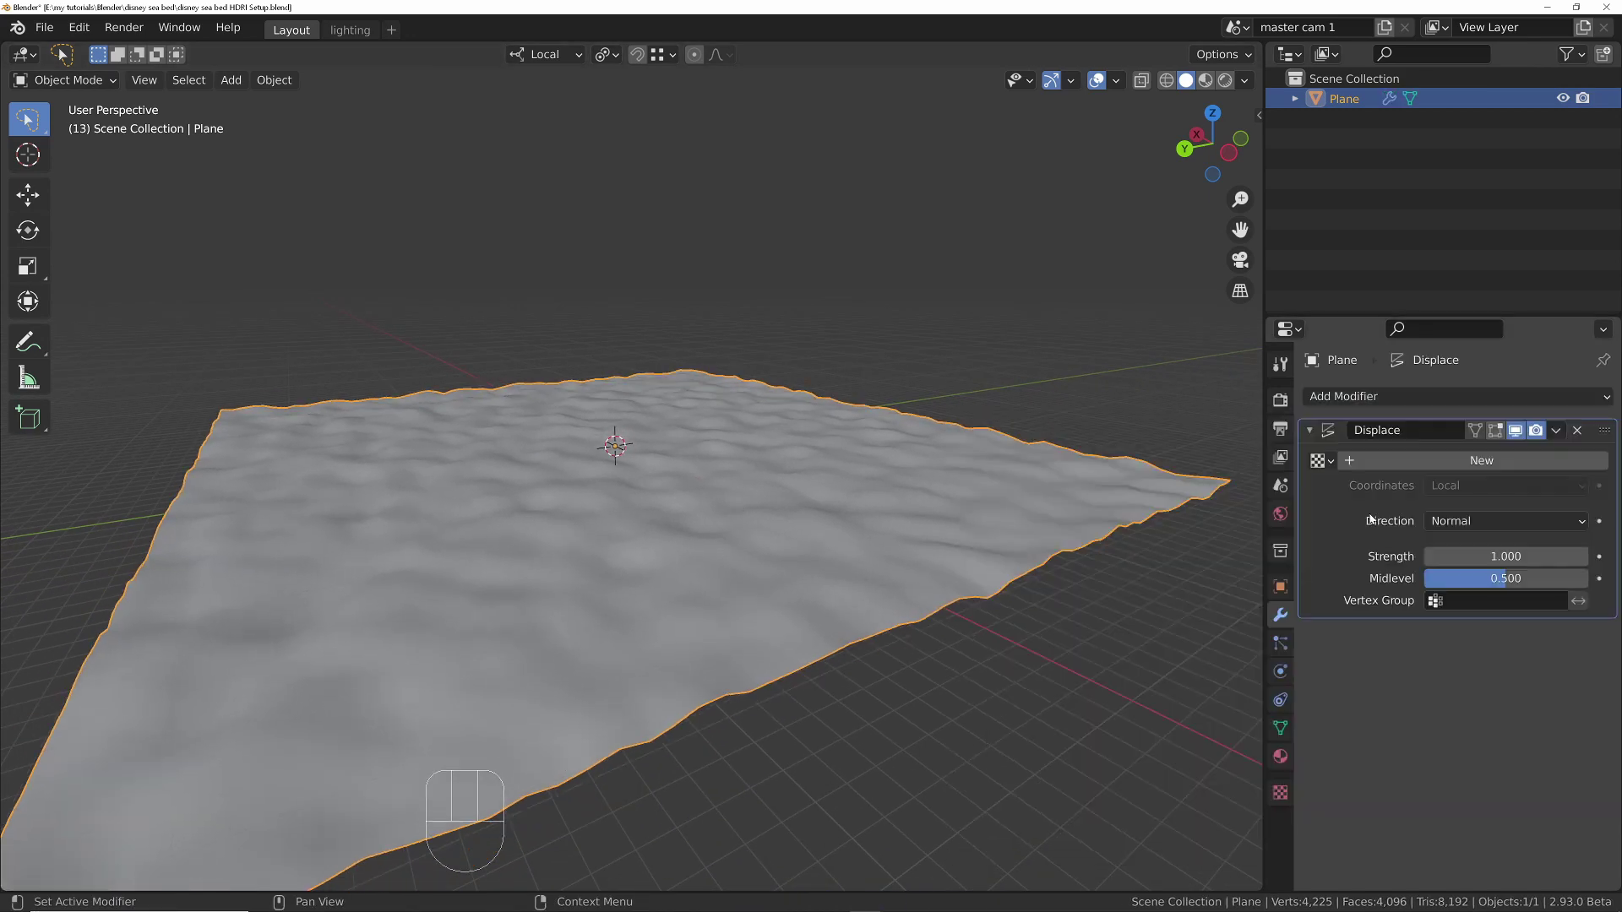
Step: Give the second Displace modifier a Clouds texture of size 4.00 at strength 4.9
click(1481, 467)
click(1606, 461)
drag(1474, 465, 1438, 523)
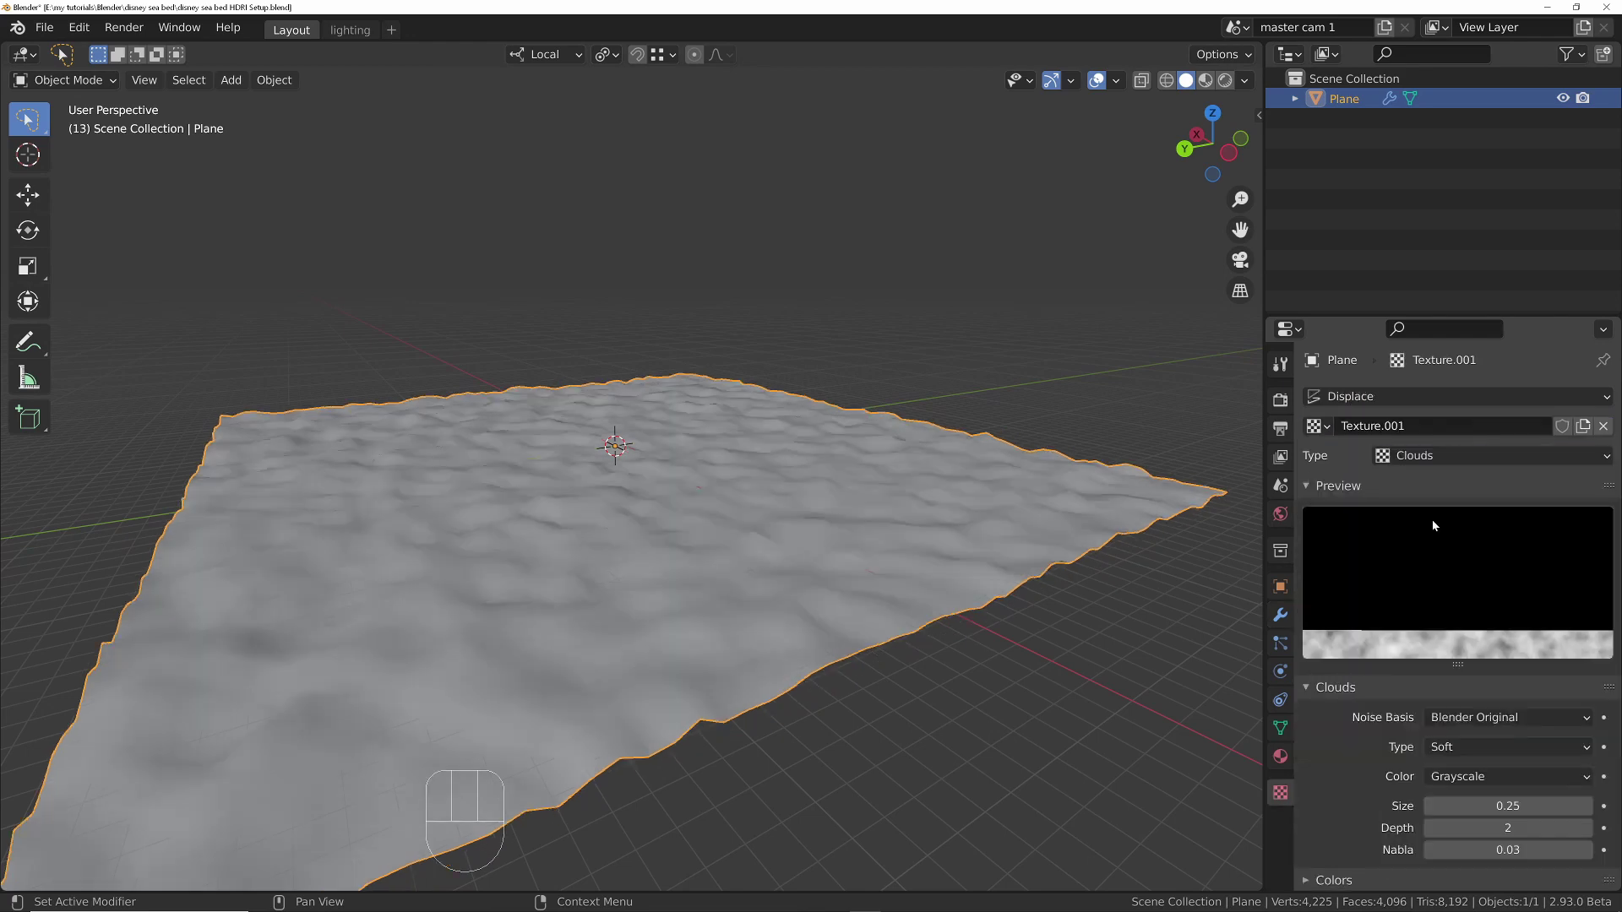
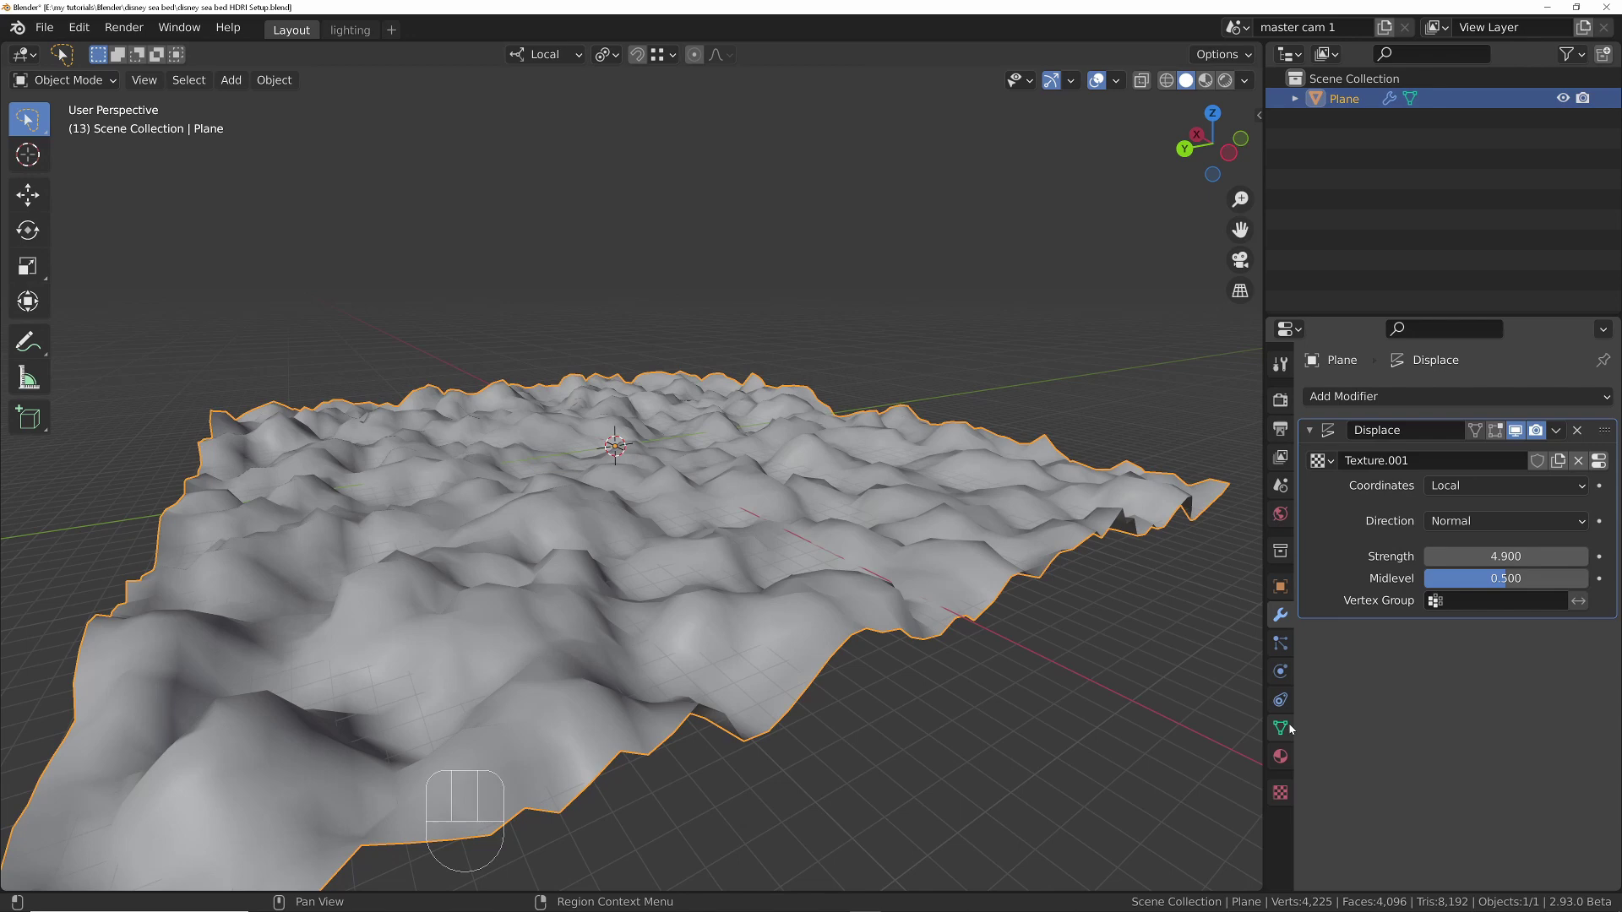
click(1288, 787)
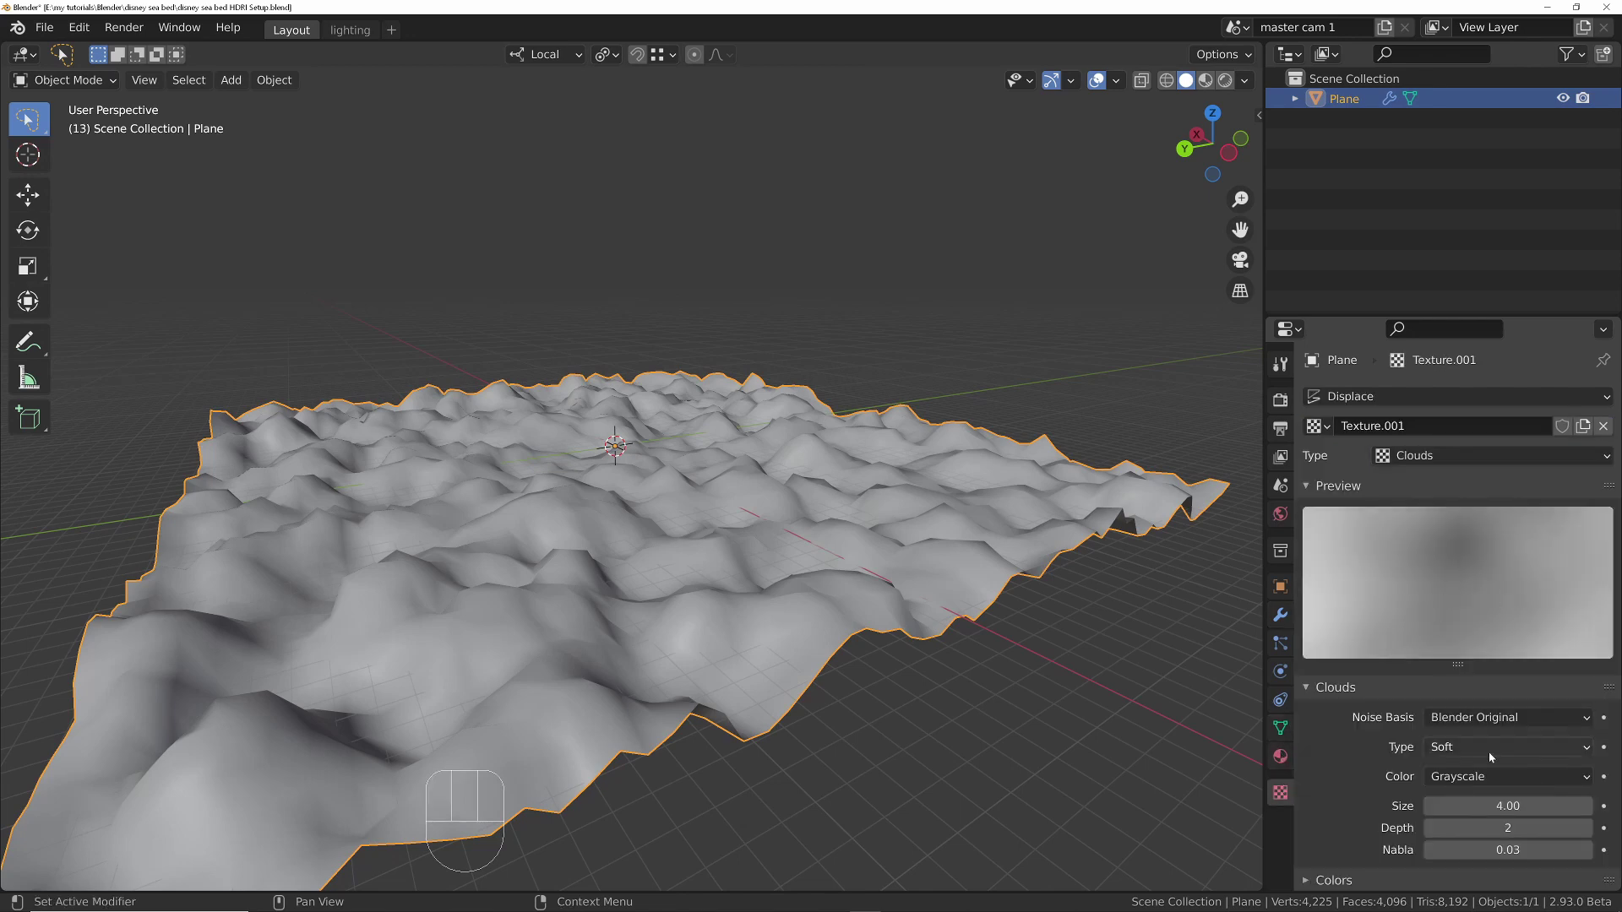
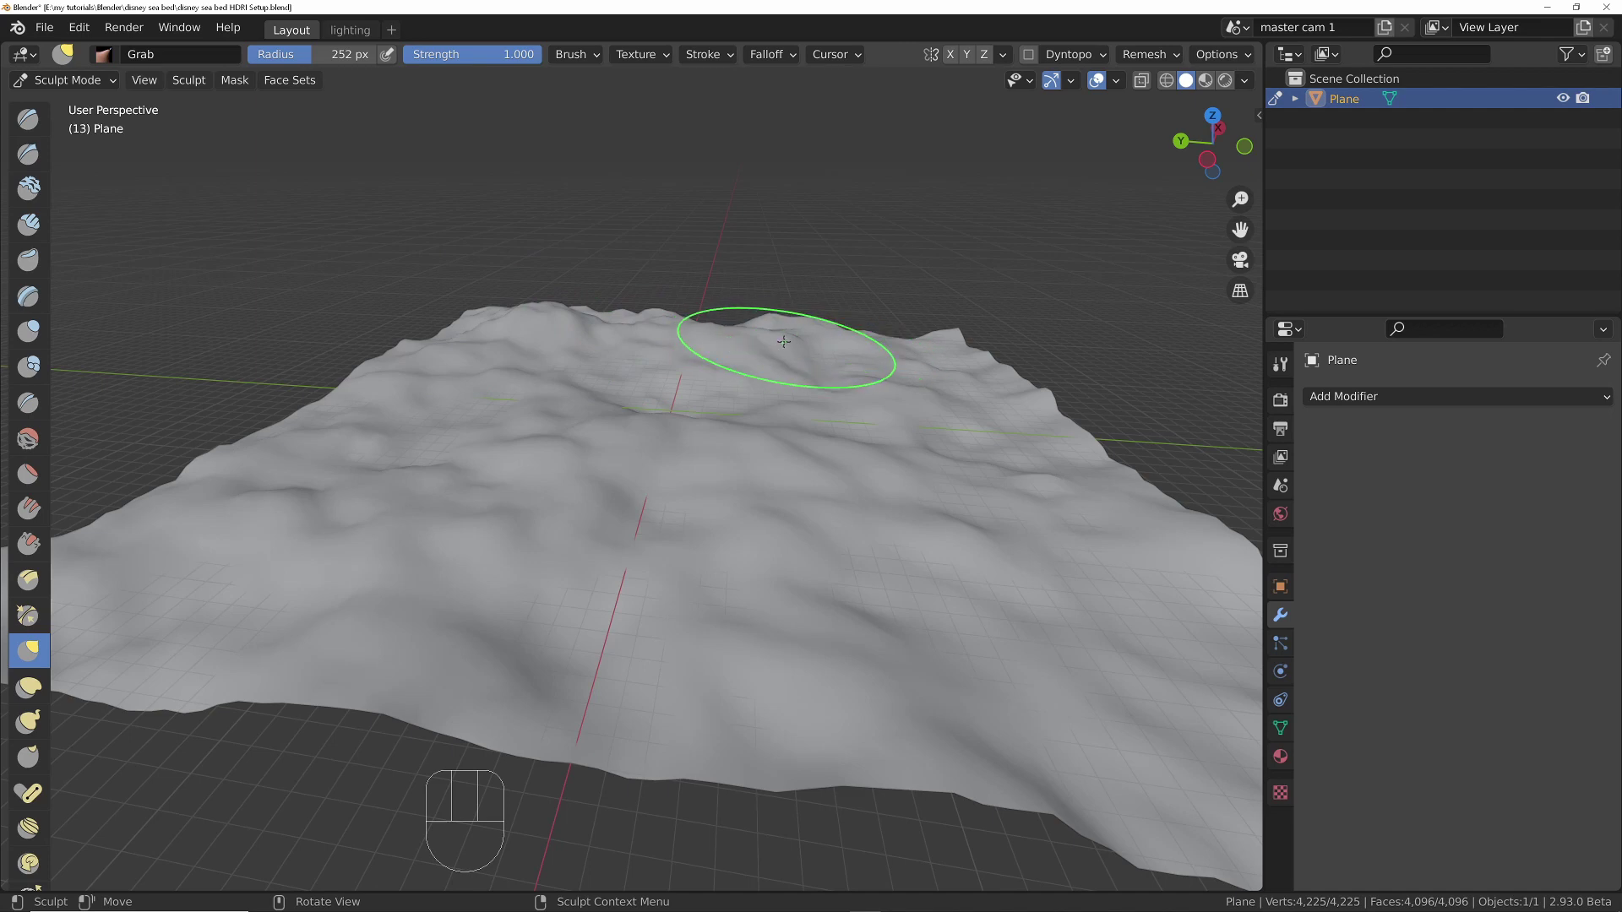
Step: Enlarge the Grab brush radius to 500 and reshape the sea-bed hills
key(f)
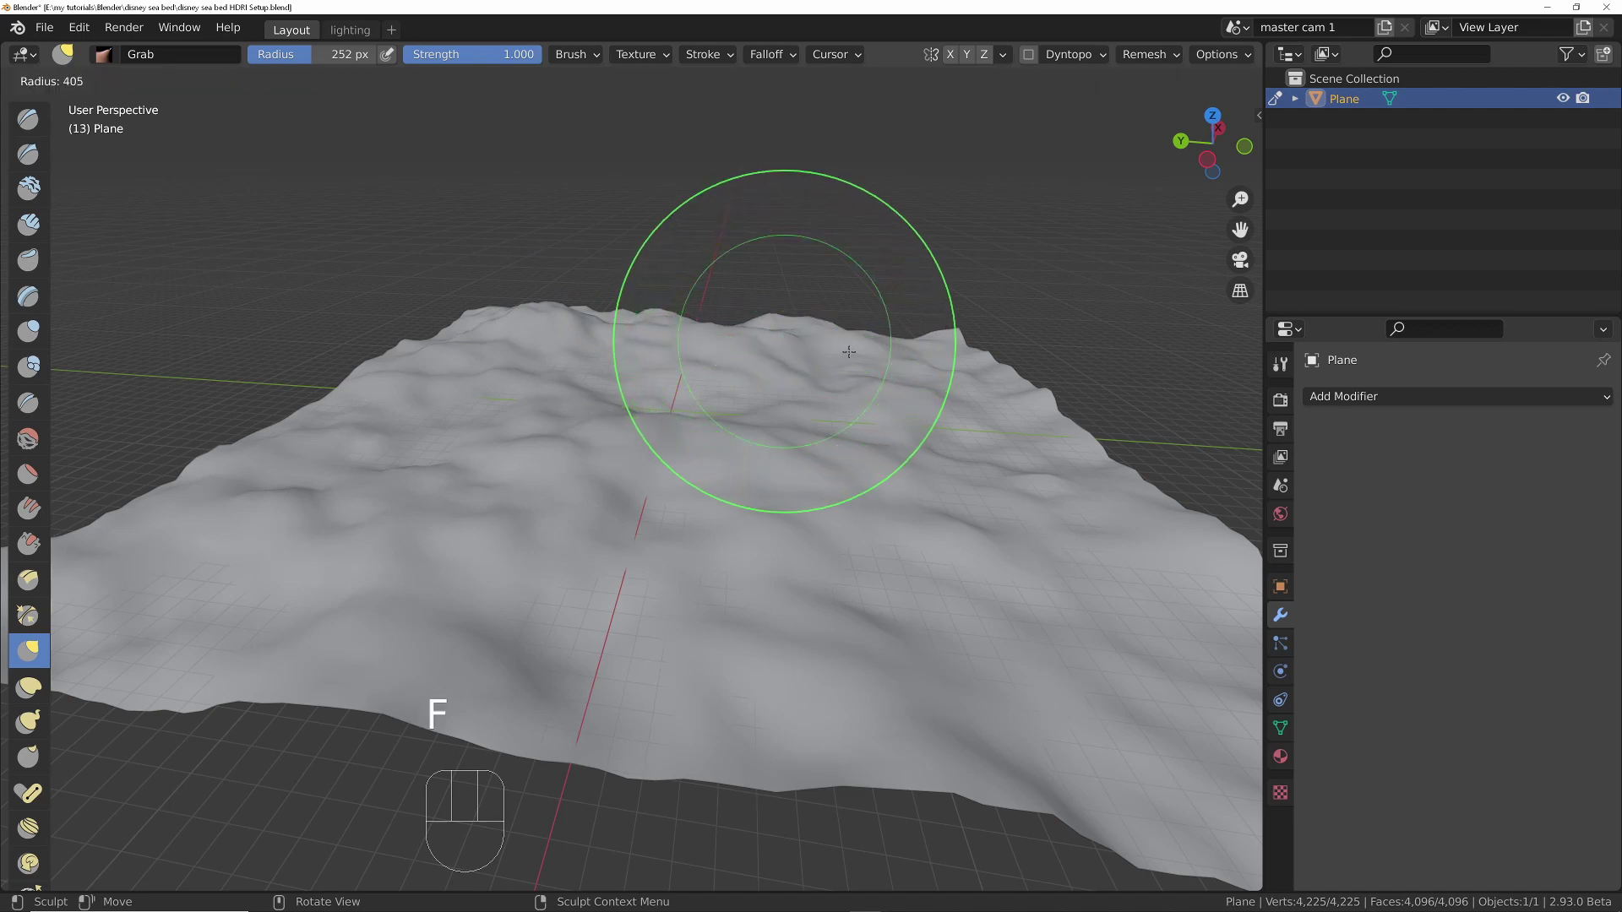
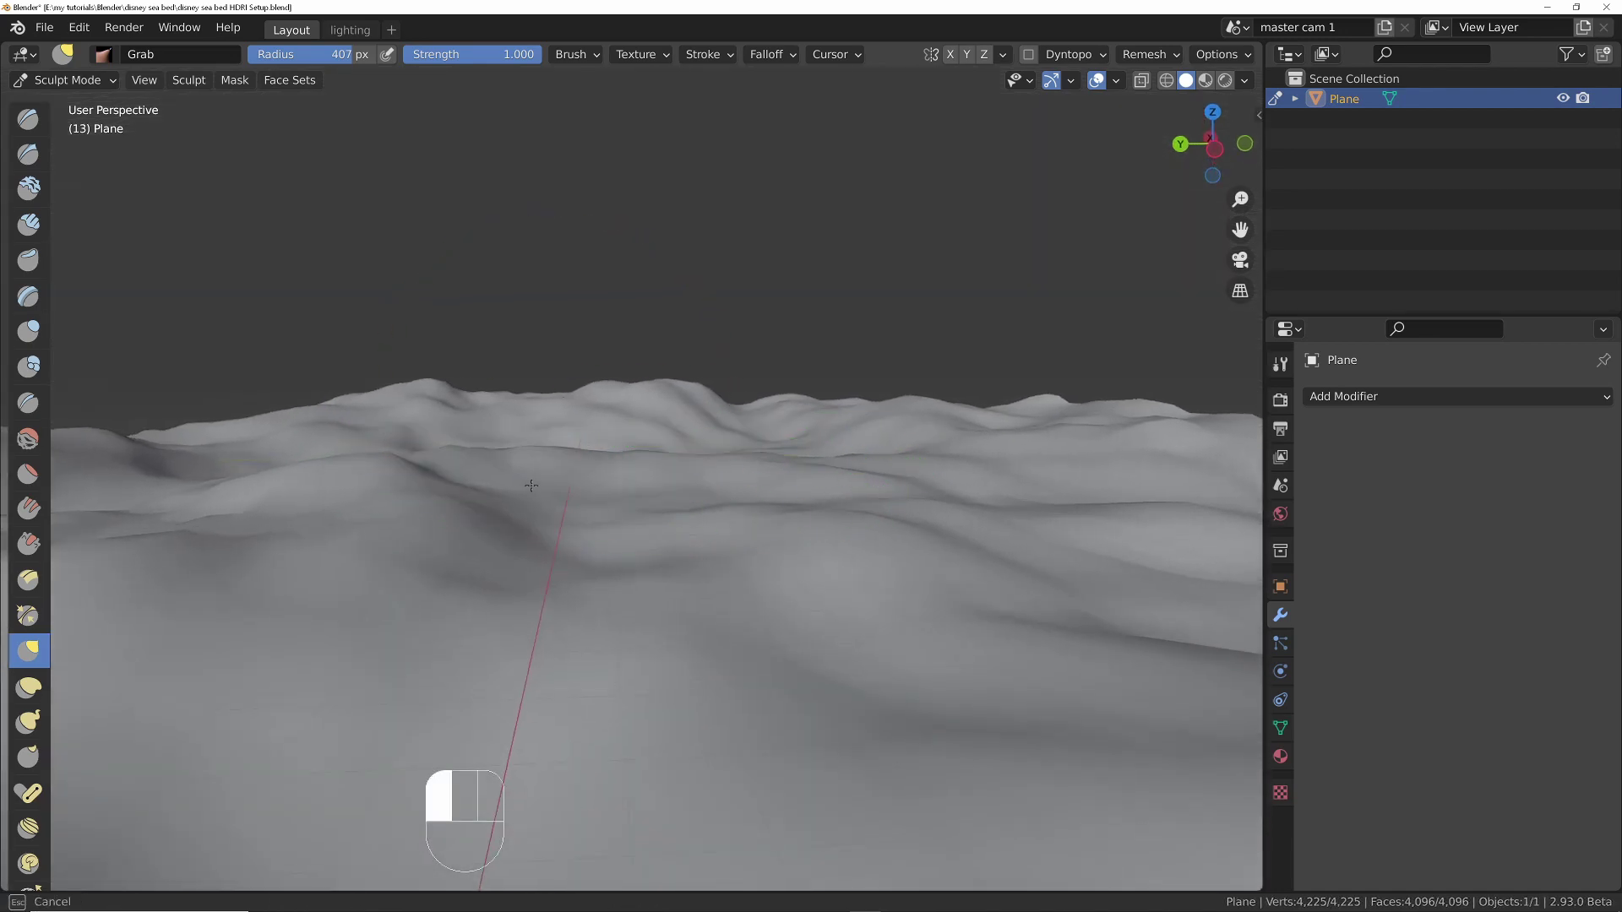
key(f)
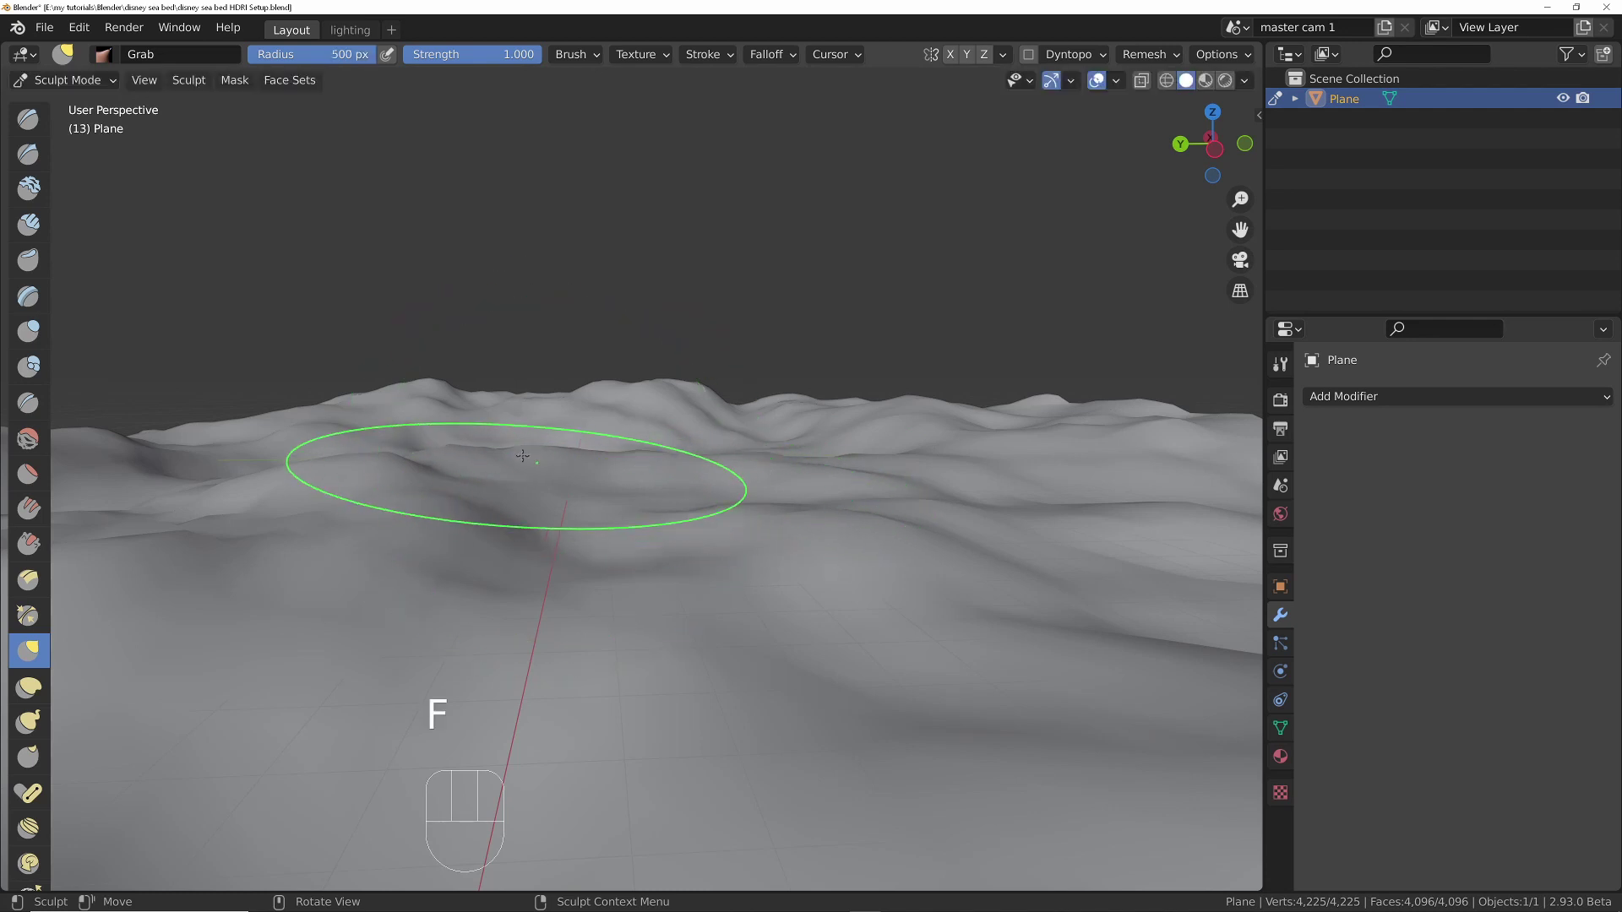
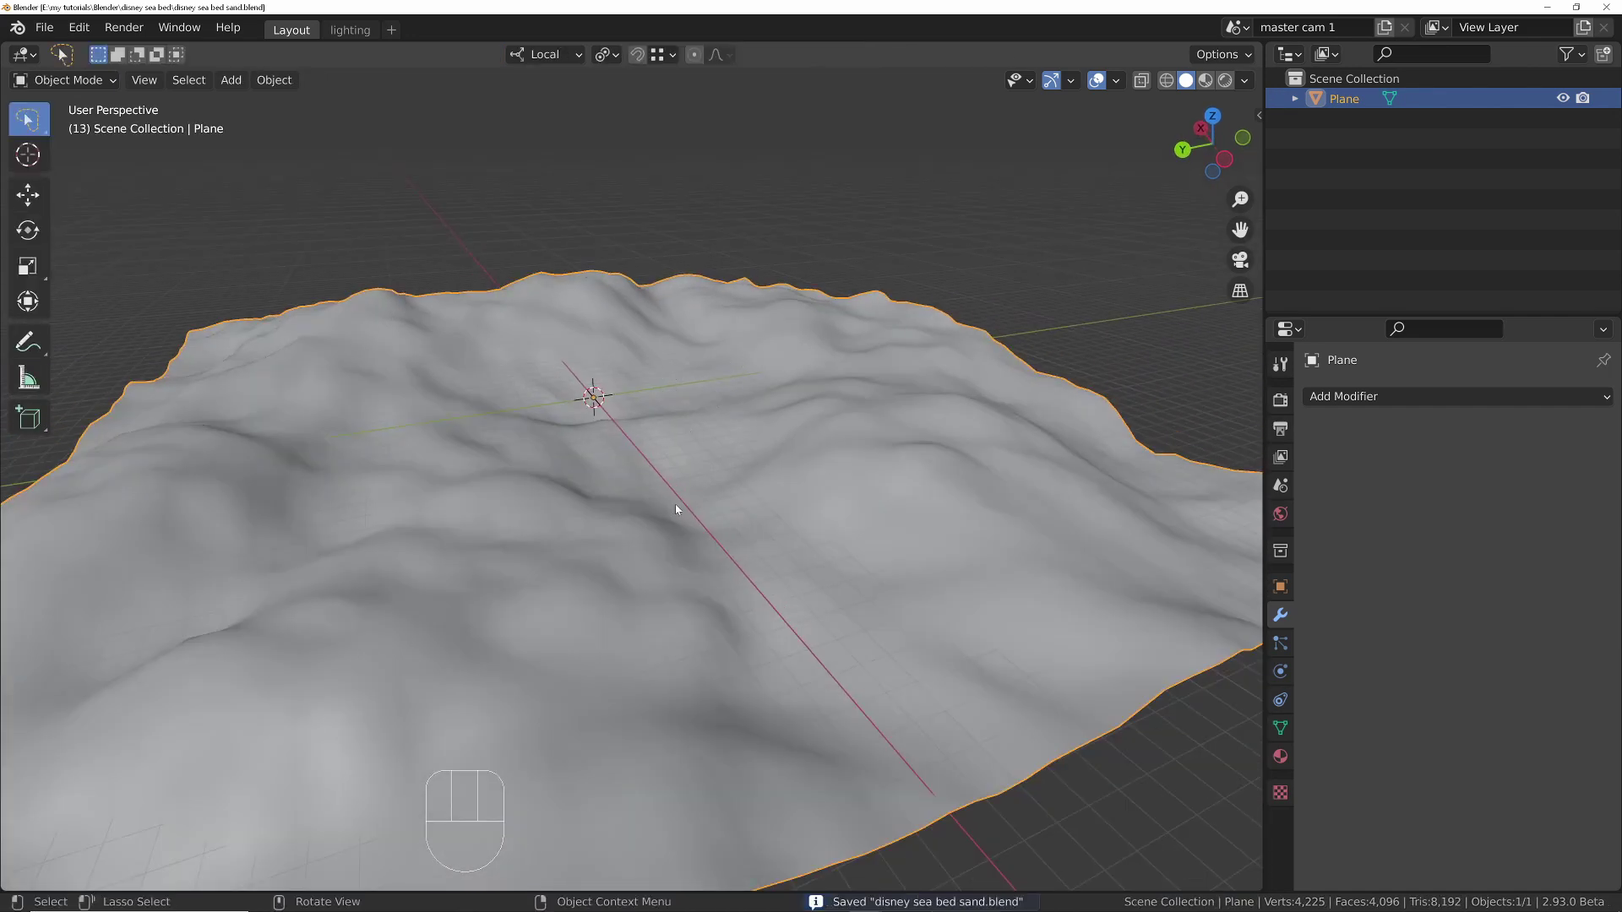
Step: Orbit around the sculpted sea-bed terrain
drag(698, 527, 692, 507)
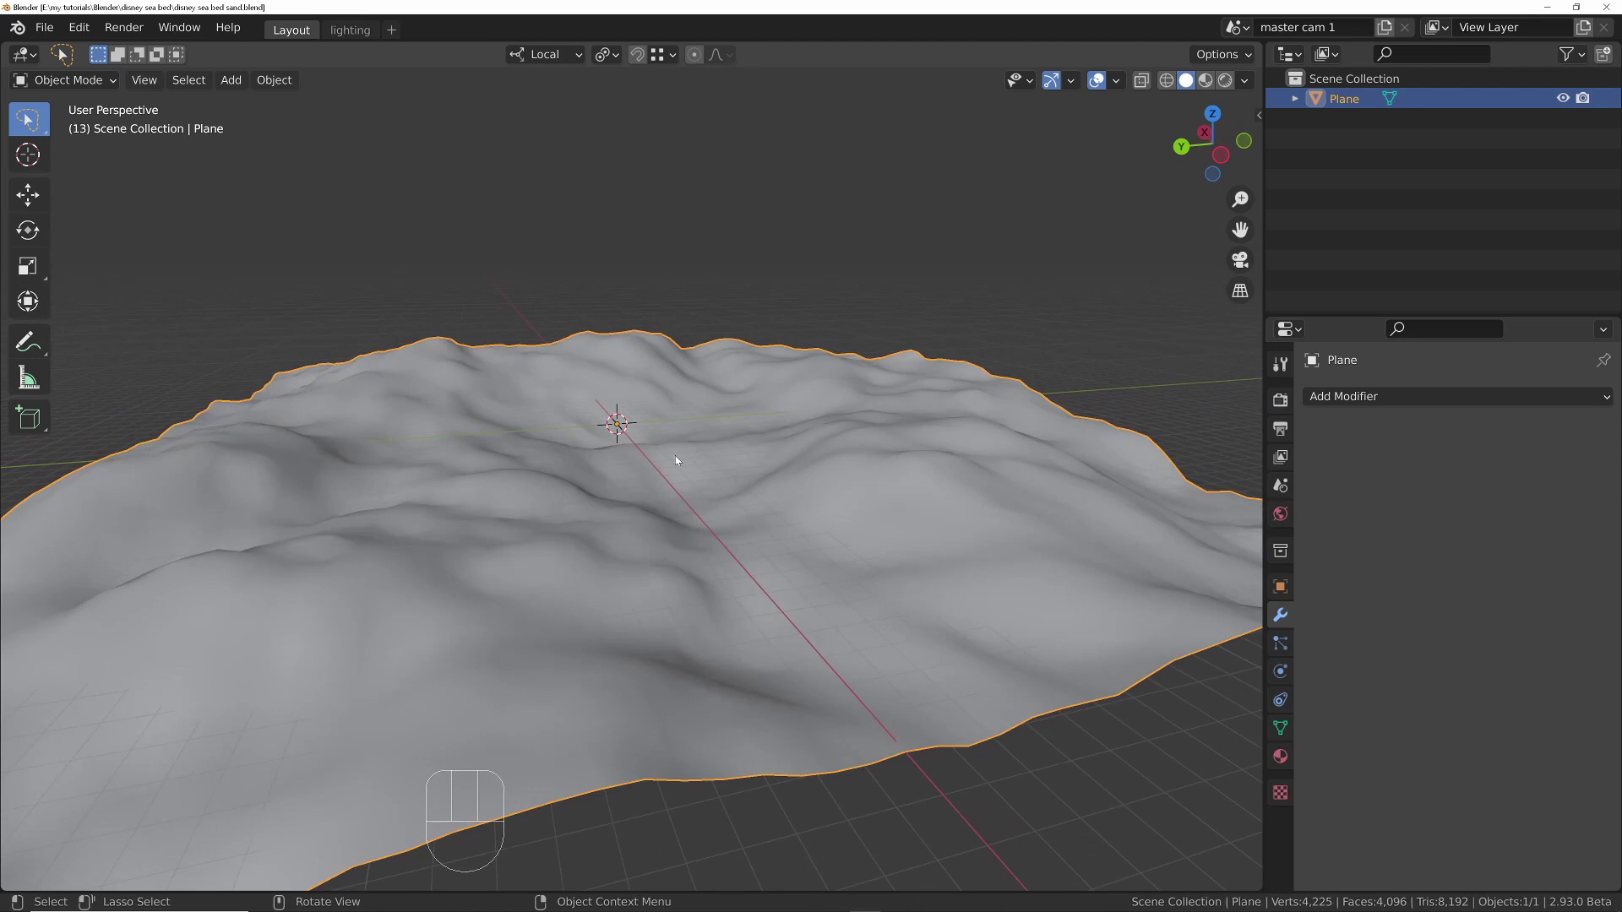
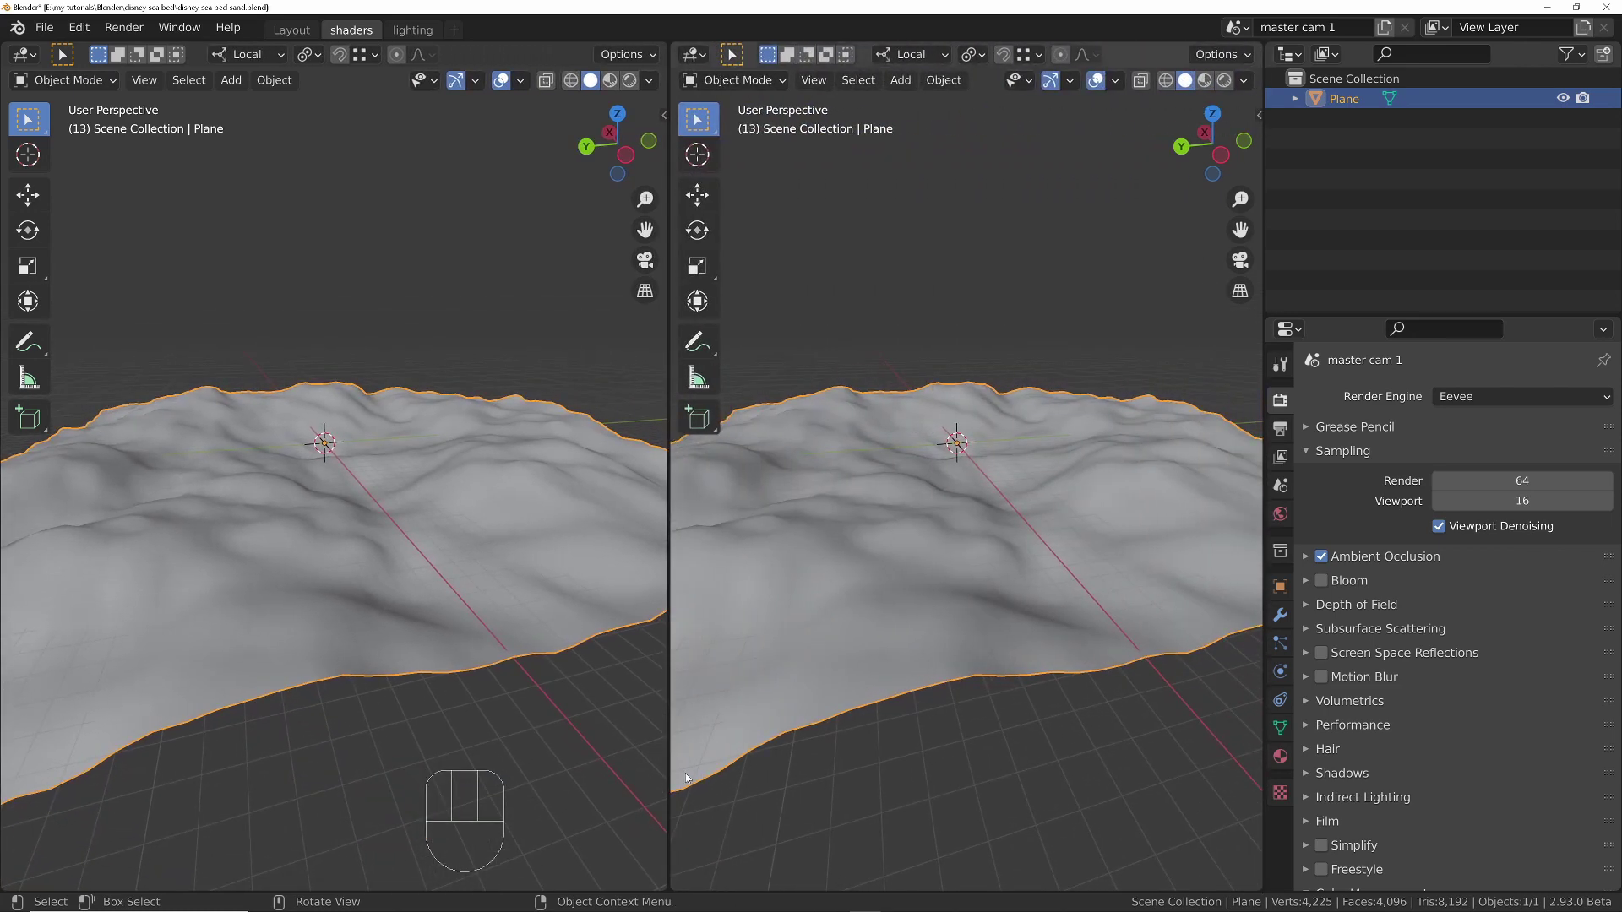
Step: Turn the right view into a Shader Editor with its sidebar hidden
drag(704, 57, 756, 246)
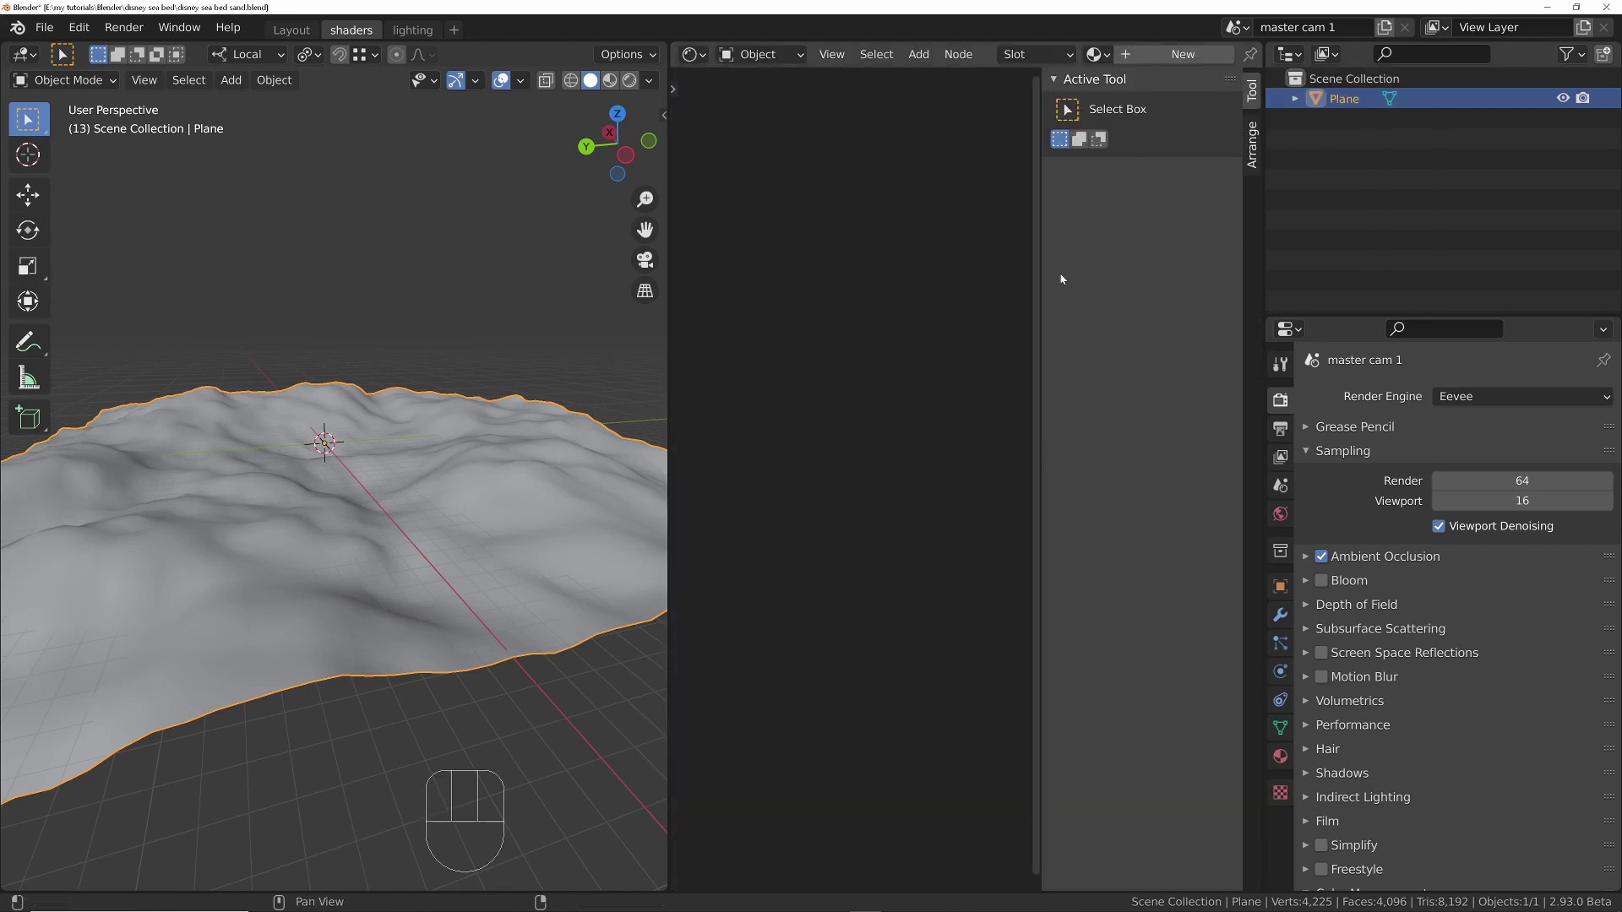
key(n)
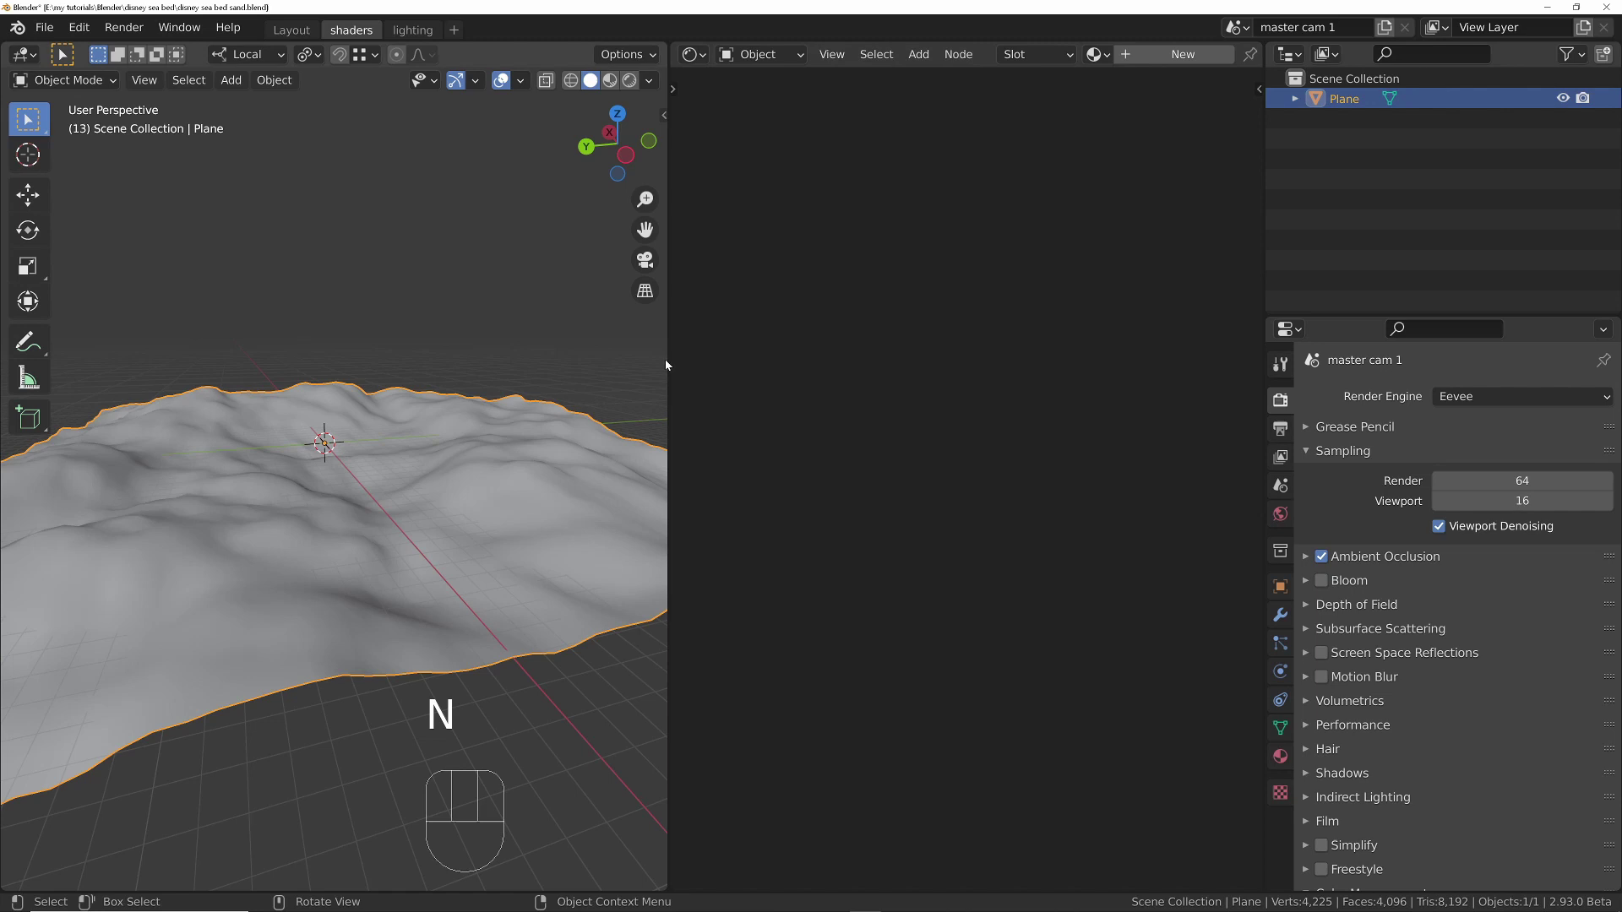
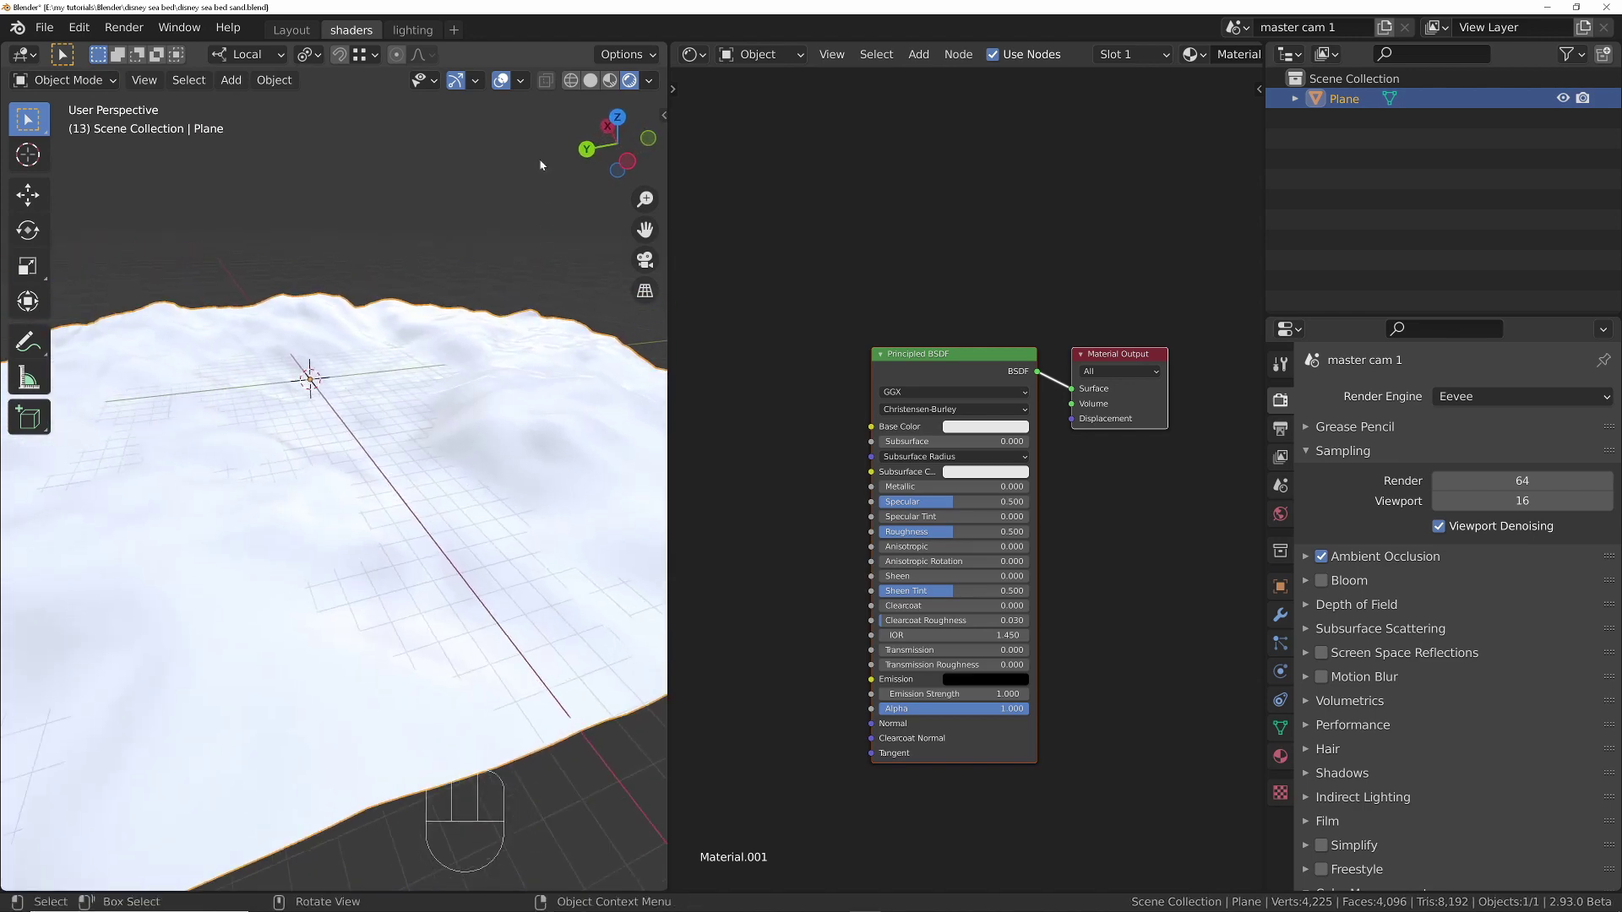
Step: Hide viewport overlays and set the MixRGB colours to light sand and a copied, darkened brown
click(501, 83)
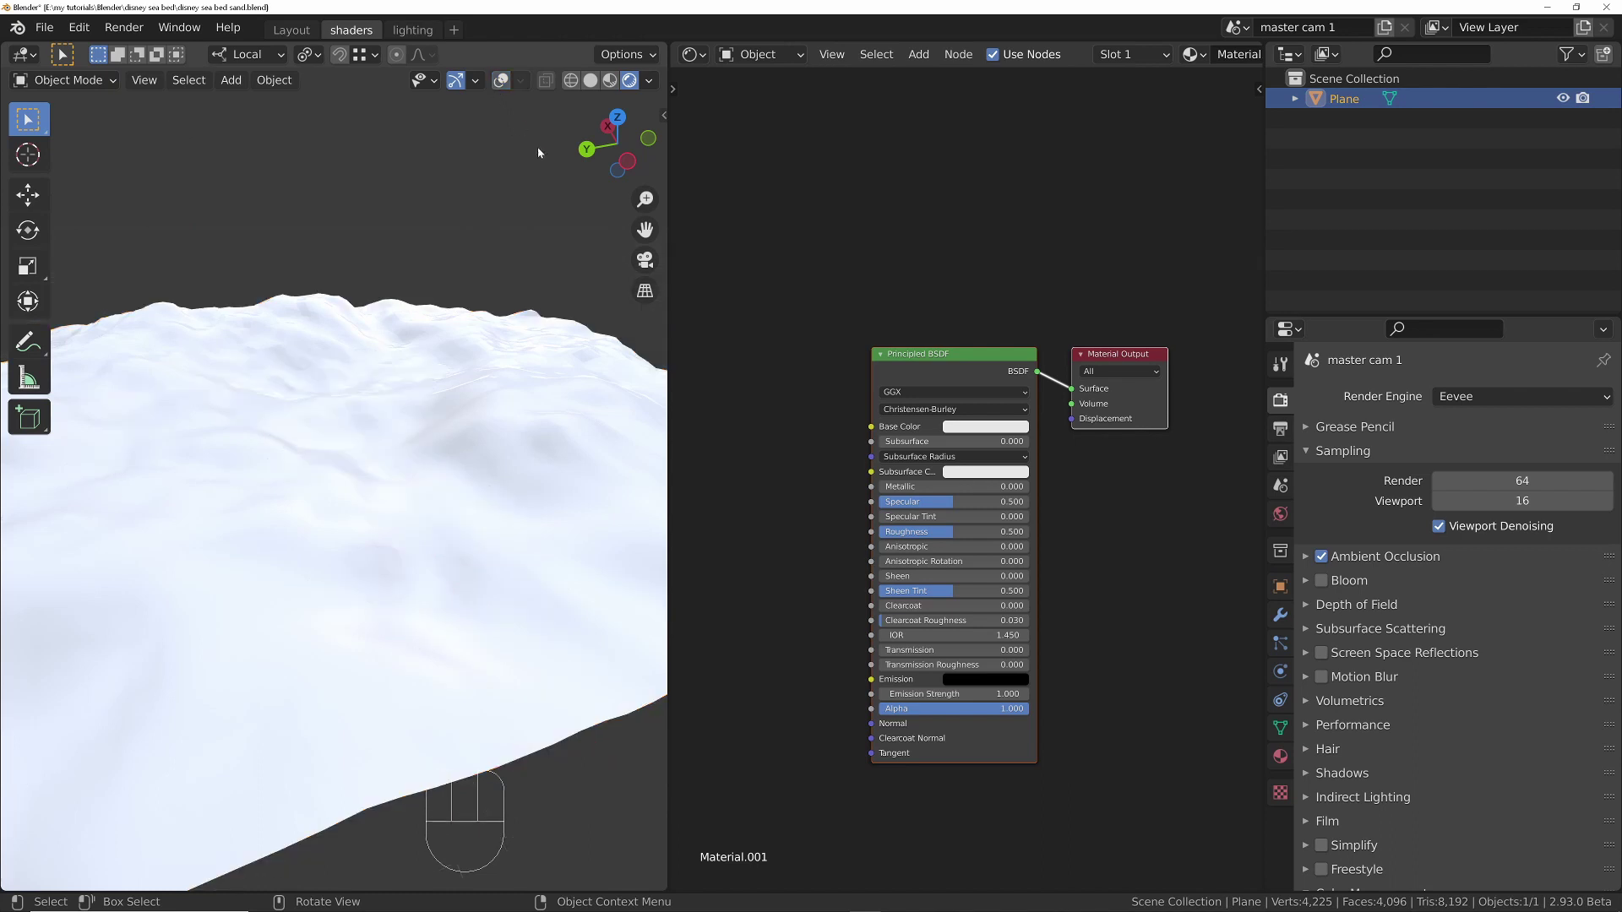
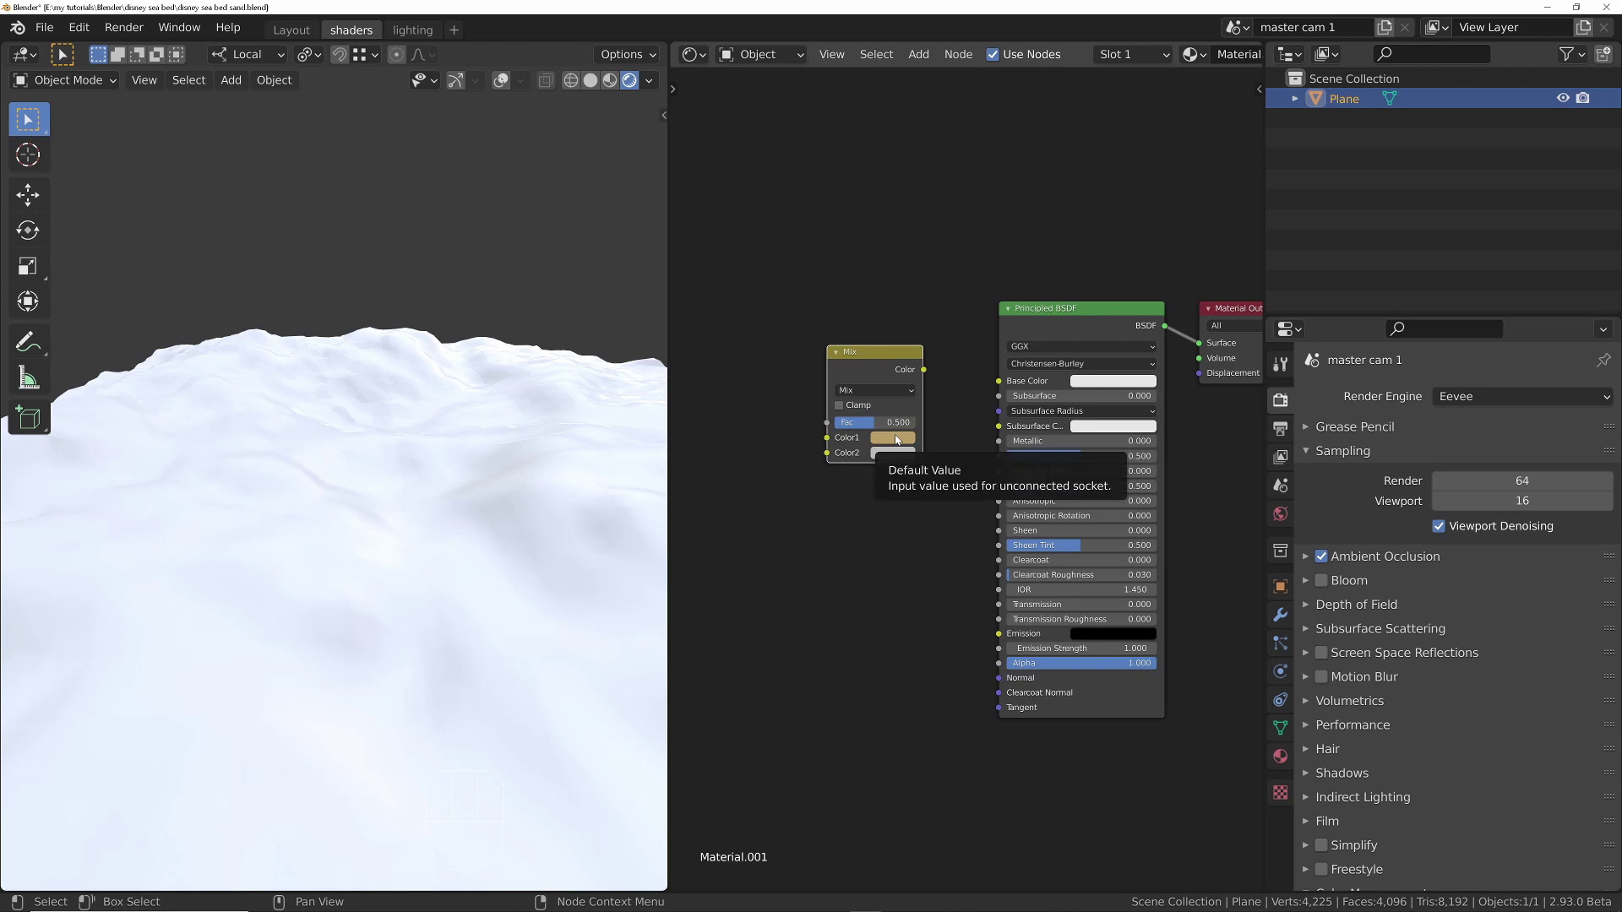
key(ctrl+c)
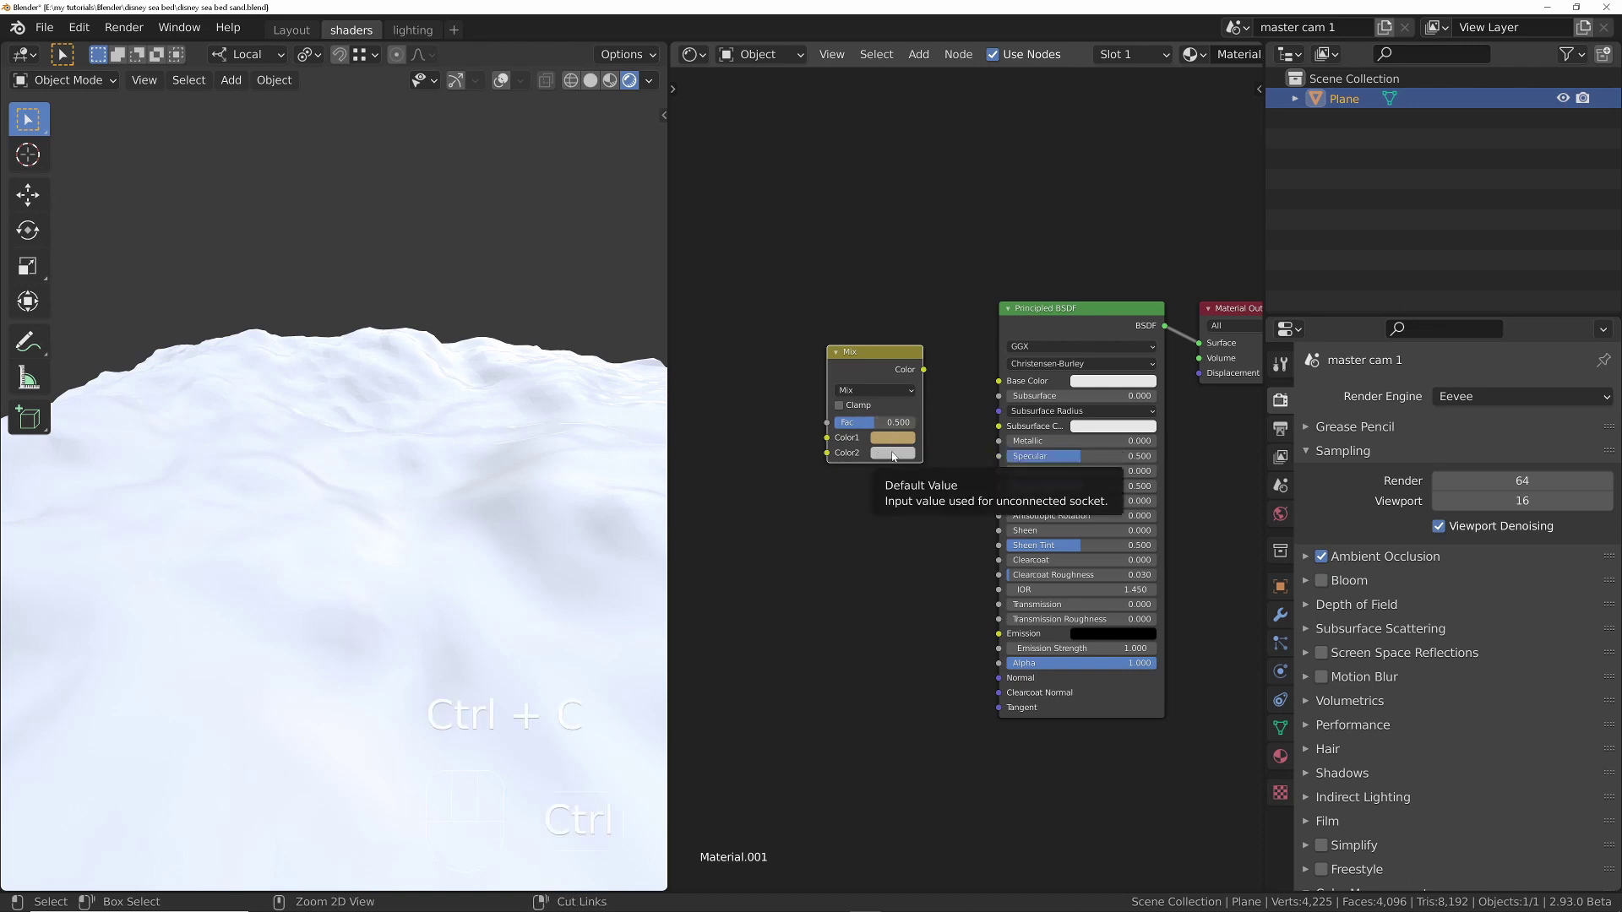
key(ctrl+v)
click(897, 455)
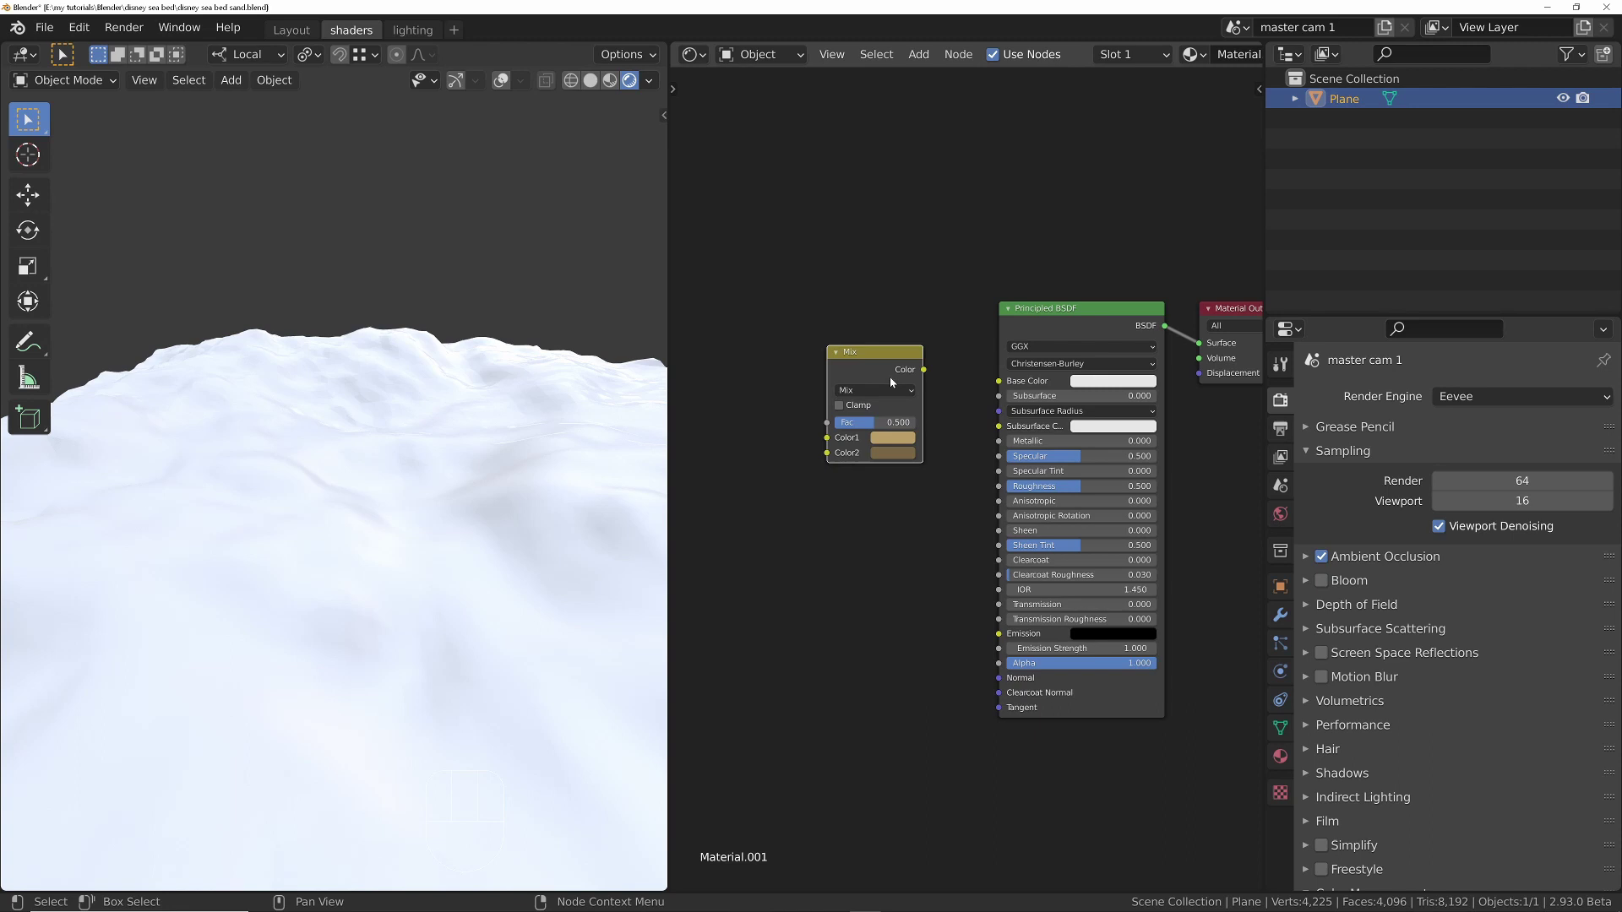
Step: Wire the Mix node's Color output into the Principled BSDF Base Color and inspect the sandy terrain
drag(838, 392, 1005, 388)
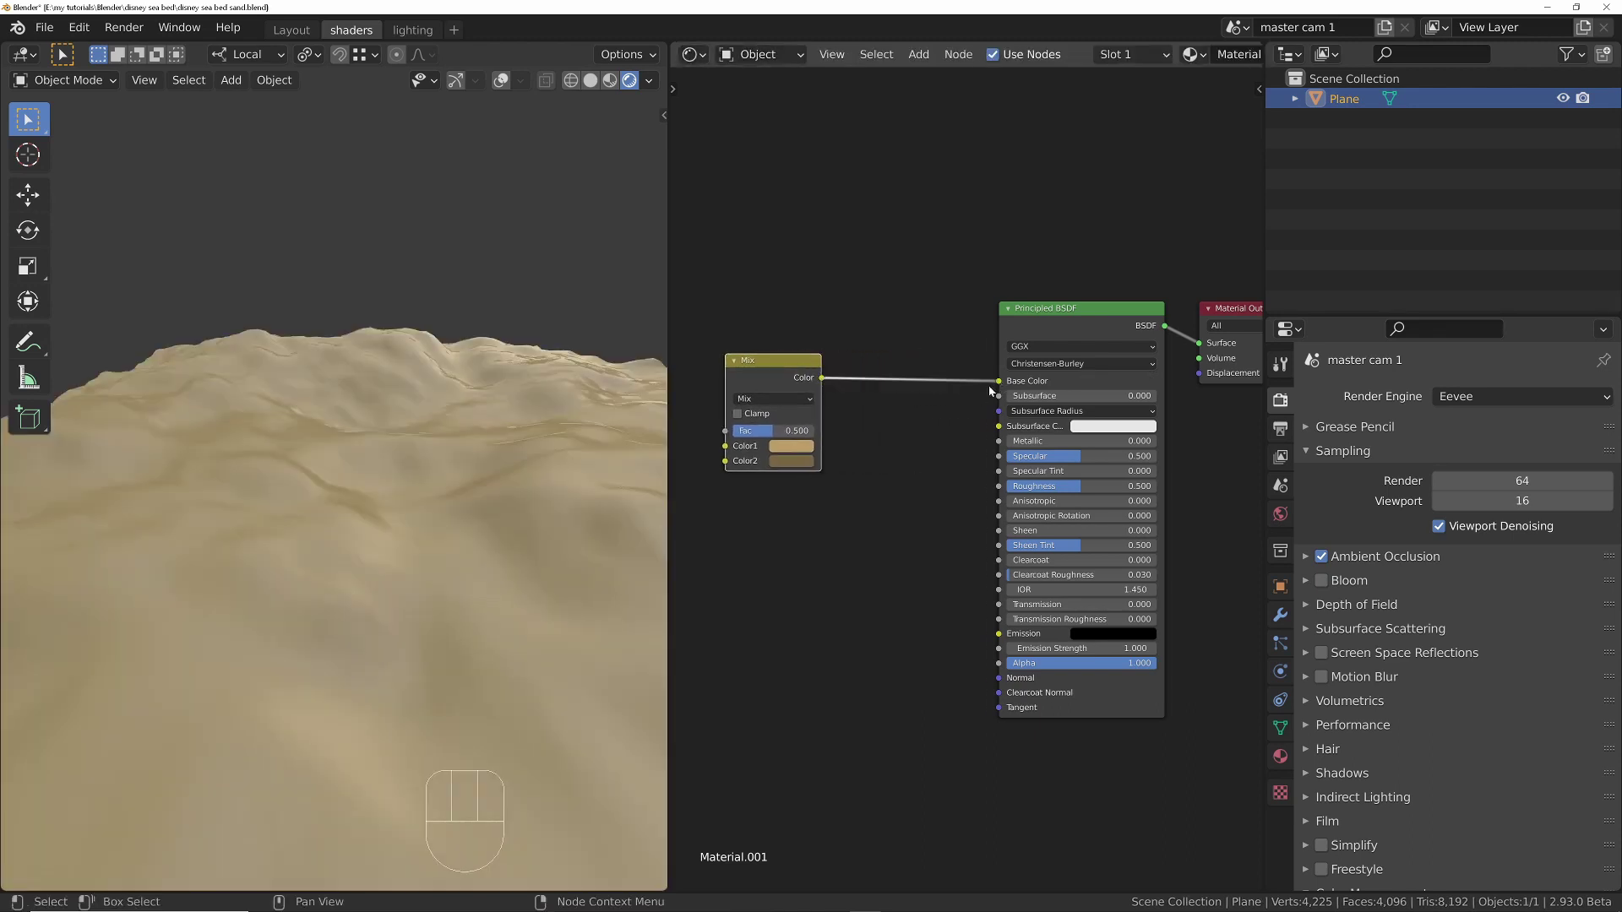
drag(430, 498, 457, 444)
drag(490, 470, 499, 433)
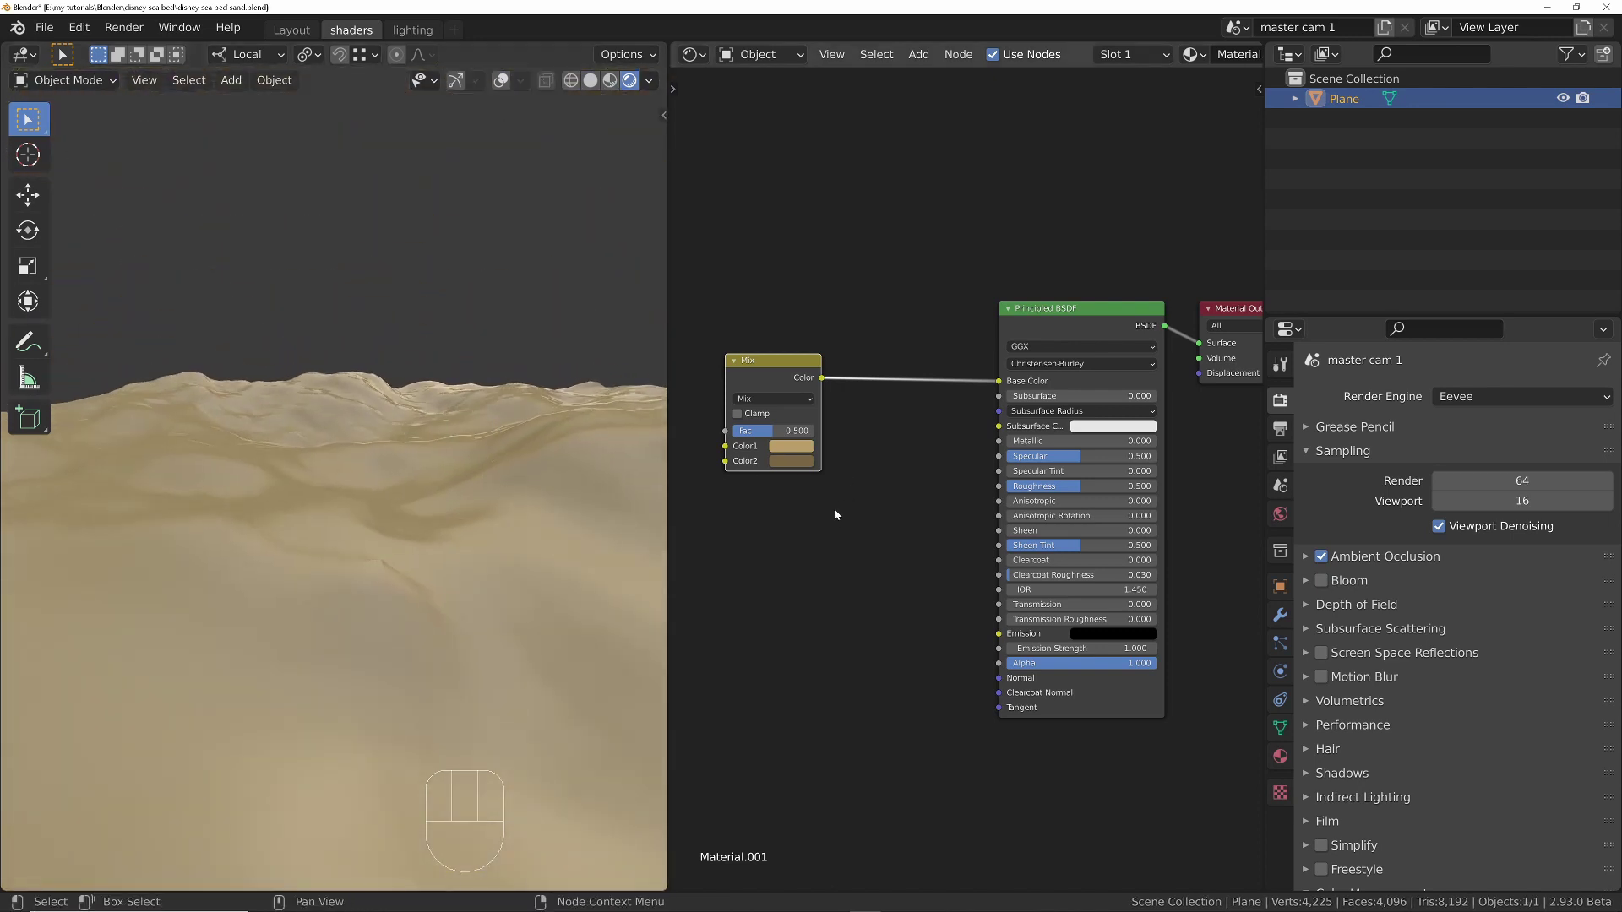
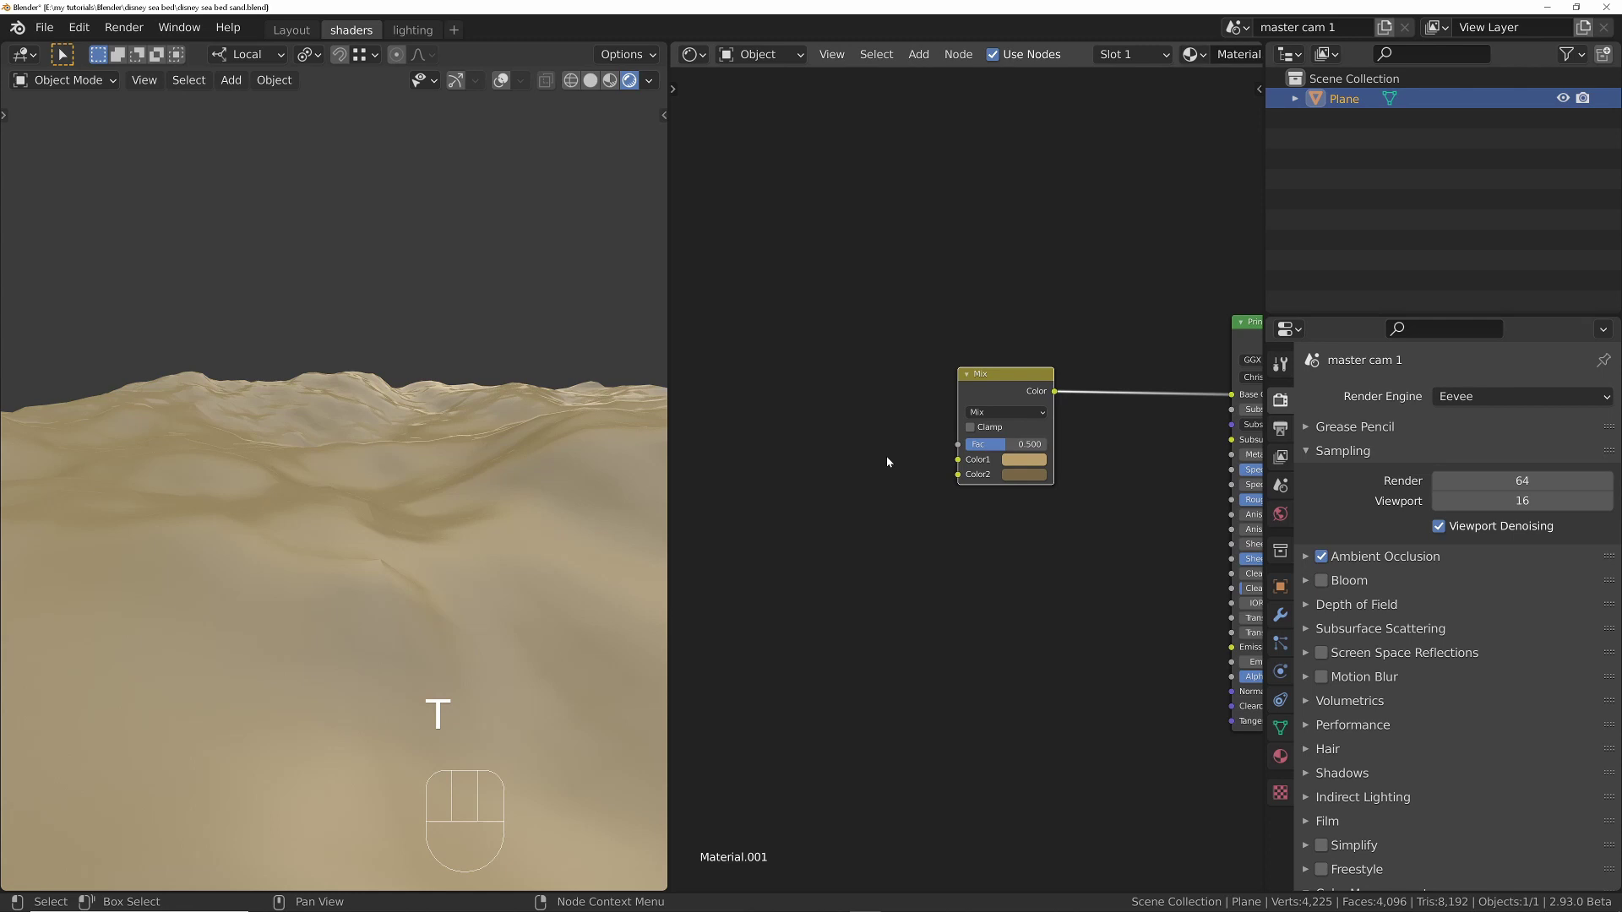
Step: Add a White Noise Texture node below the Noise Texture, checking the streaky sand pattern up close
key(shift+a)
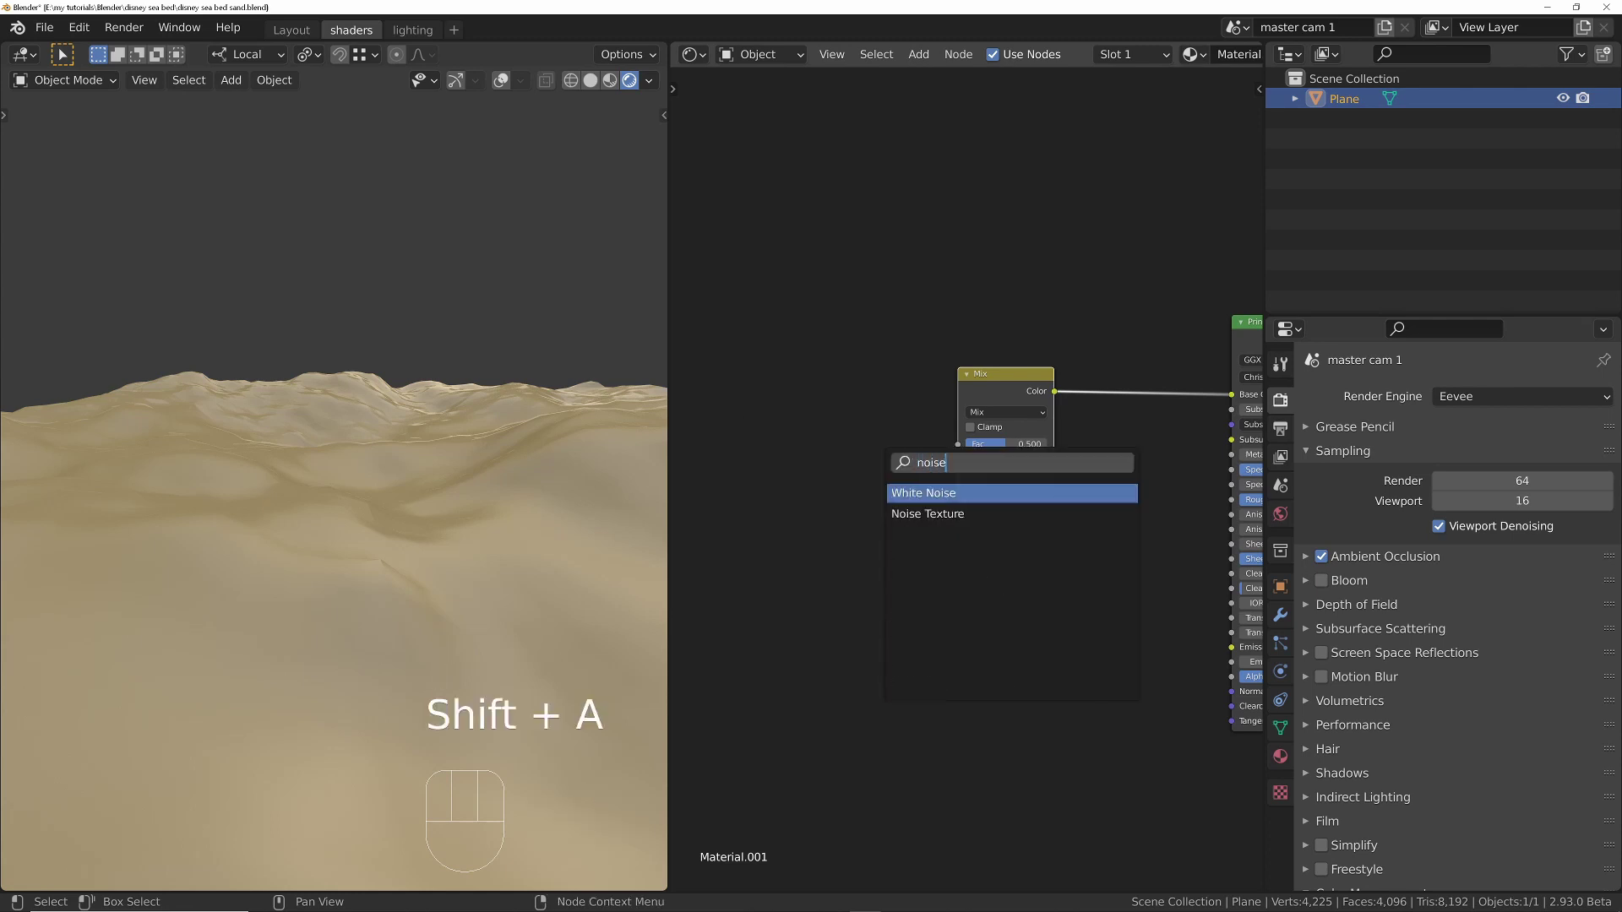
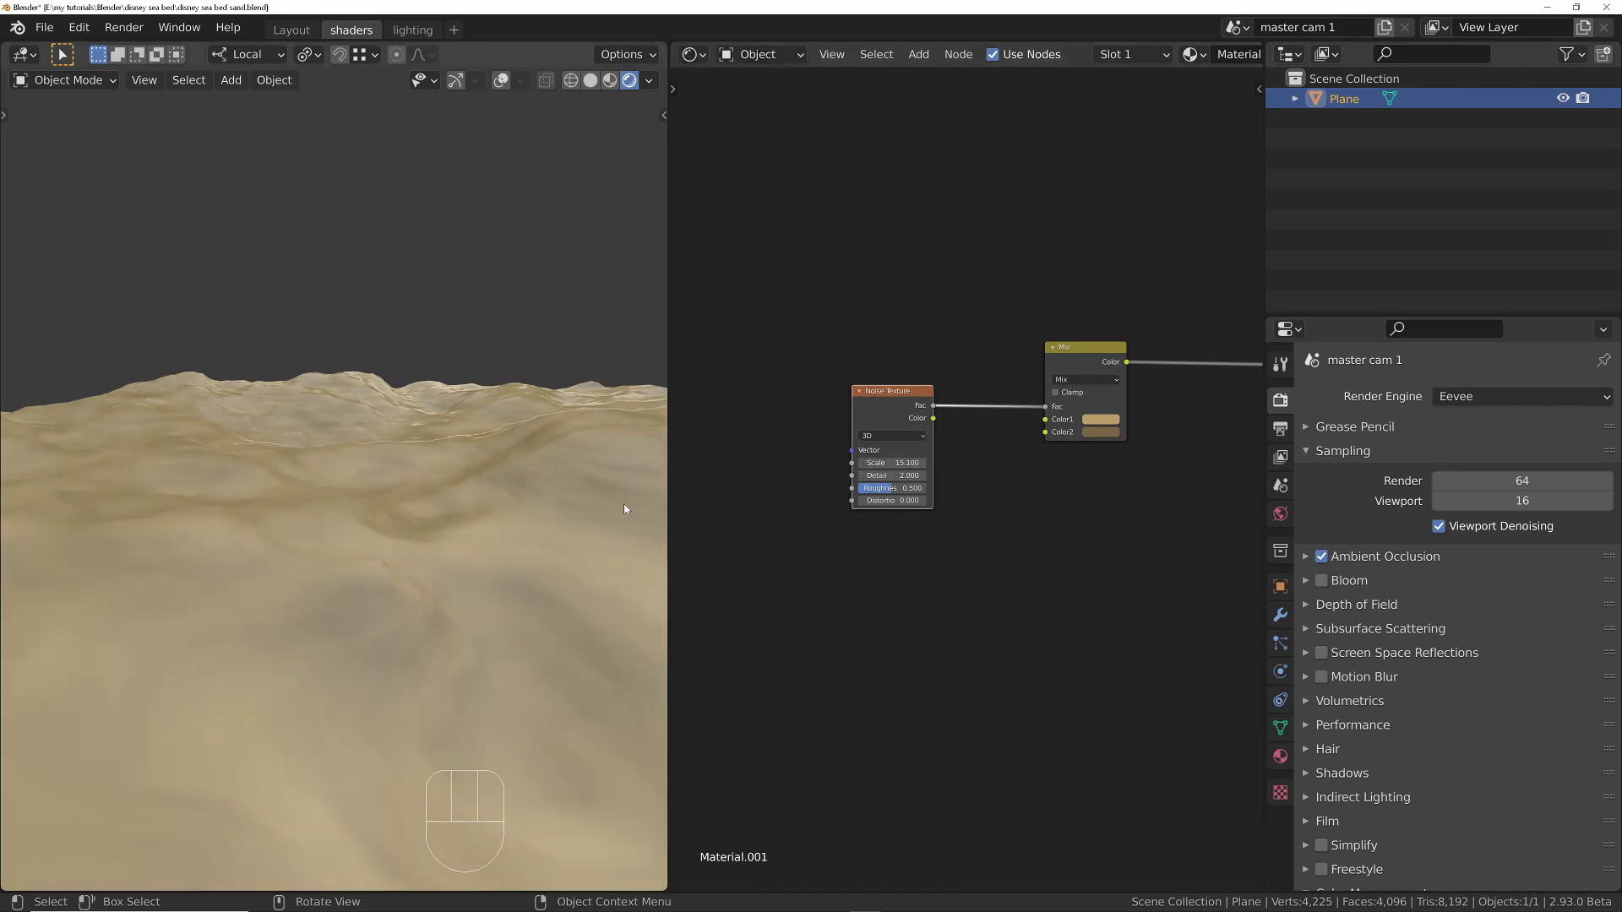
drag(509, 502, 559, 515)
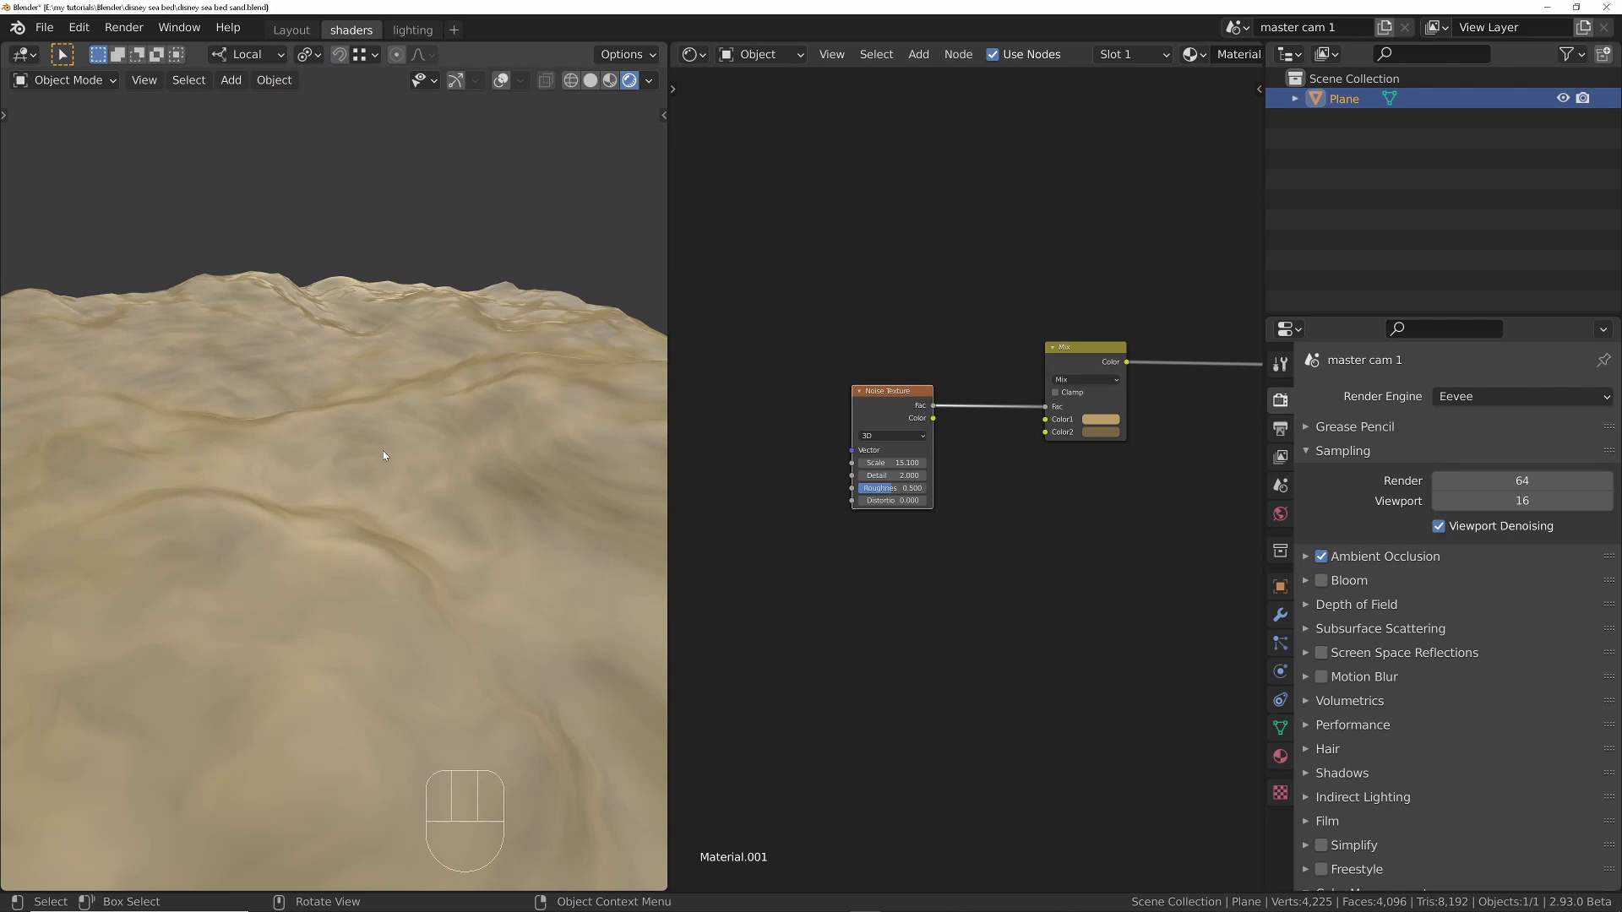
drag(413, 392, 431, 466)
drag(414, 423, 427, 345)
drag(409, 454, 427, 464)
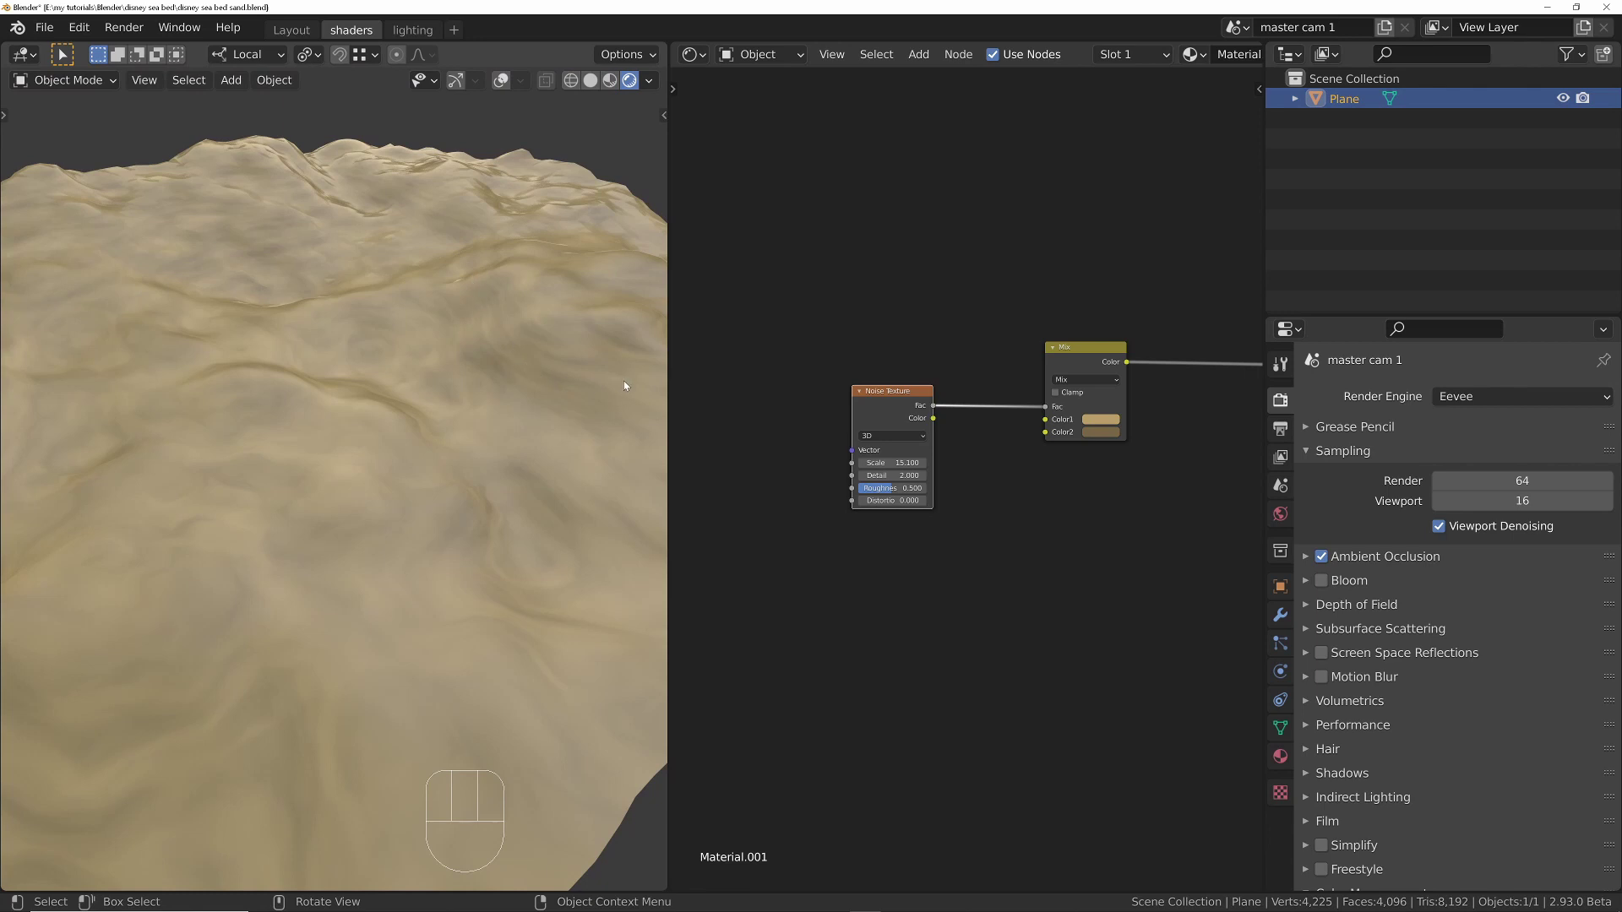
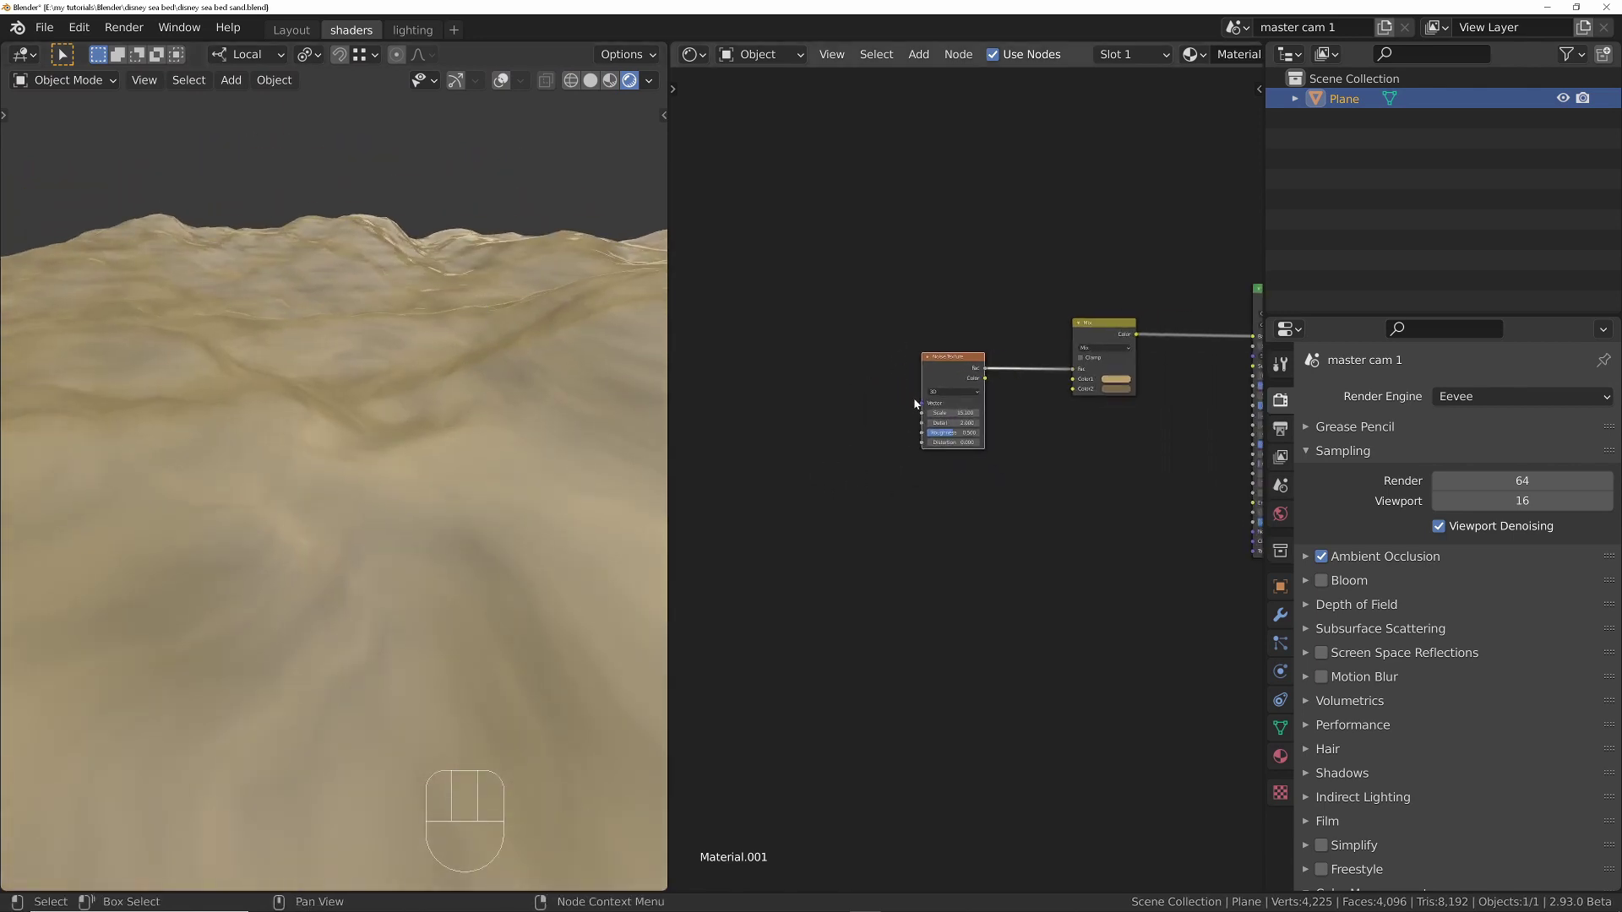
click(956, 363)
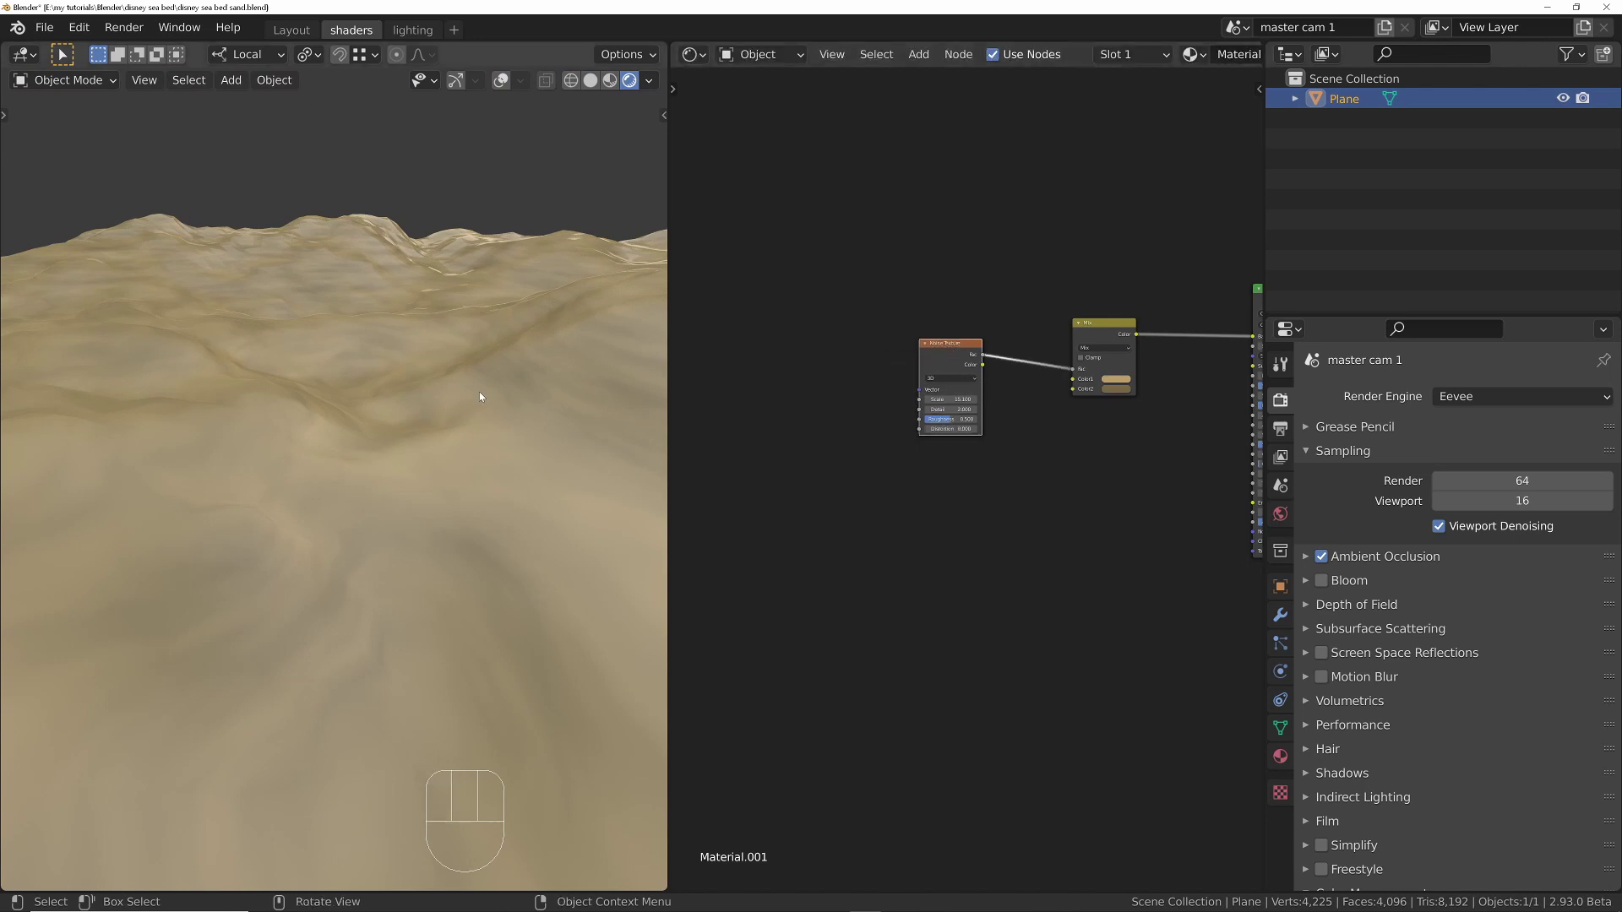
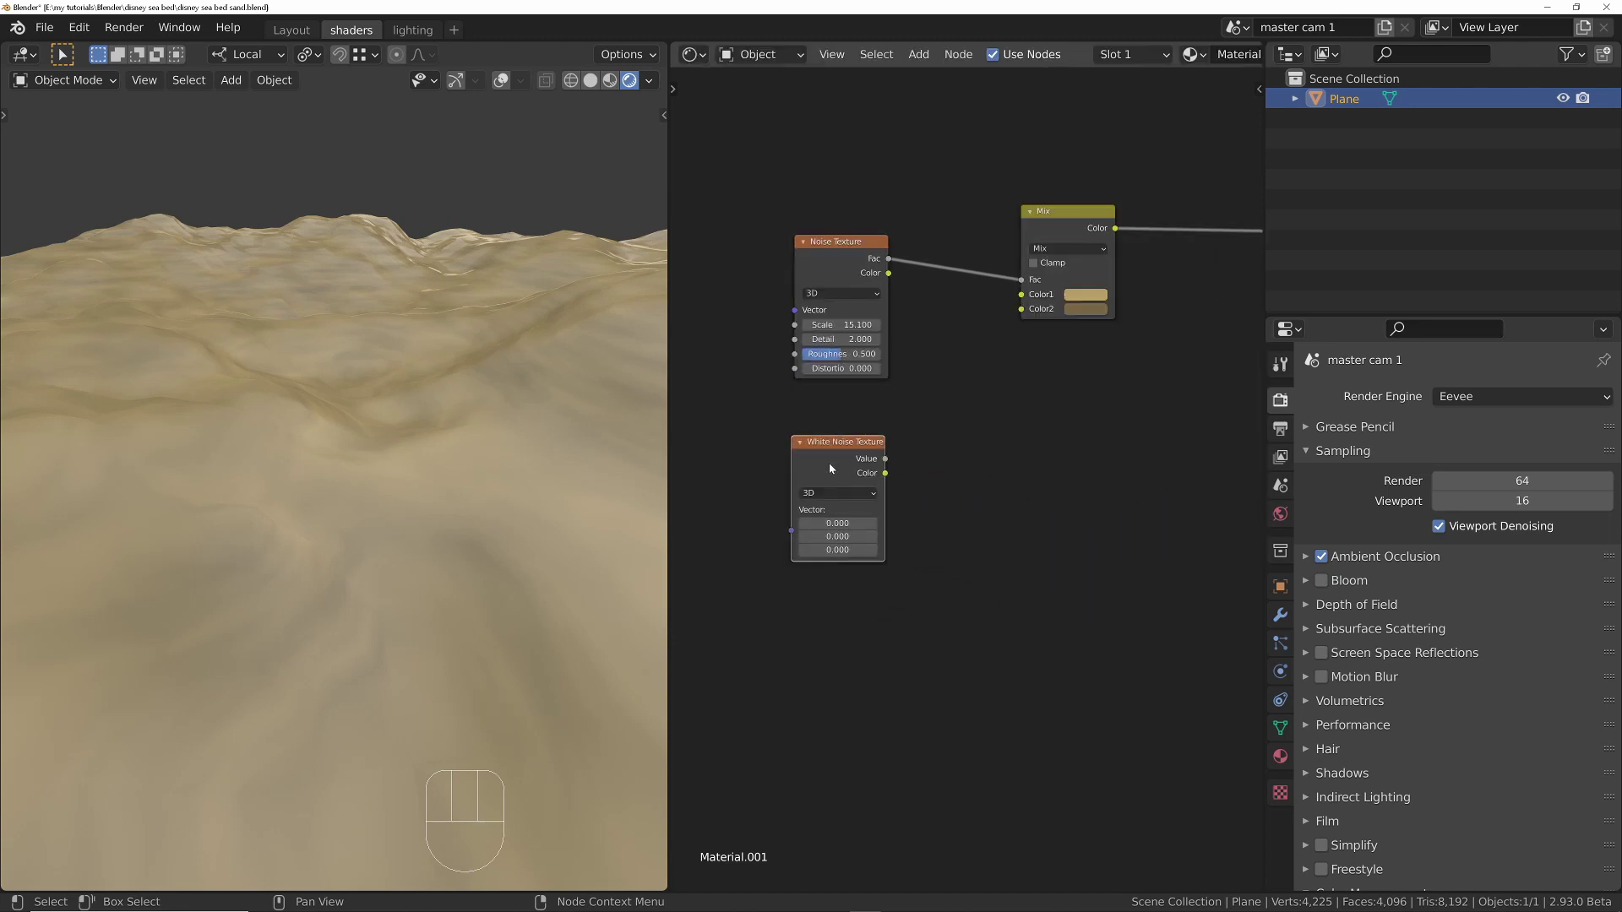
Step: Delete the White Noise node and connect a new Noise Texture's Fac to the Principled BSDF Roughness
key(x)
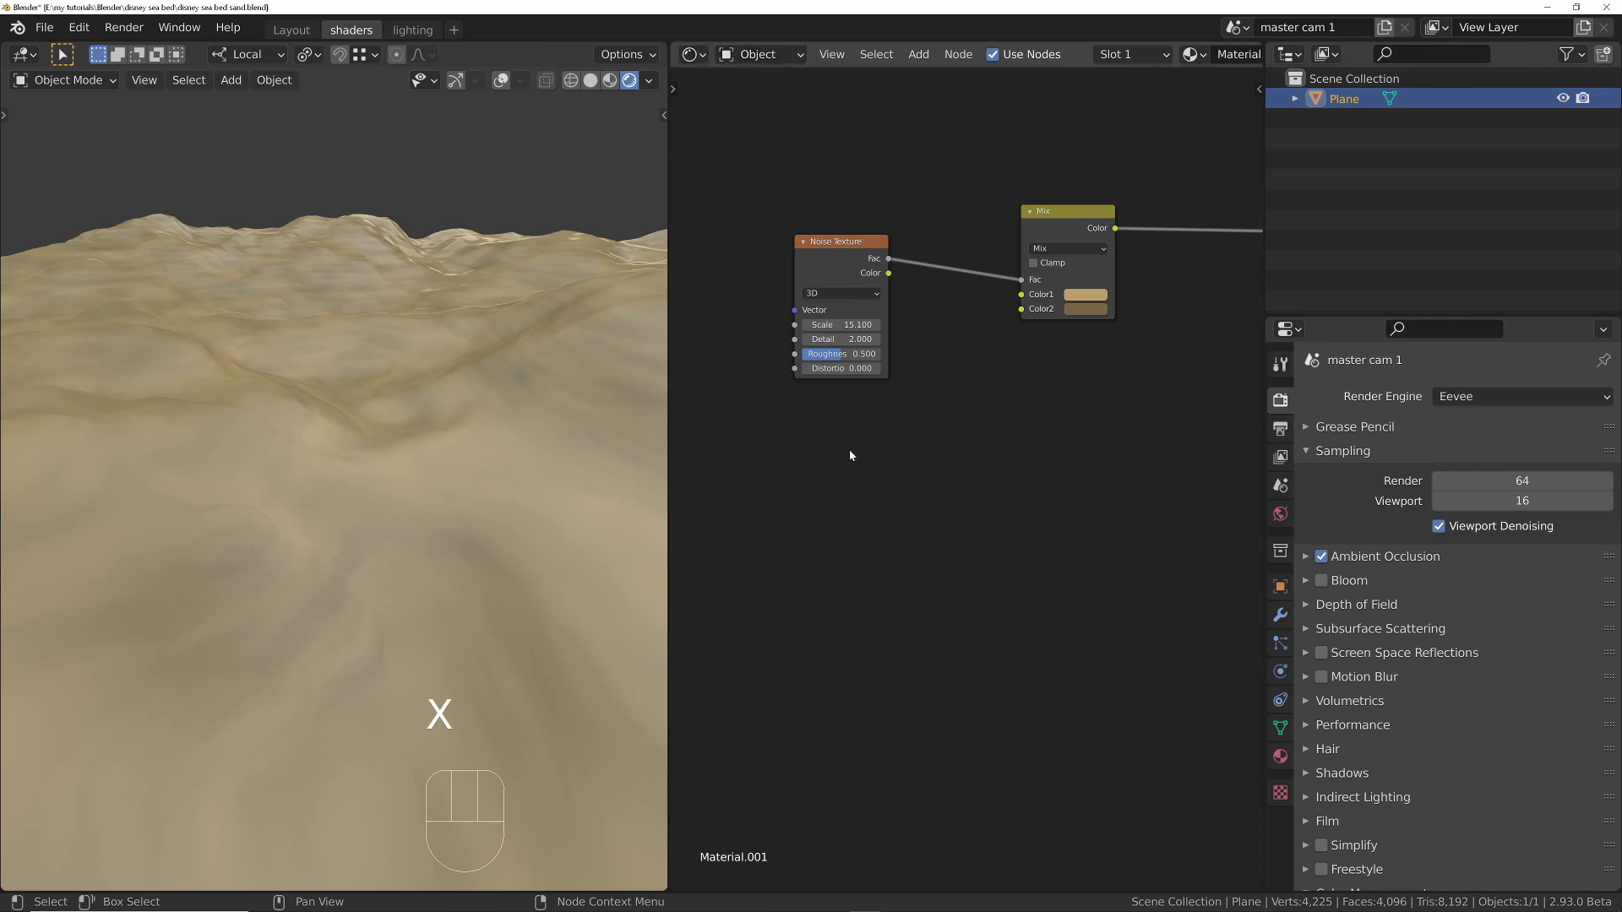
key(shift+a)
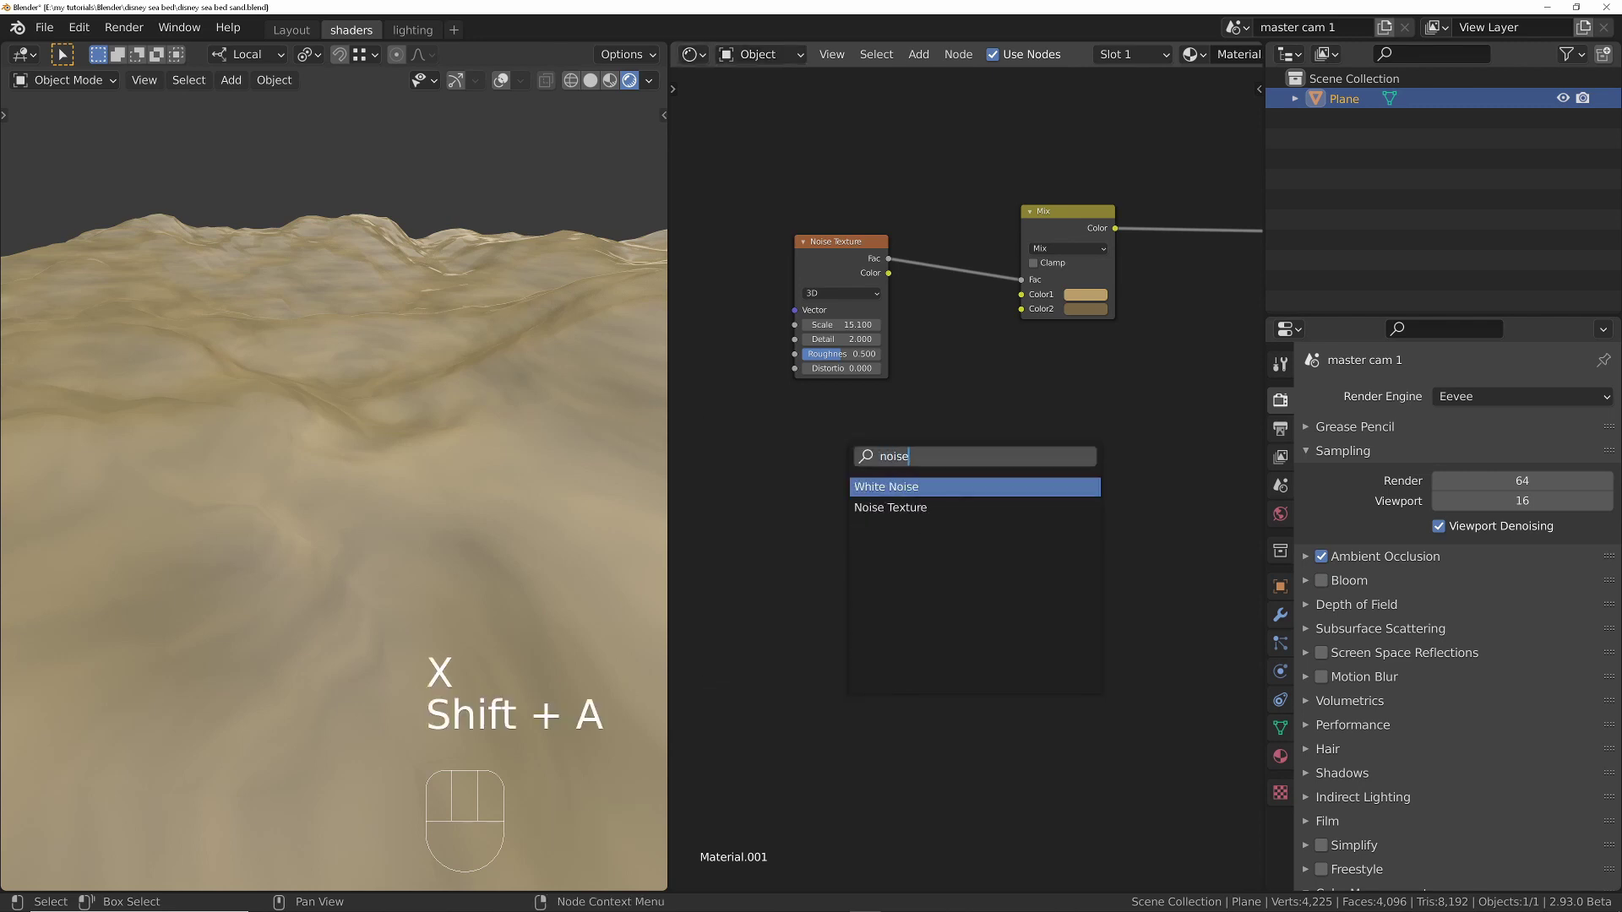
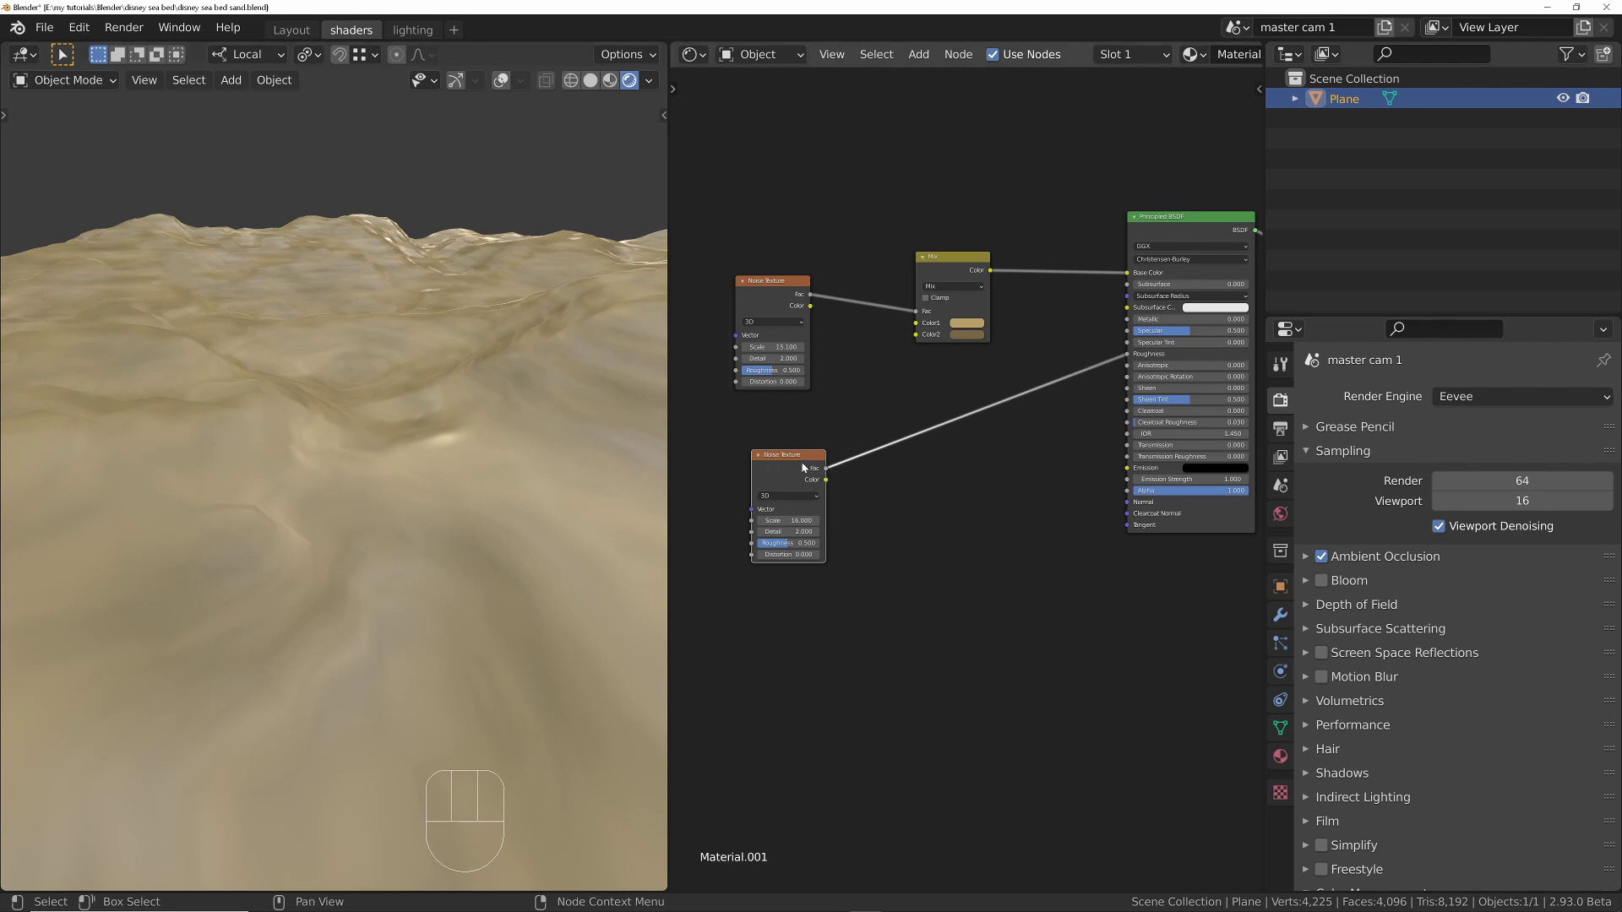
click(804, 466)
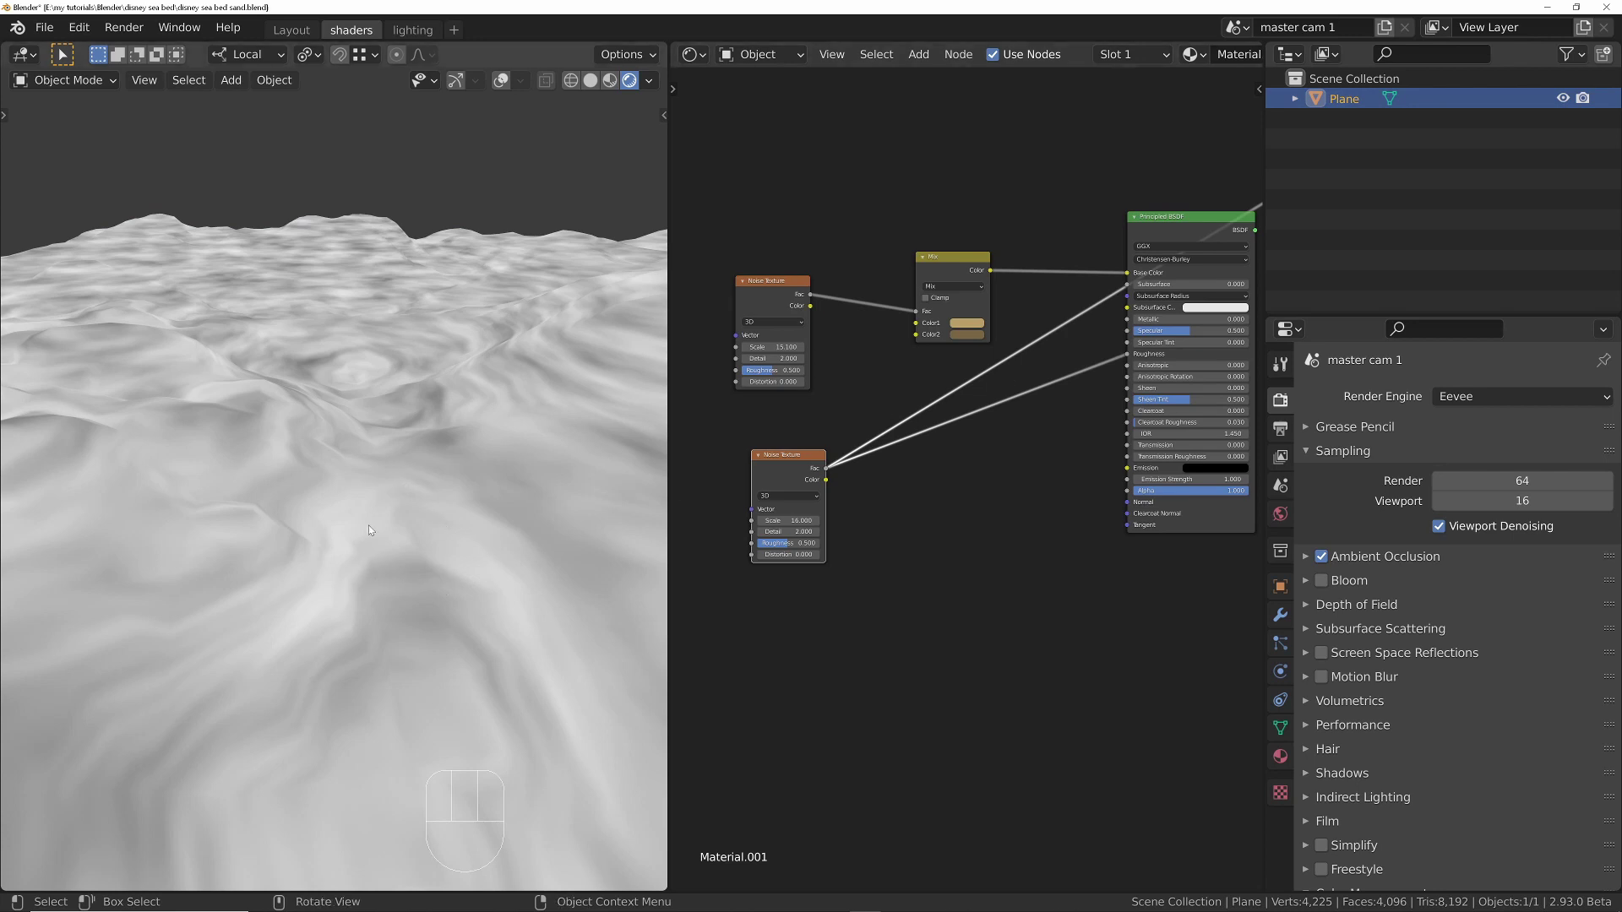
drag(421, 521, 417, 485)
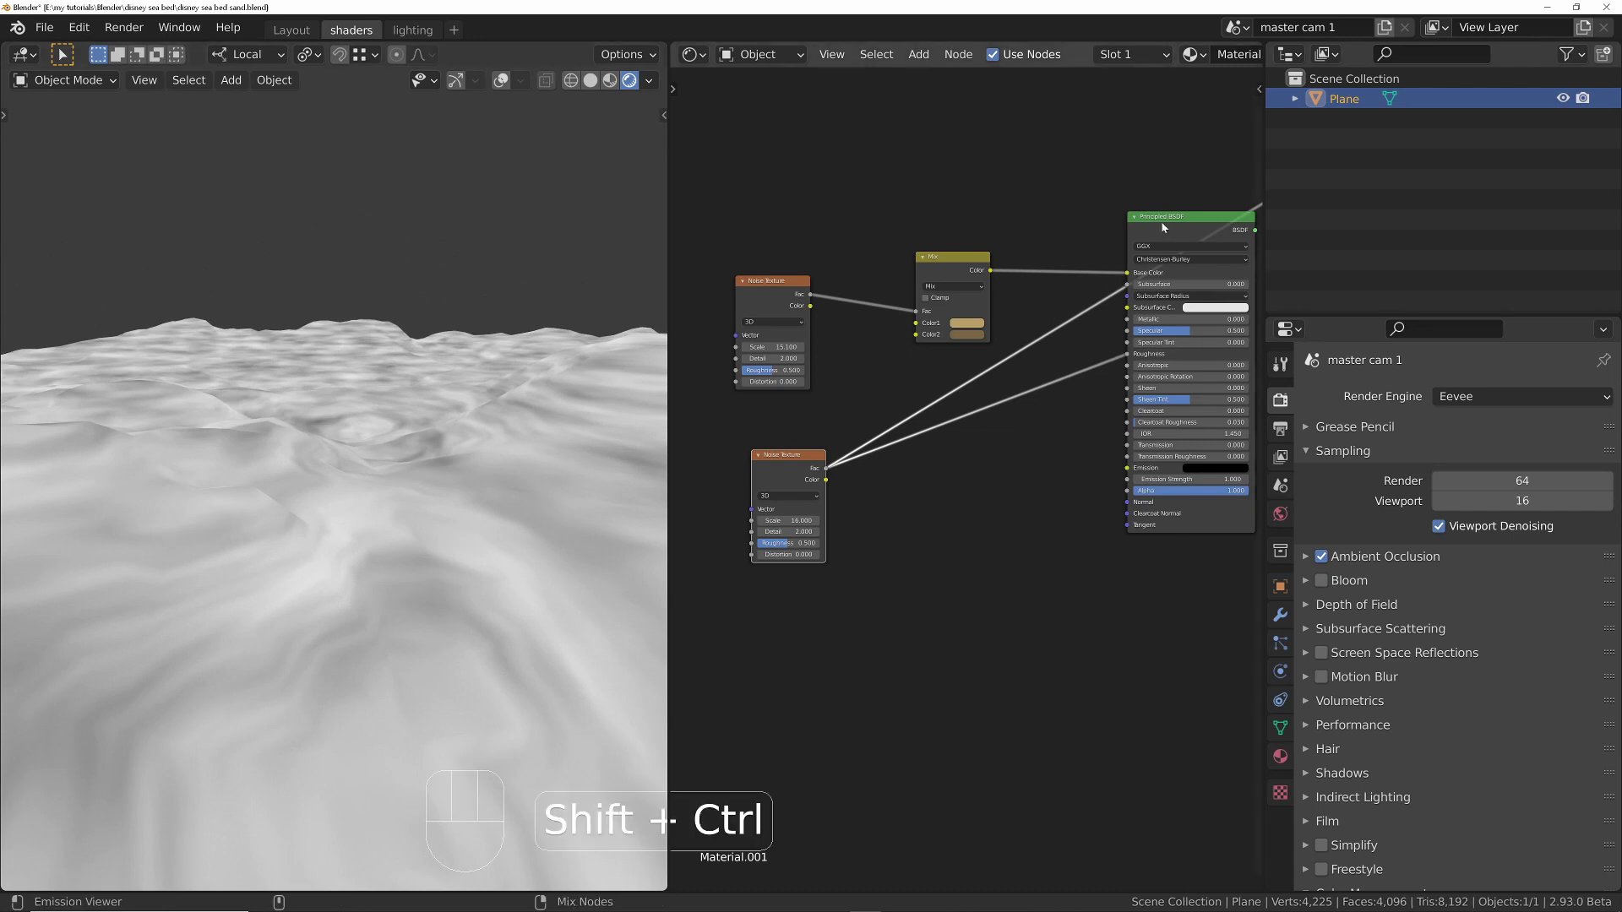
click(1164, 228)
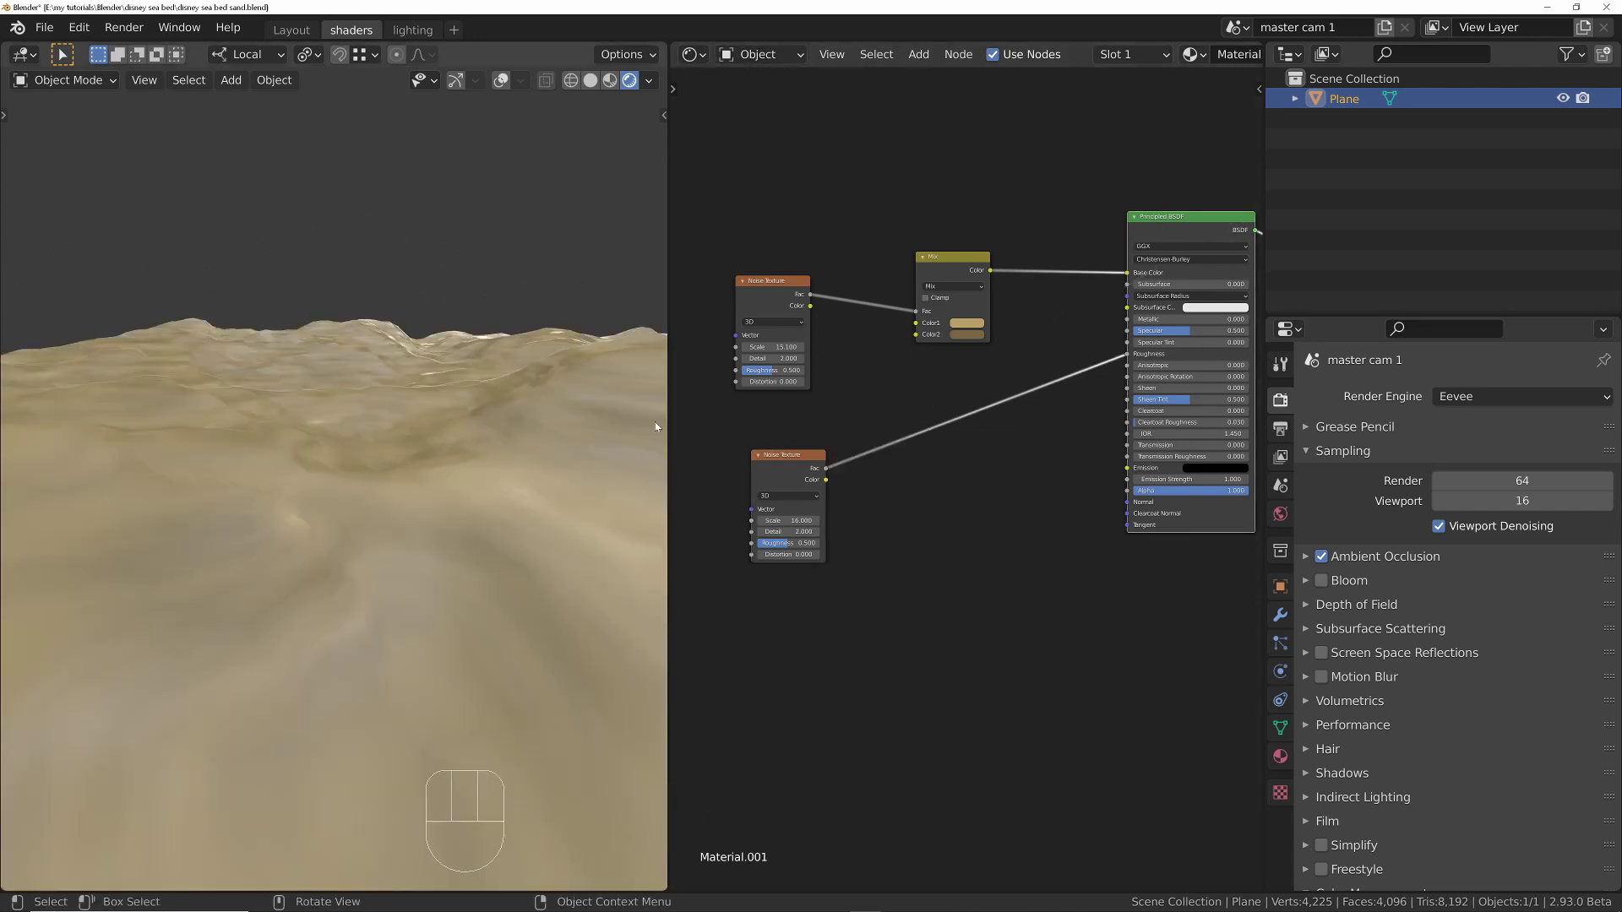
Step: Drop a ColorRamp node onto the link between the roughness noise and the Principled BSDF
key(shift+a)
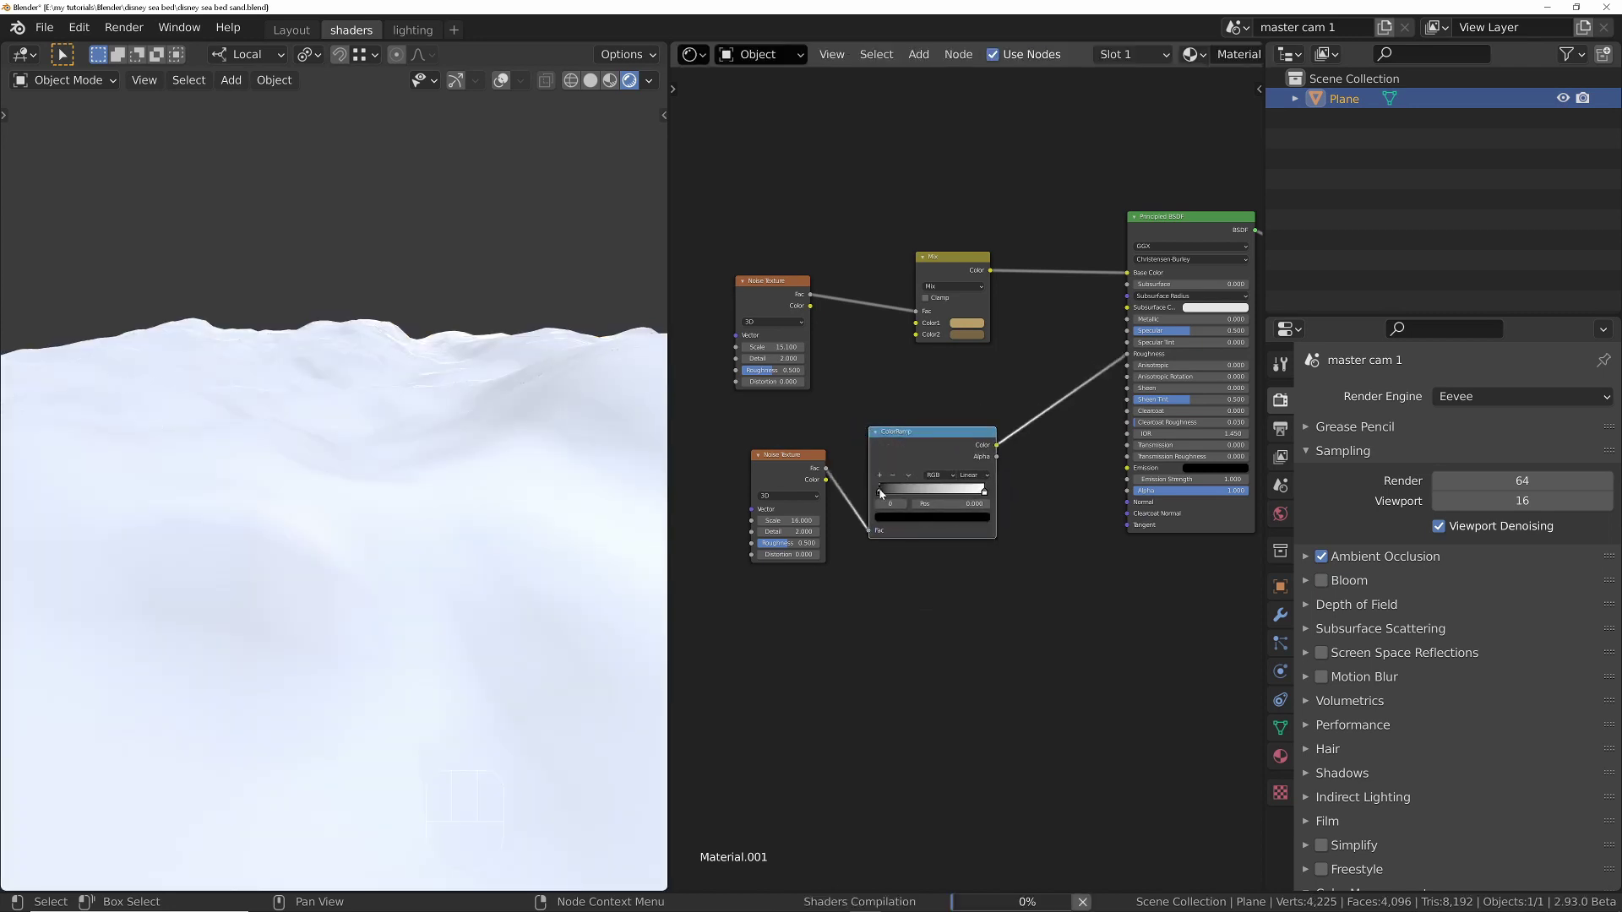
click(890, 493)
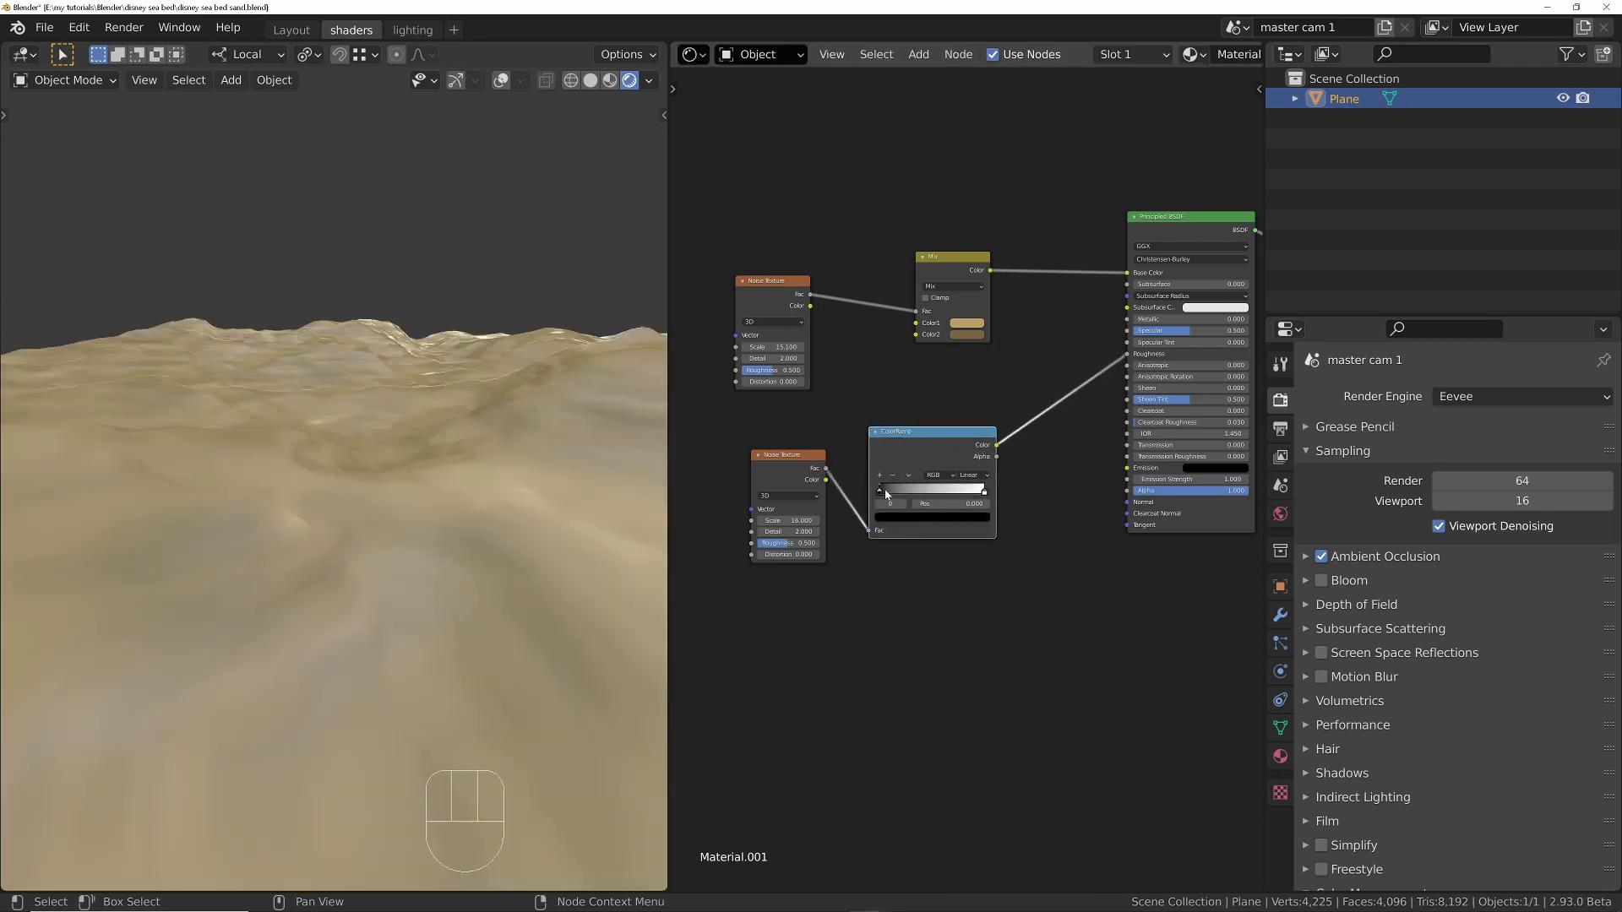
click(890, 493)
click(906, 520)
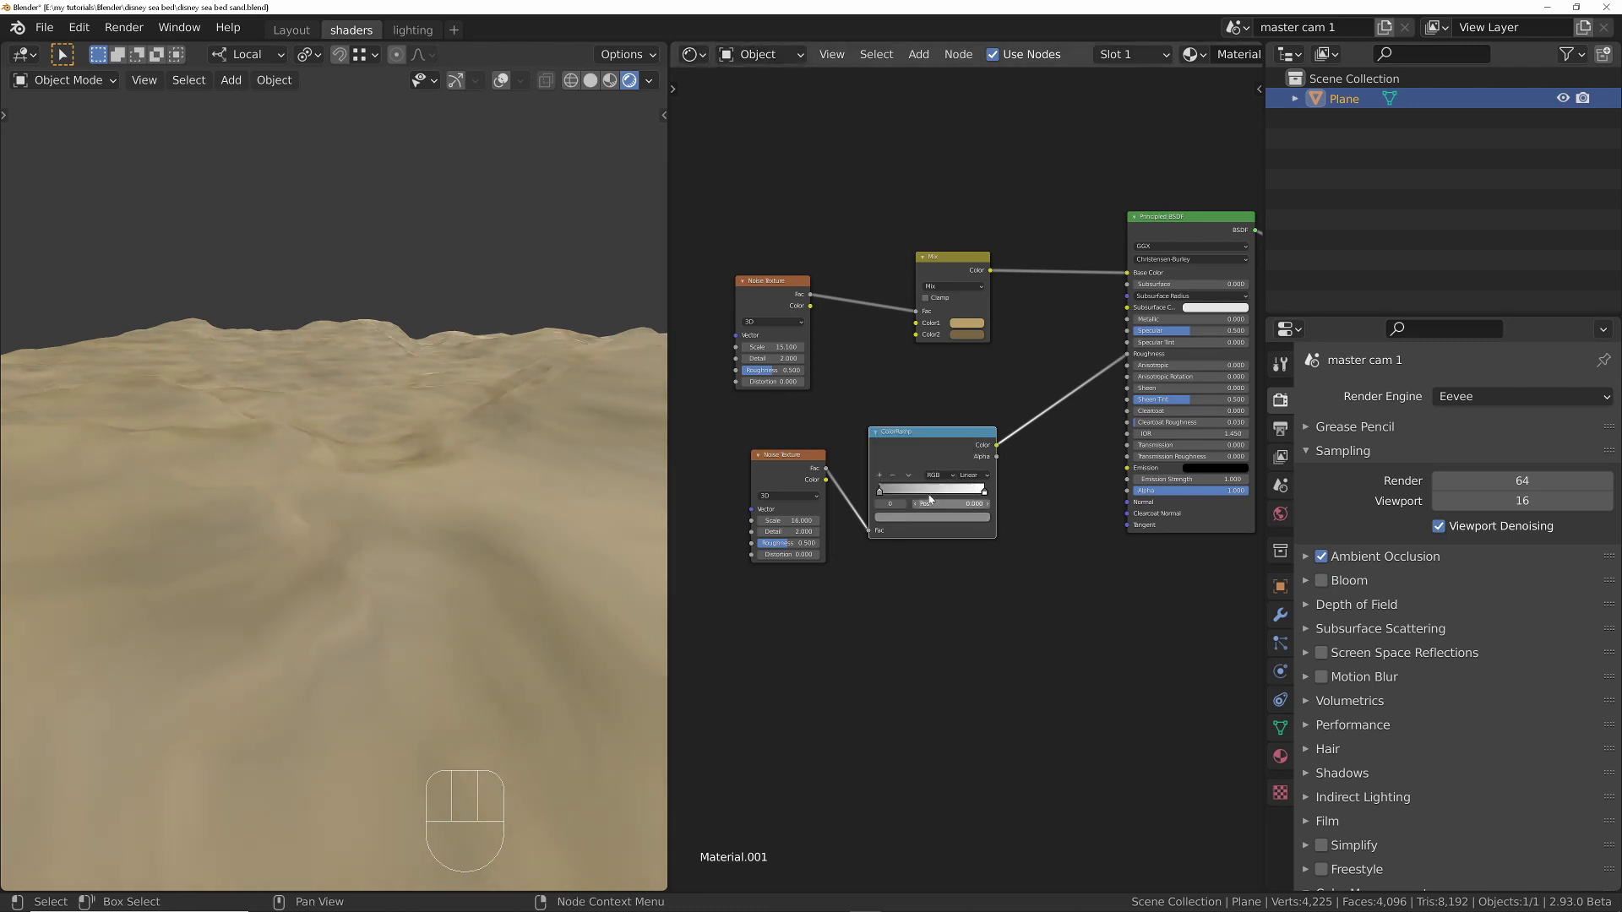
Step: Pull the ramp's black and white stops inward for contrast and edit one stop's colour
drag(889, 497, 924, 496)
drag(982, 495, 939, 497)
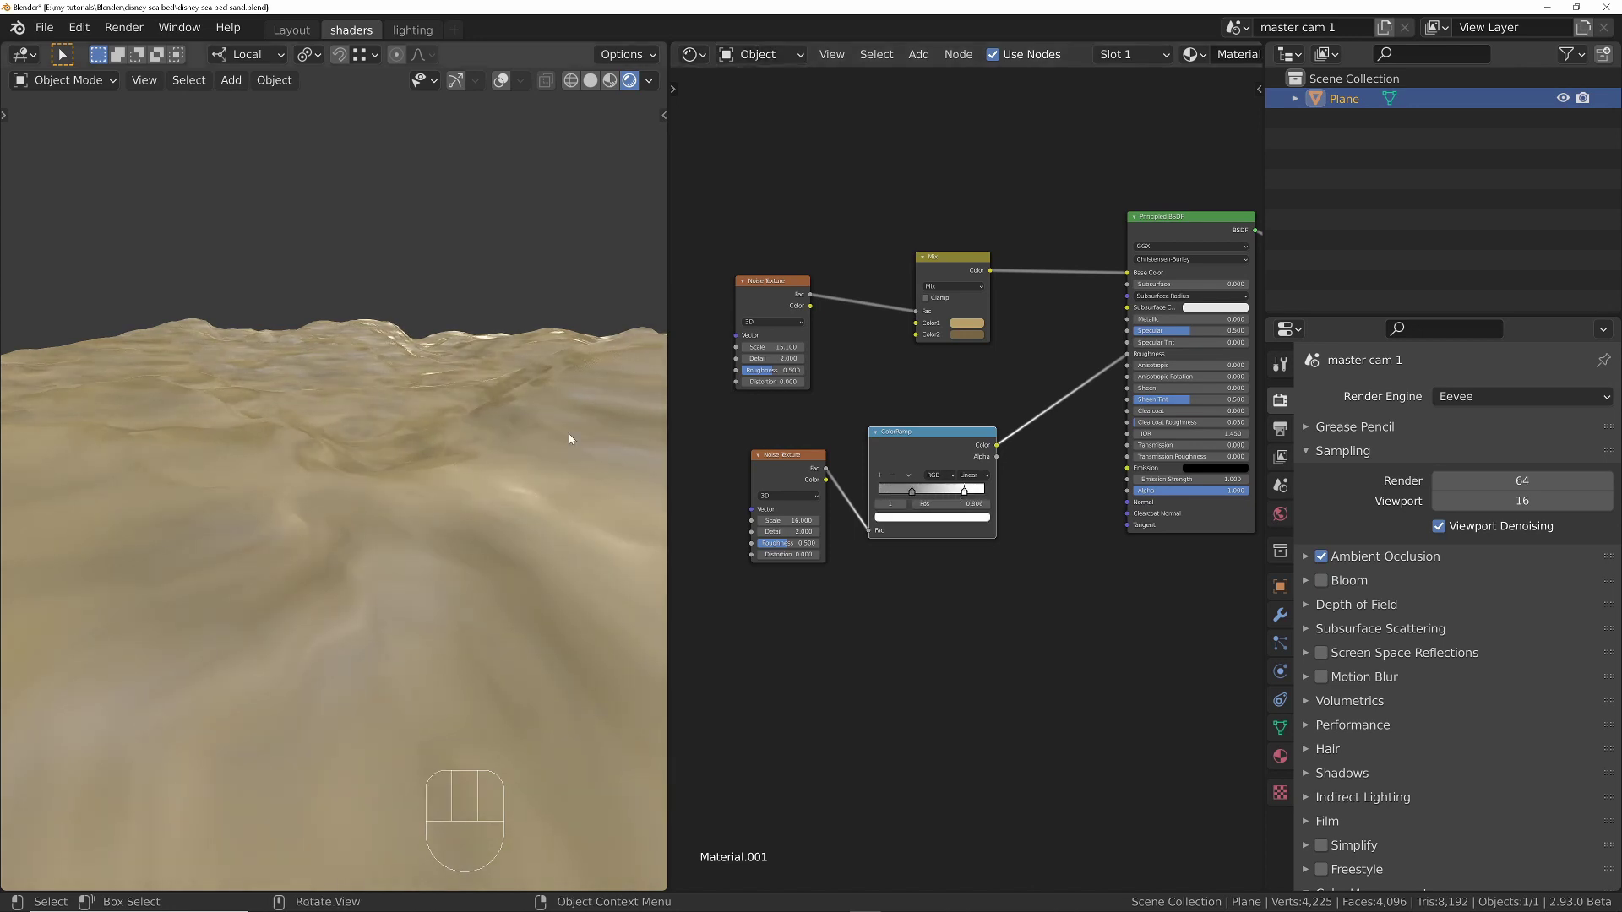
click(921, 496)
drag(502, 465, 506, 472)
drag(418, 392, 420, 401)
drag(422, 430, 435, 391)
click(905, 495)
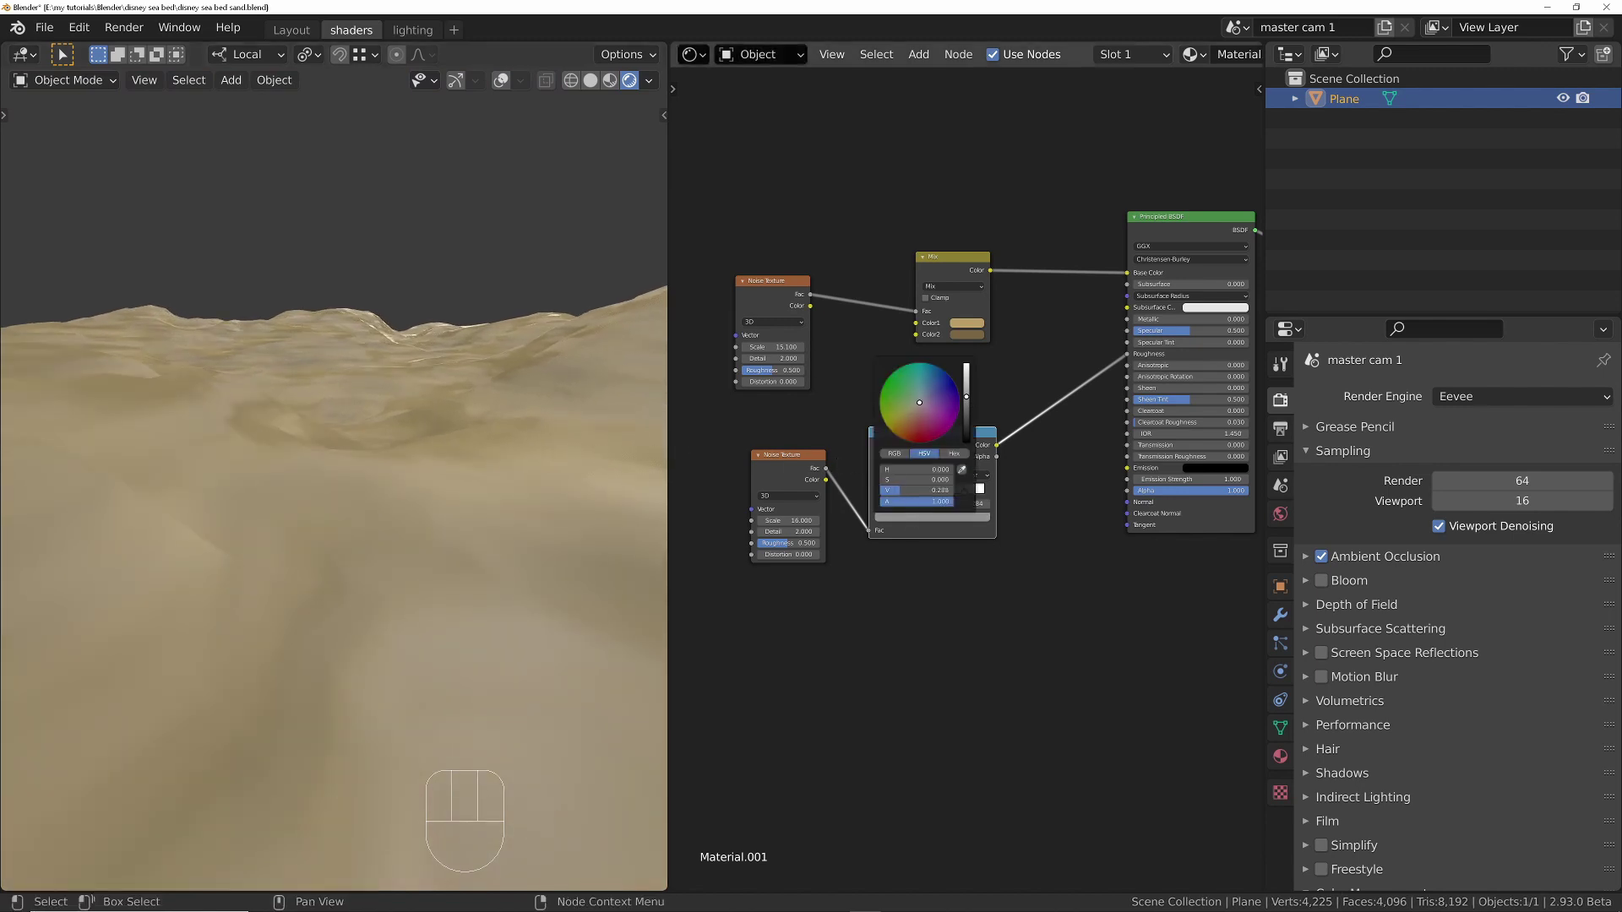
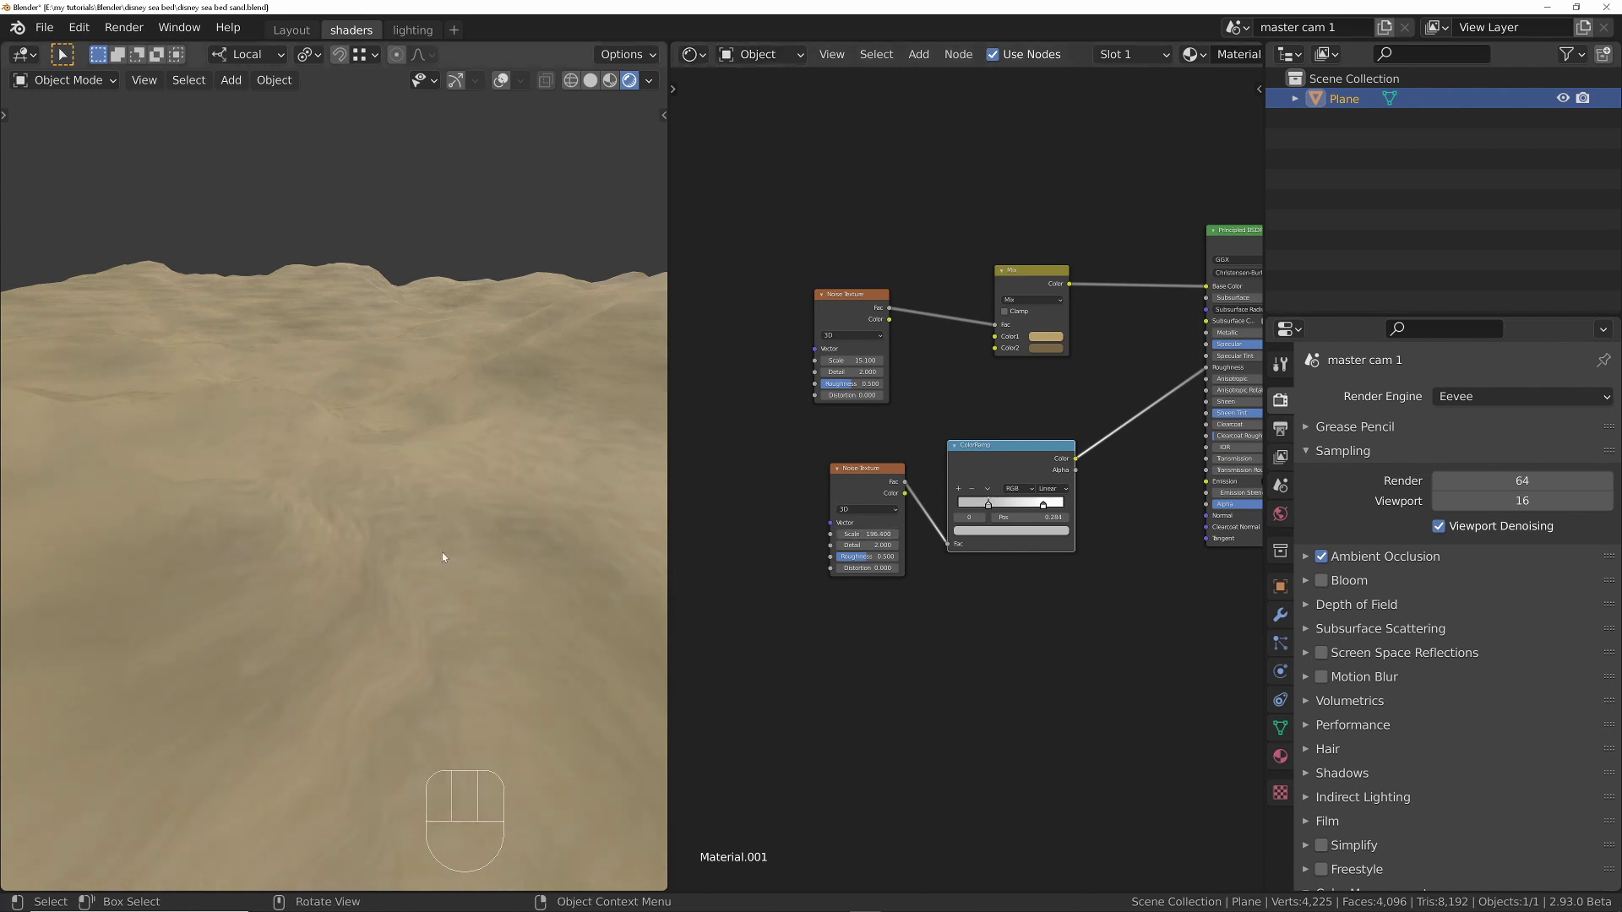
Step: Feed Texture Coordinate Object into the roughness Noise Texture and lower its Scale to 5, inspecting the sand
drag(453, 549, 445, 596)
drag(420, 504, 447, 410)
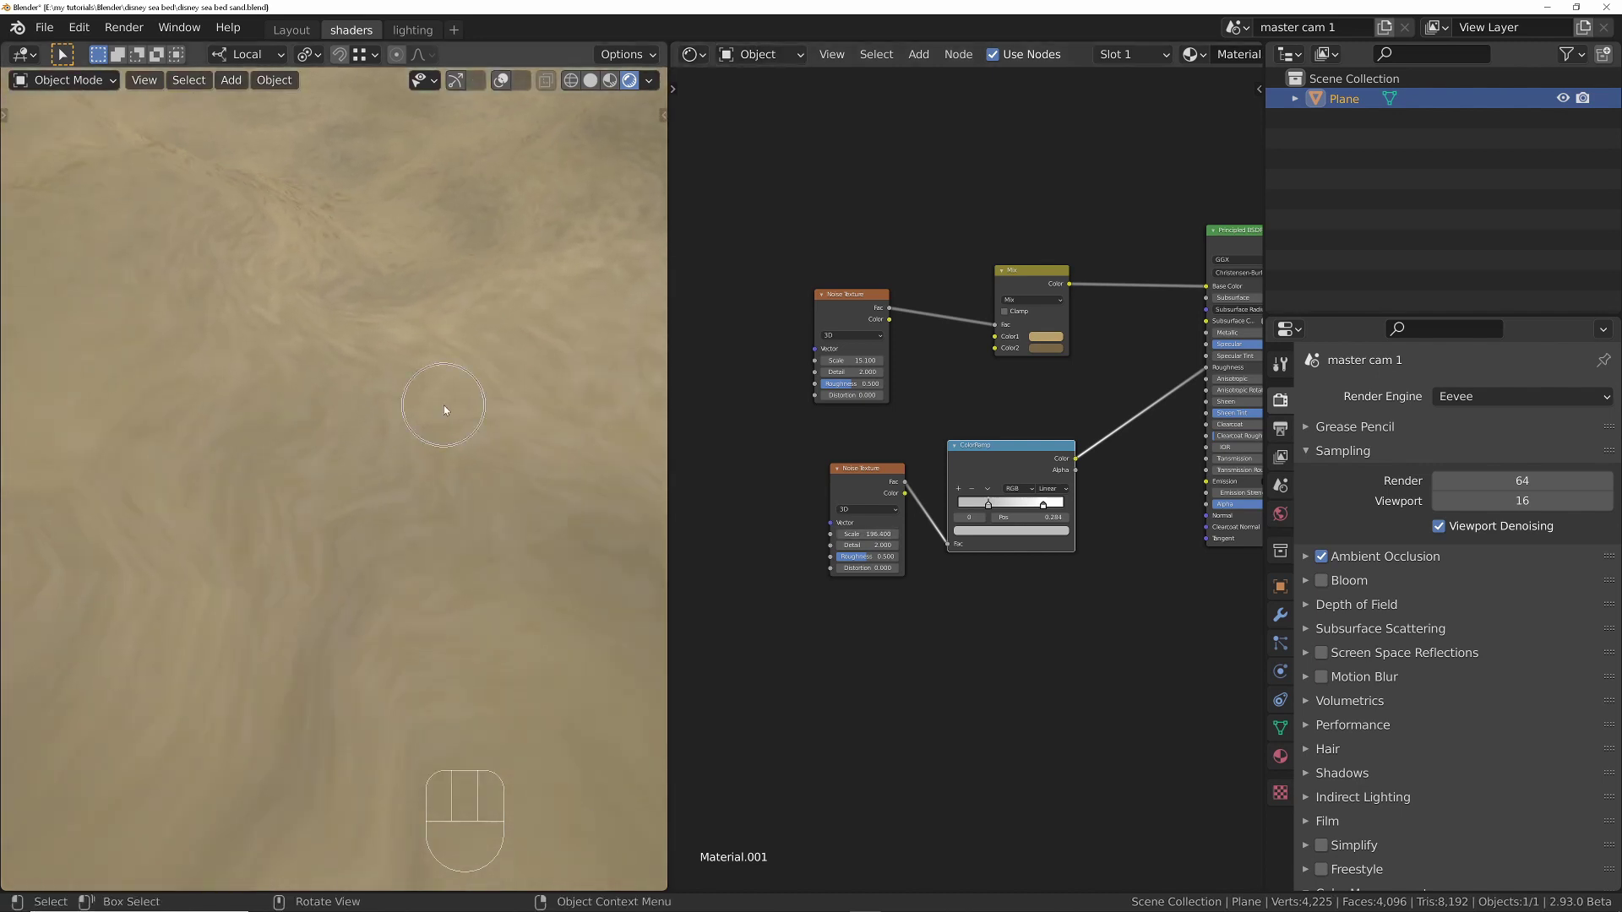
middle_click(416, 518)
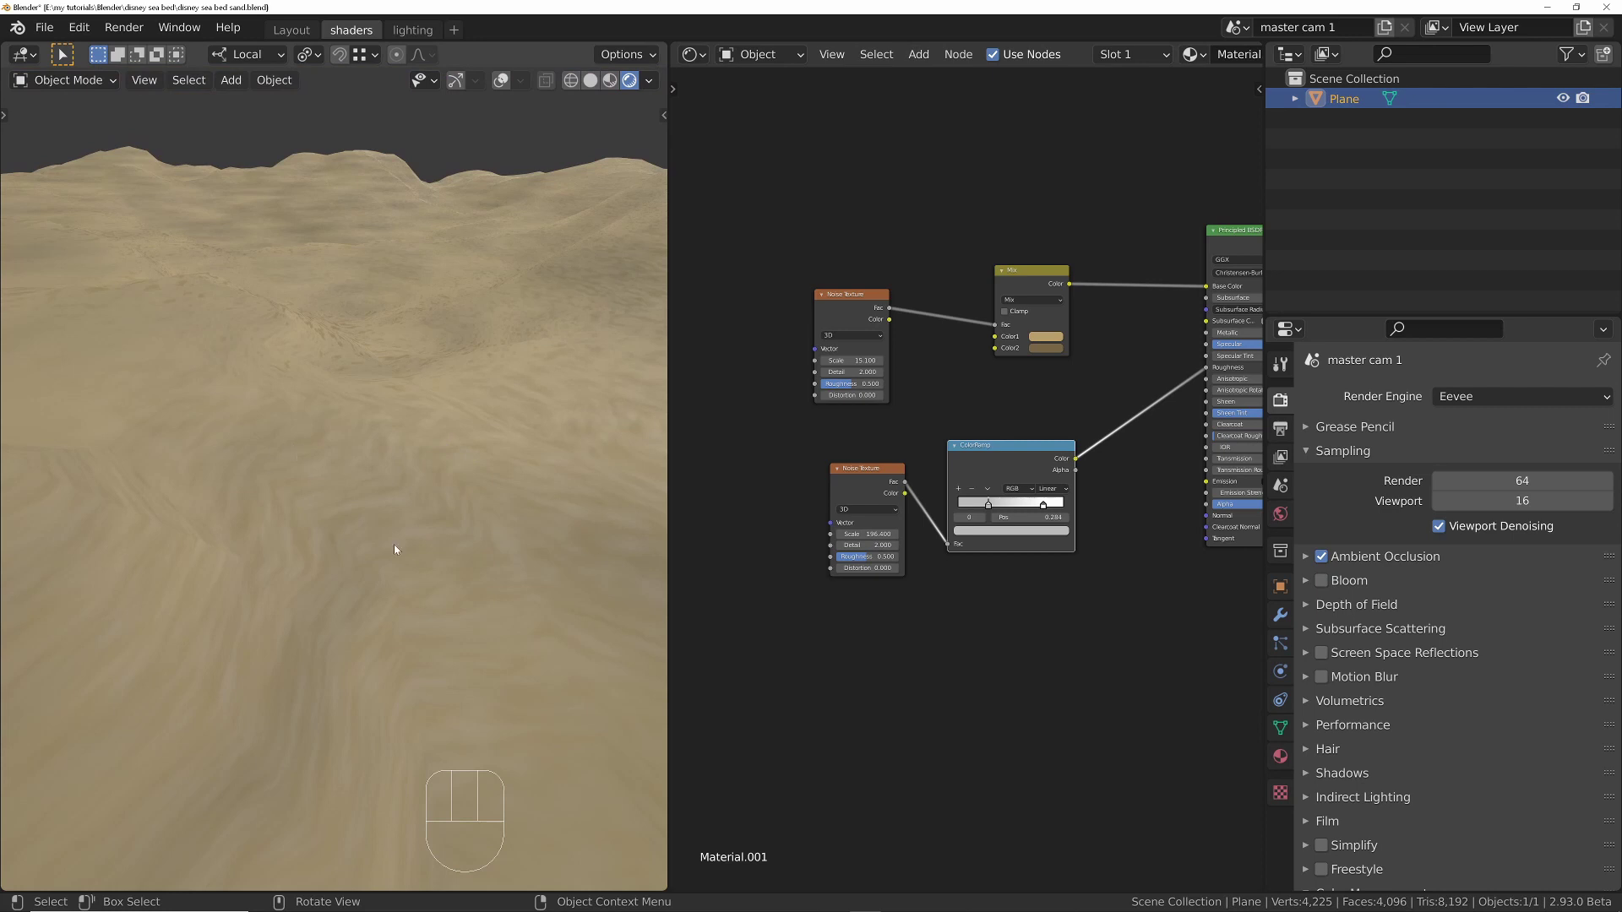
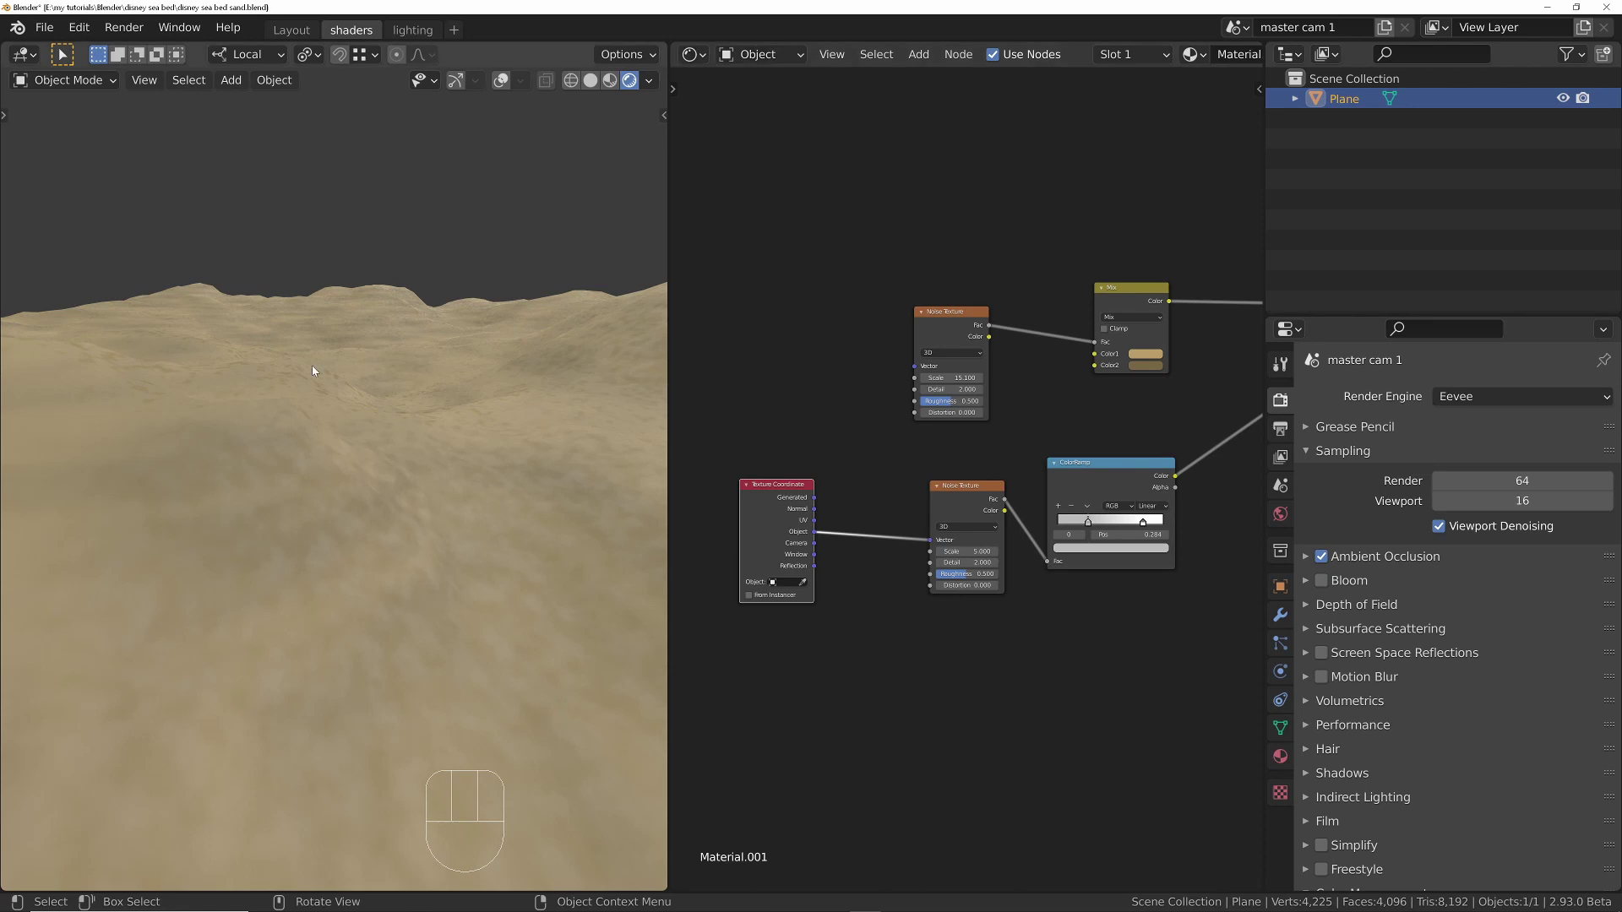
drag(457, 419, 445, 515)
drag(429, 451, 465, 670)
middle_click(467, 707)
drag(445, 452, 444, 384)
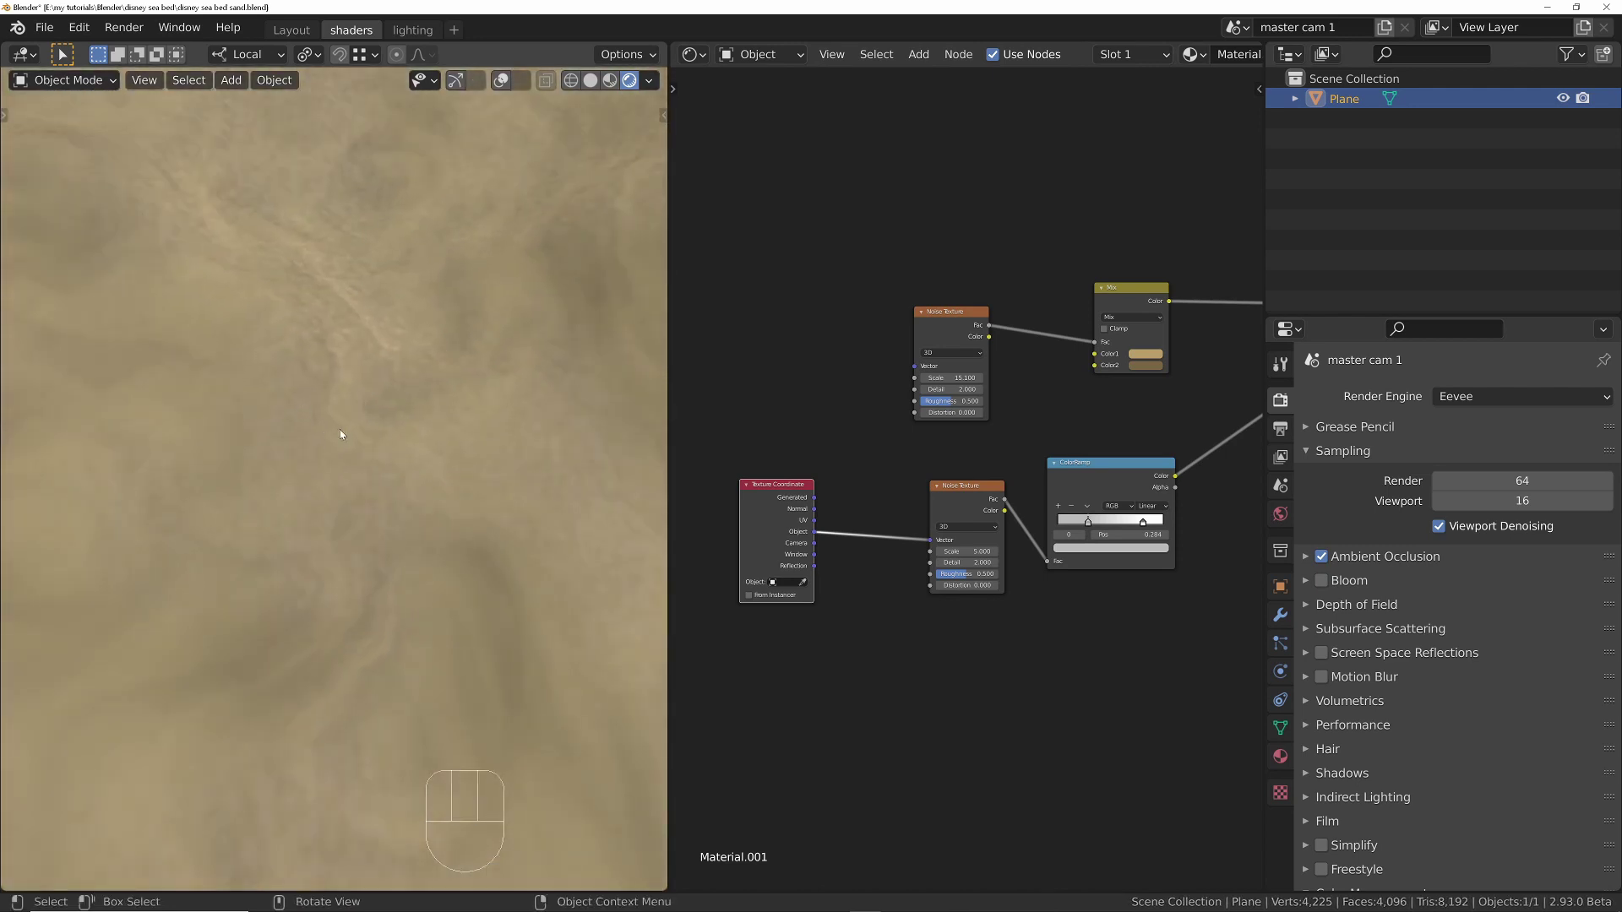
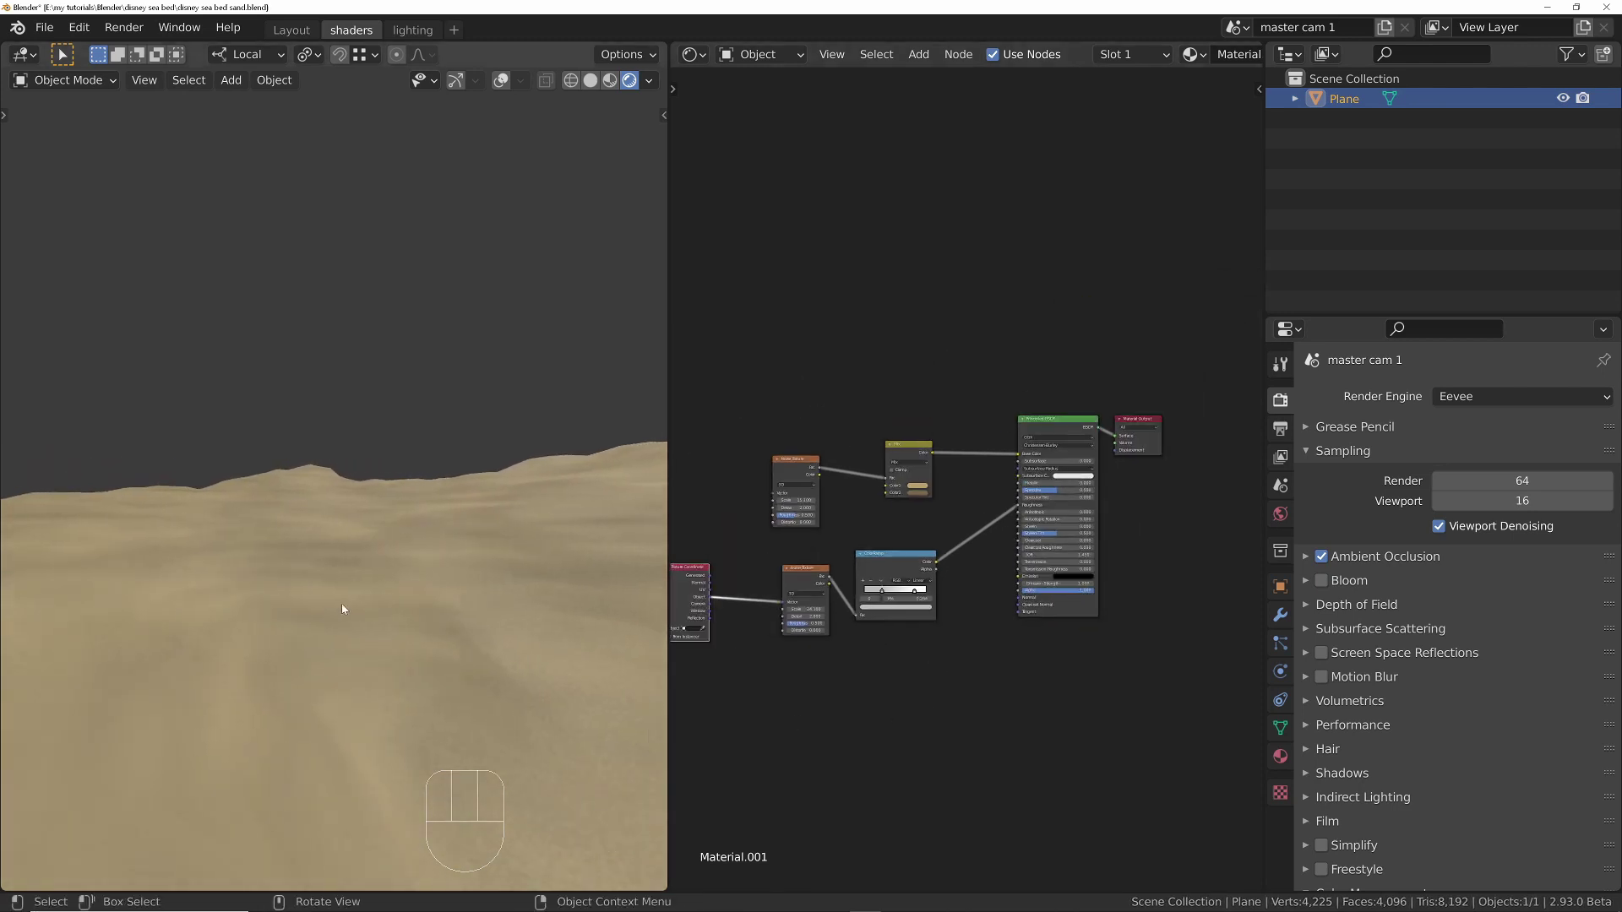
Step: Pull back from the surface and orbit down toward ground level over the dunes
middle_click(453, 629)
drag(463, 512, 464, 579)
drag(464, 647, 500, 606)
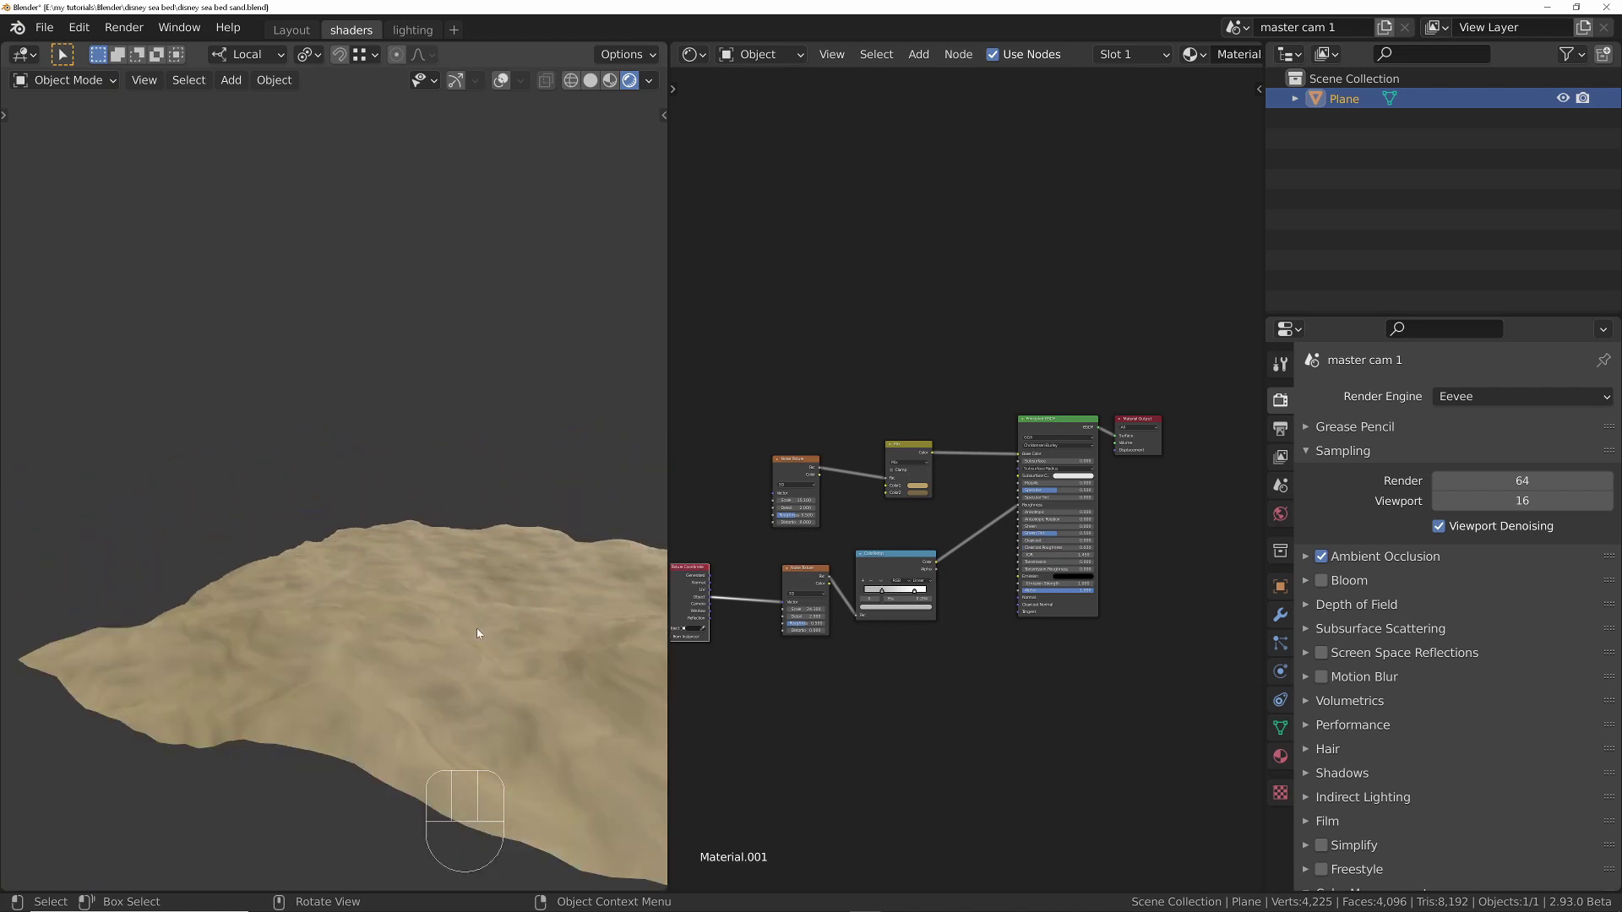
drag(516, 688, 322, 683)
drag(336, 665, 343, 650)
drag(330, 665, 330, 499)
drag(347, 612, 344, 661)
drag(398, 532, 398, 647)
drag(418, 626, 587, 525)
drag(312, 642, 402, 663)
drag(169, 645, 176, 509)
Step: Settle on a low view across the dunes framed against the horizon
middle_click(294, 635)
drag(285, 686, 260, 678)
middle_click(261, 687)
drag(257, 681, 206, 667)
drag(188, 668, 261, 667)
drag(247, 676, 239, 686)
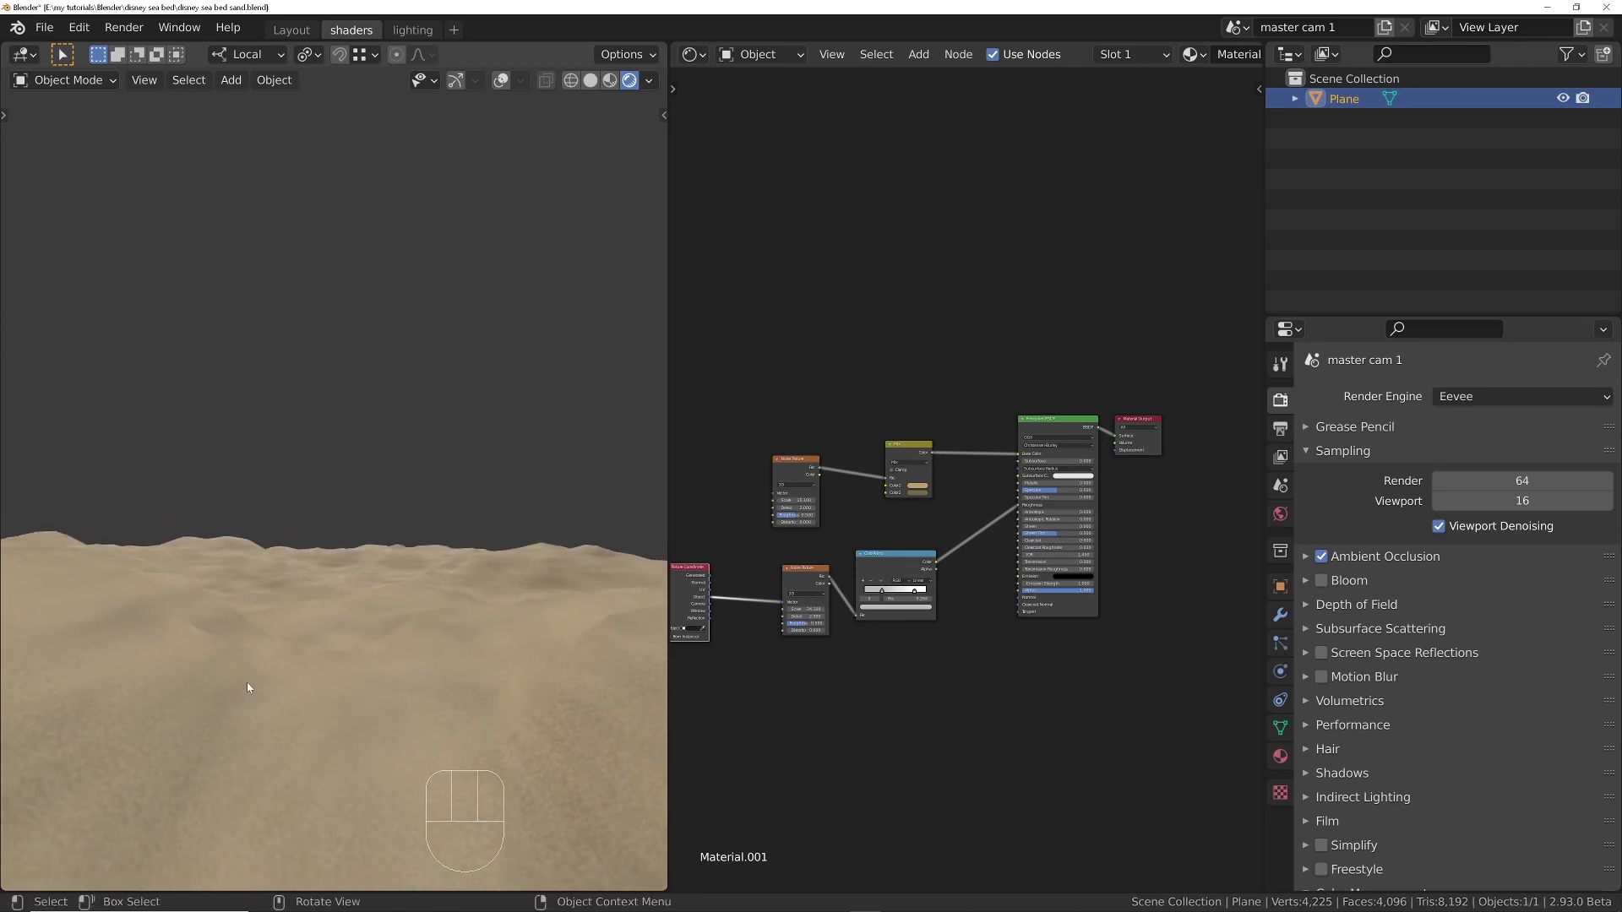
middle_click(295, 681)
drag(310, 620, 327, 550)
middle_click(366, 648)
drag(359, 630, 375, 660)
drag(421, 656, 392, 636)
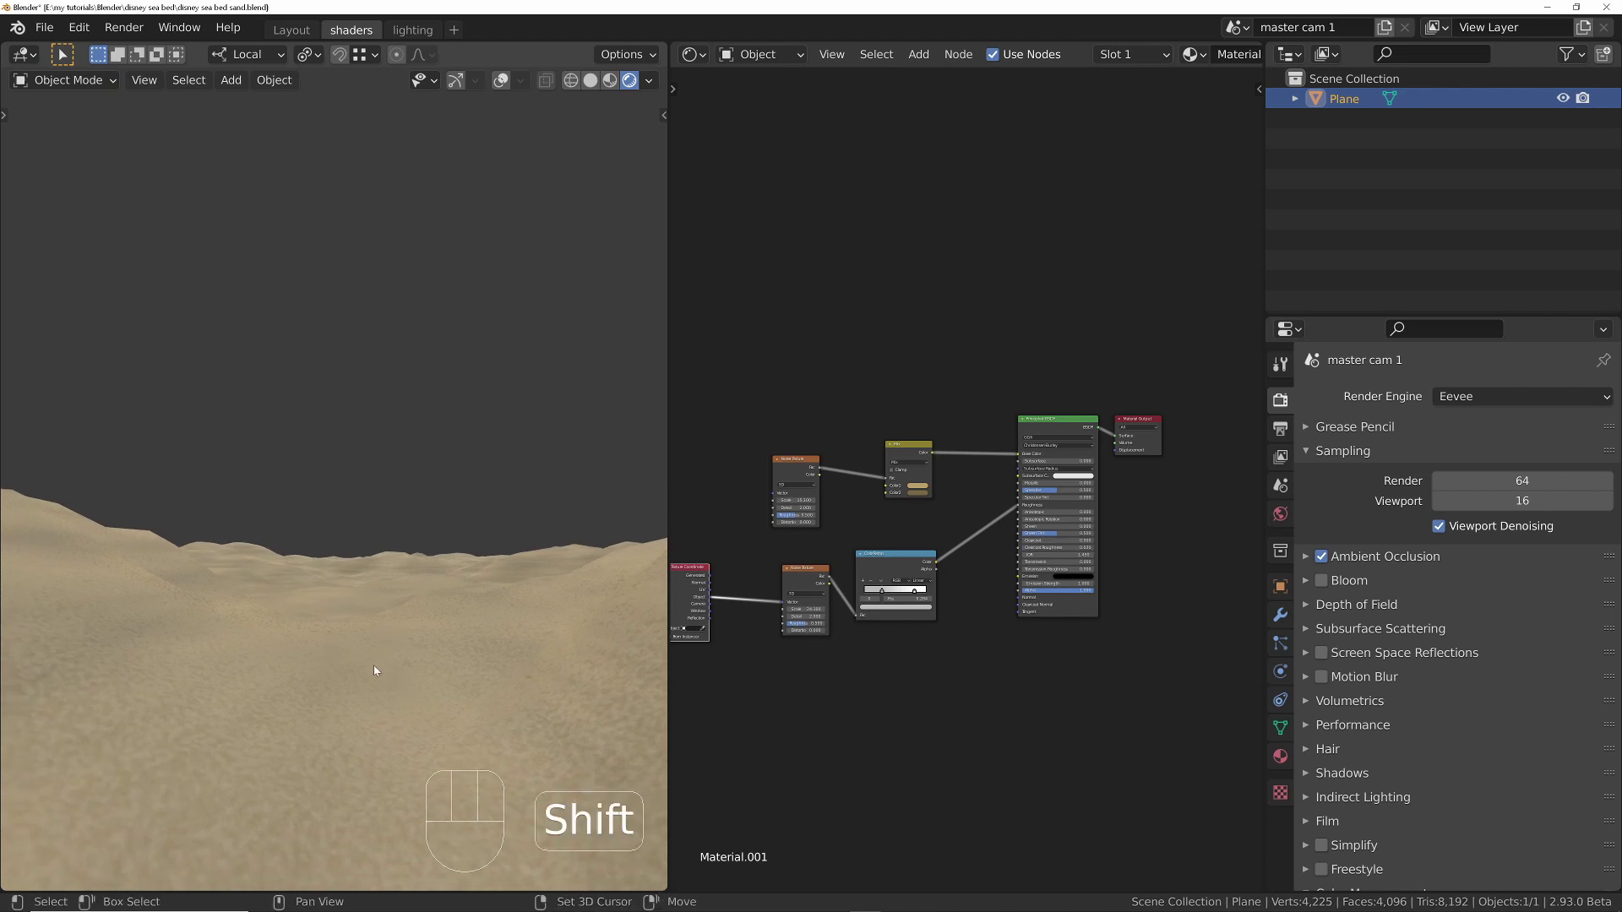
Step: Add a Camera to the scene, restore overlays and look through the new camera
key(shift+a)
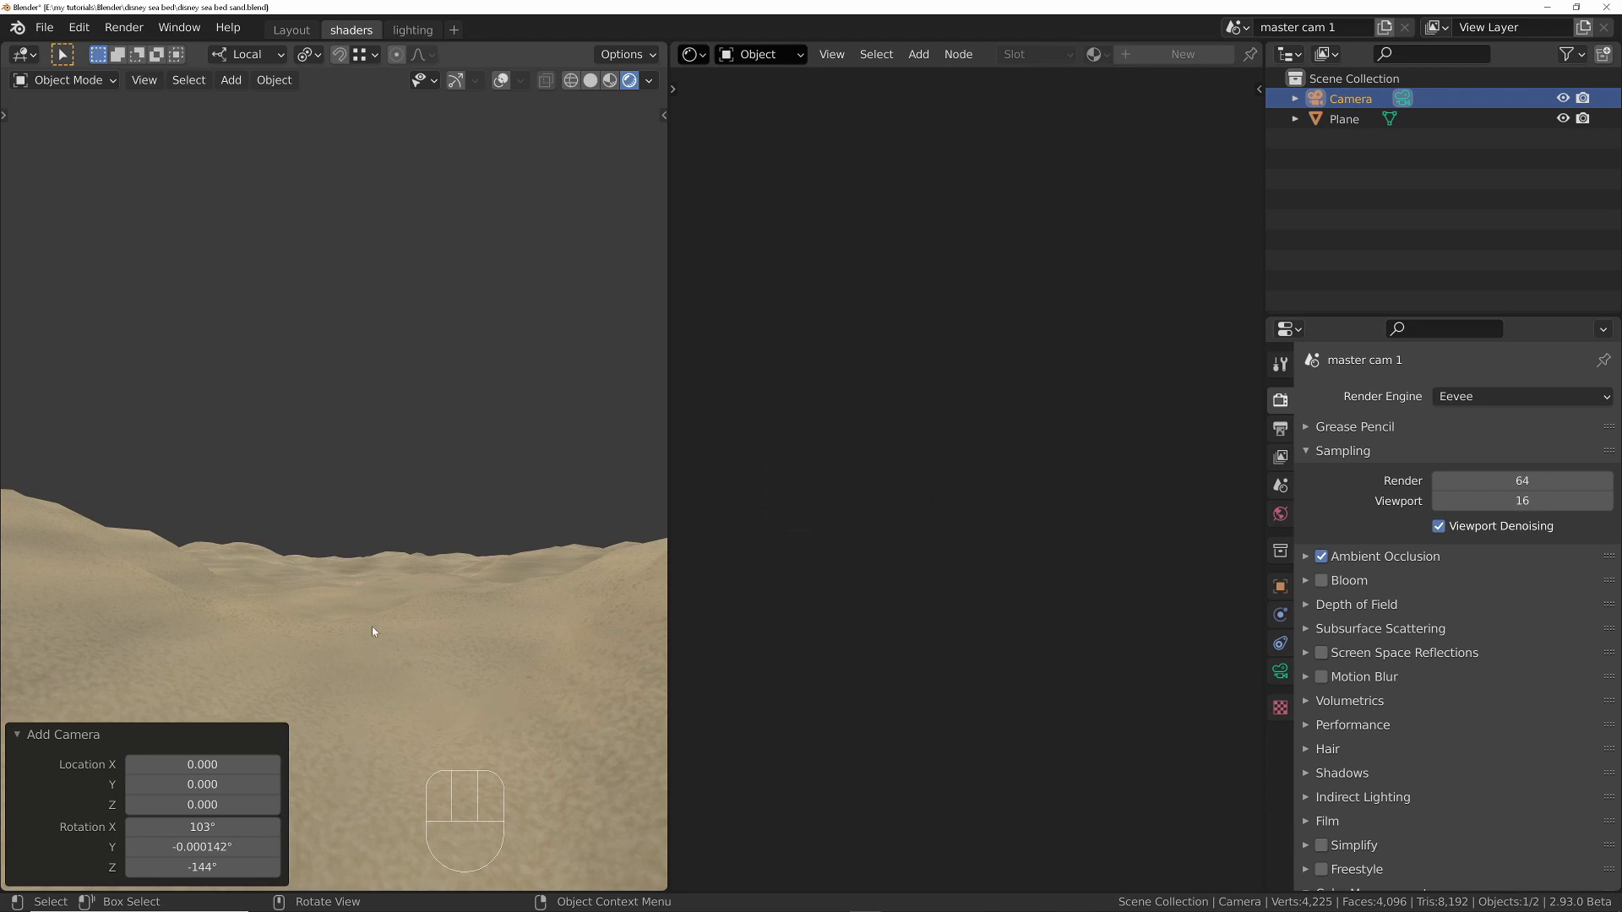
click(504, 86)
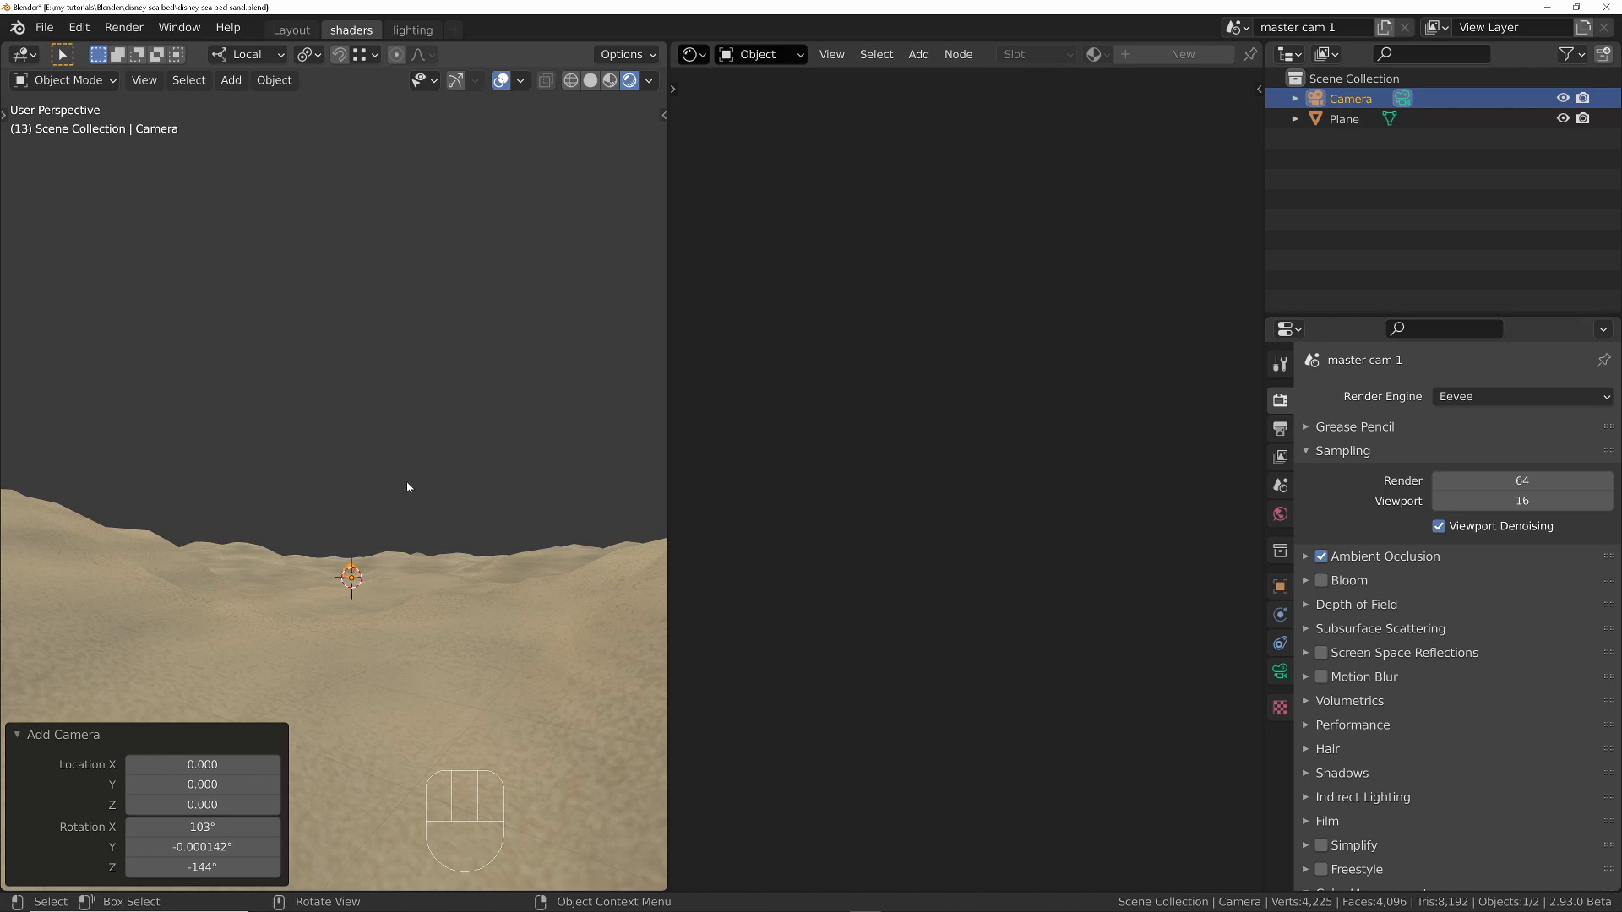
key(F3)
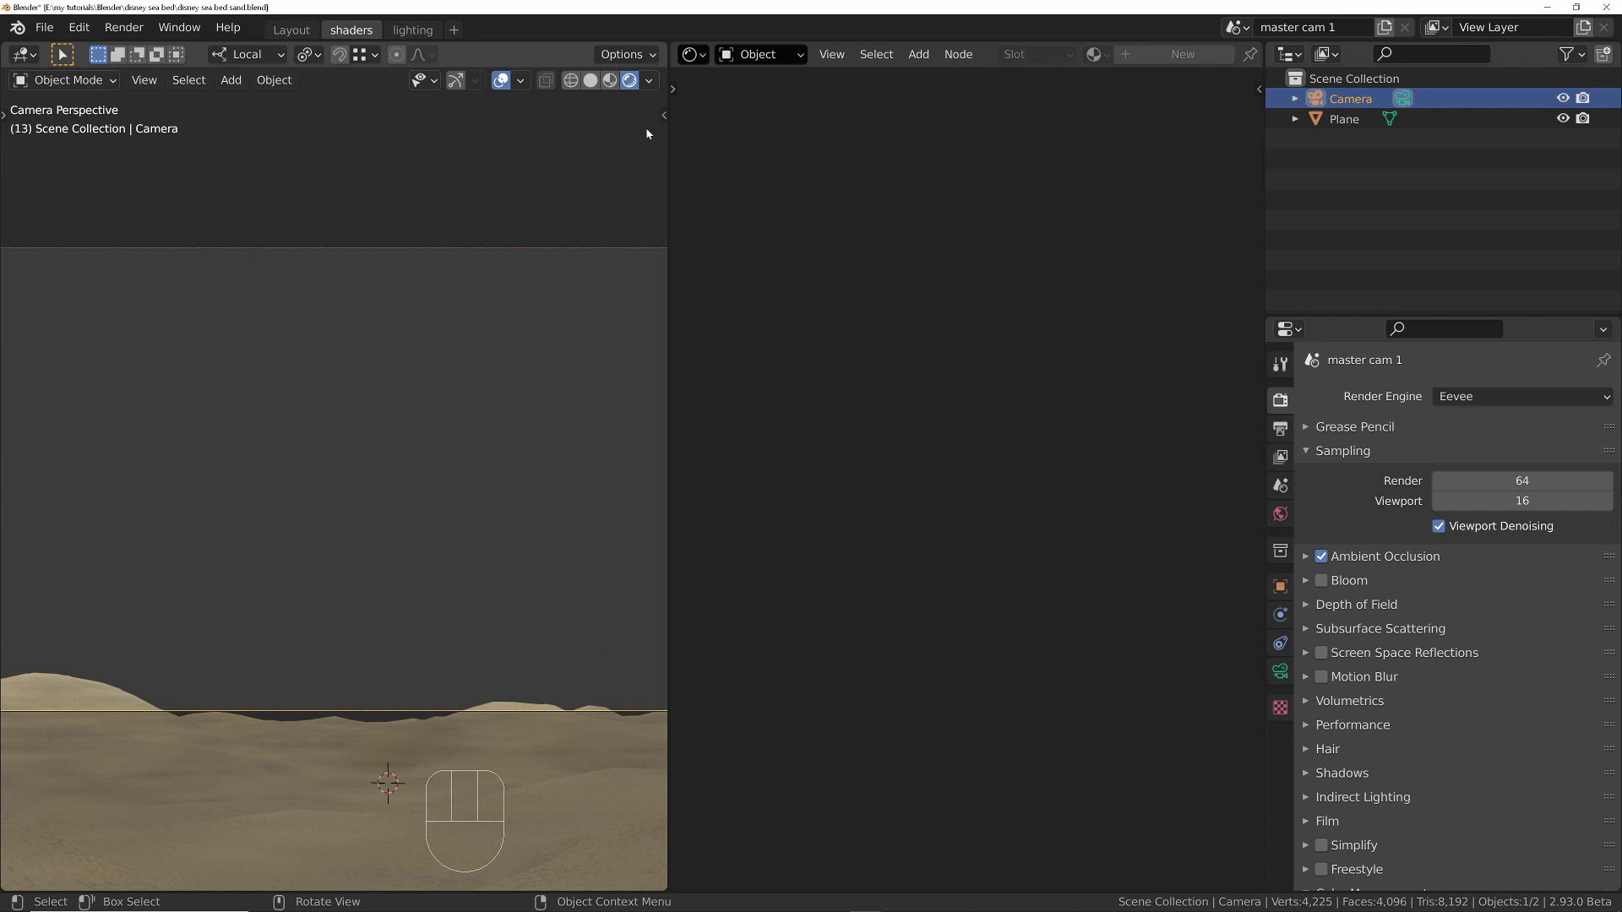
Step: Enable Lock Camera to View in the sidebar's View settings and close the sidebar
key(n)
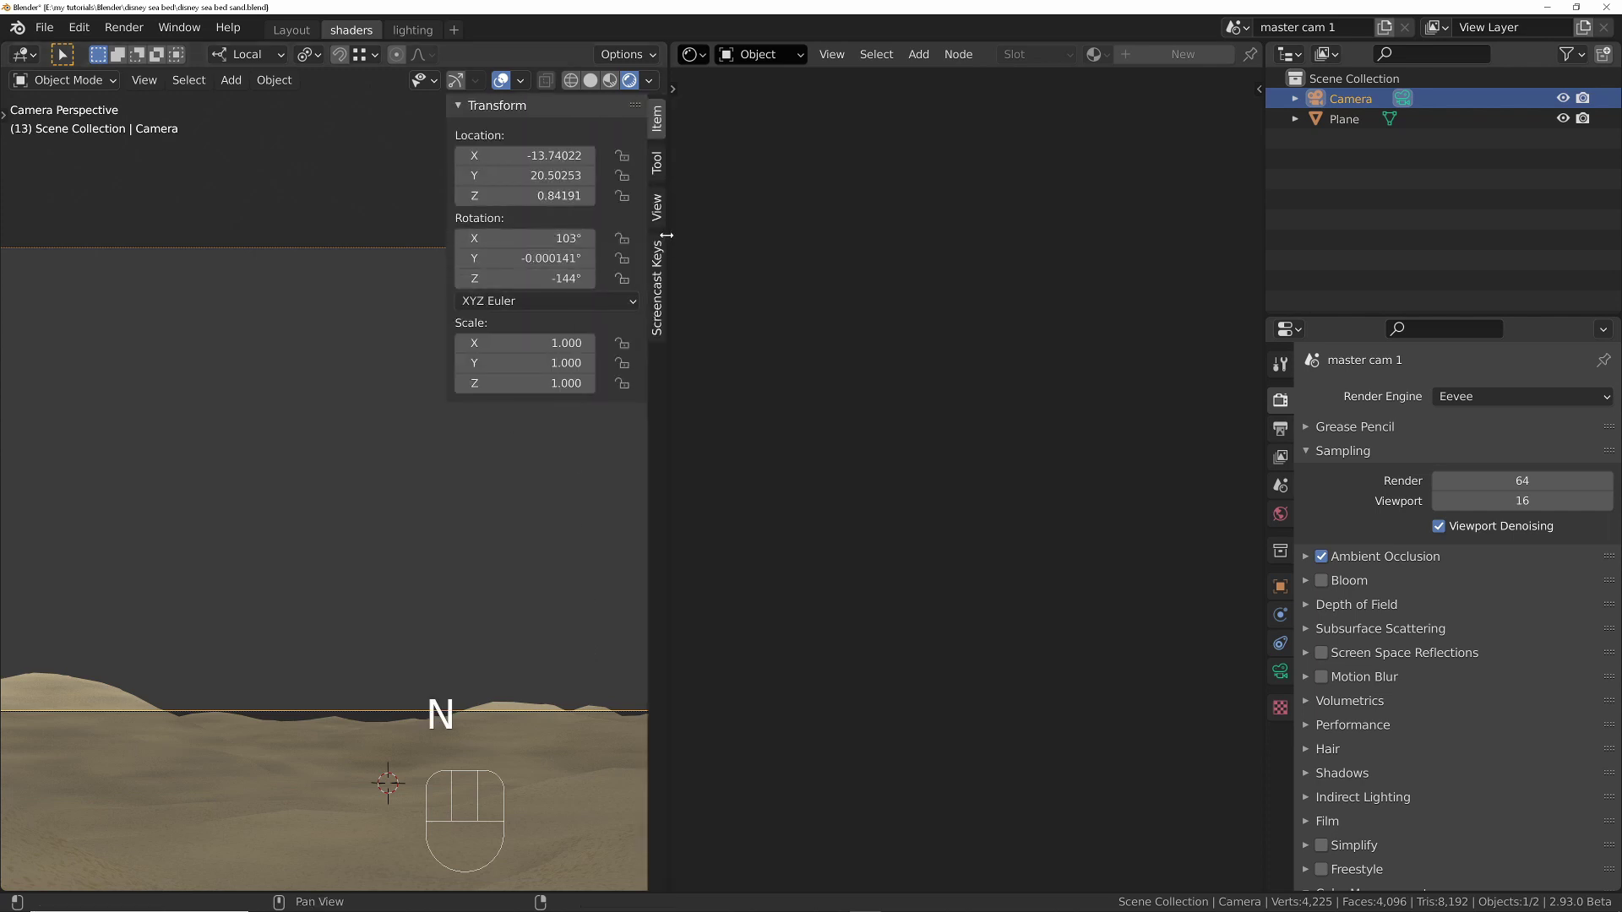
click(658, 207)
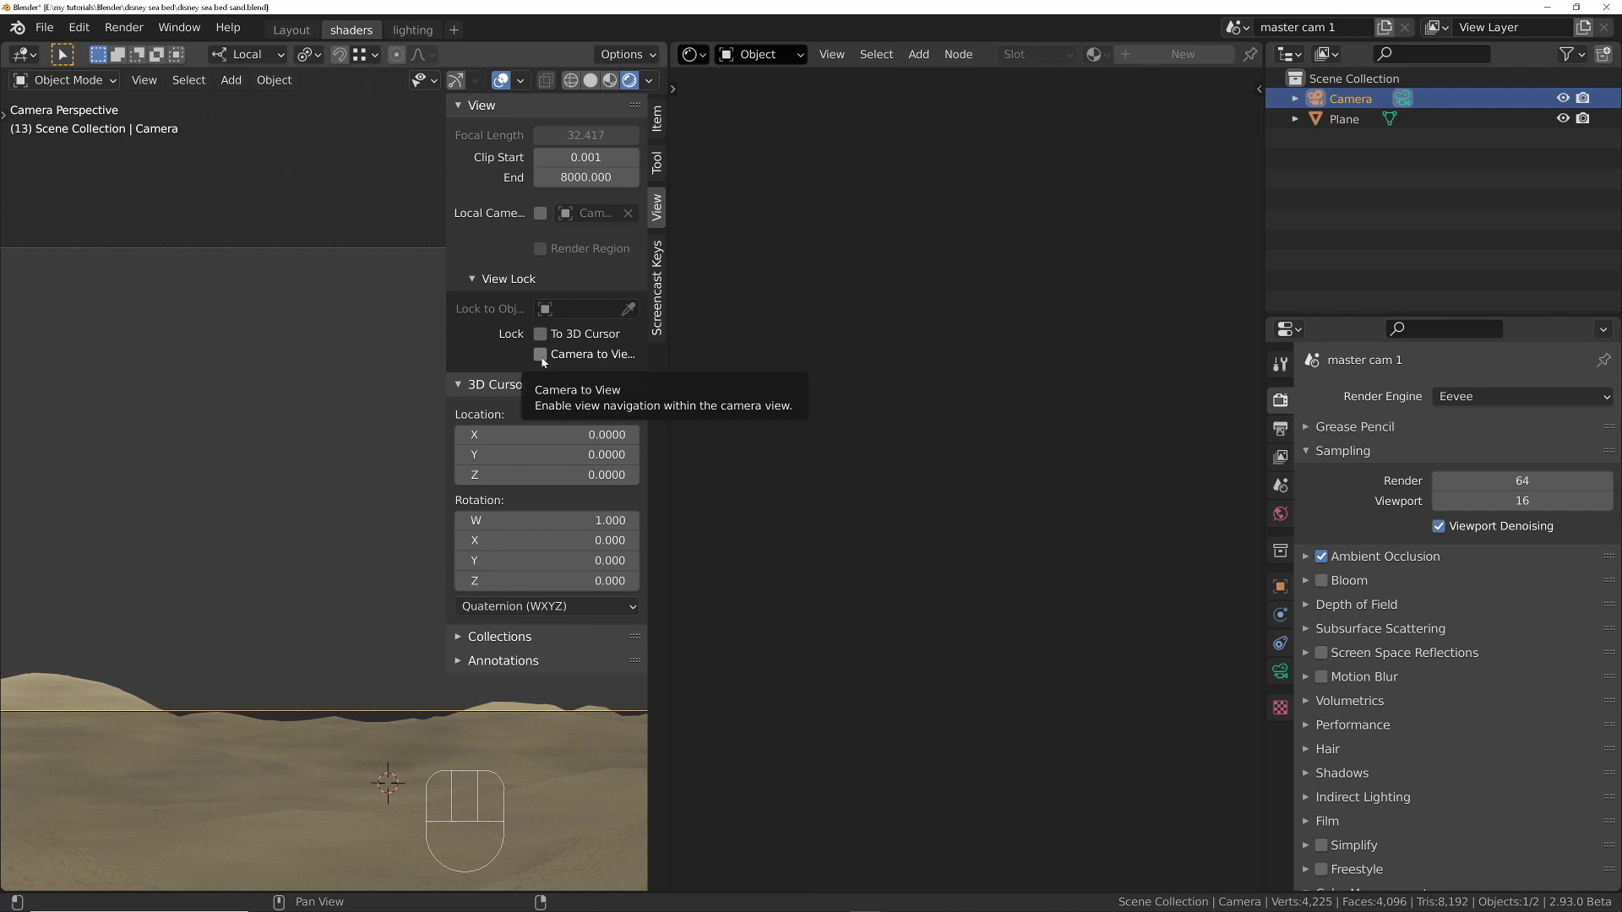
click(546, 362)
key(n)
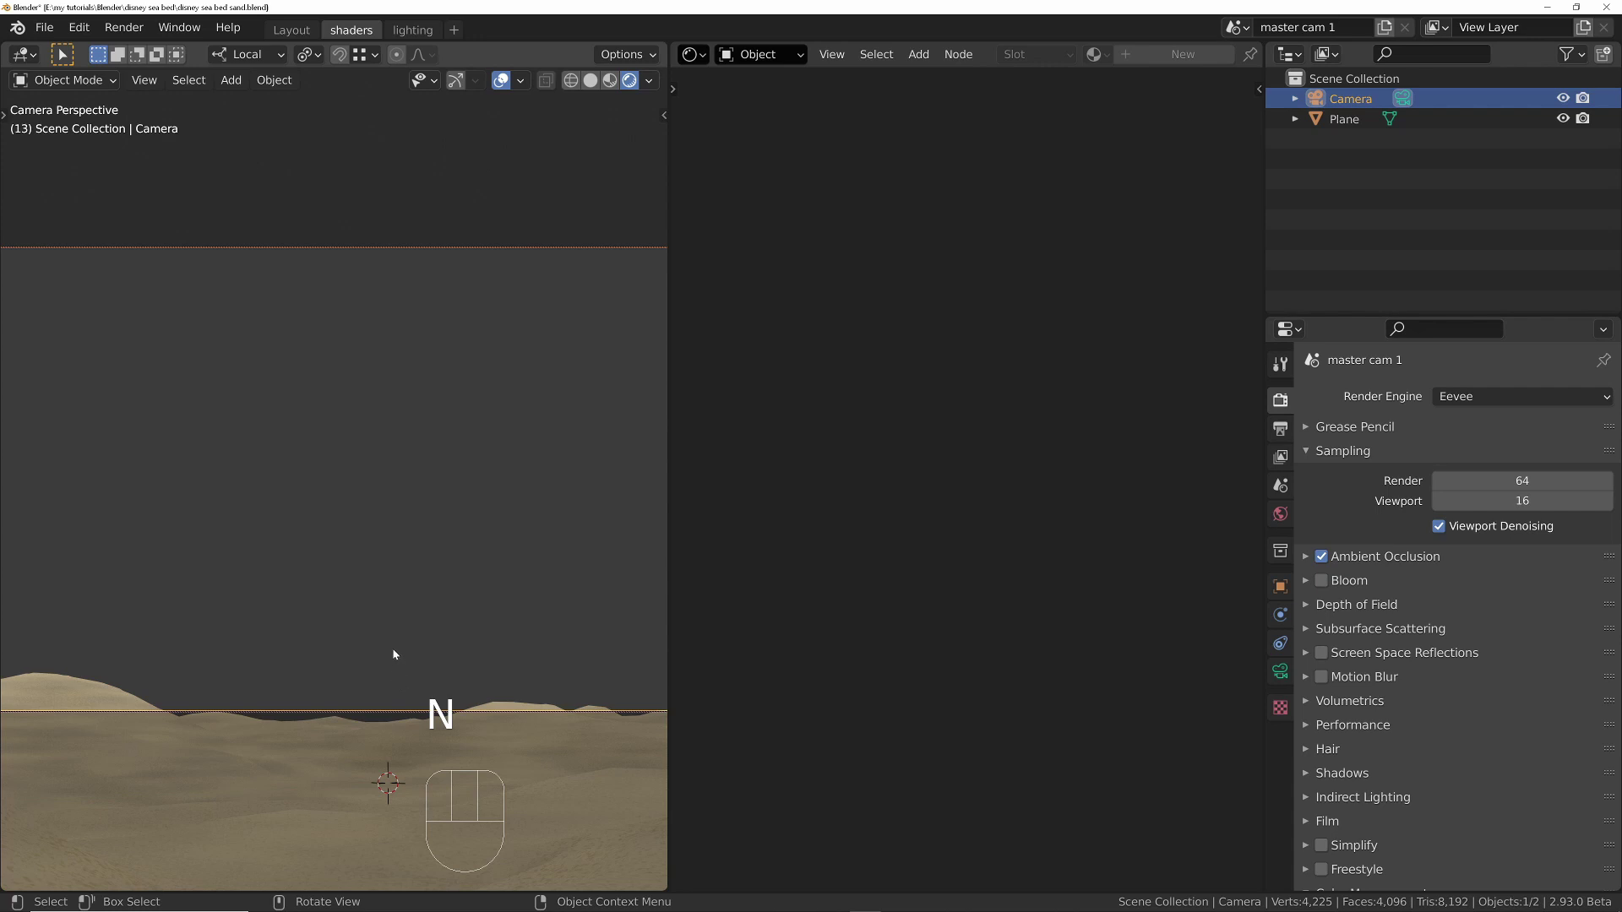
Step: Navigate the locked view to reframe the camera across the sand dunes toward the horizon
drag(397, 653, 394, 681)
drag(390, 638, 405, 752)
drag(400, 658, 400, 605)
drag(399, 615, 409, 530)
drag(398, 582, 402, 587)
drag(399, 657, 402, 655)
drag(426, 648, 429, 610)
drag(387, 611, 378, 641)
drag(395, 643, 396, 638)
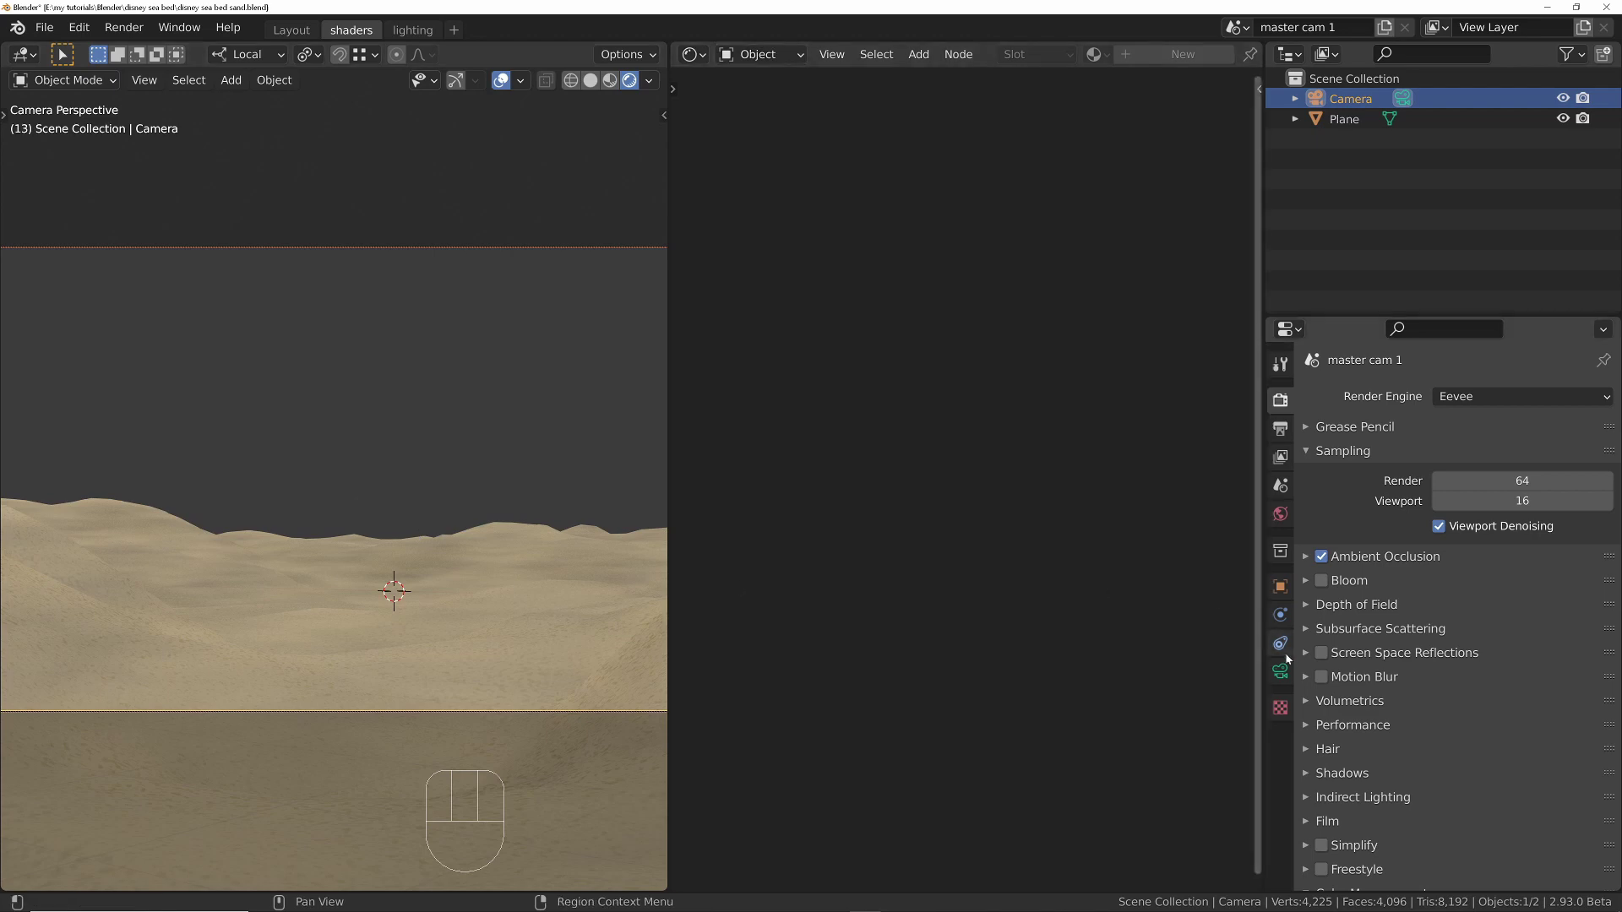
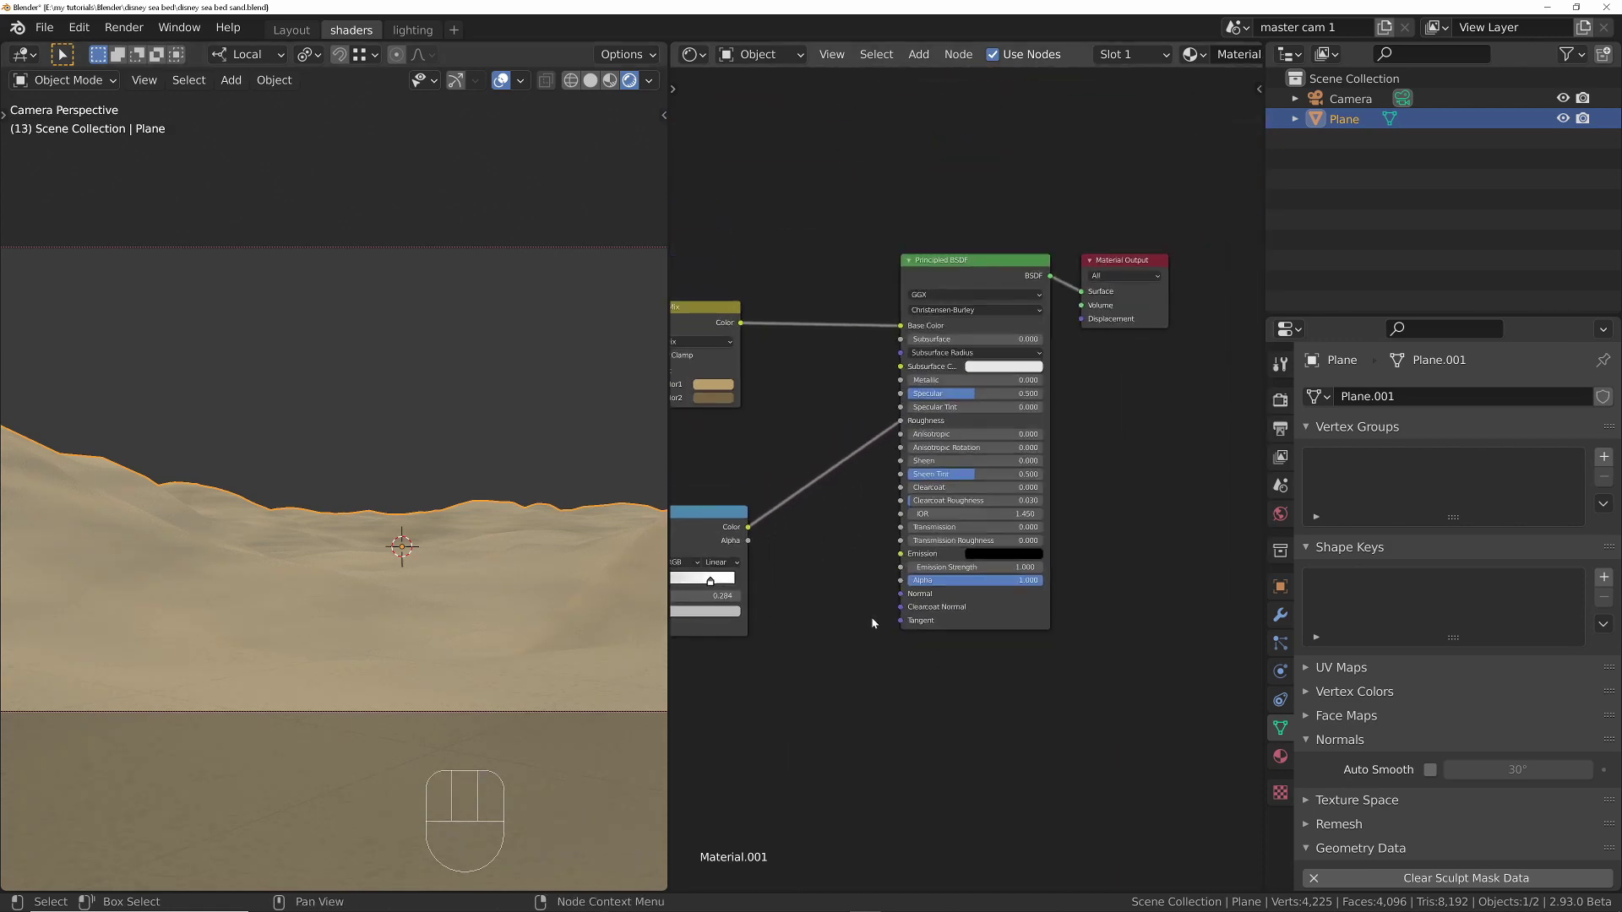
Step: Add a Bump node feeding the Principled Normal, with the scale-63.22 Noise Texture Fac as its Height
key(shift+a)
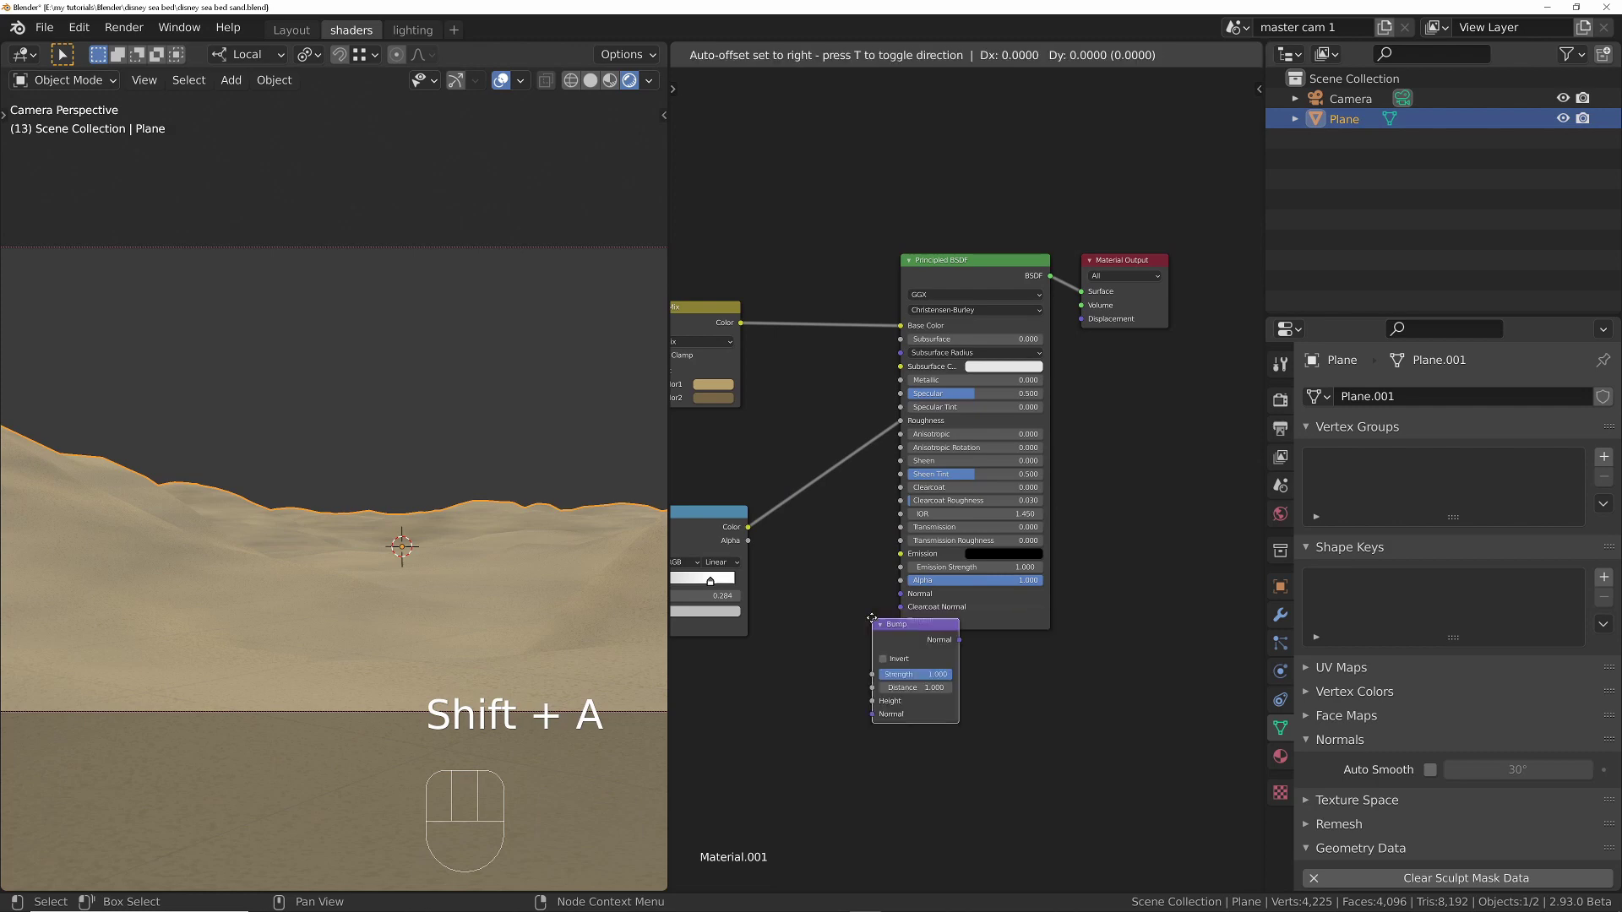
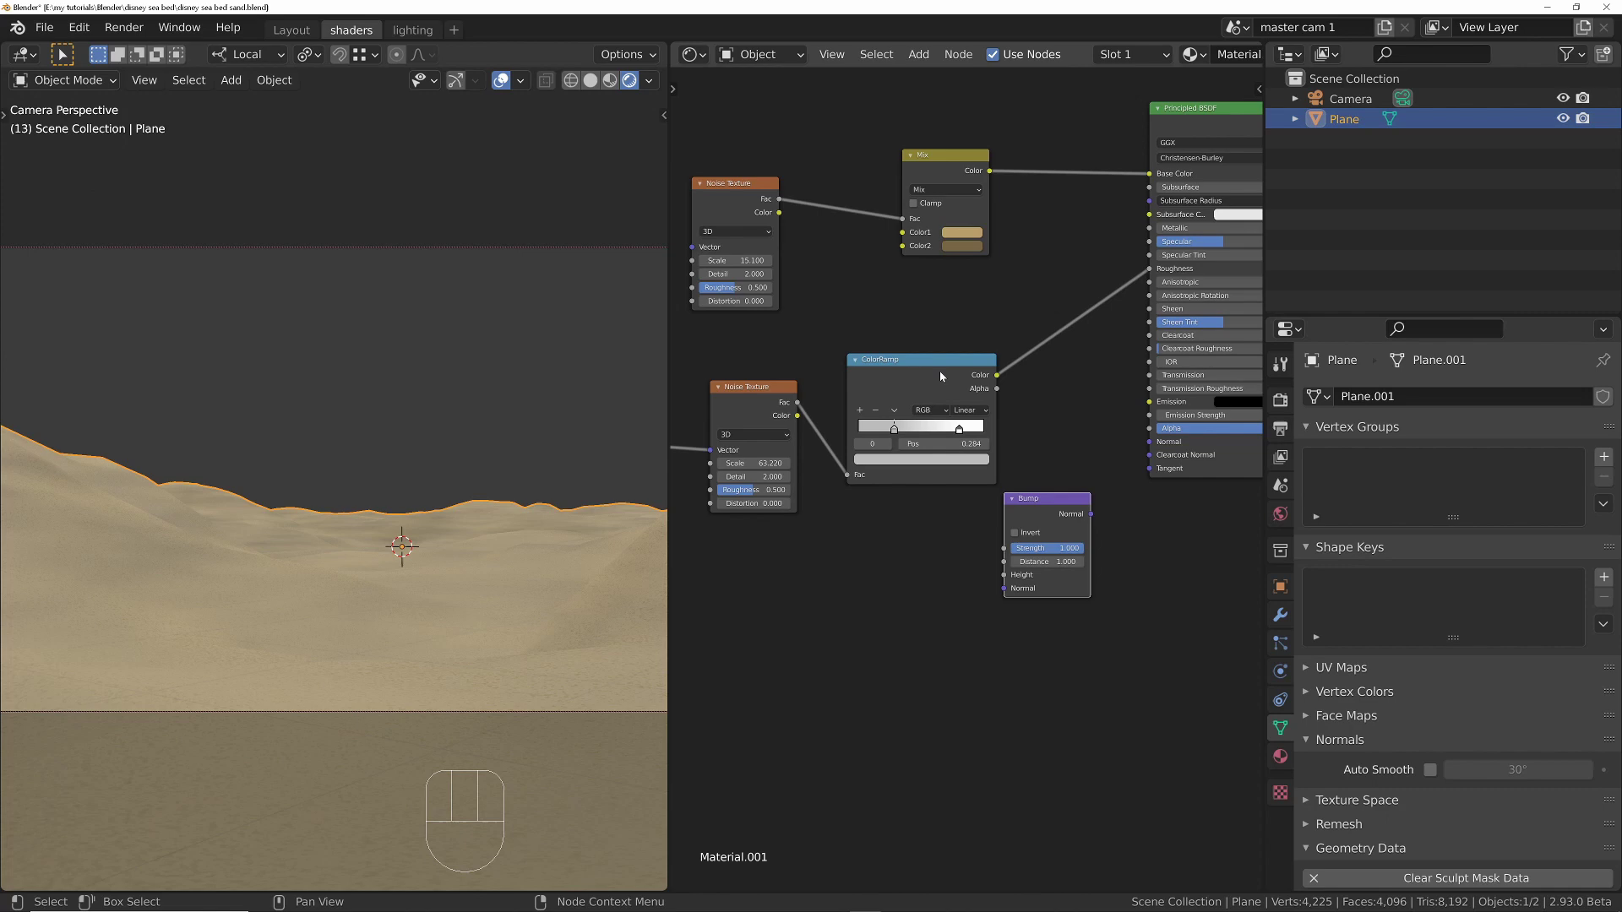
drag(805, 411, 1004, 545)
click(907, 370)
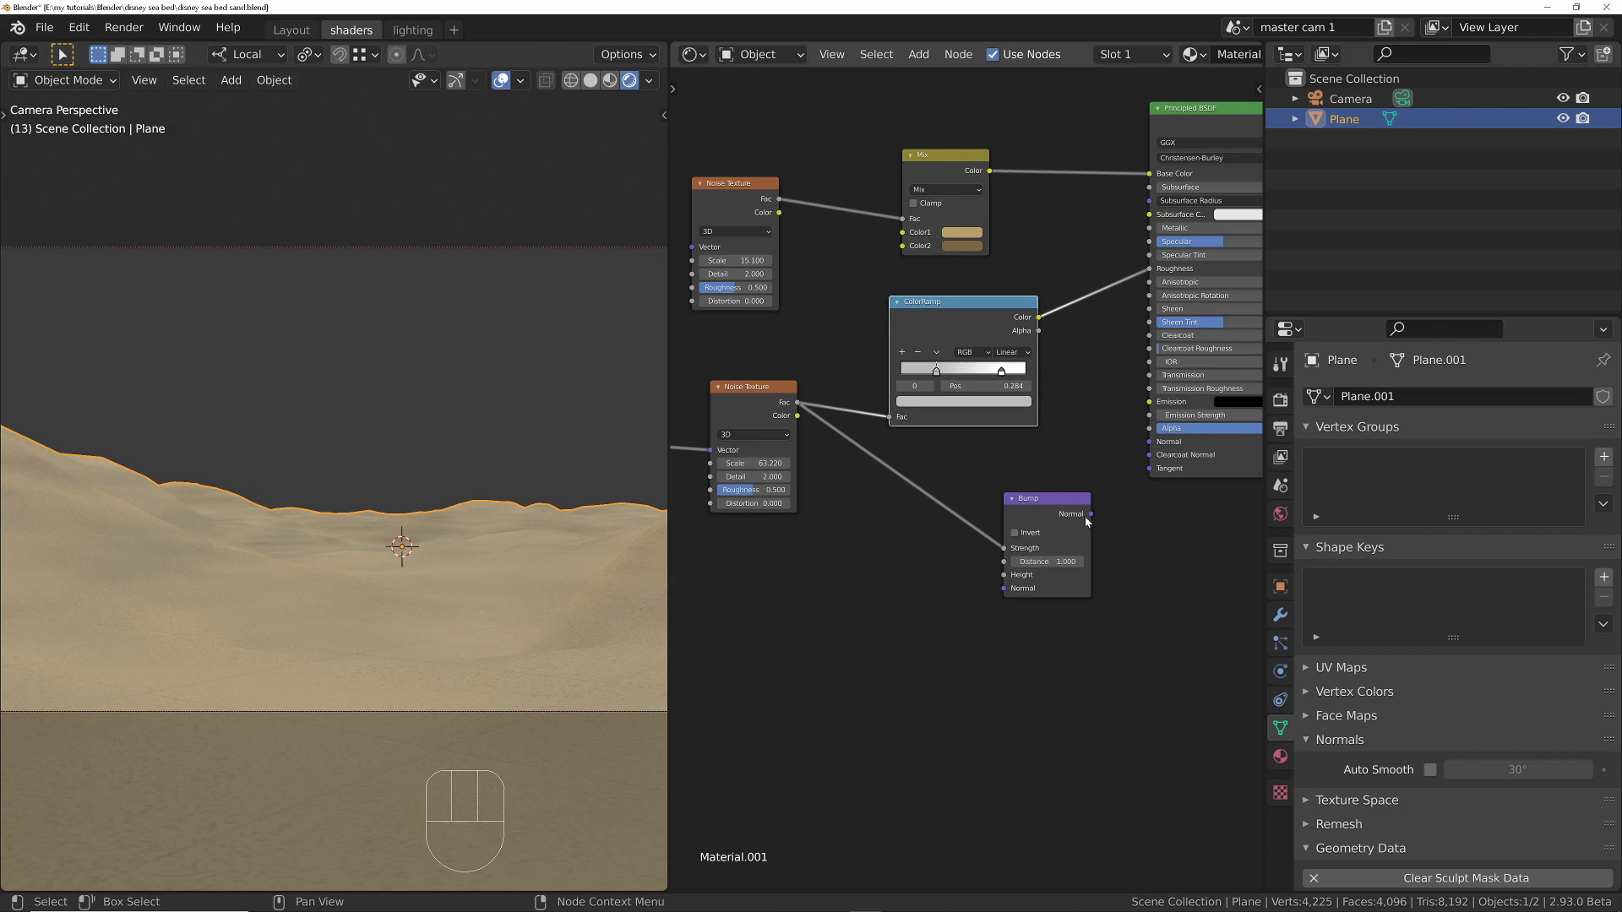
drag(1092, 519, 1151, 446)
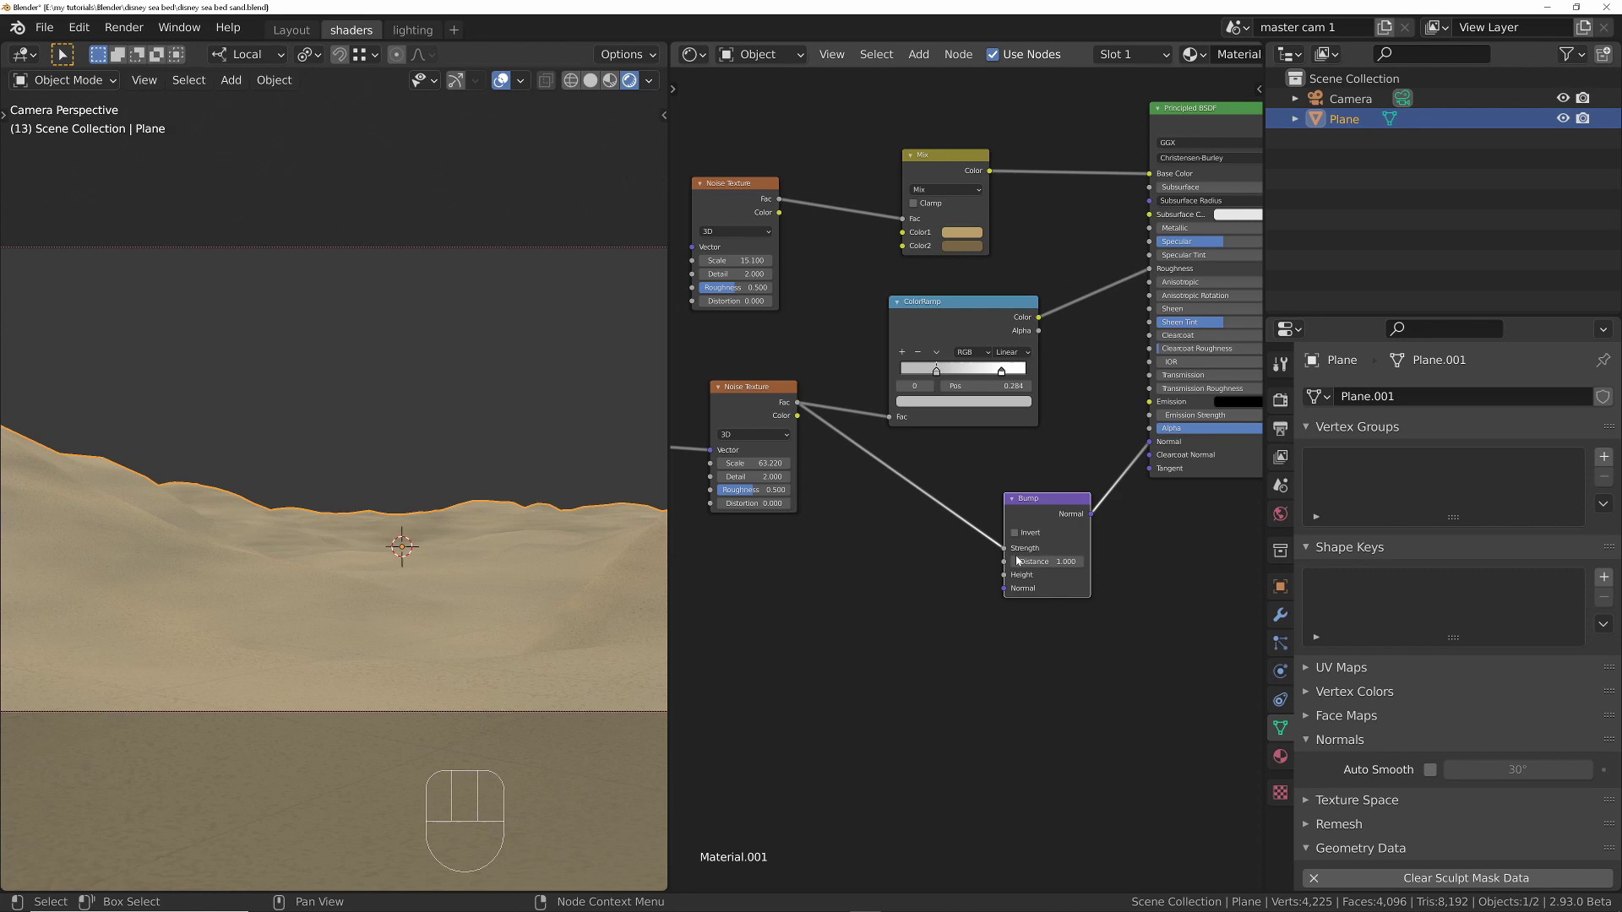
drag(1008, 552, 1007, 580)
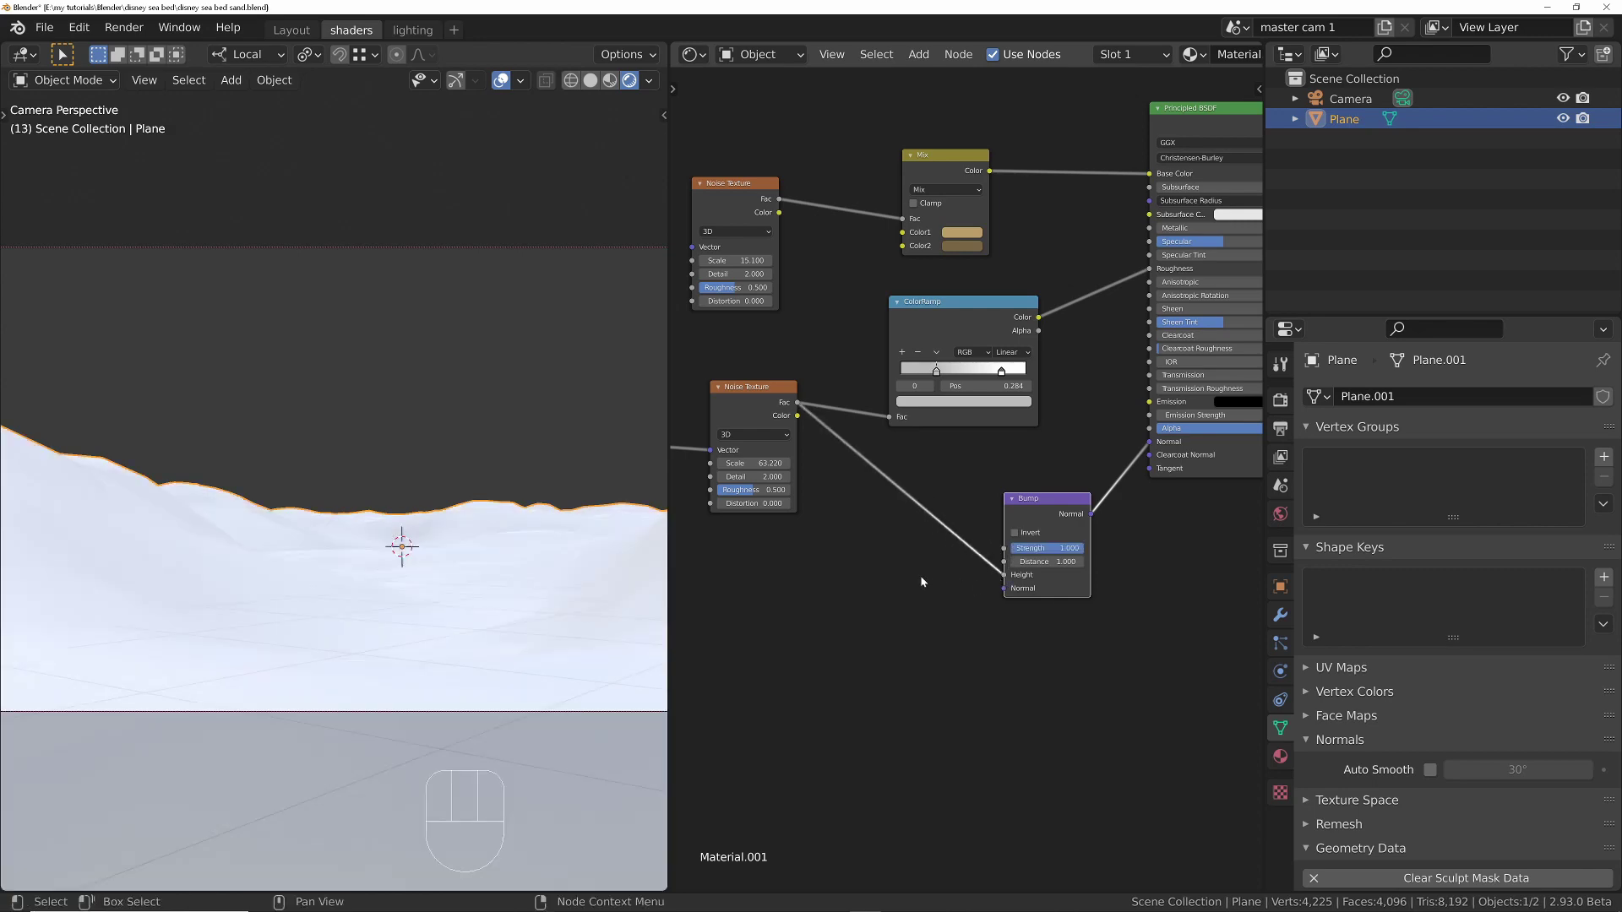
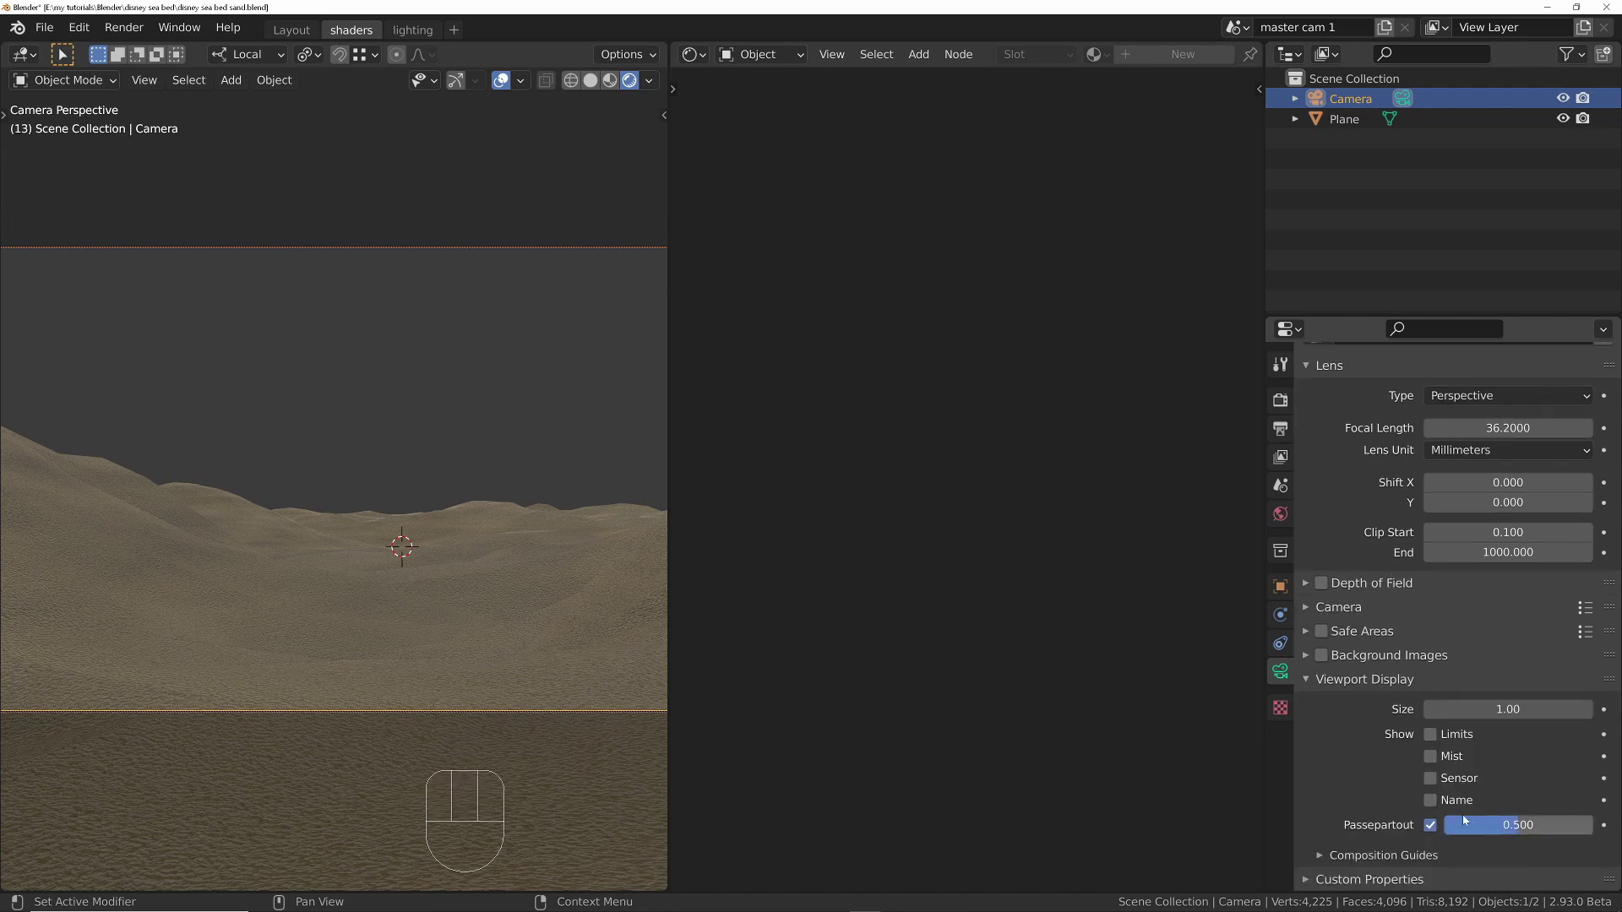
Step: Raise the camera's Viewport Display Passepartout to 1.0 to black out everything outside the shot
click(1494, 831)
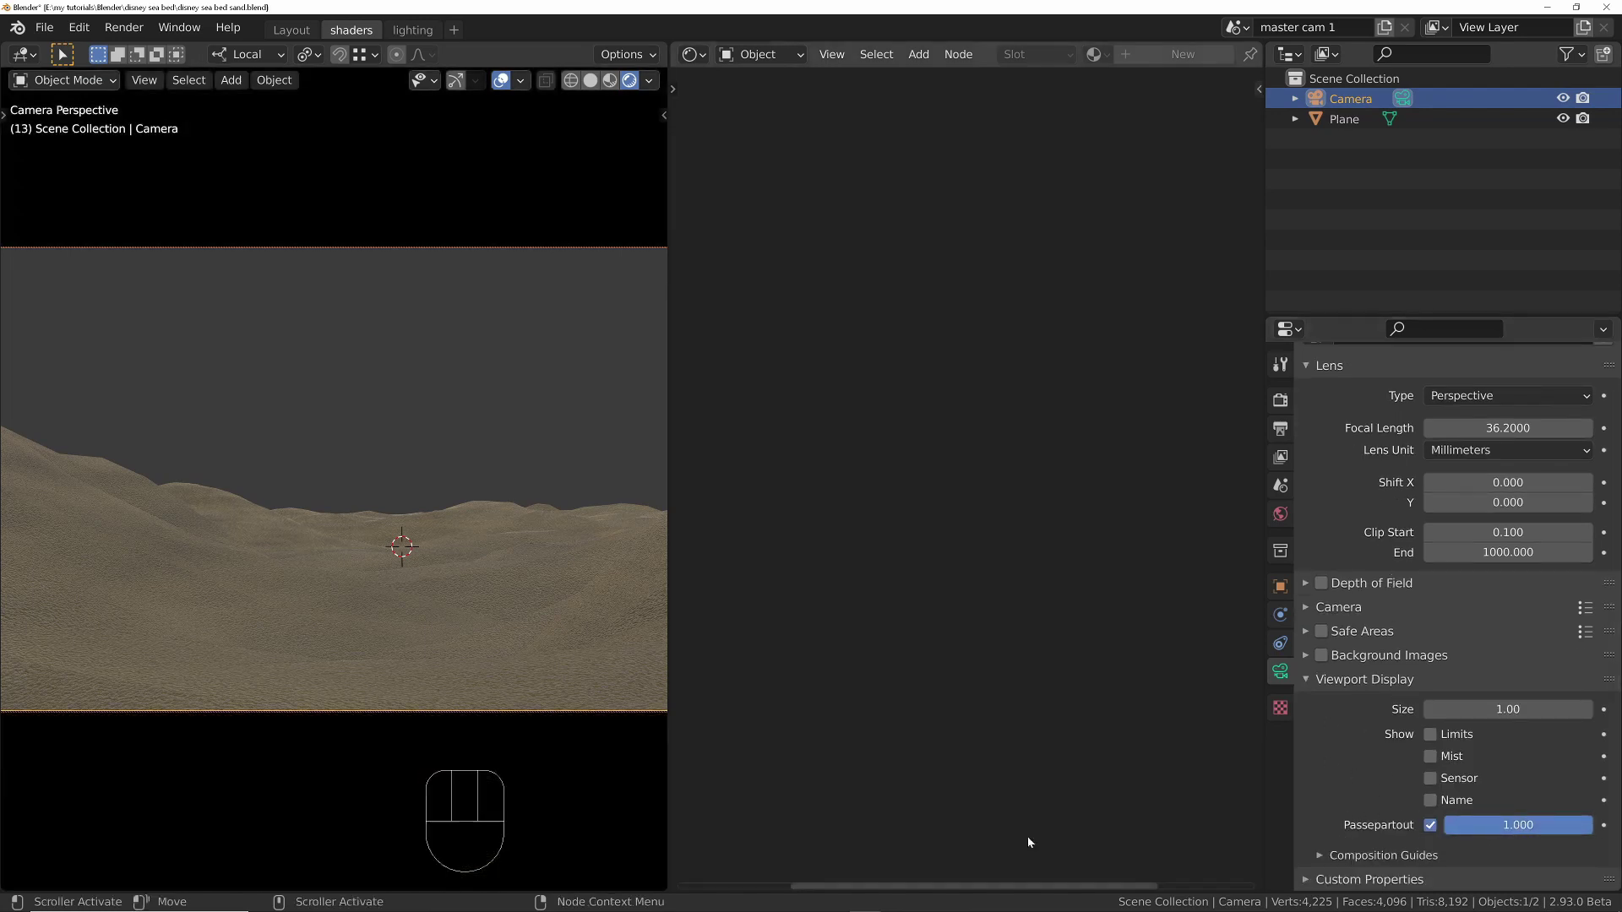
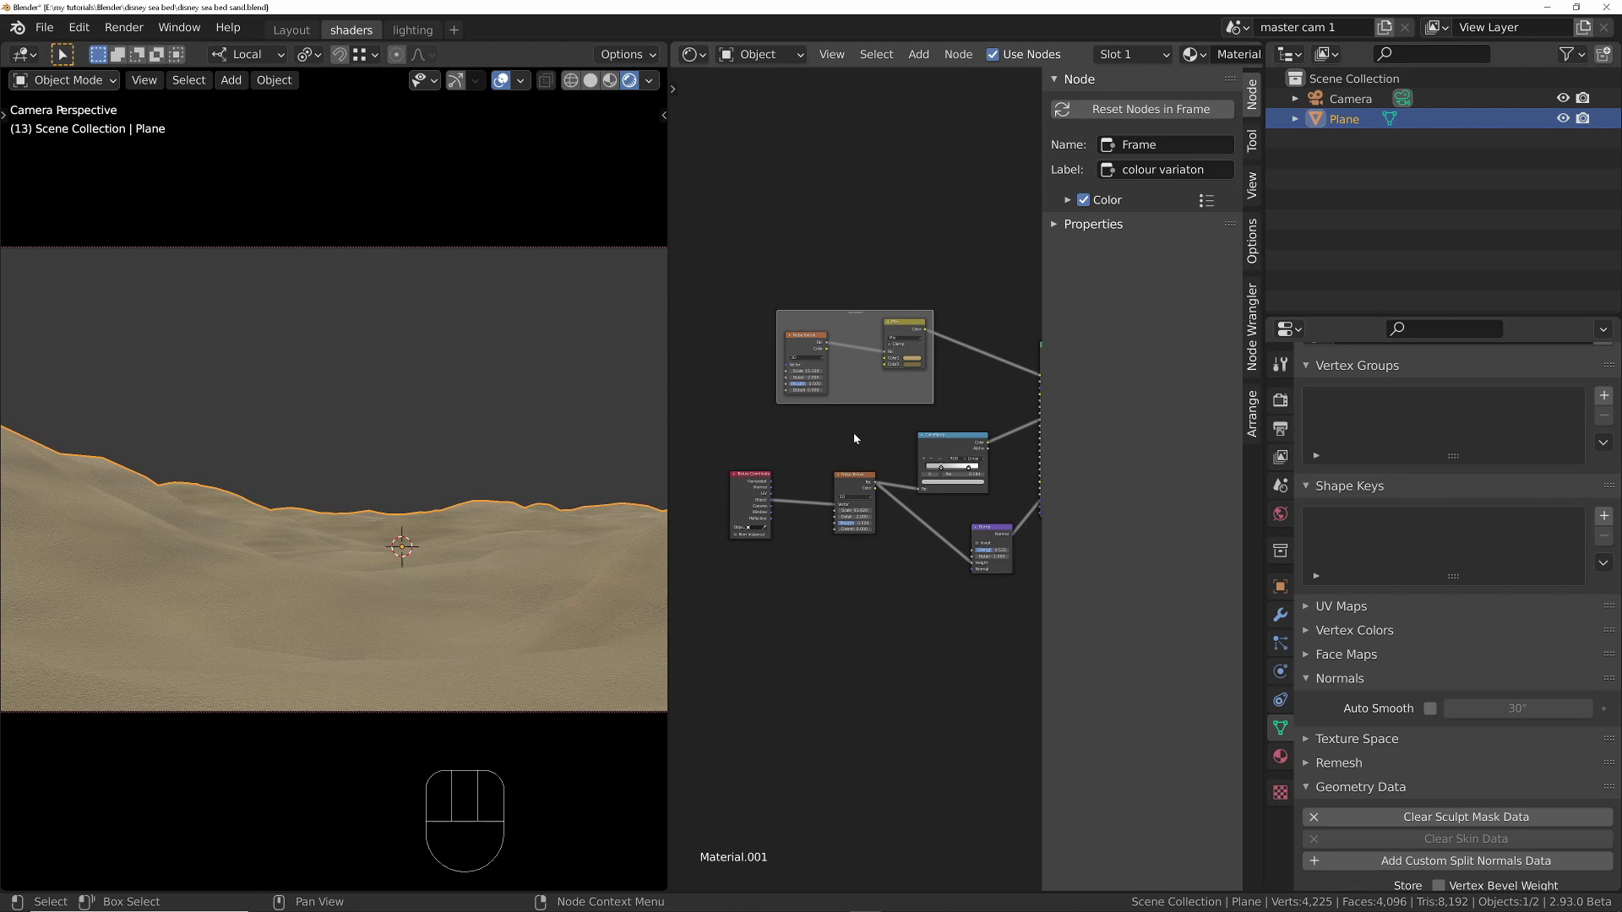
Step: Box-select the roughness Noise Texture and ColorRamp nodes to group them into their own frame
drag(791, 424, 980, 526)
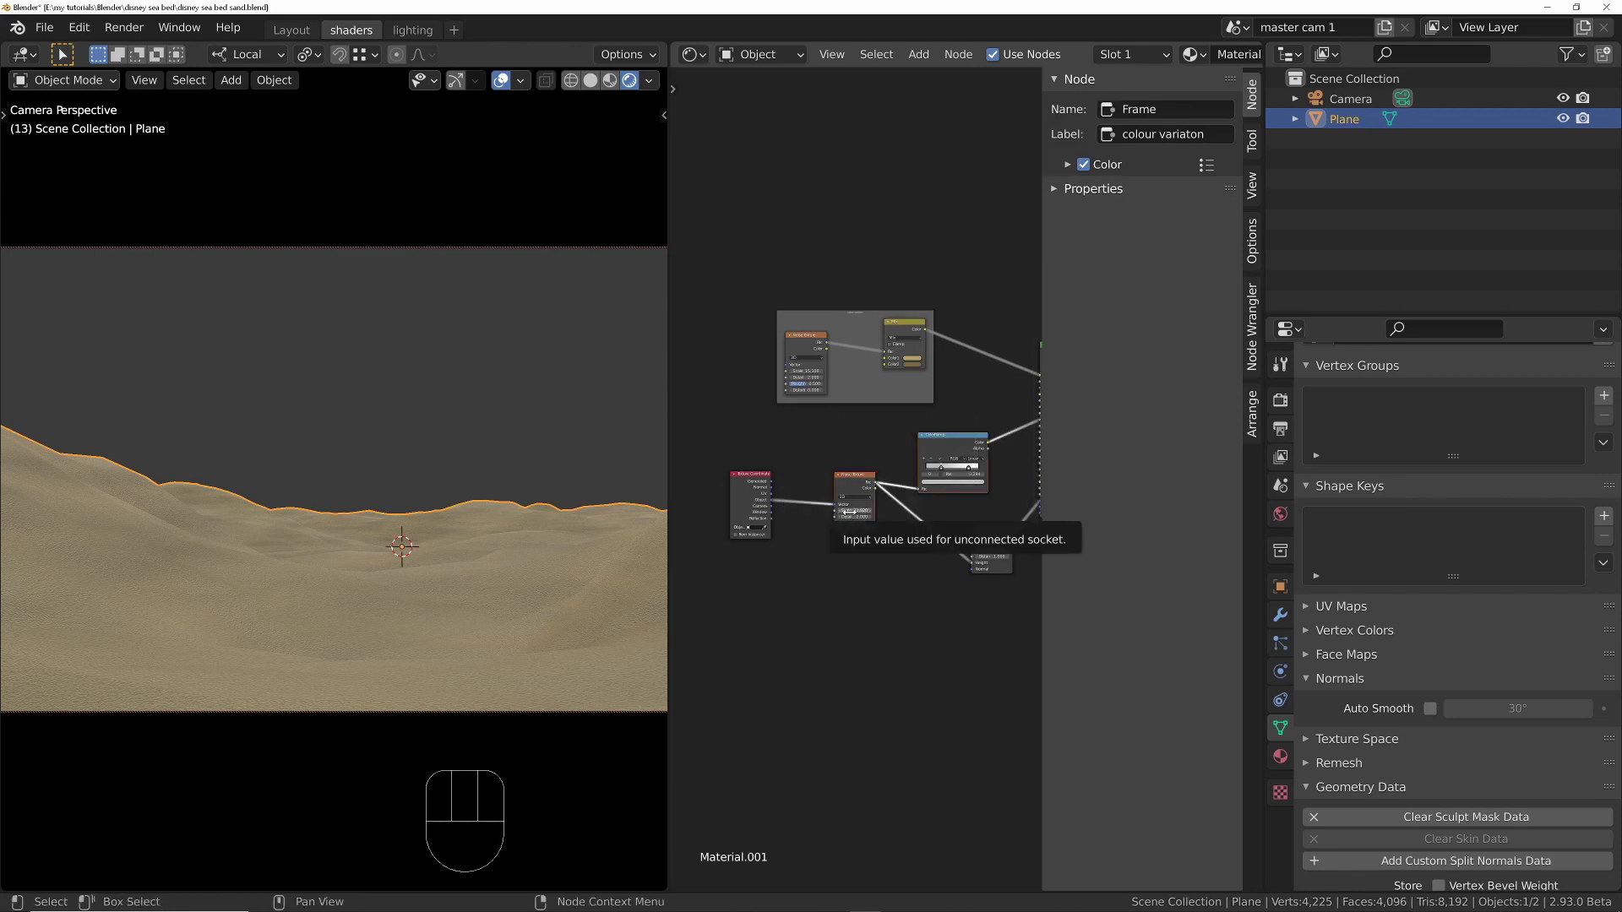
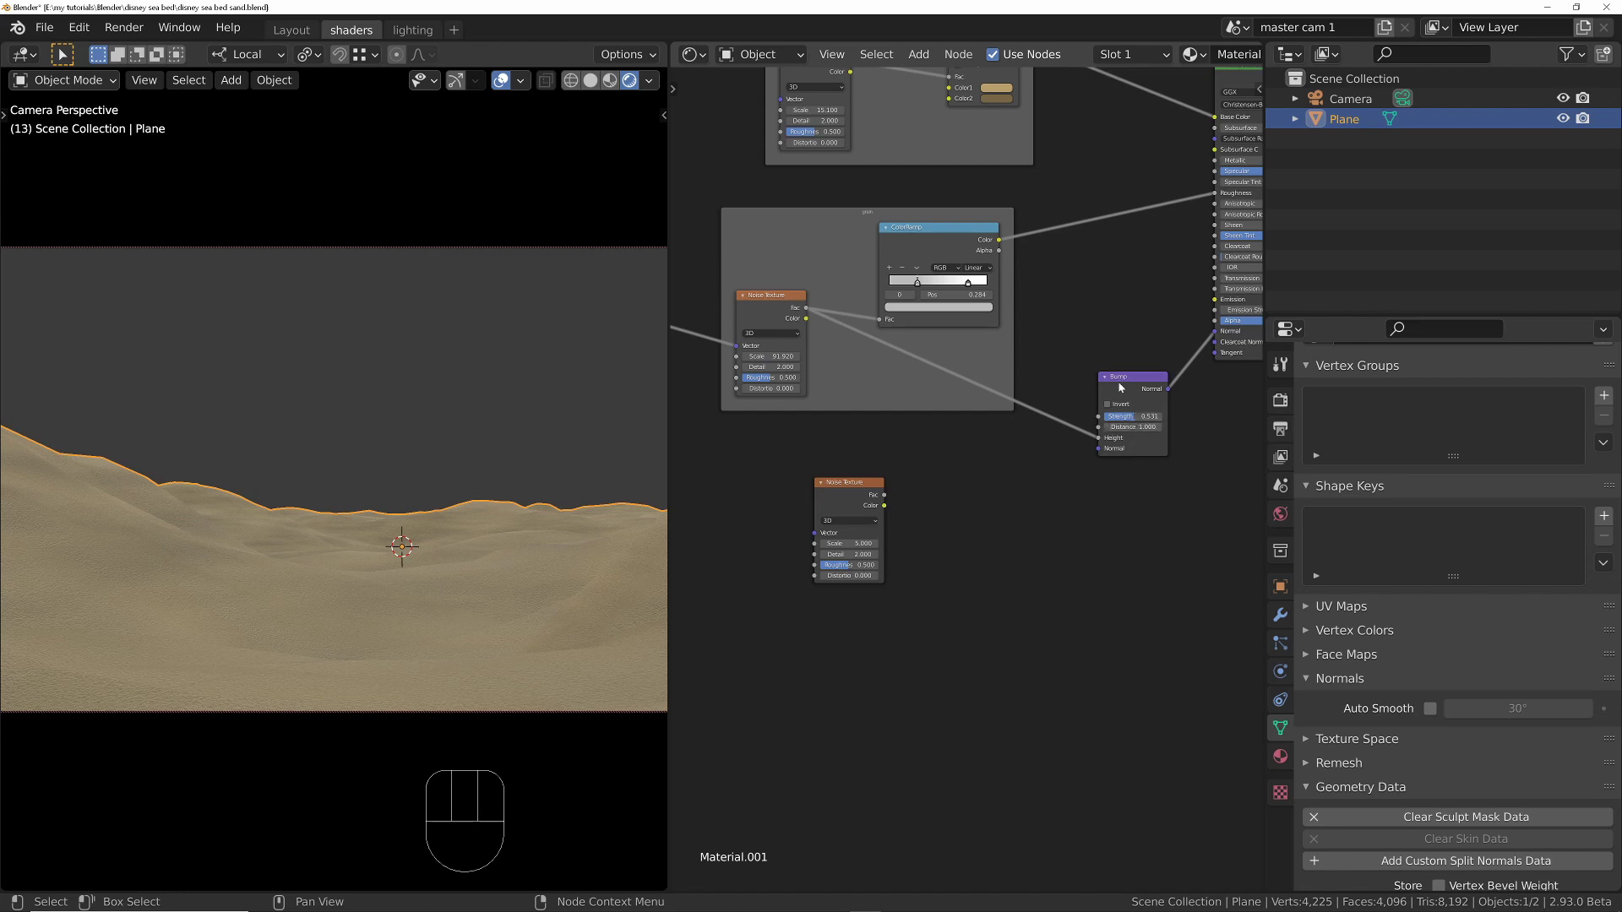
Step: Position the new noise texture, preview it on the terrain, raise its distortion, then restore the full shader
drag(851, 490, 819, 500)
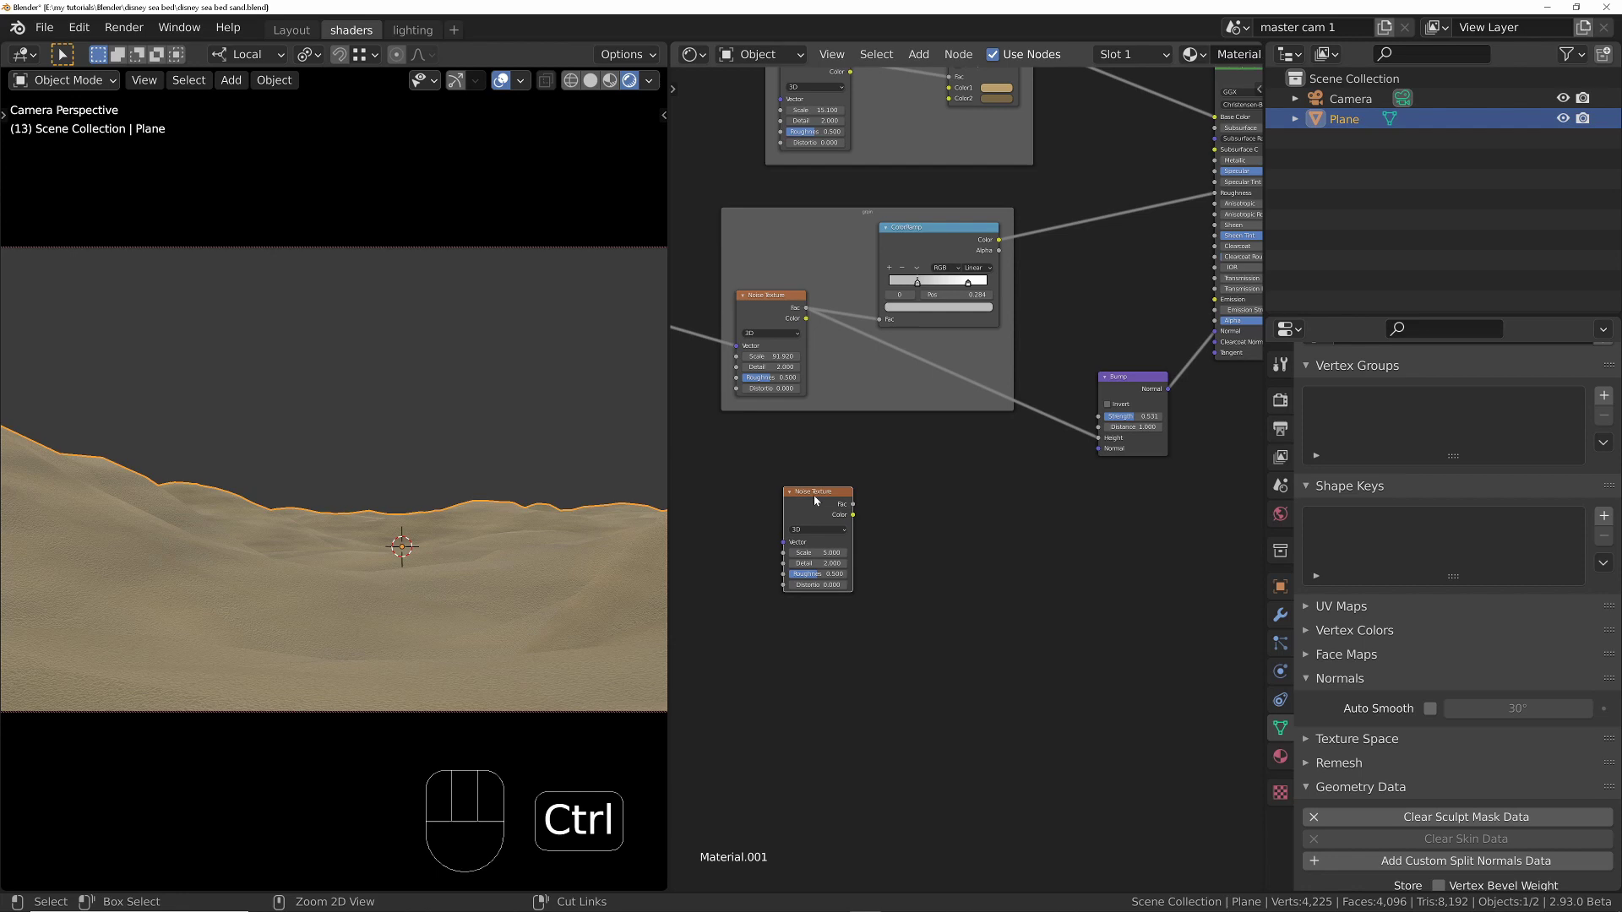
click(819, 499)
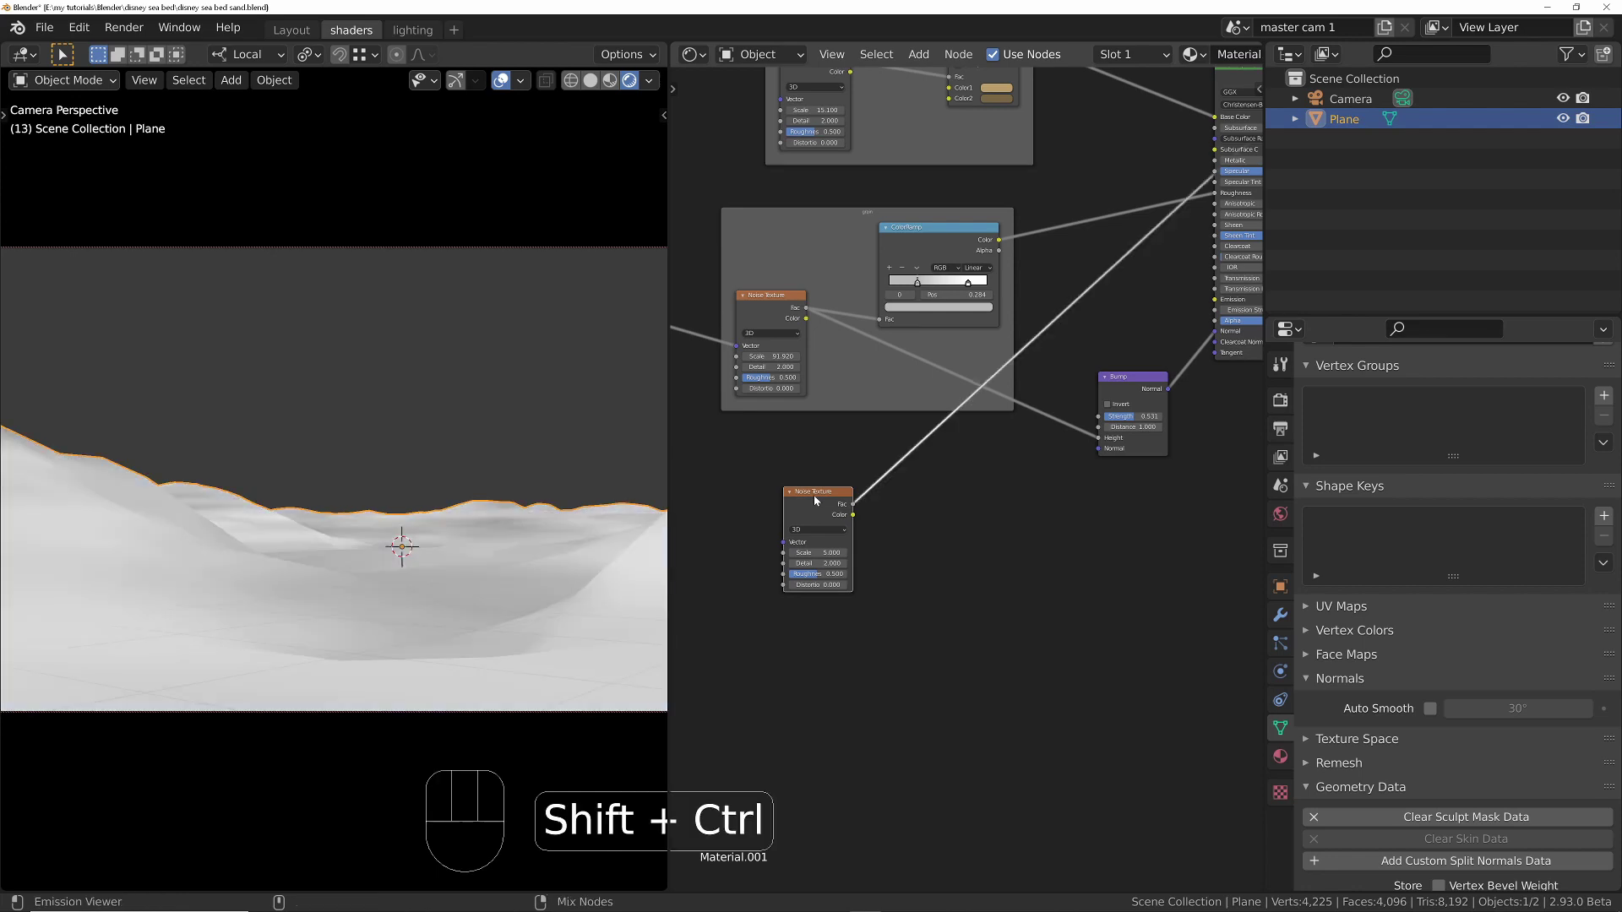
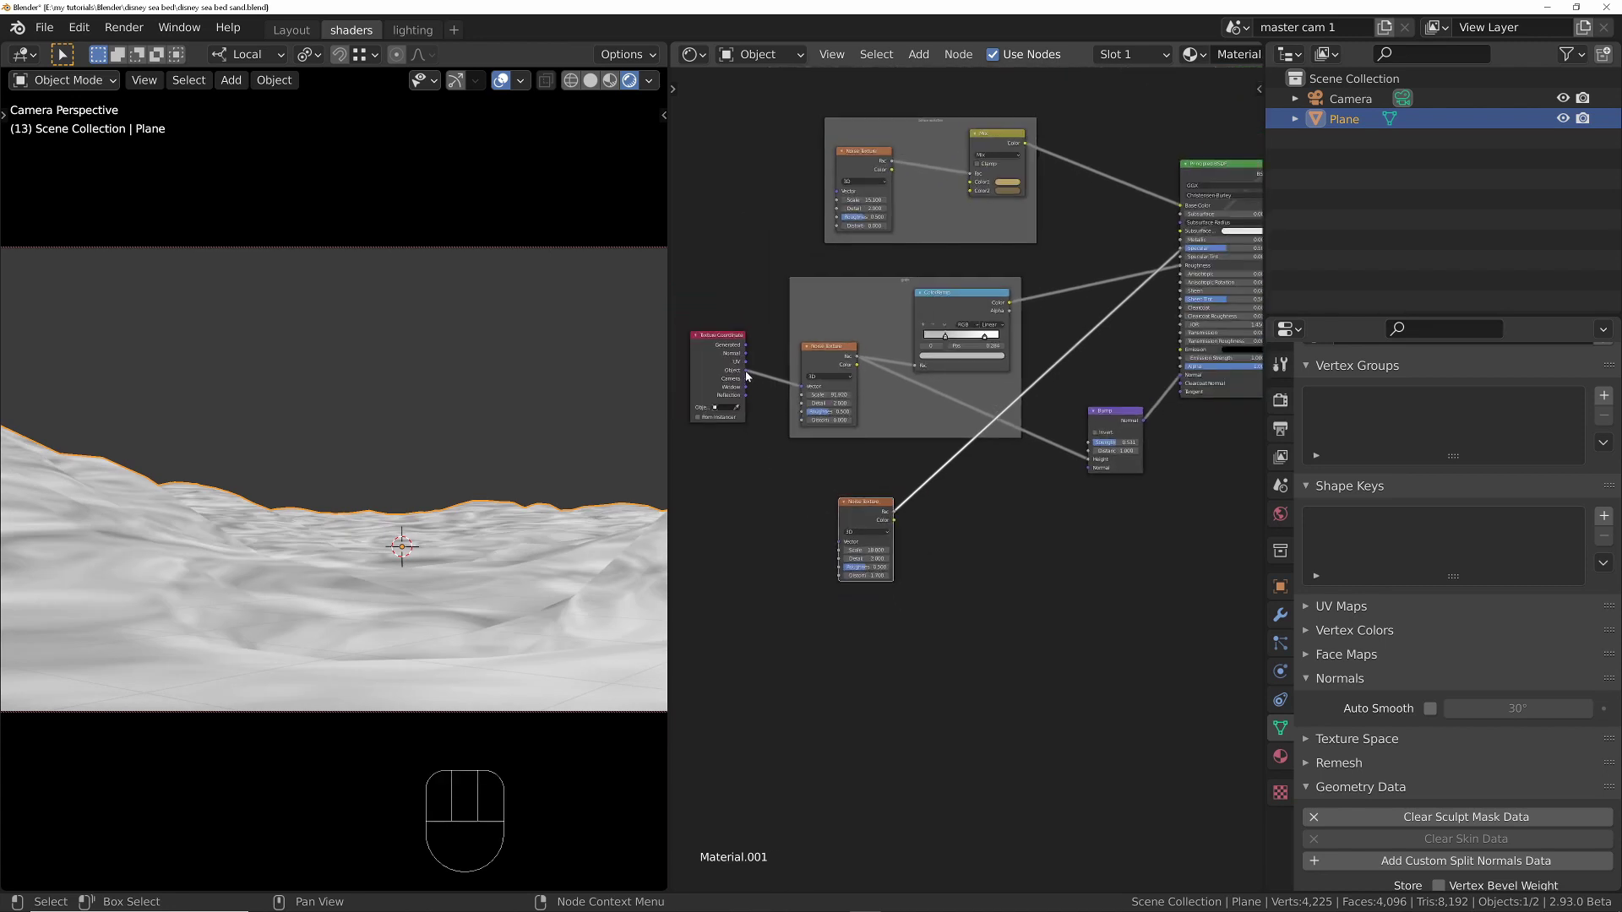
drag(751, 380, 842, 544)
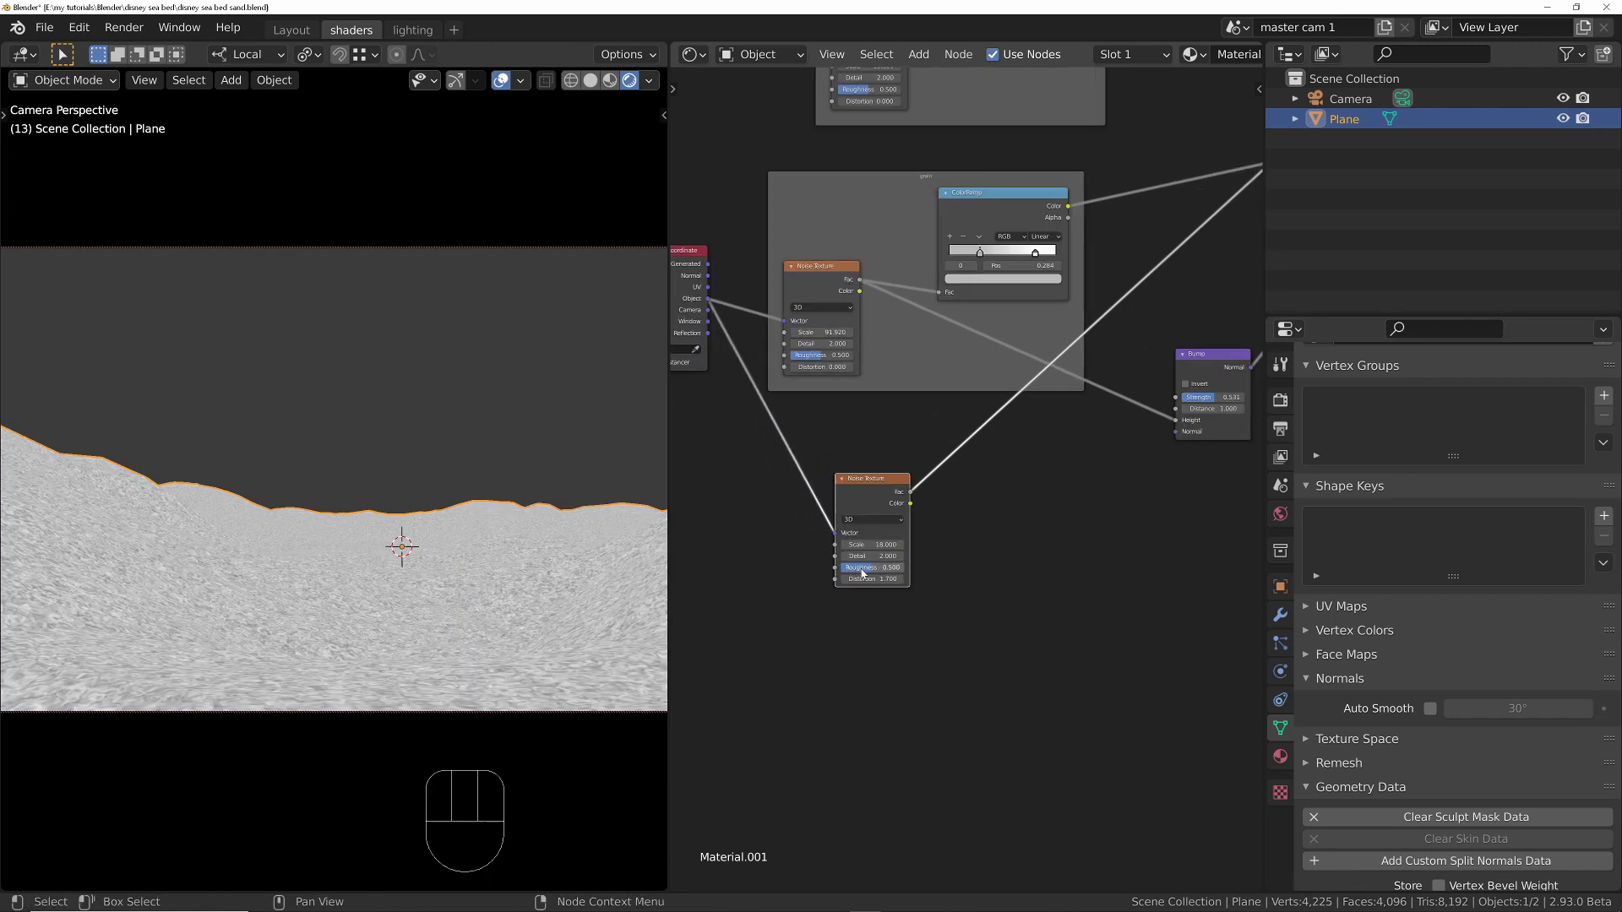
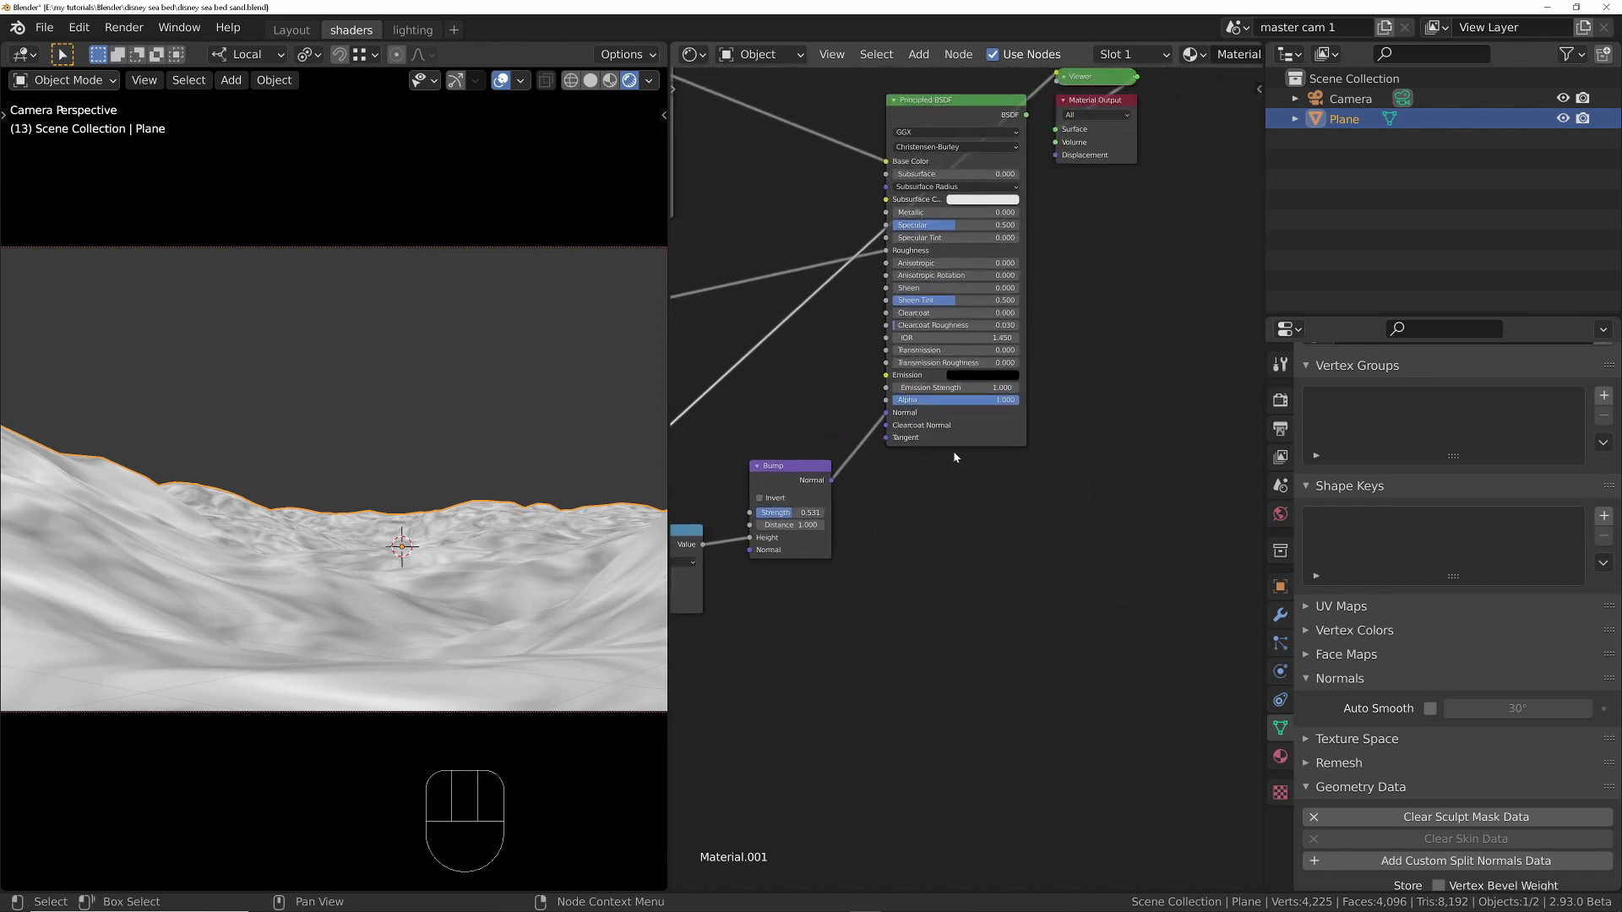
click(992, 428)
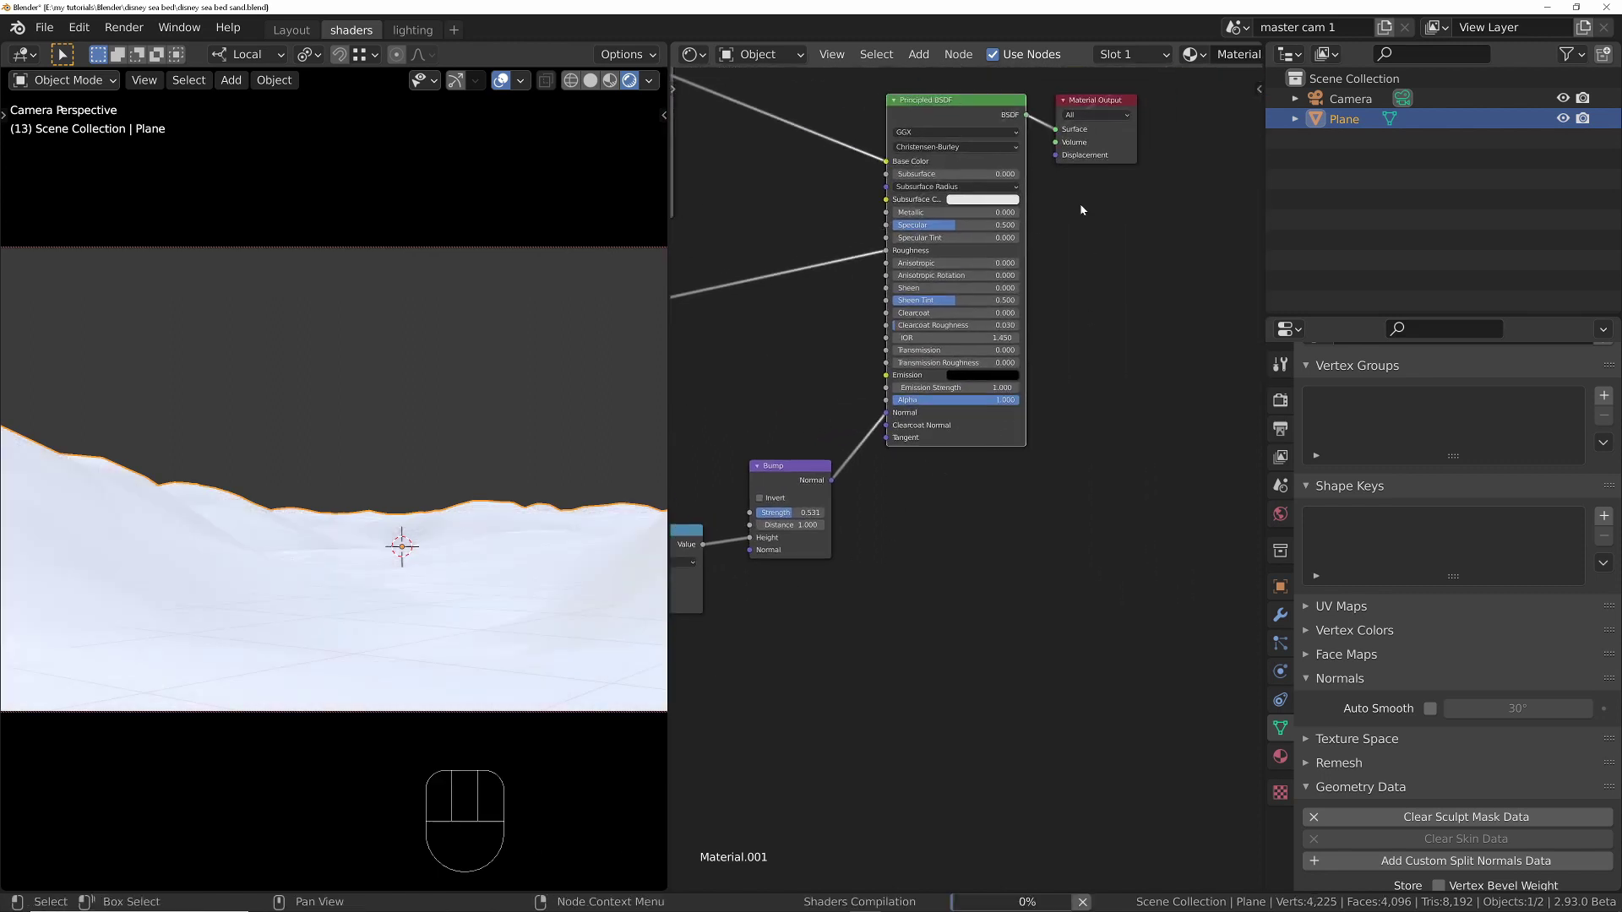
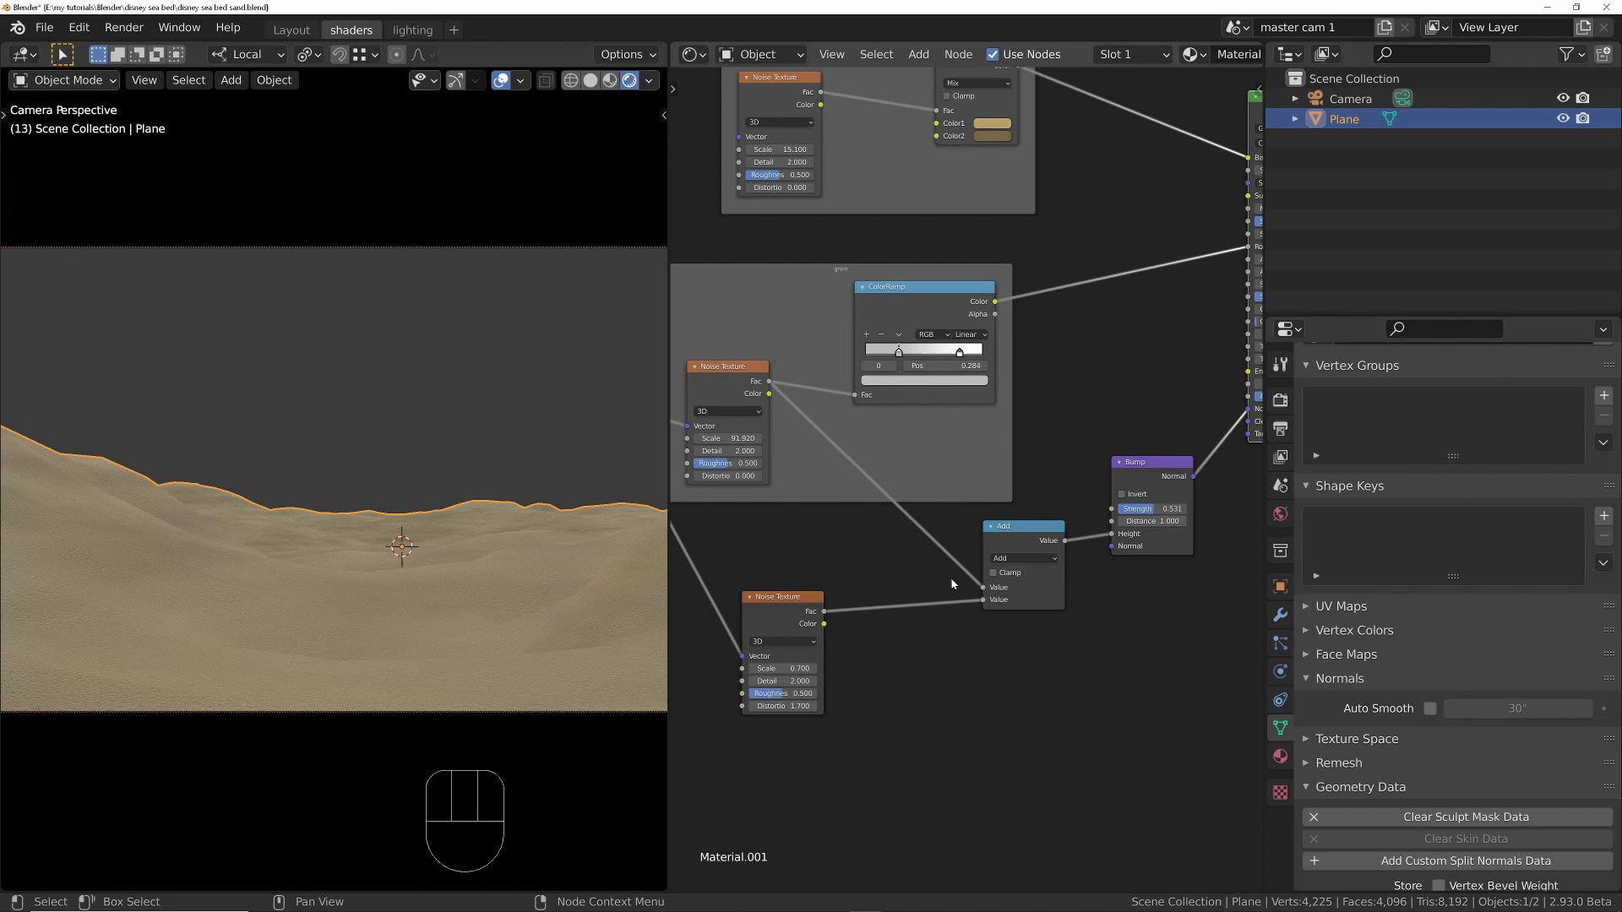
Step: Prepare to add a Math Add node that will combine both noise Fac outputs into the Bump Height
click(879, 647)
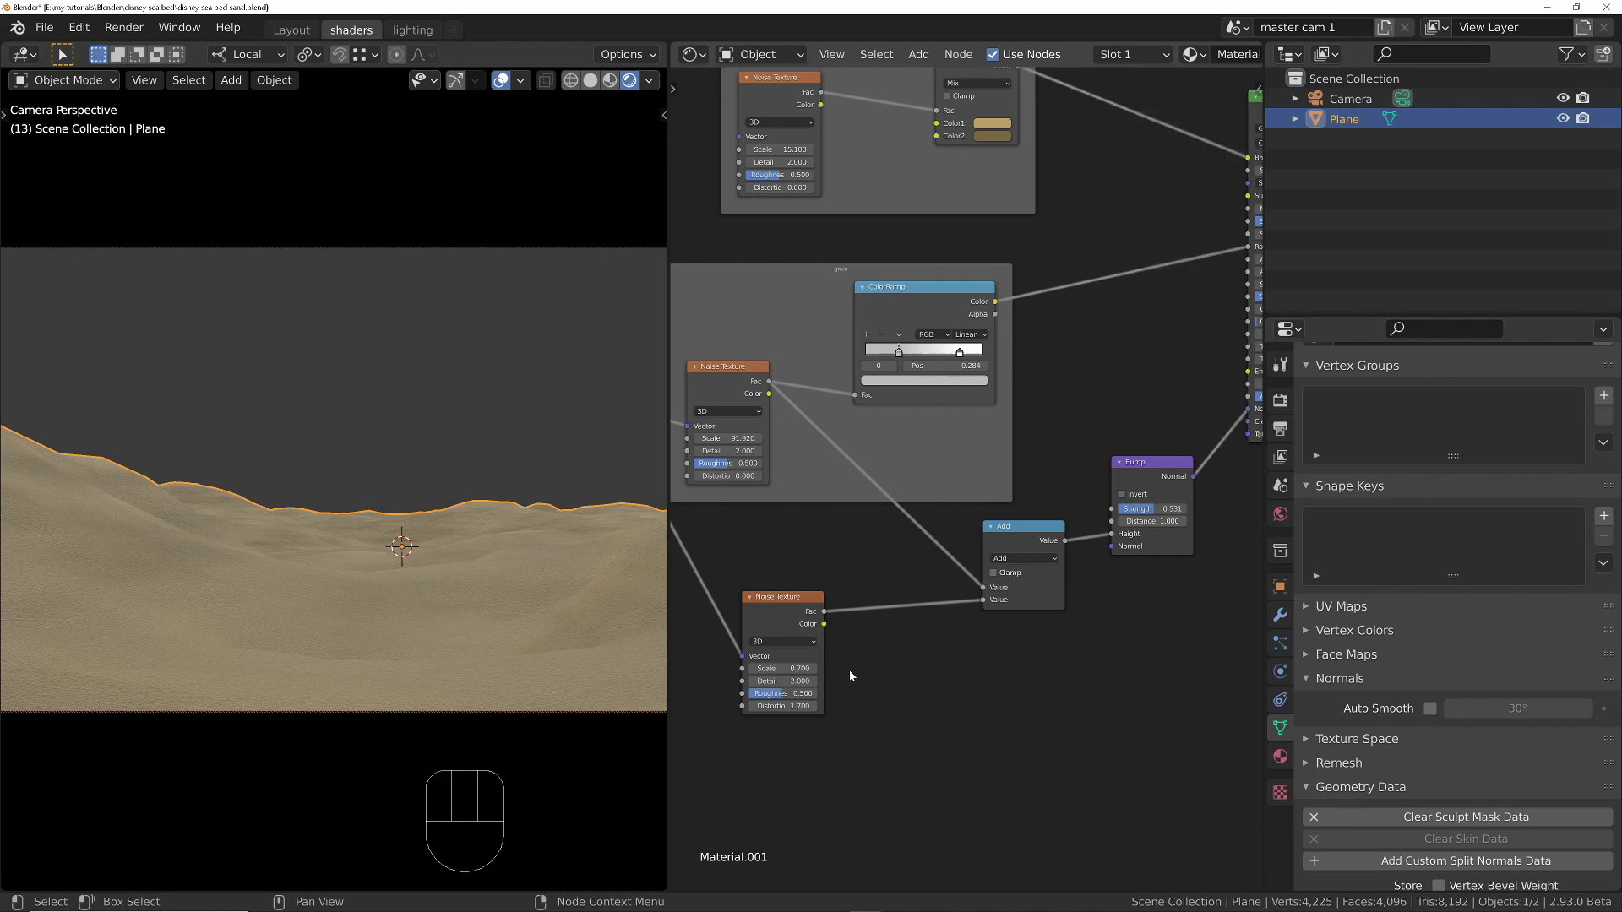
click(905, 657)
key(shift+a)
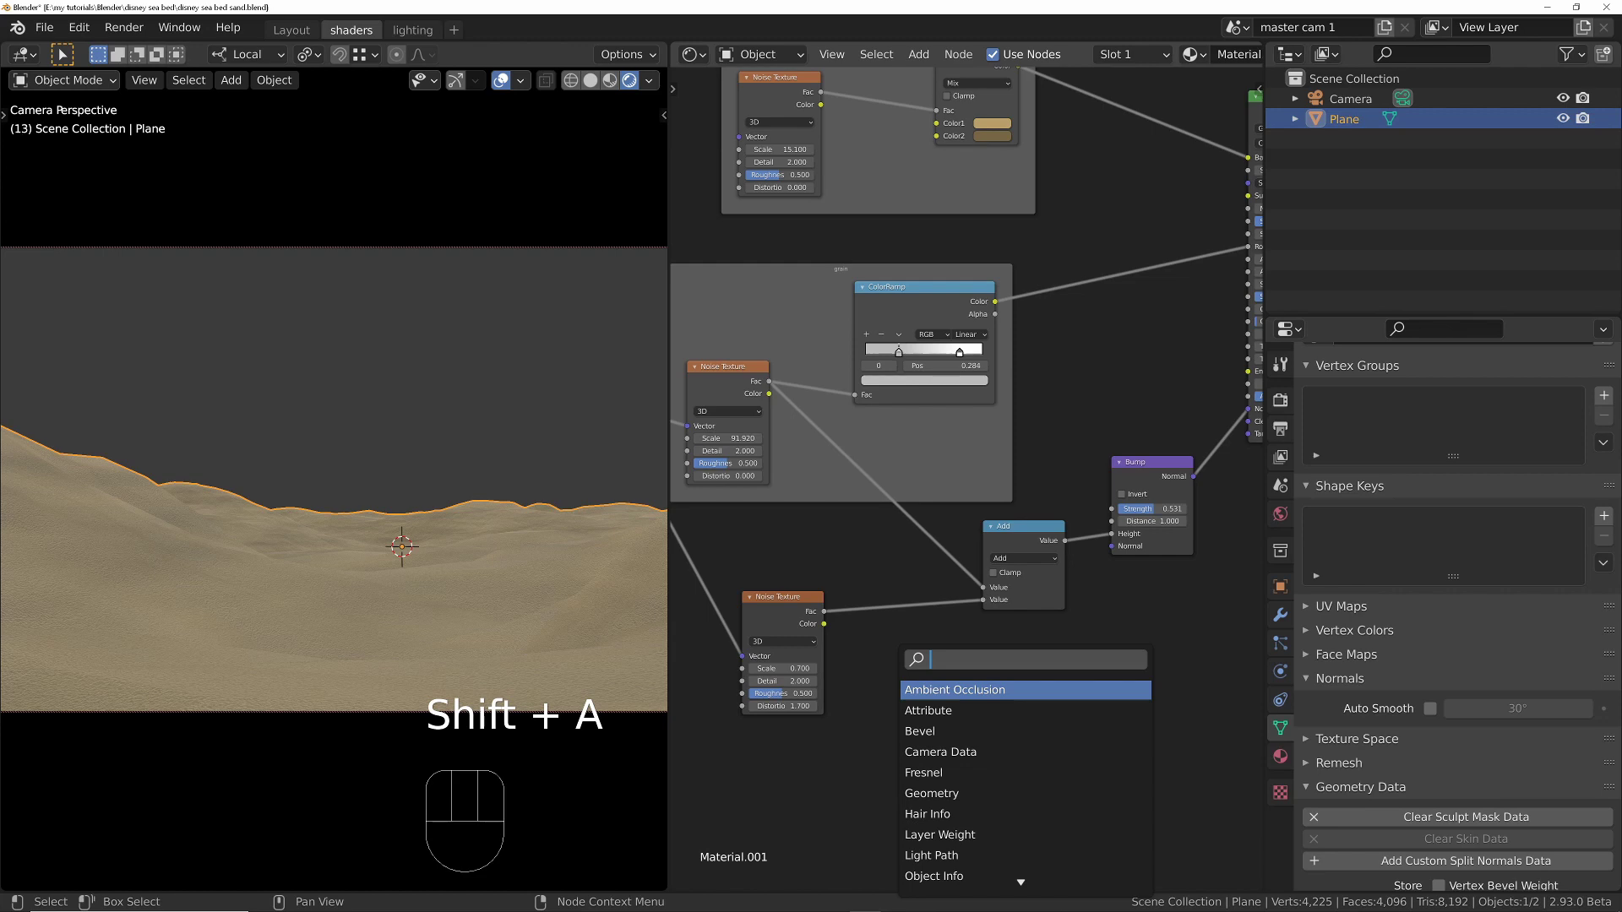